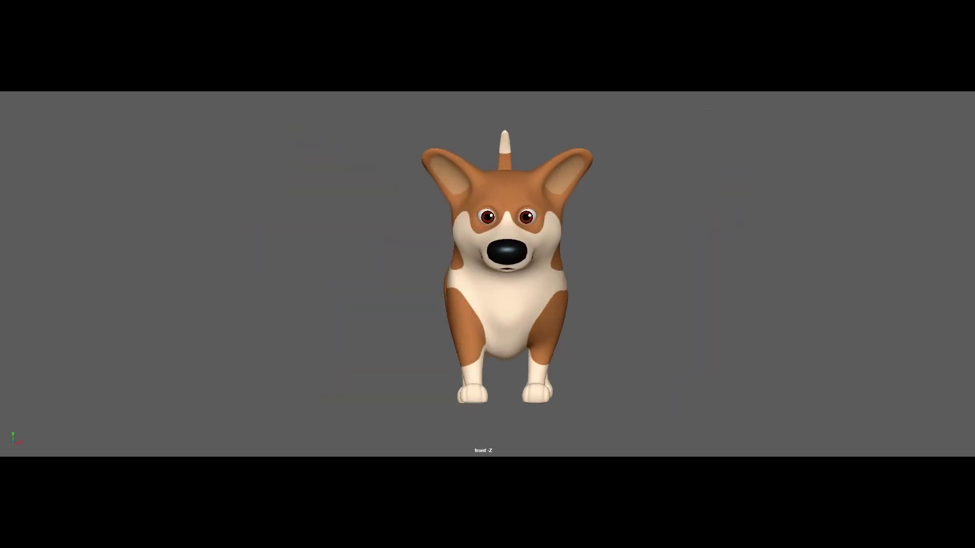
Switch to the side camera, select the eye-aim control with the Move tool and return to frame 1
key(z)
key(.)
click(581, 343)
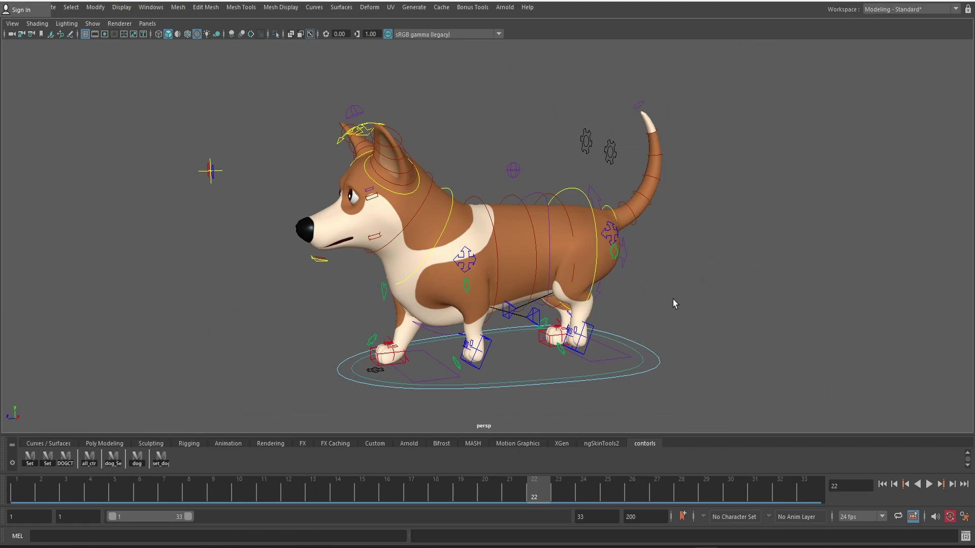
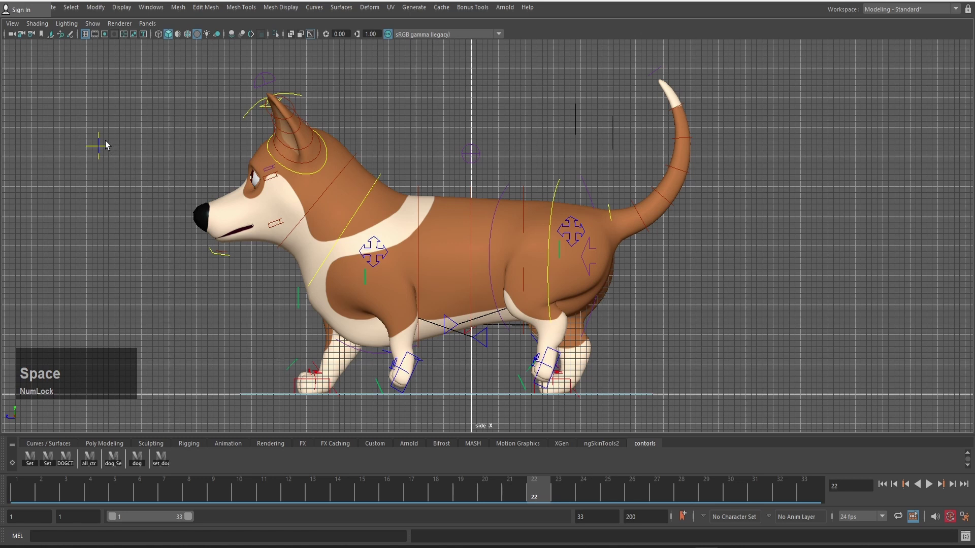
click(108, 139)
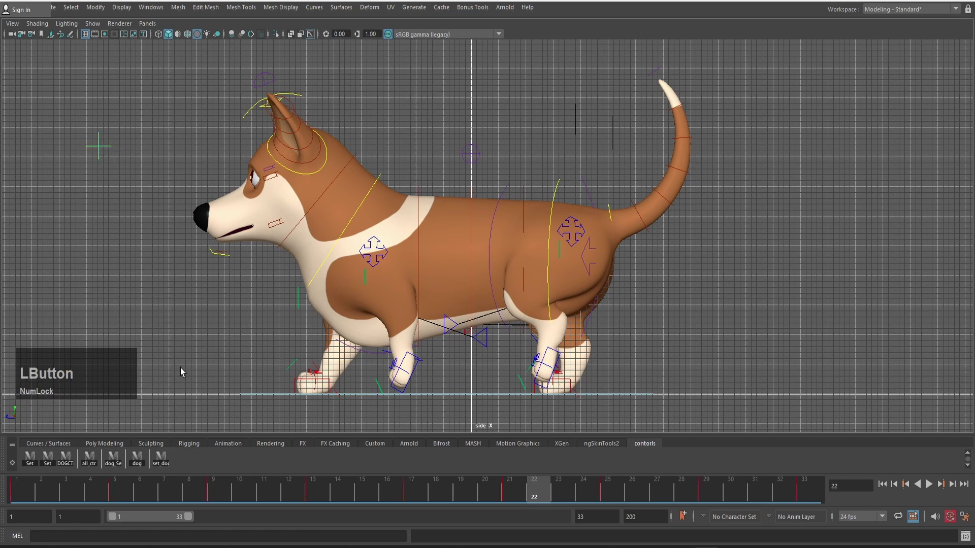
key(w)
click(104, 95)
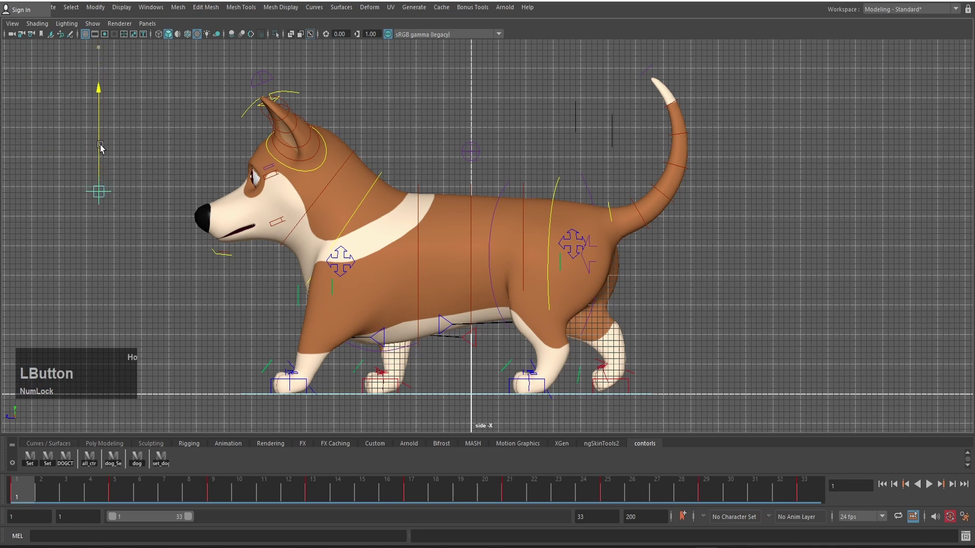
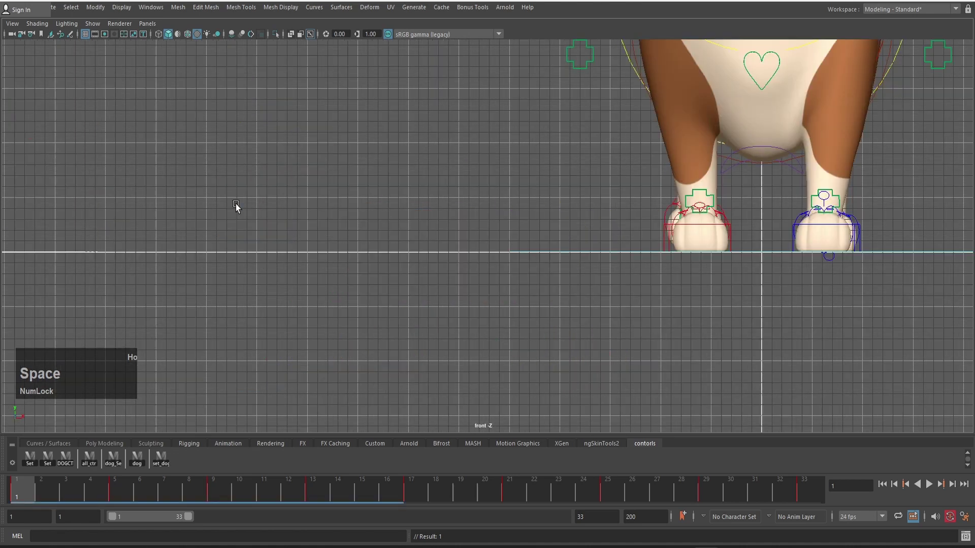
Zoom and pan the front view until the whole corgi is centred
scroll(up, 3)
scroll(down, 3)
middle_click(770, 174)
scroll(down, 3)
middle_click(715, 200)
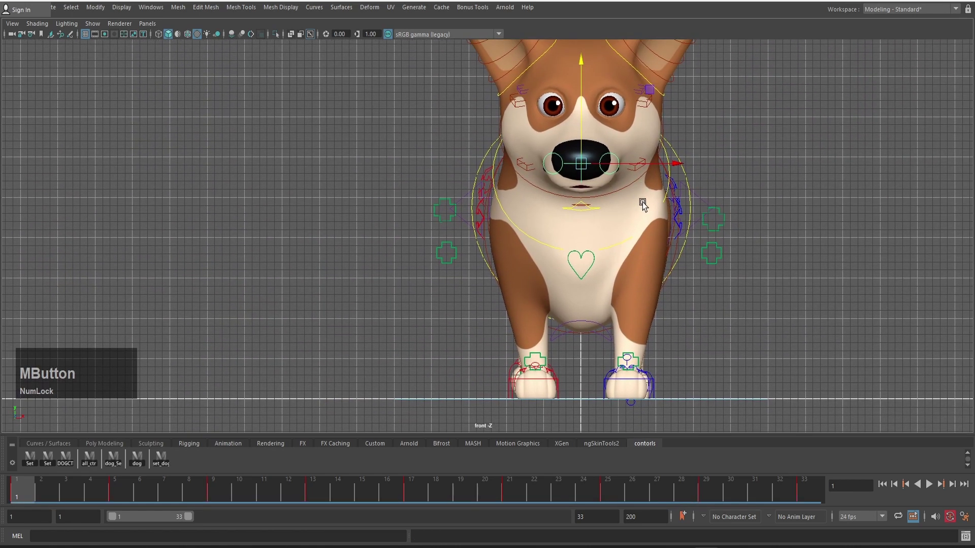
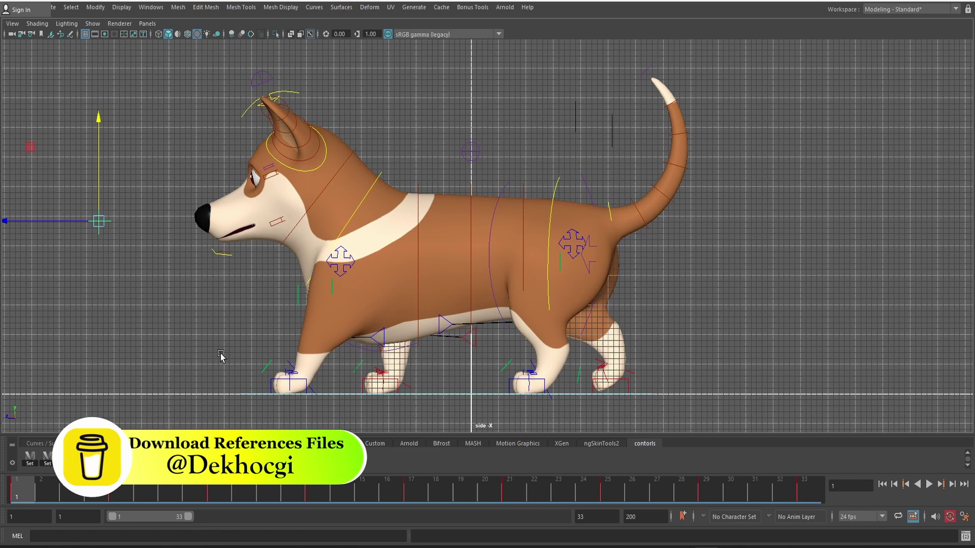
key(shift+alt+6)
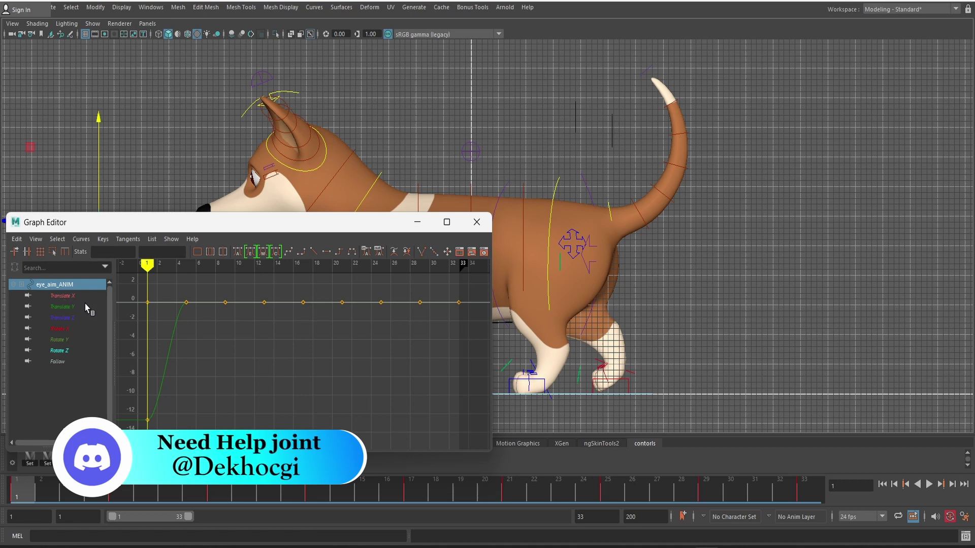
click(85, 307)
scroll(down, 3)
click(212, 329)
scroll(up, 3)
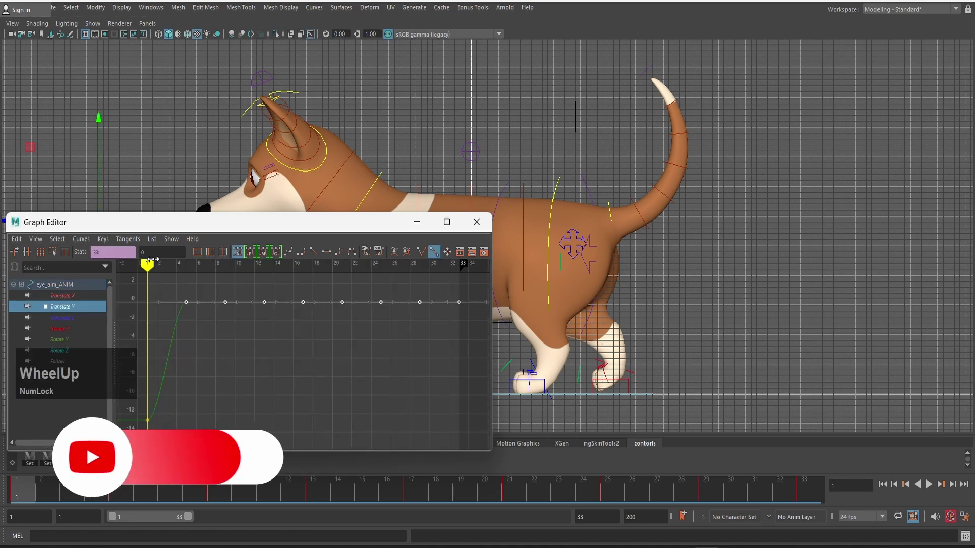
scroll(up, 3)
middle_click(221, 347)
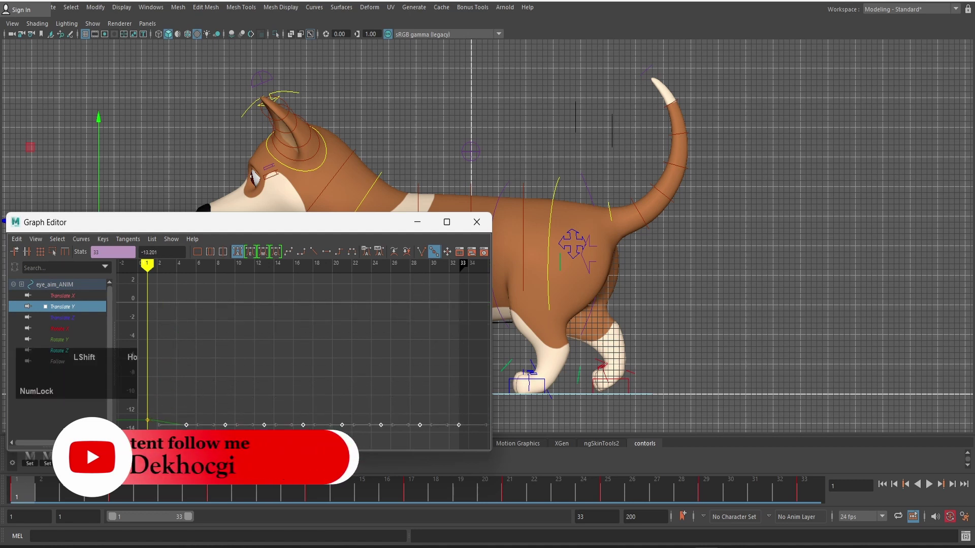
scroll(down, 3)
middle_click(268, 417)
scroll(down, 3)
scroll(up, 3)
click(256, 423)
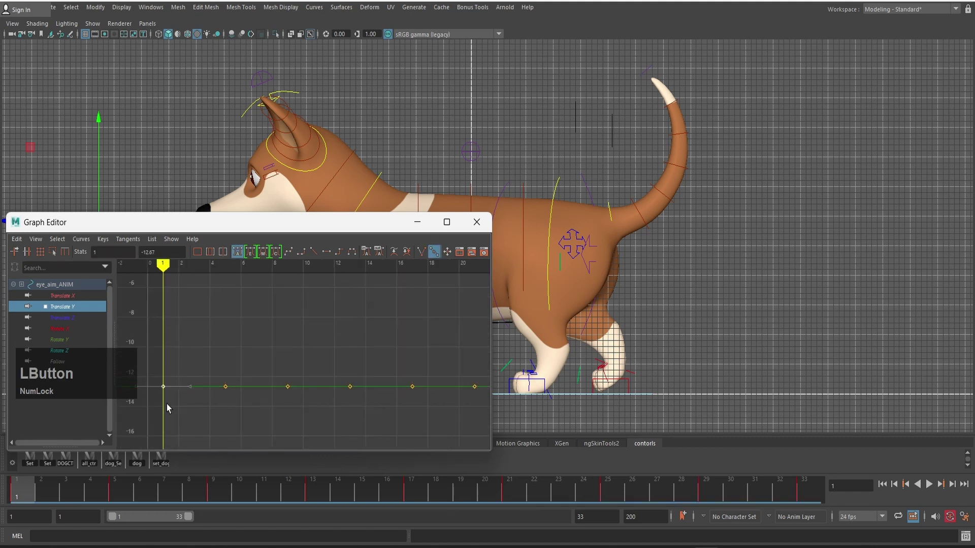
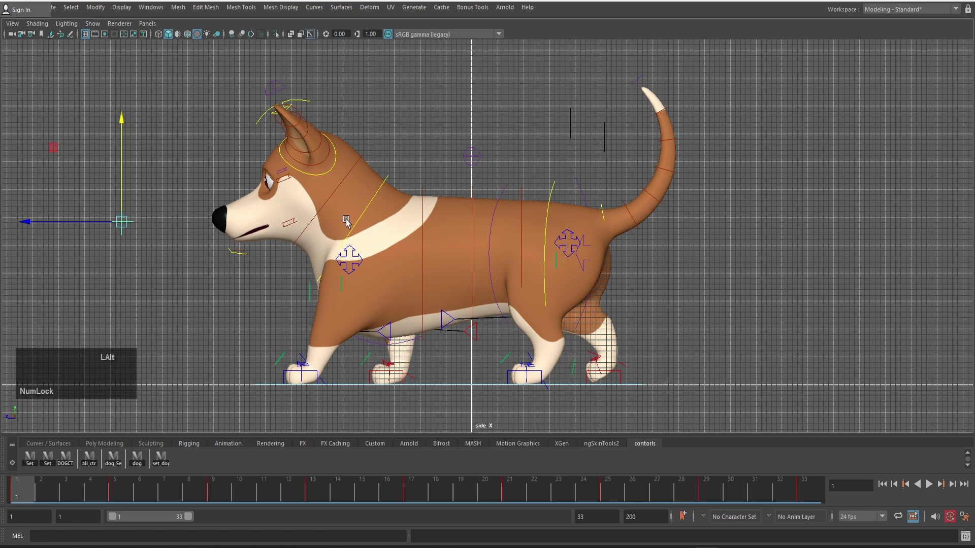
Hide the corgi's polygon body mesh so only rig controls show, and zoom in
key(alt+2)
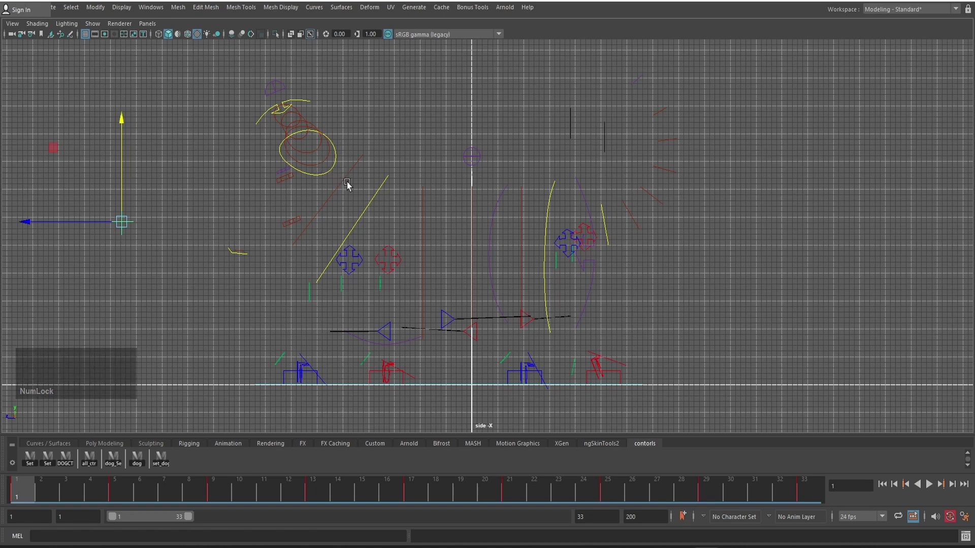
scroll(up, 3)
click(278, 294)
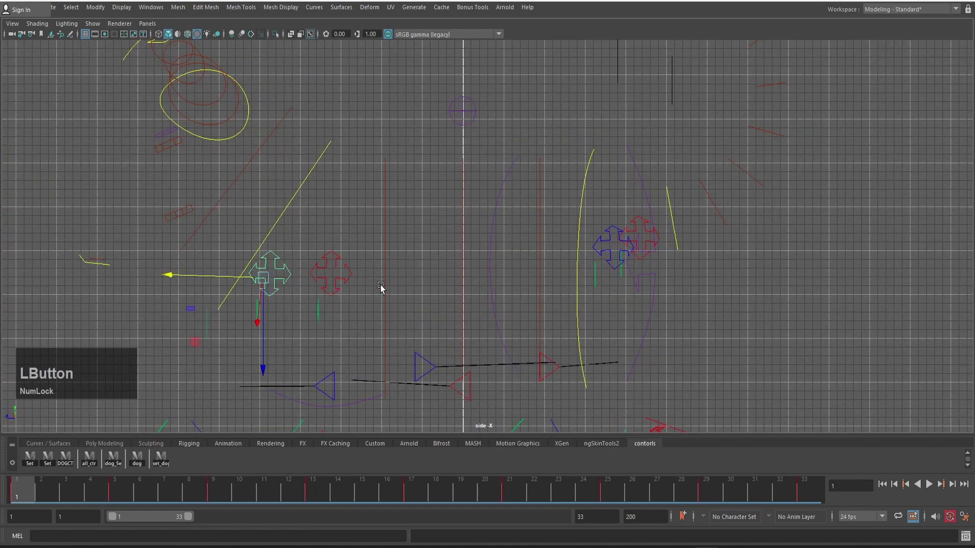
Shift-select the front body, hip, front paw and rear paw controls together
click(605, 243)
scroll(down, 3)
middle_click(450, 336)
scroll(up, 3)
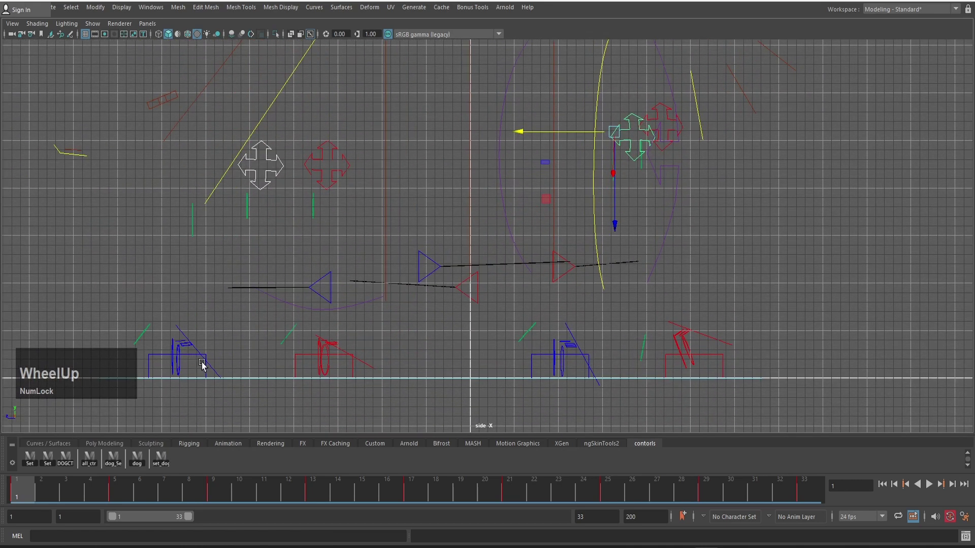
click(162, 357)
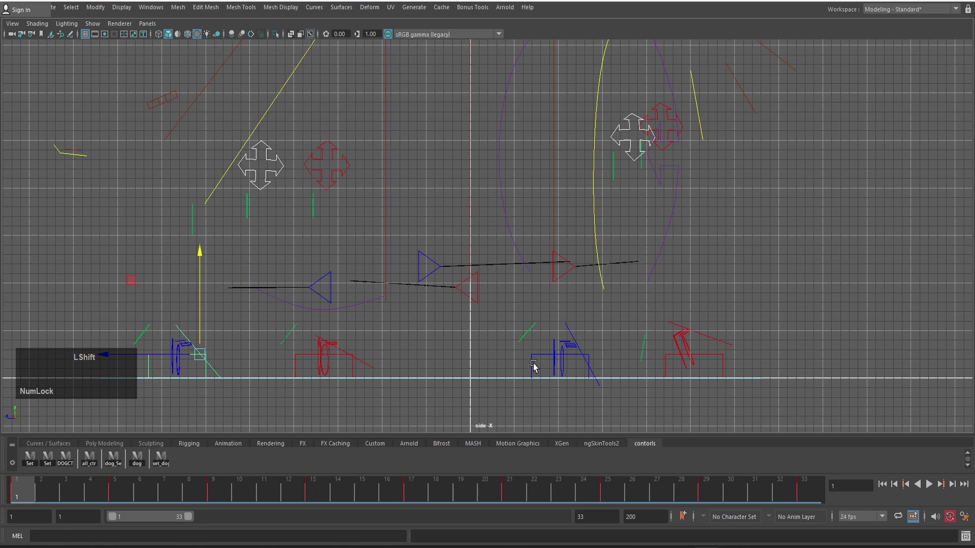
click(535, 363)
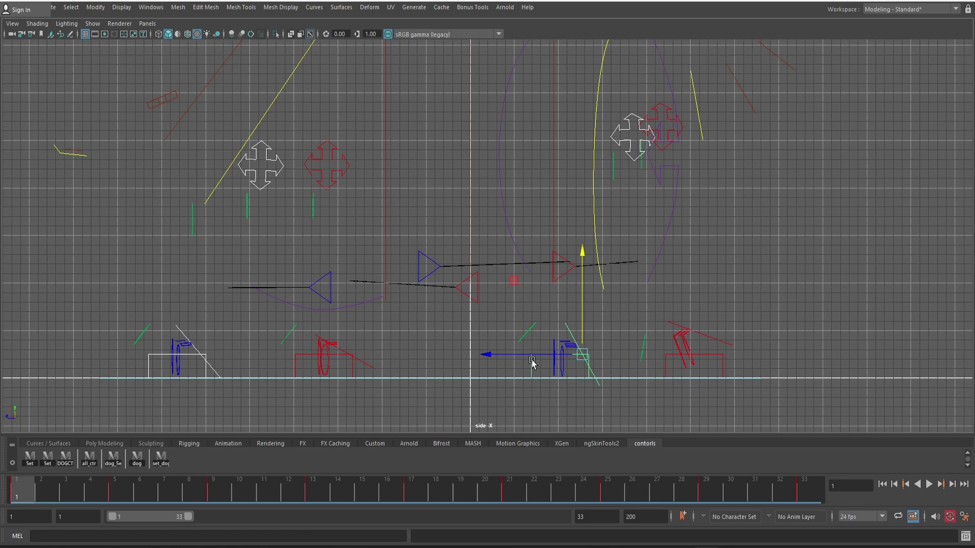
click(535, 363)
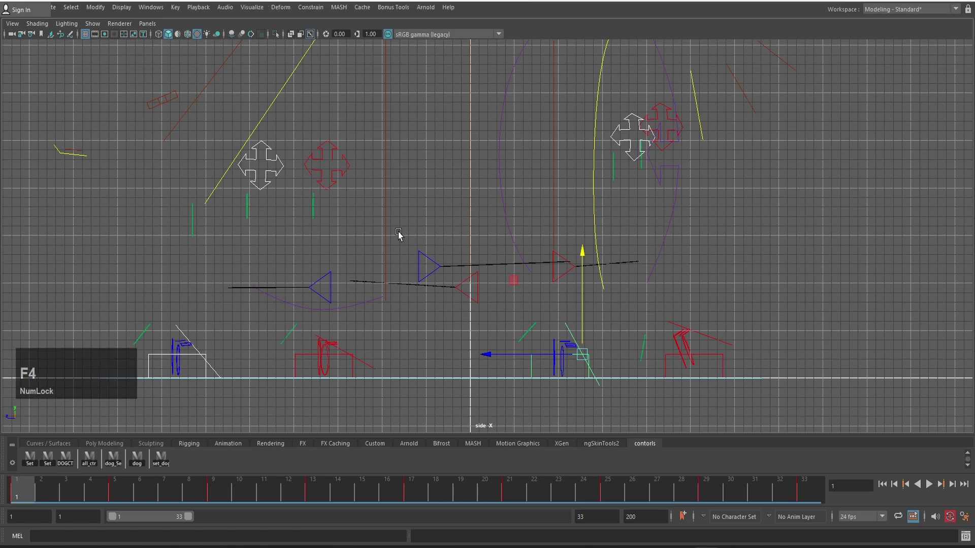
Create editable motion trails for the selected body and paw controls via Visualize
key(F4)
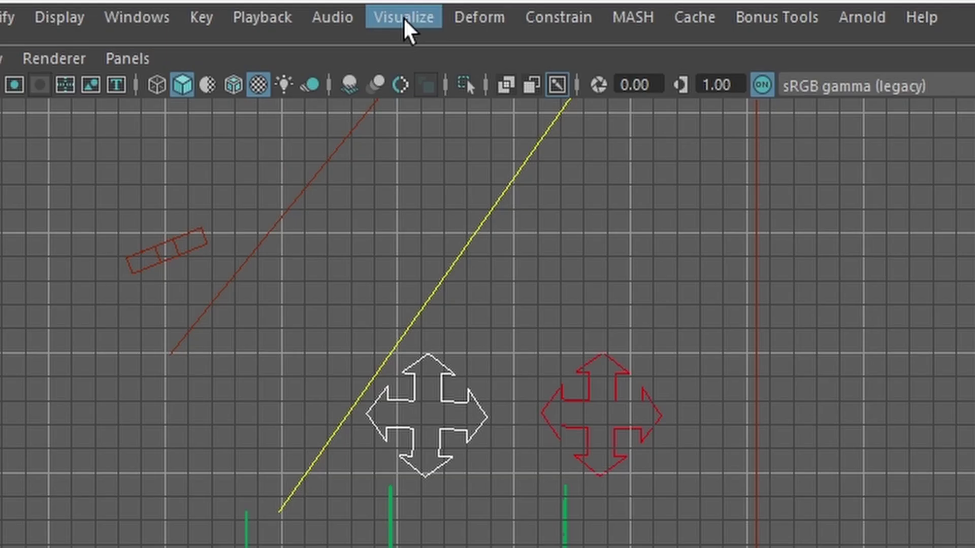
key(F4)
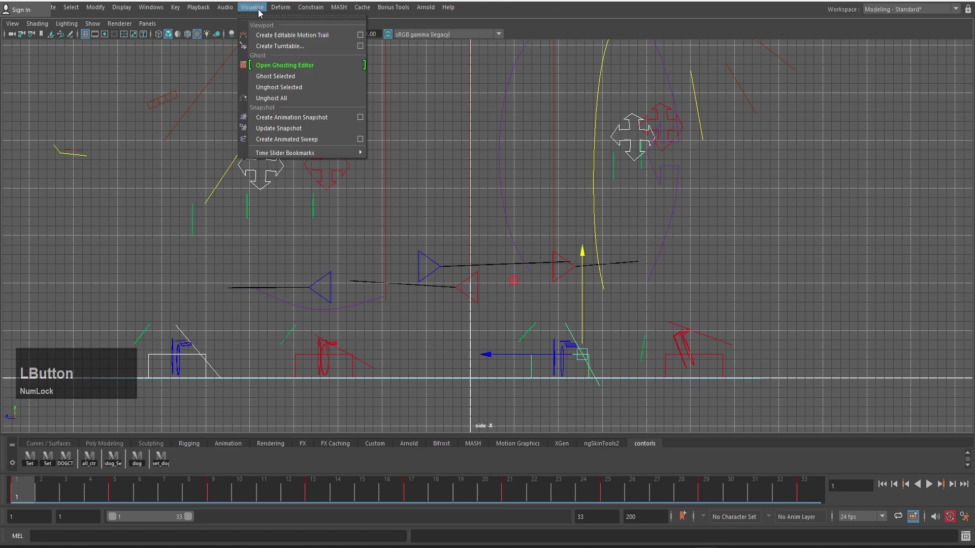
click(288, 45)
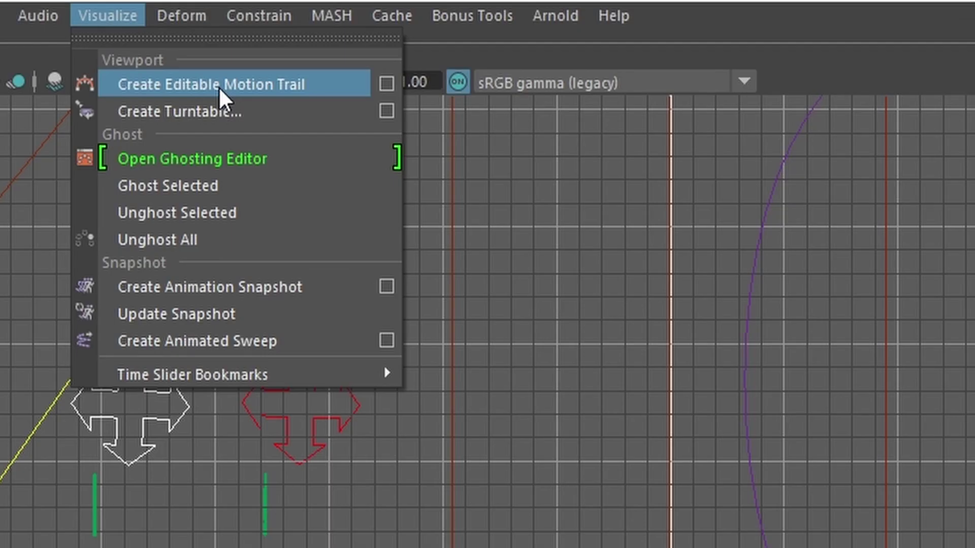
click(297, 37)
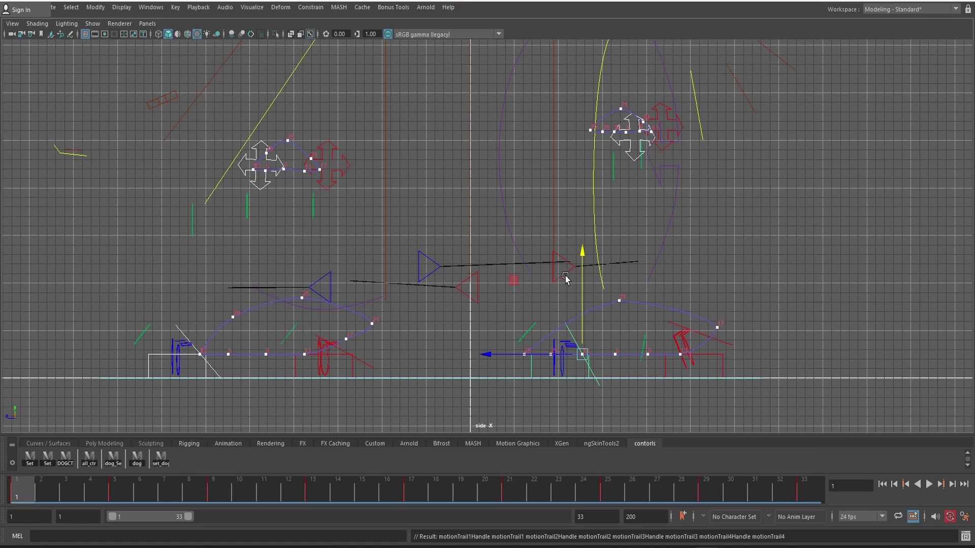
Select the front body control and frame the view along its motion trail
key(z)
key(z)
click(274, 195)
scroll(up, 3)
key(f)
scroll(up, 3)
middle_click(800, 288)
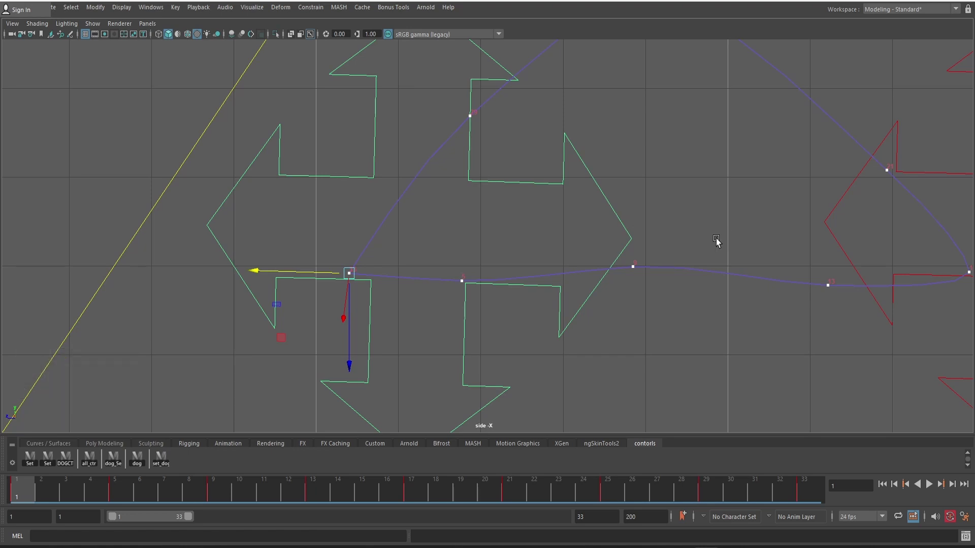
Step to frames 5 and 9 and key the control's pose at frame 9
key(.)
click(464, 377)
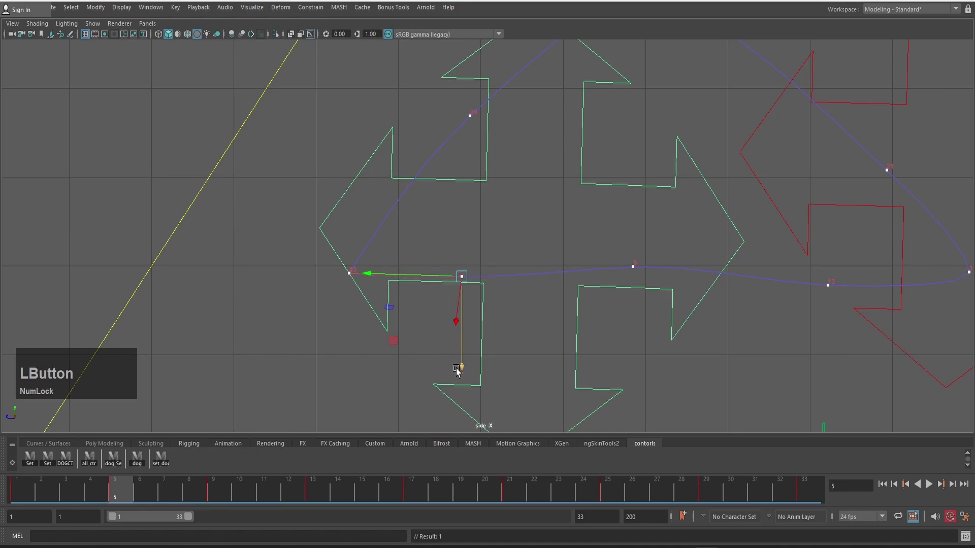
scroll(down, 3)
scroll(up, 3)
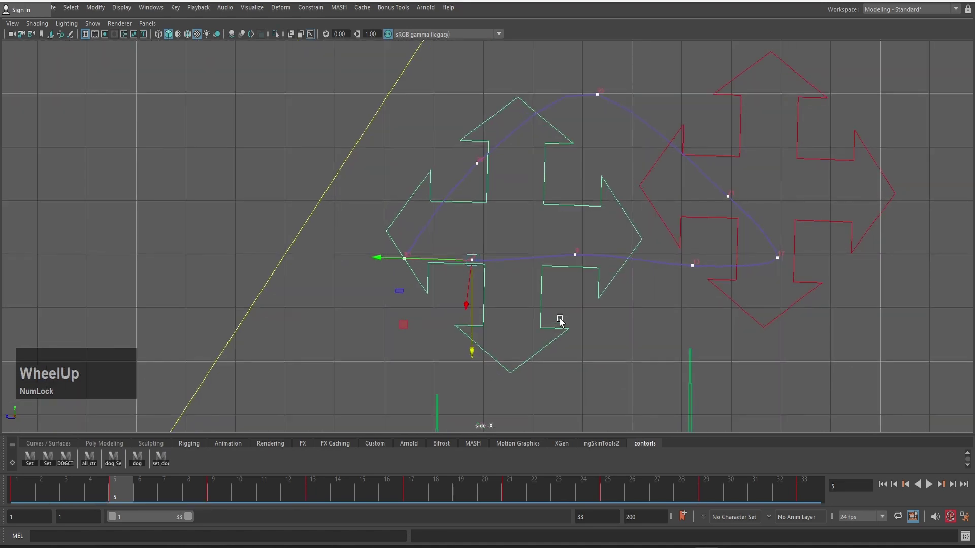
click(580, 342)
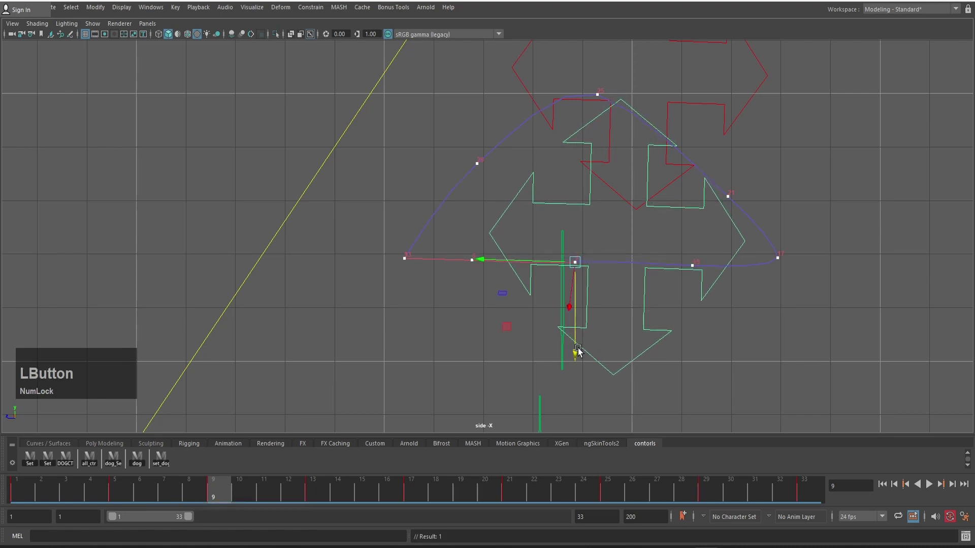
key(Up)
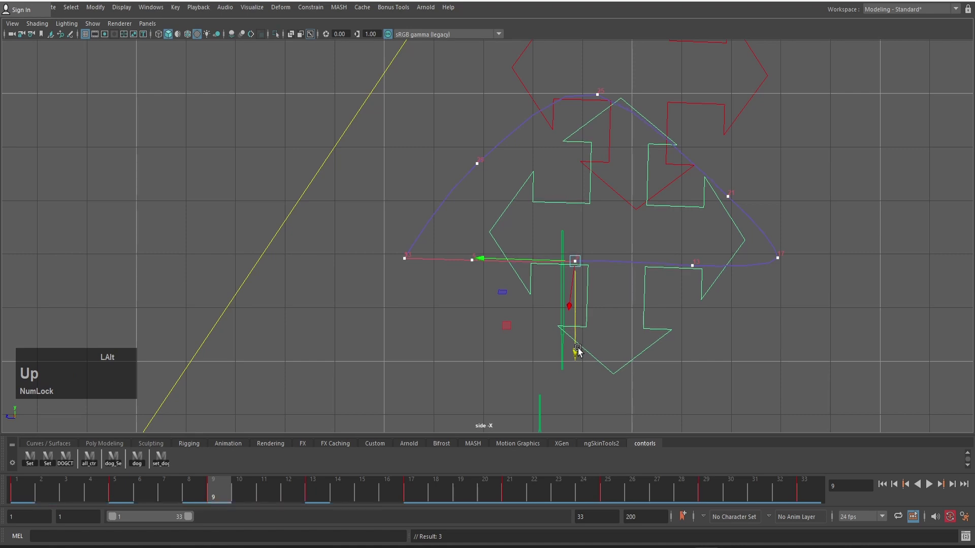
Scrub back and forth through the early frames to review the step arc
key(.)
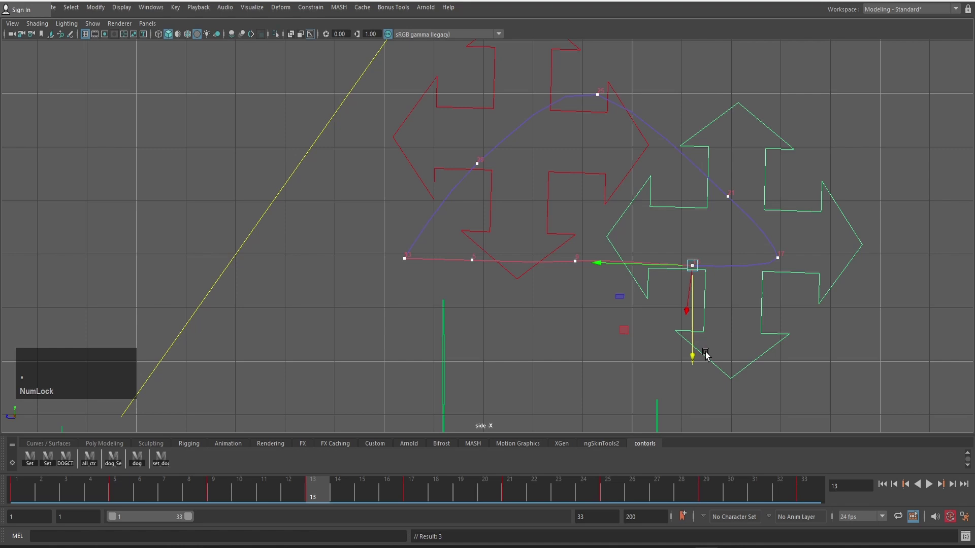
click(695, 356)
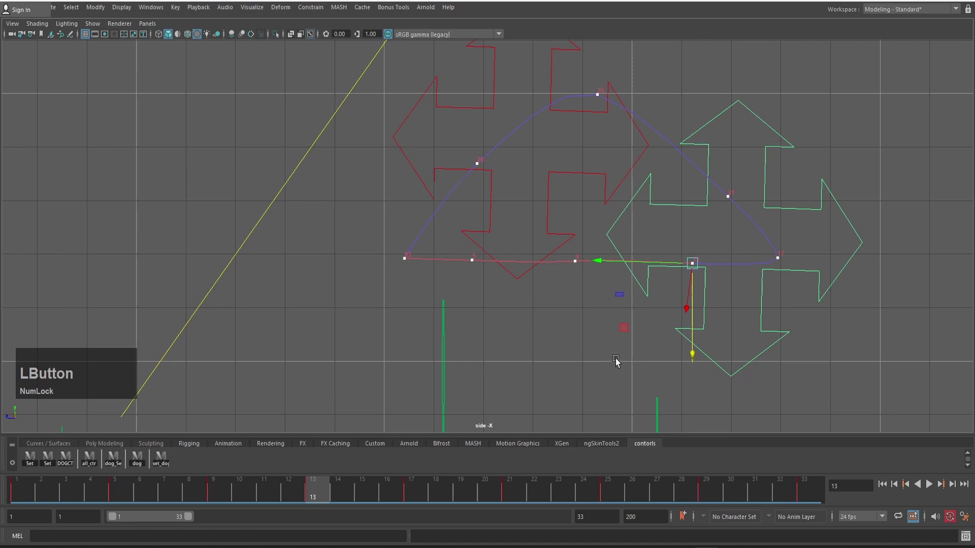
click(667, 347)
scroll(down, 3)
scroll(up, 3)
text(.)
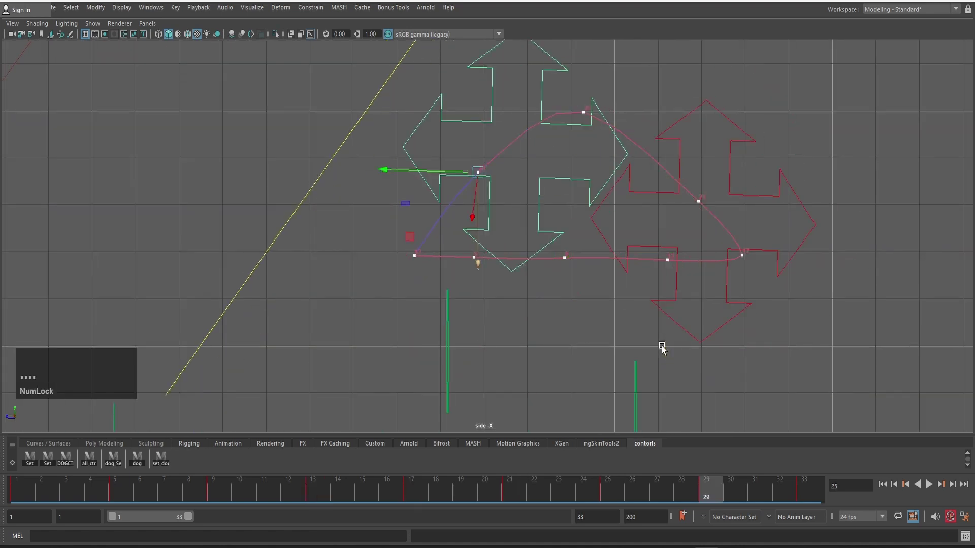
text(.)
text(,)
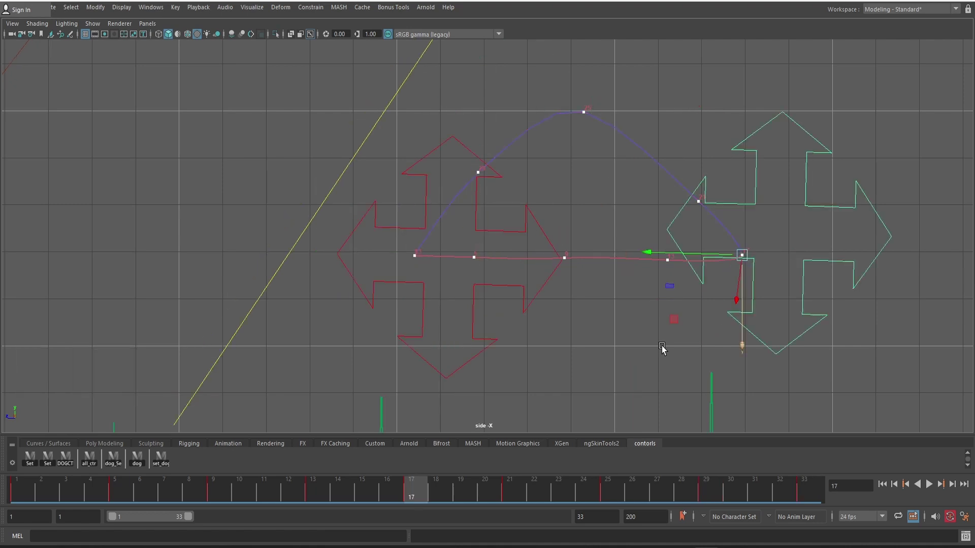
text(..,,,,)
Select the paw control at the arc's start, return to frame 1 and set keys on it
click(475, 305)
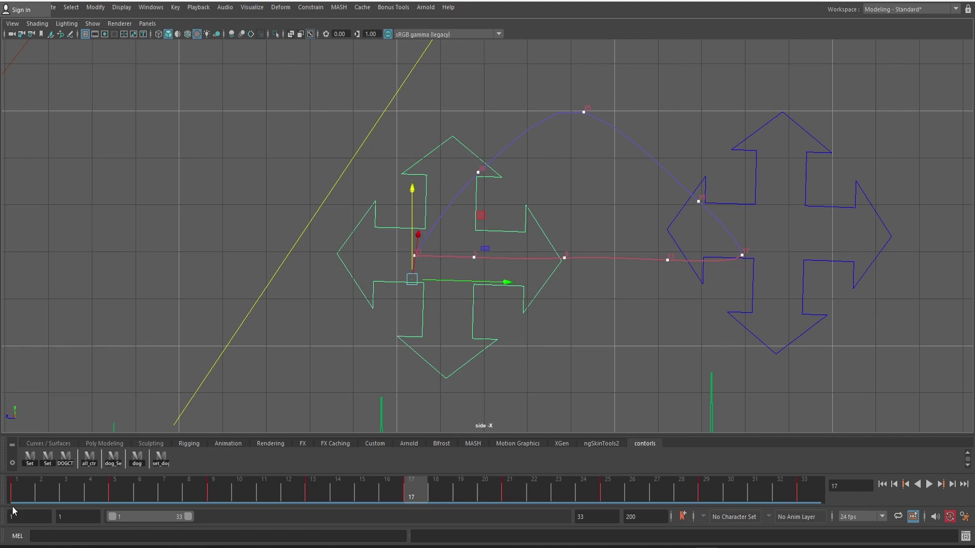
click(24, 490)
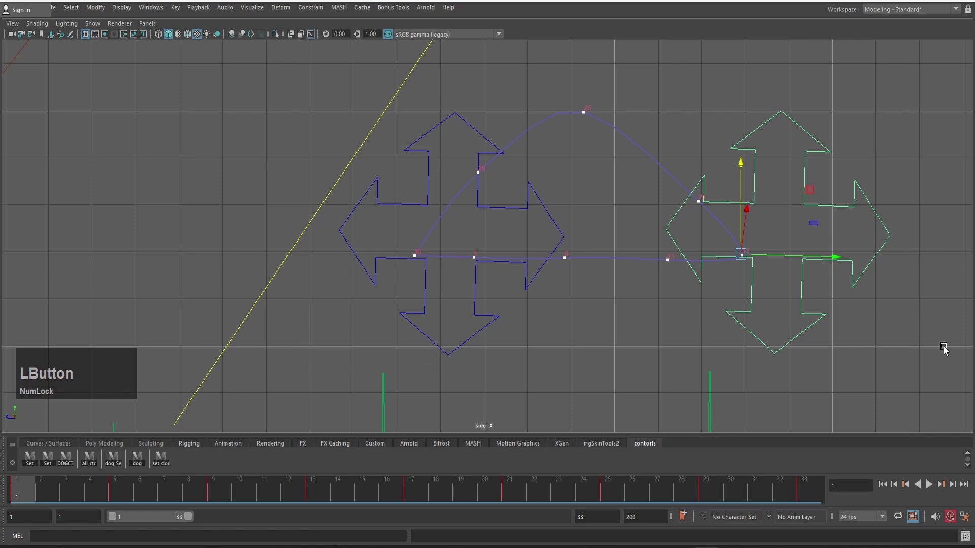
scroll(up, 3)
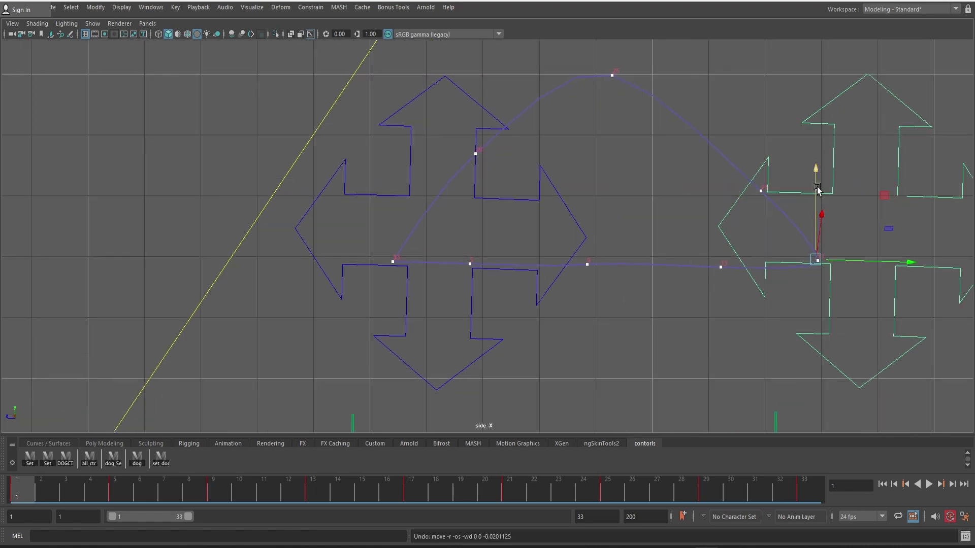
key(z)
click(820, 186)
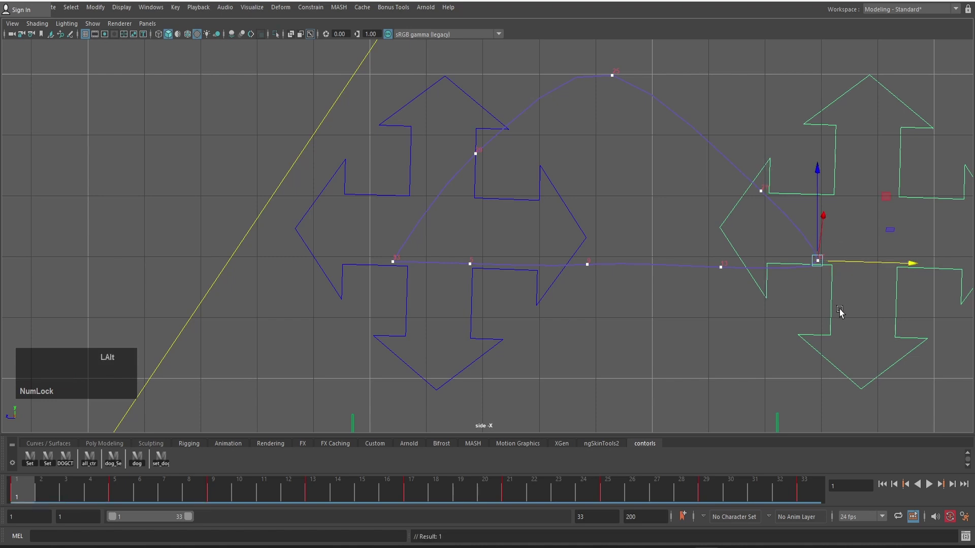
key(alt+Right)
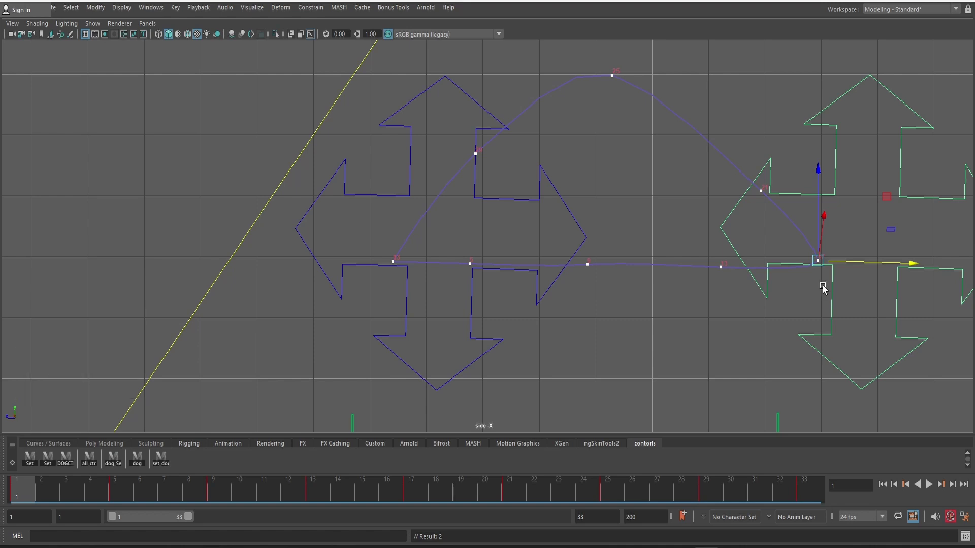
key(Right)
Raise the paw control higher on frame 5 so the step arc lifts
click(119, 494)
scroll(up, 3)
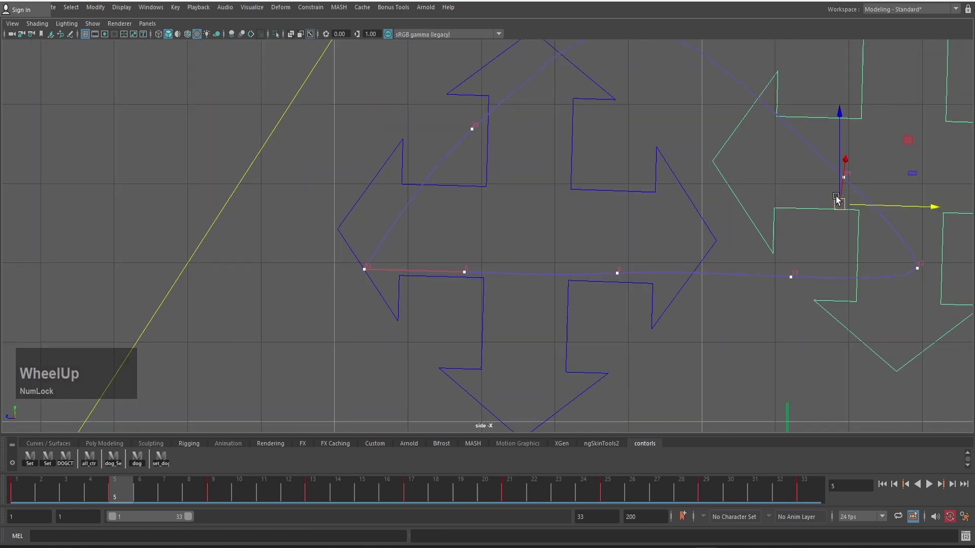
scroll(up, 3)
click(838, 135)
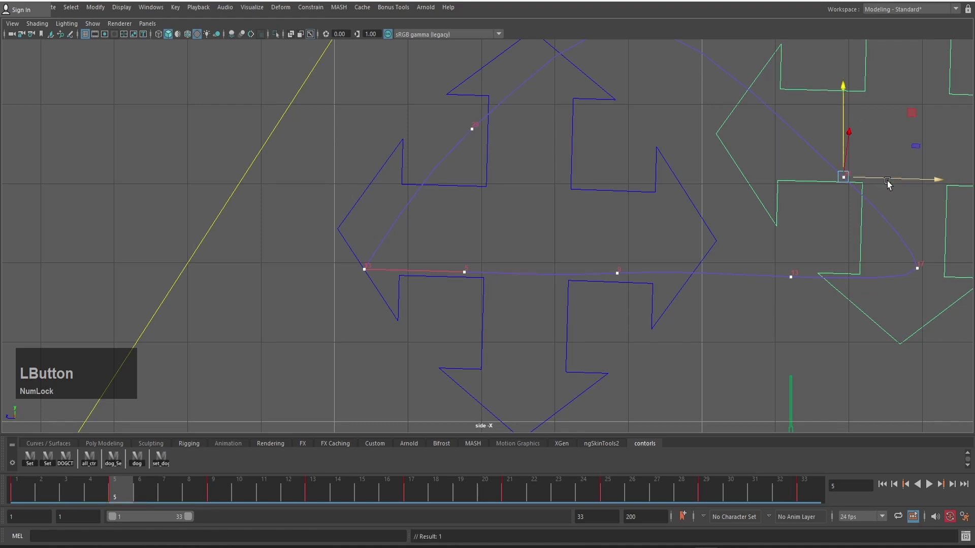
Adjust key points along the paw control's motion-trail arc
scroll(down, 3)
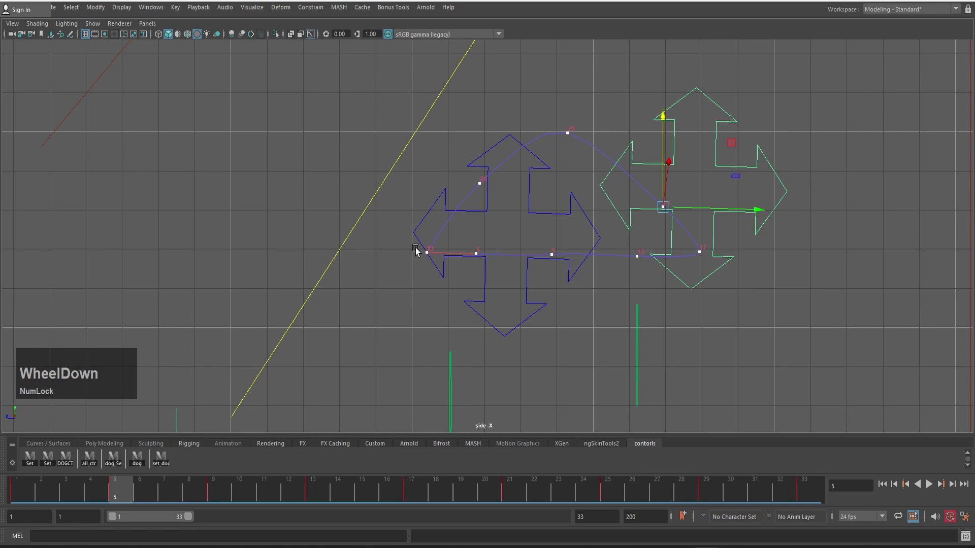
scroll(down, 3)
scroll(up, 3)
click(608, 50)
click(481, 89)
click(479, 113)
key(Up)
key(Down)
click(399, 242)
click(398, 186)
key(Down)
key(Right)
Nudge the remaining trail key points further along the arc
click(472, 207)
key(alt+Right)
click(585, 203)
key(Right)
key(Down)
click(710, 182)
key(Right)
key(Up)
key(Left)
Copy the paw control's frame 1 key and paste it onto frame 33 so the cycle loops
click(24, 506)
click(22, 491)
right_click(806, 492)
click(764, 311)
scroll(down, 3)
key(alt+v)
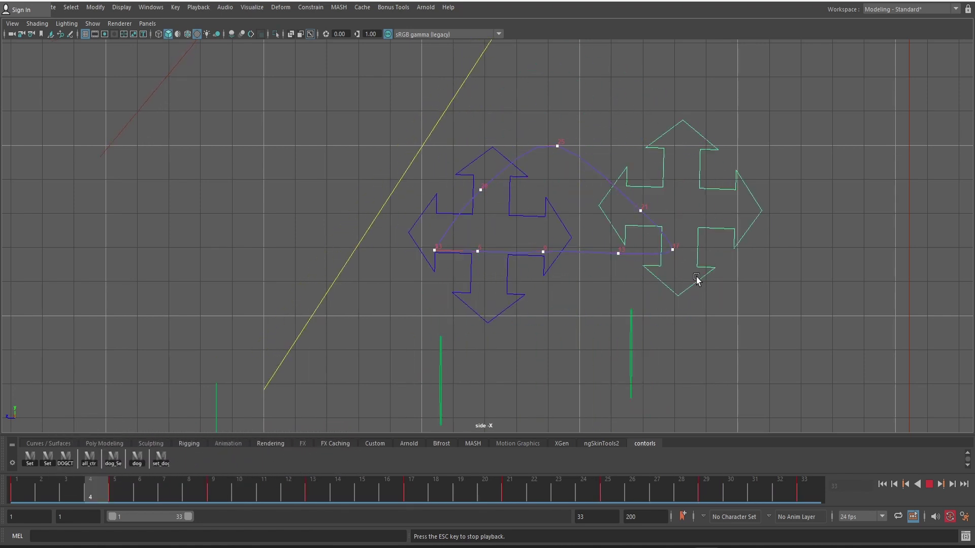
key(v)
click(751, 307)
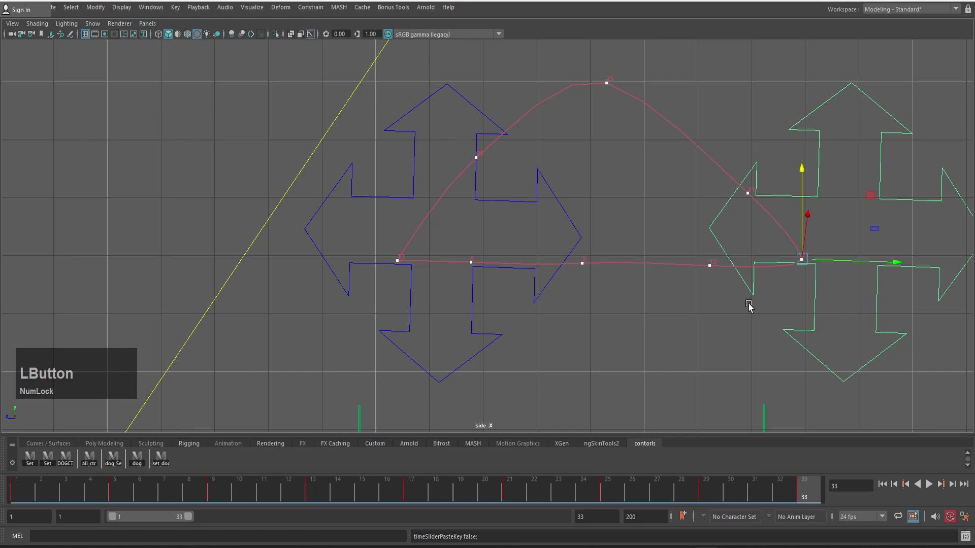
Zoom out and play back the looping step cycle
scroll(down, 3)
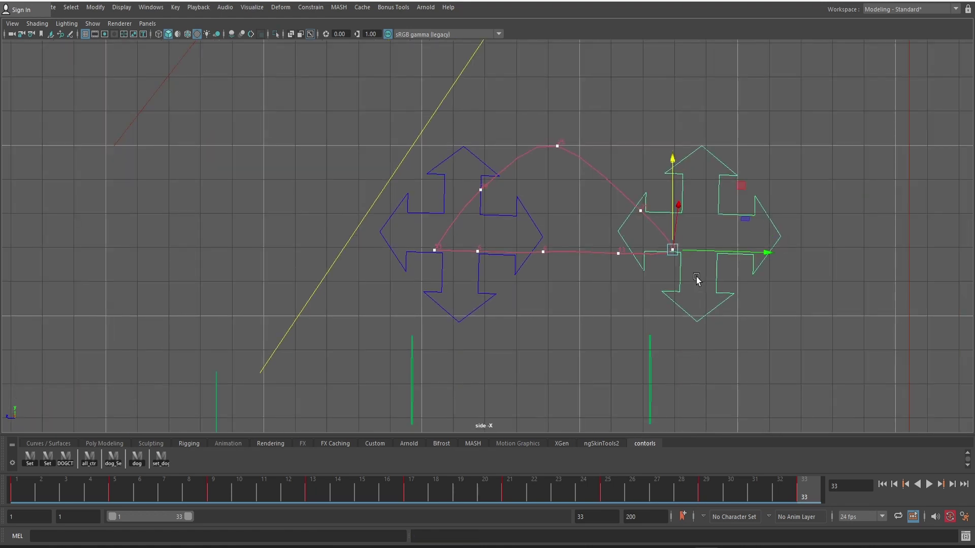
scroll(down, 3)
key(v)
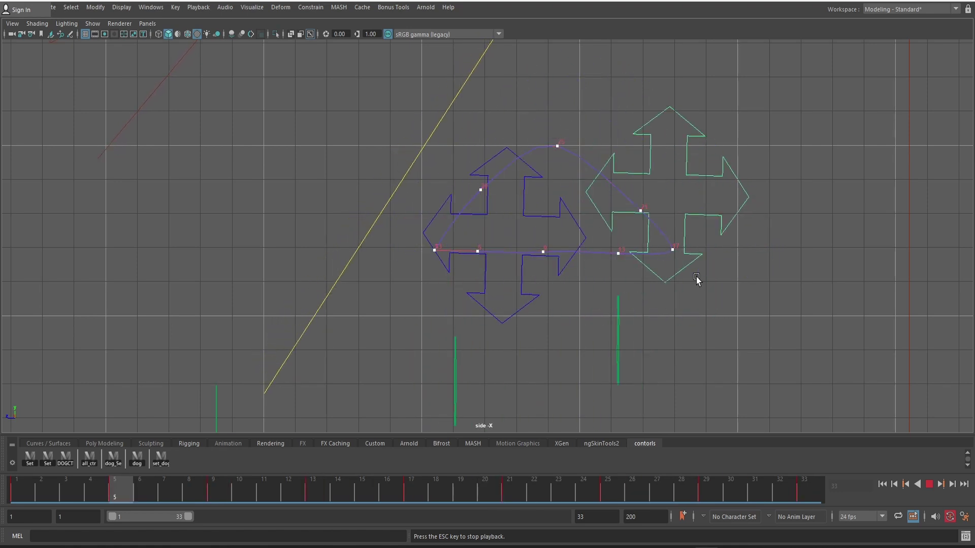
Zoom out over the leg rig, select the back paw control and play the walk with the mesh visible
key(v)
scroll(down, 3)
middle_click(641, 219)
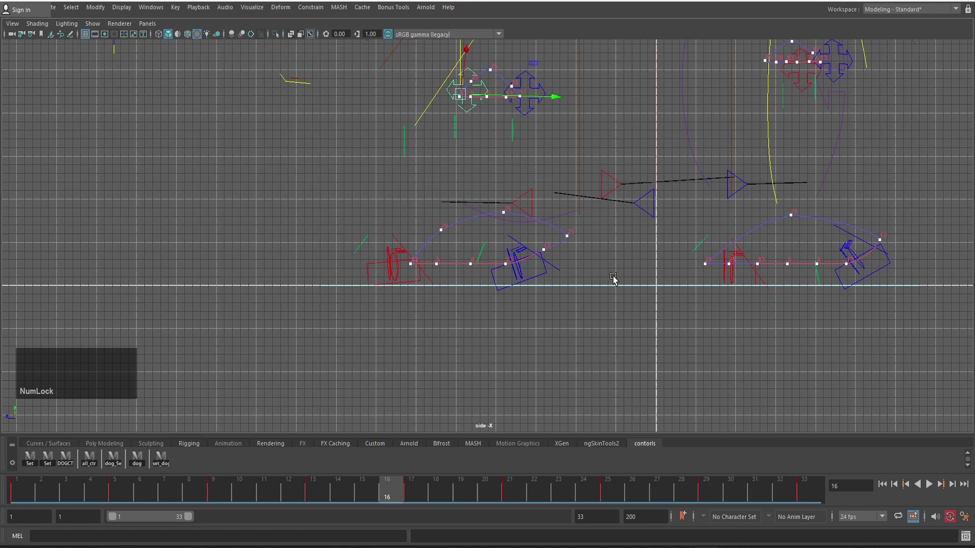
click(544, 278)
scroll(up, 3)
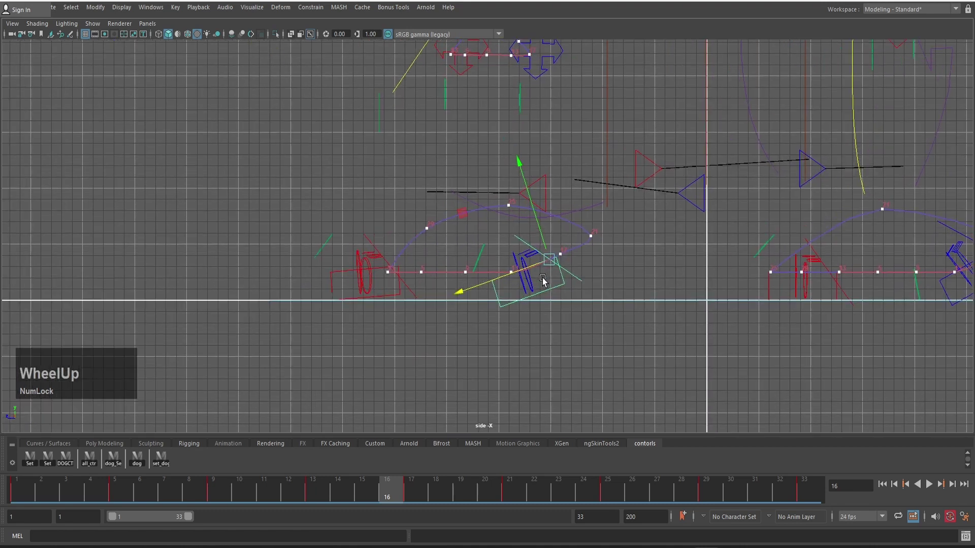
scroll(up, 3)
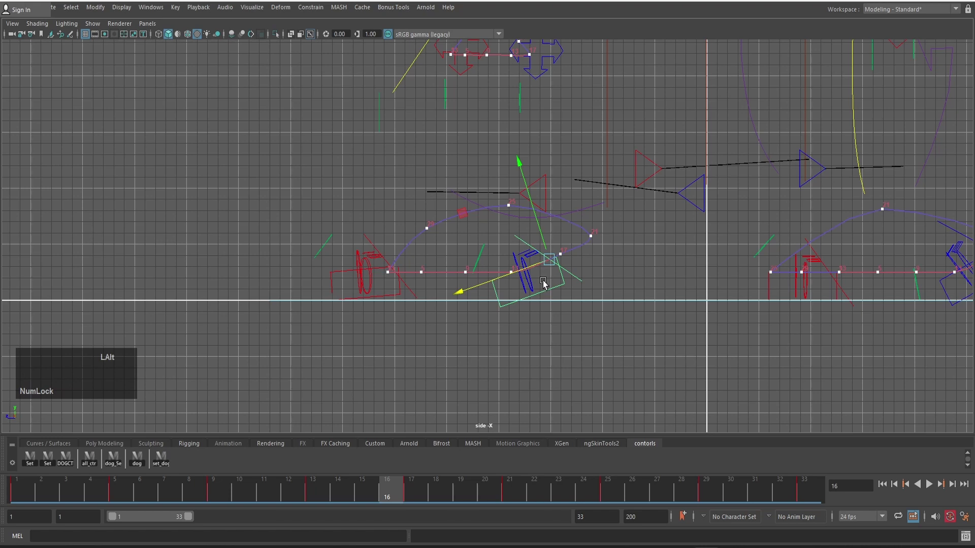
key(v)
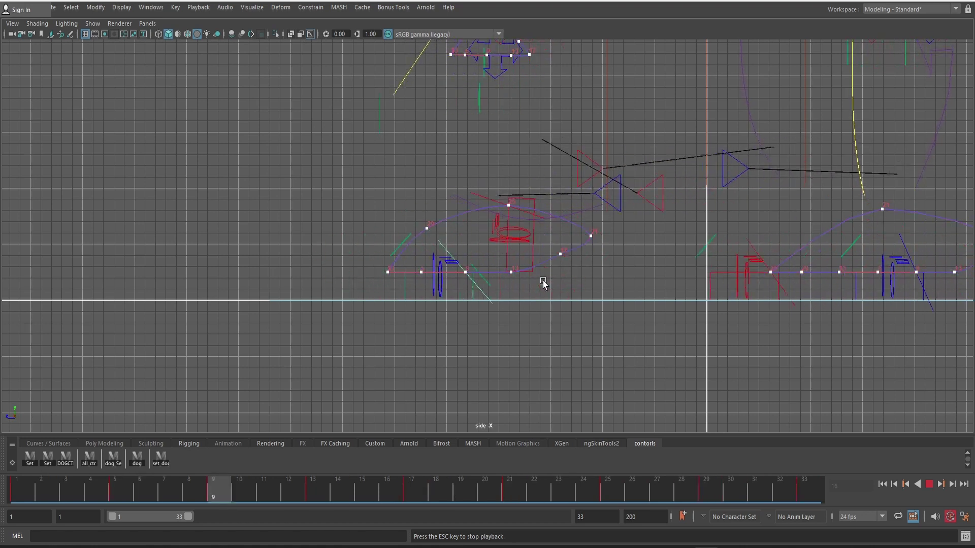
key(v)
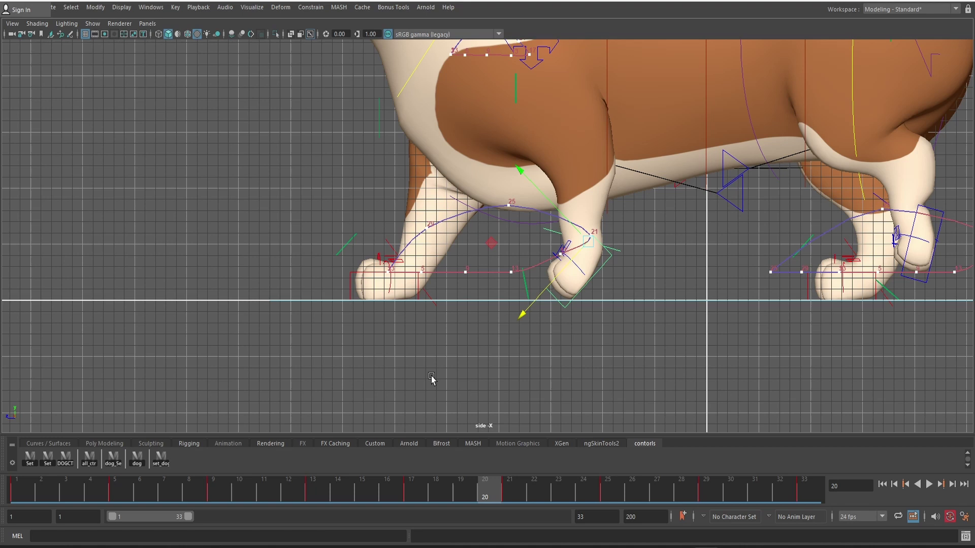
Zoom closer on the front legs and review the walk around frame 16
scroll(up, 3)
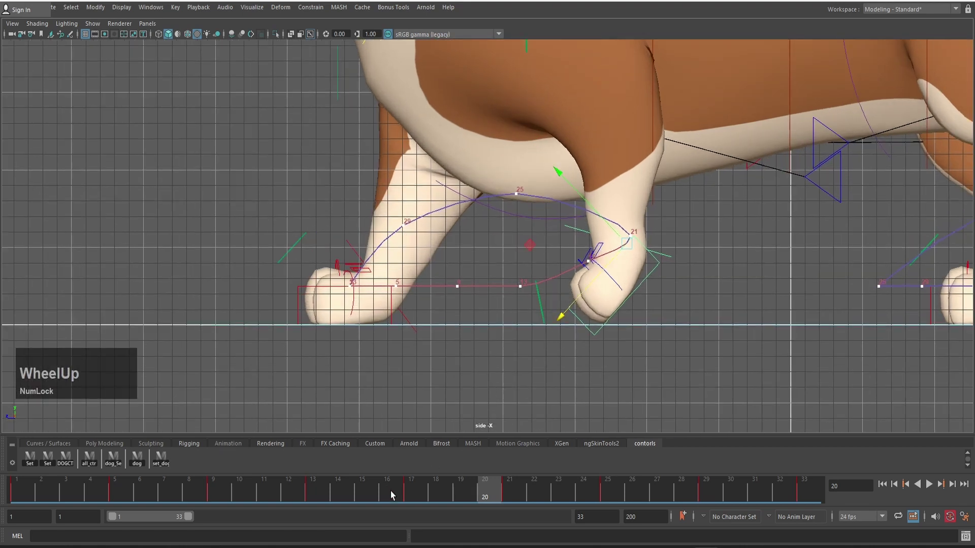
click(489, 497)
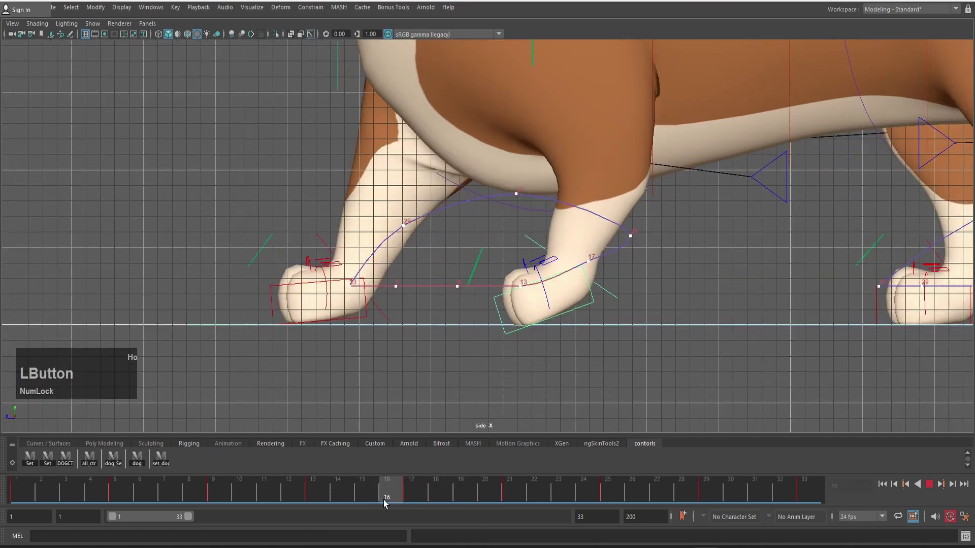
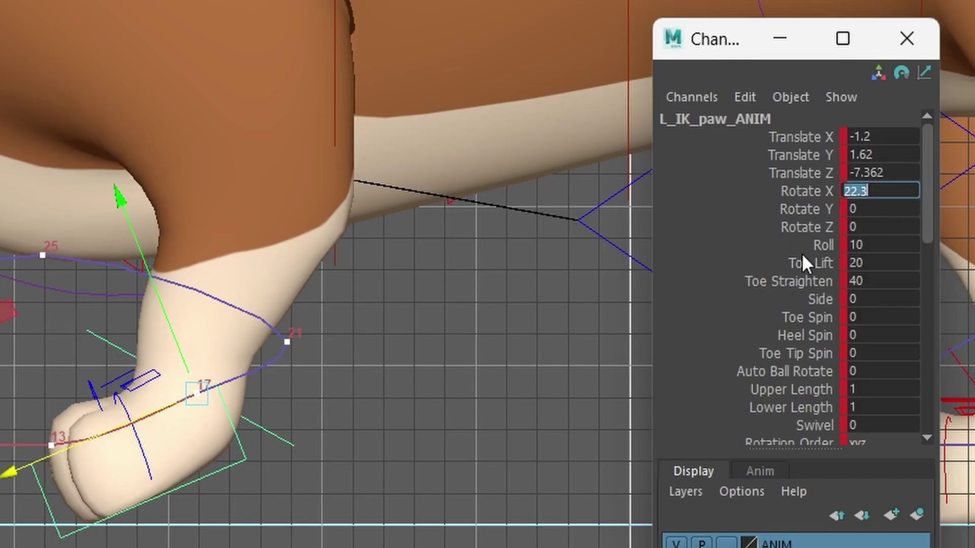
Return to frame 1 and select the right paw control R_IK_paw_ANIM
scroll(up, 3)
scroll(down, 3)
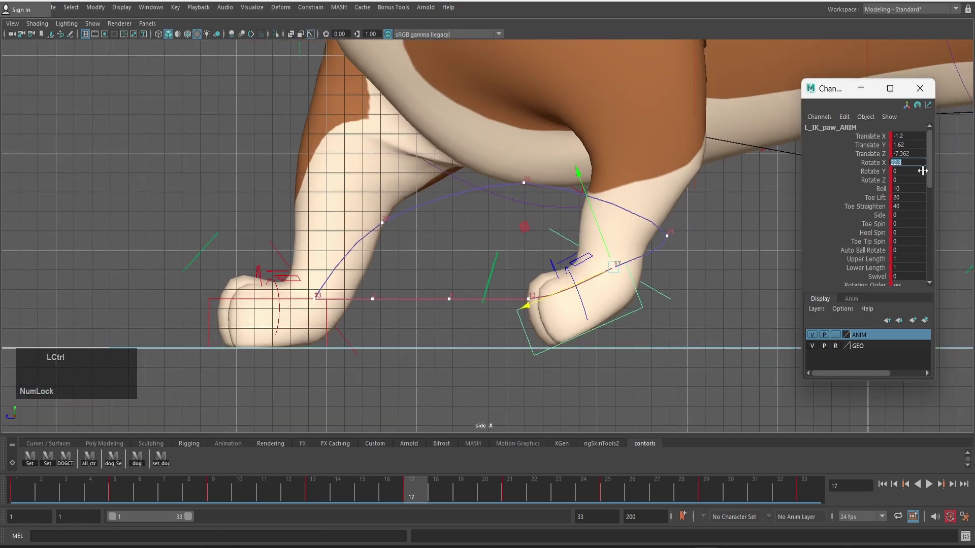
key(c)
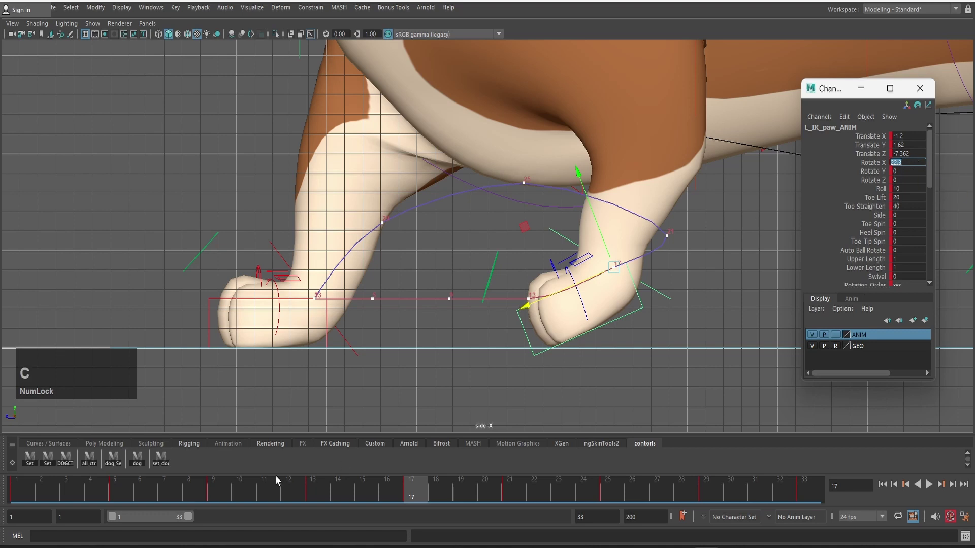
click(28, 500)
scroll(down, 3)
scroll(up, 3)
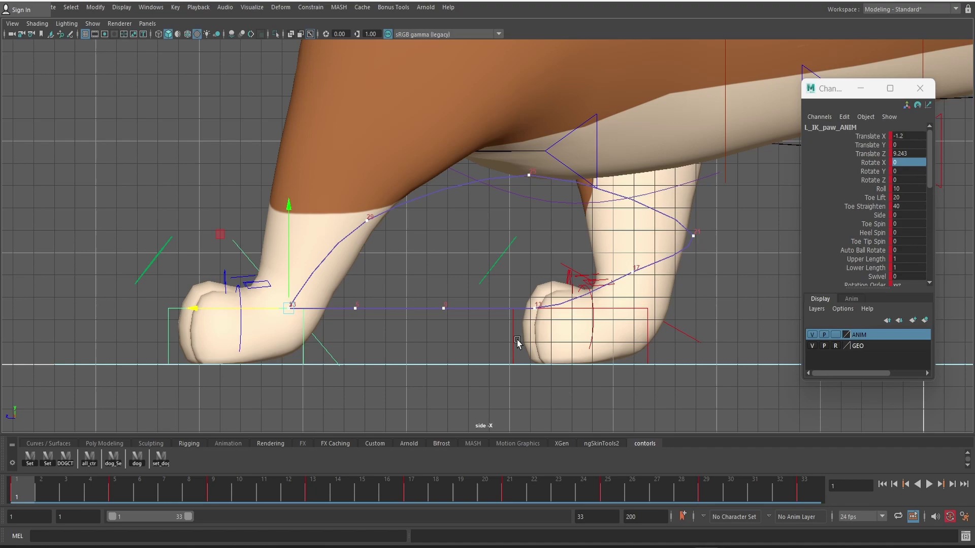
scroll(up, 3)
click(520, 341)
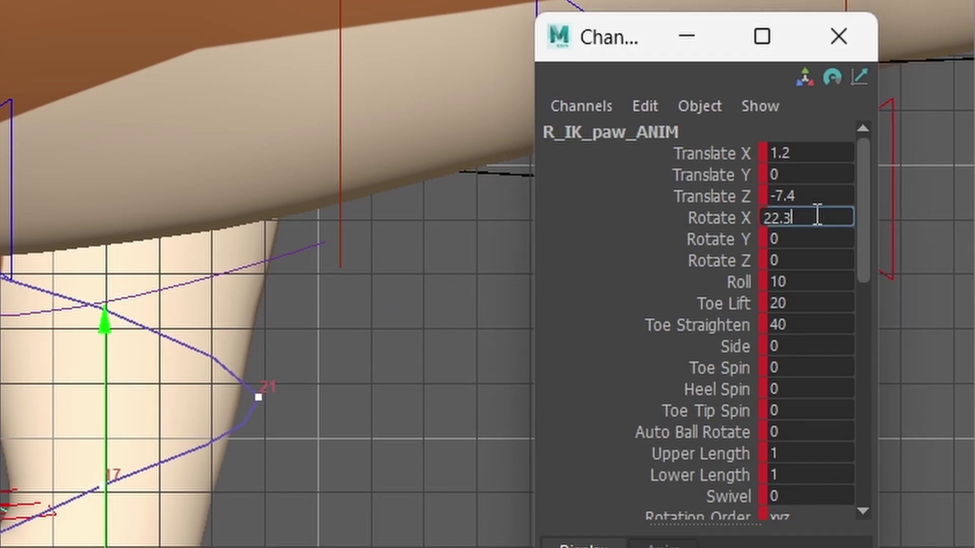
Tilt the right paw to Rotate X 22.3, lift it off the ground and fine-tune its position
key(KP_Enter)
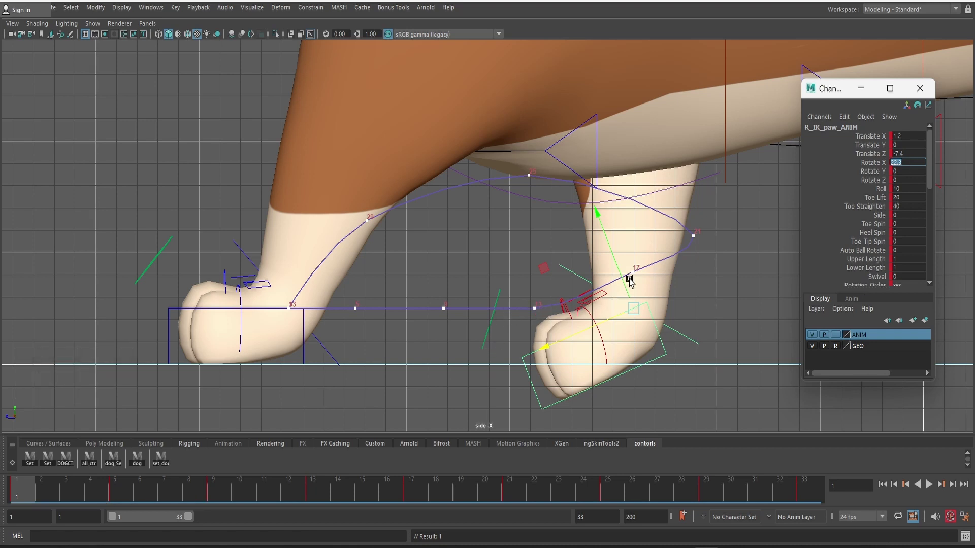
key(KP_Enter)
click(613, 263)
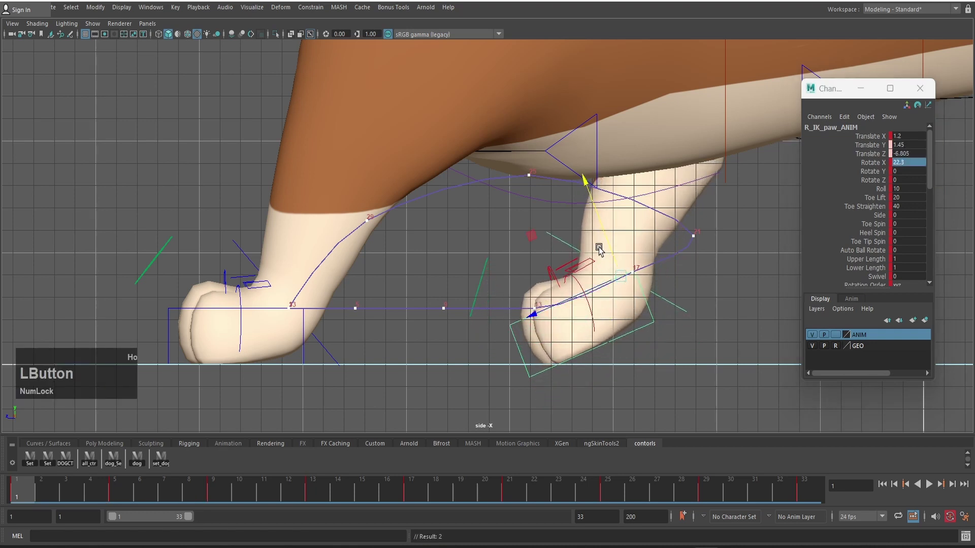
scroll(up, 3)
middle_click(685, 337)
scroll(up, 3)
click(346, 319)
scroll(up, 3)
click(380, 259)
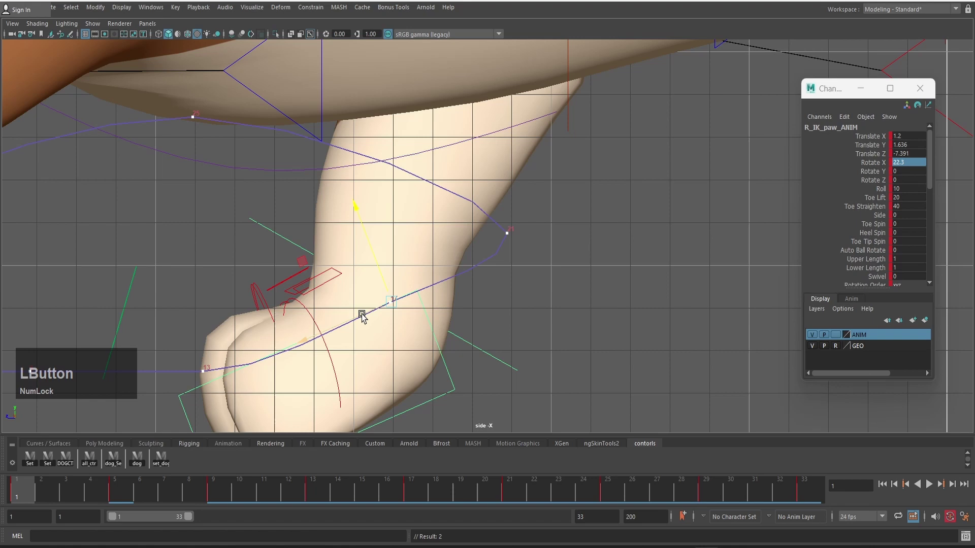
Scrub through frames 9–17 to review the right paw's step
key(Left)
scroll(down, 3)
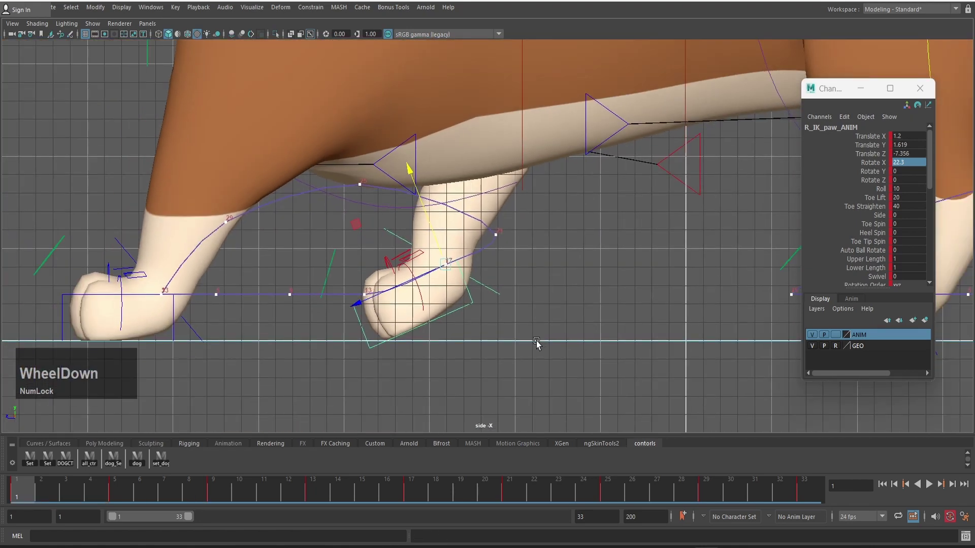
text(..,)
text(...)
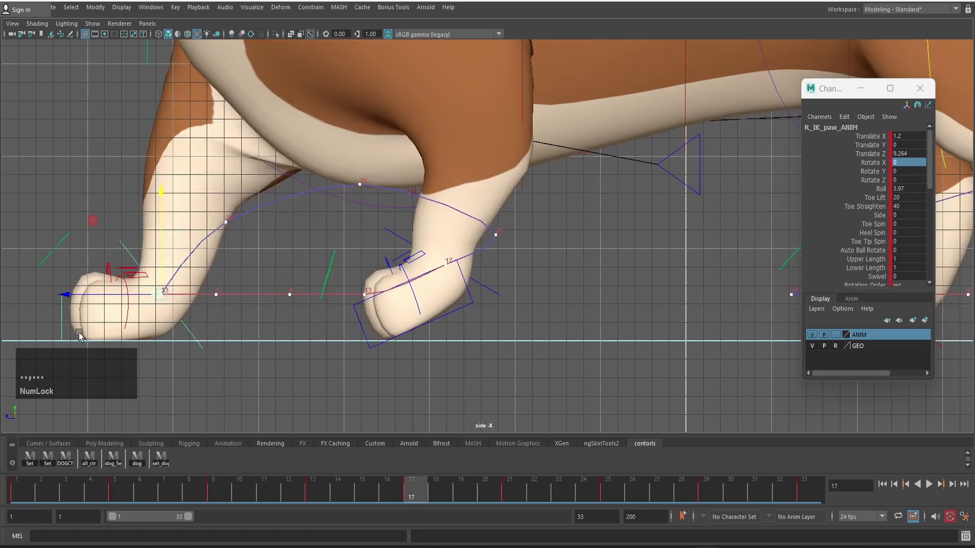
scroll(down, 3)
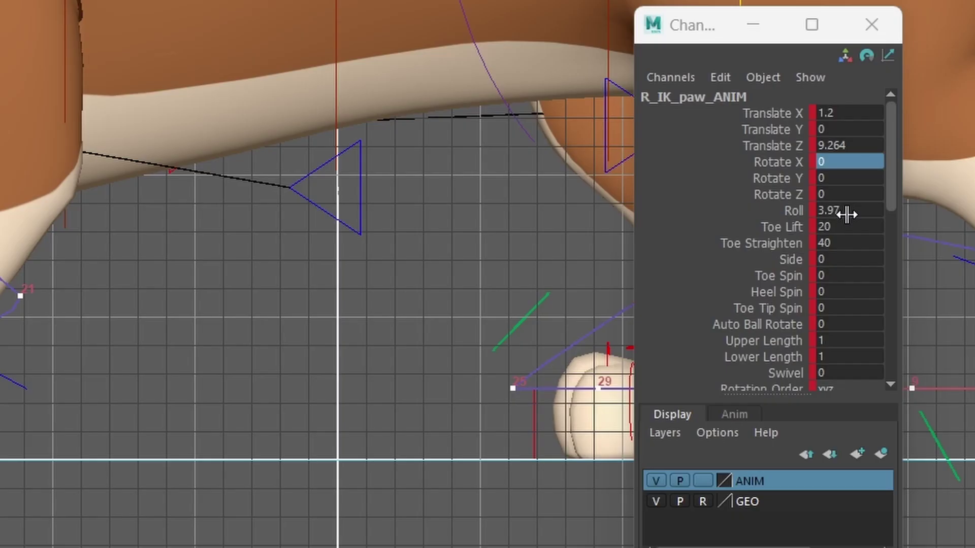
Confirm the channel value, check frame 21, then return to frame 1 of the cycle
key(KP_0)
key(KP_Decimal)
key(KP_Enter)
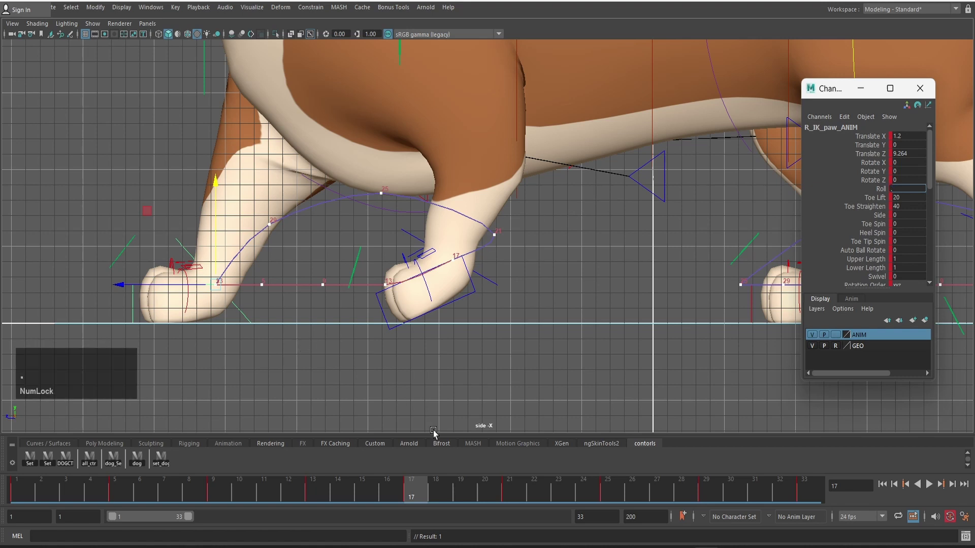
click(326, 492)
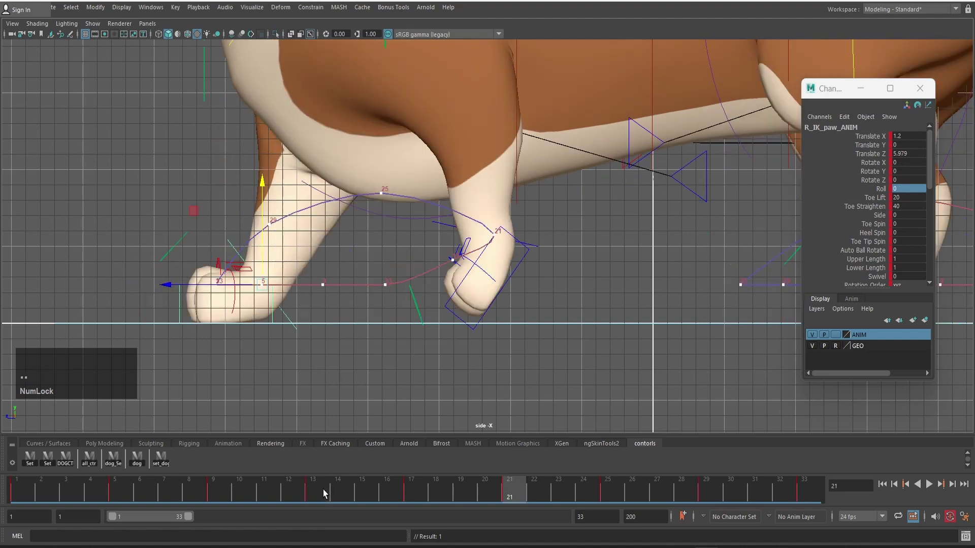
scroll(down, 3)
scroll(up, 3)
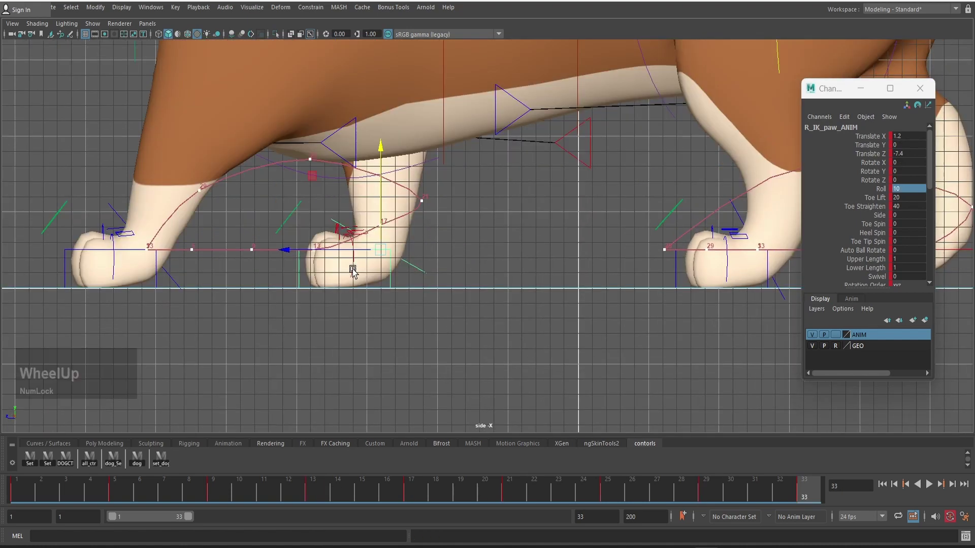
scroll(up, 3)
click(254, 290)
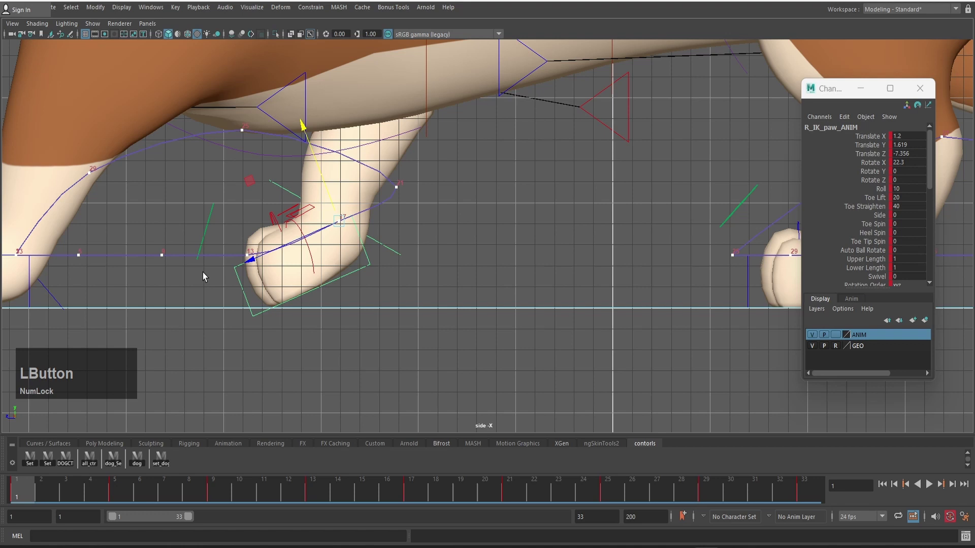
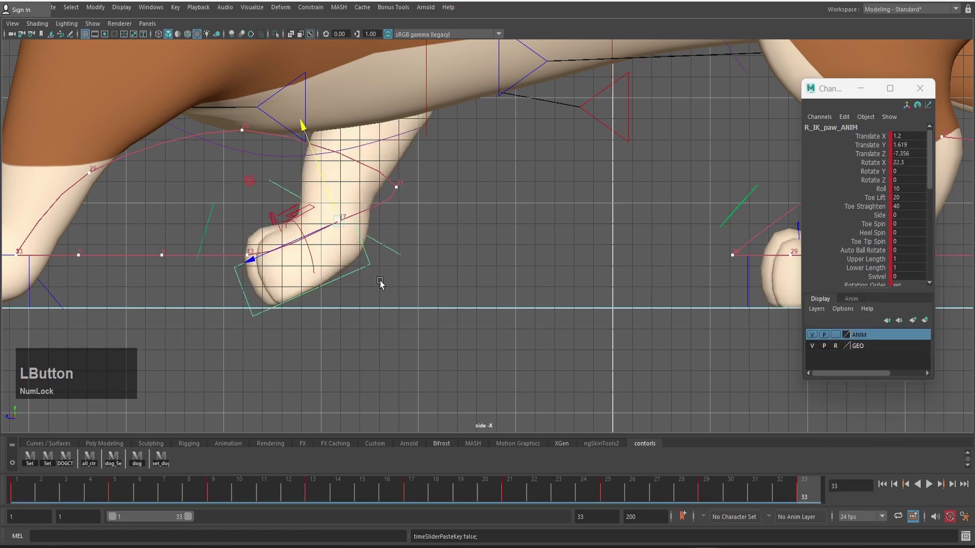
Paste the right paw's starting pose onto frame 33 and play the walk back to check the loop
click(463, 401)
scroll(down, 3)
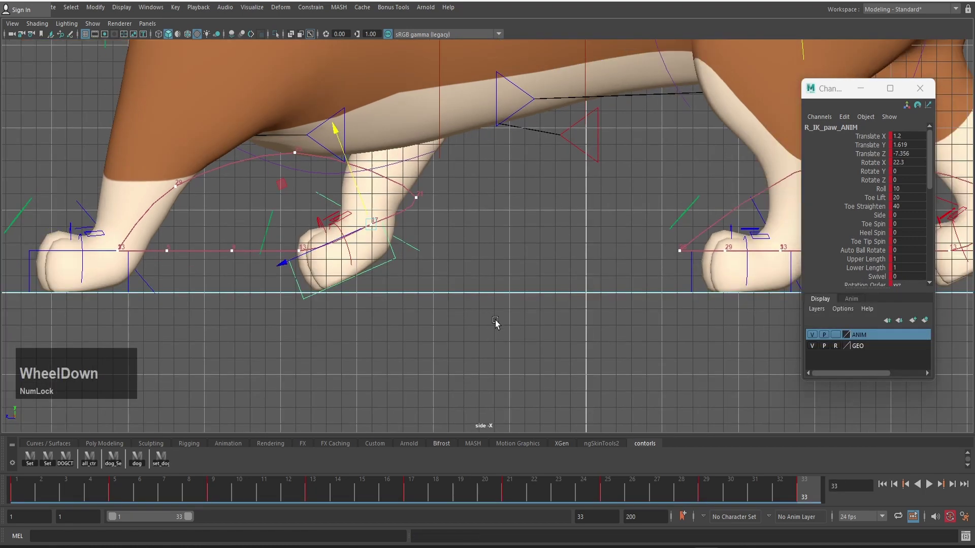
key(v)
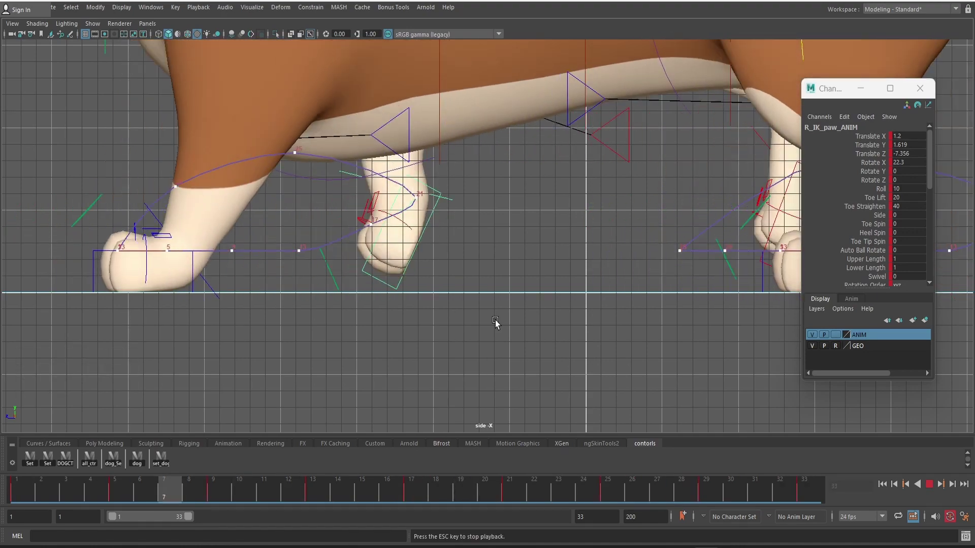
key(v)
scroll(down, 3)
scroll(up, 3)
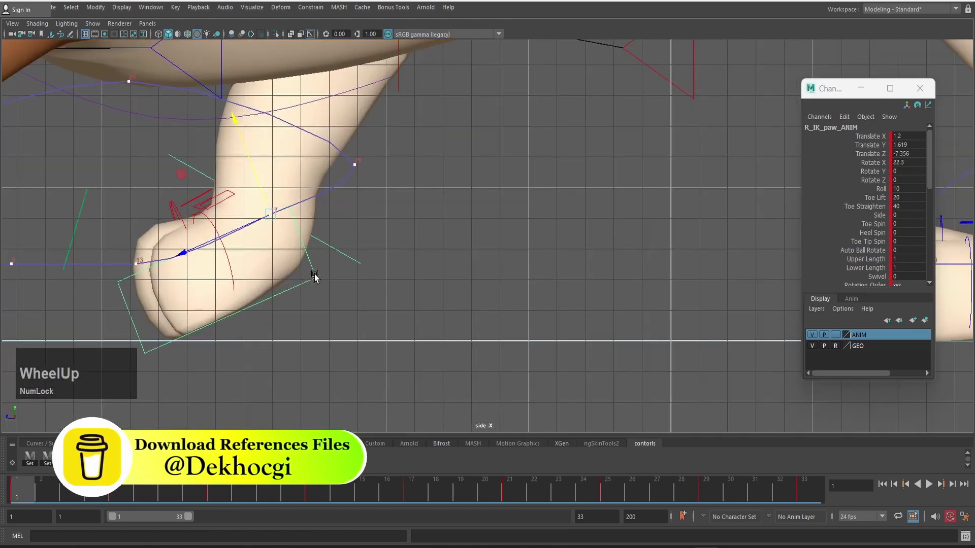
Lower the right front paw control slightly in Y and Z at frame 5
key(.)
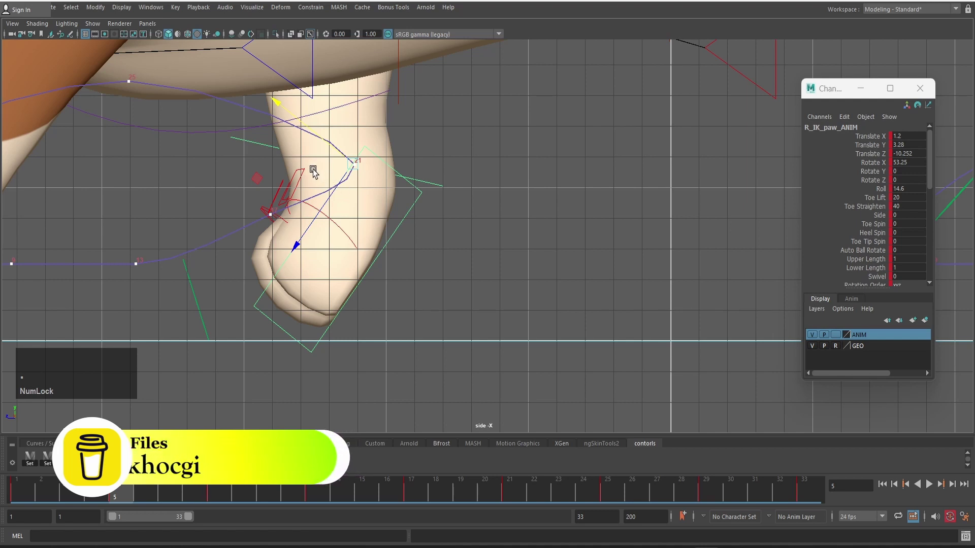
click(315, 131)
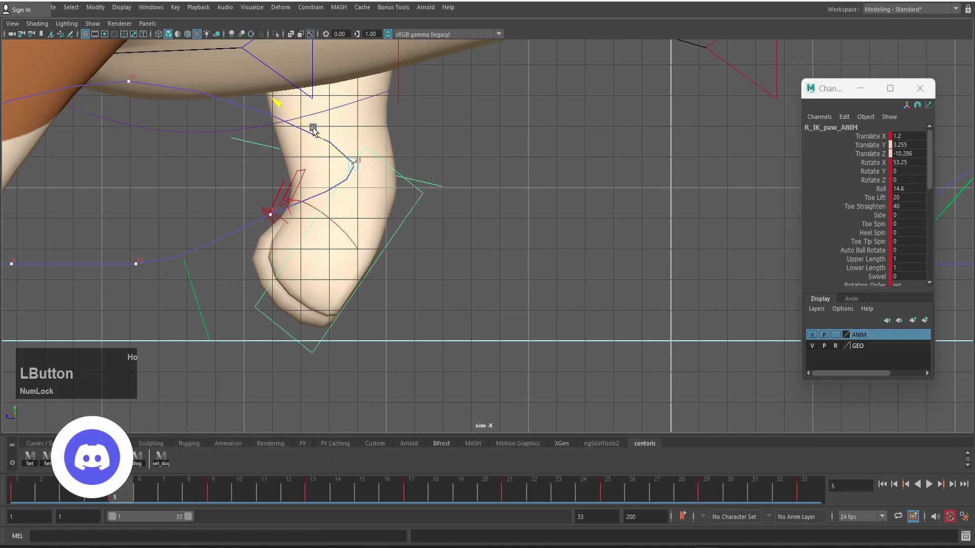
key(.)
scroll(down, 3)
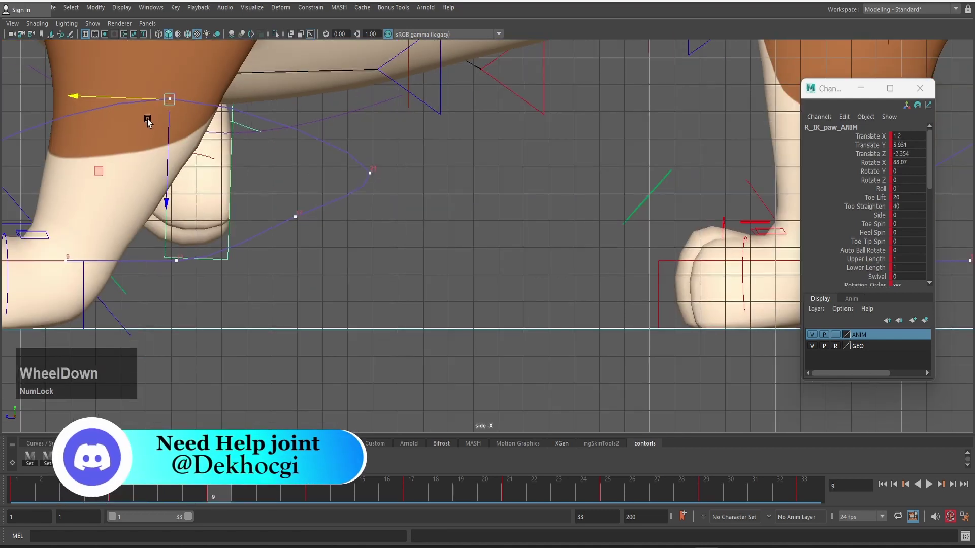
click(136, 98)
scroll(down, 3)
Step through frames 9, 17 and 29 to review the paw's raised pose
key(.)
scroll(down, 3)
key(.)
scroll(down, 3)
text(.)
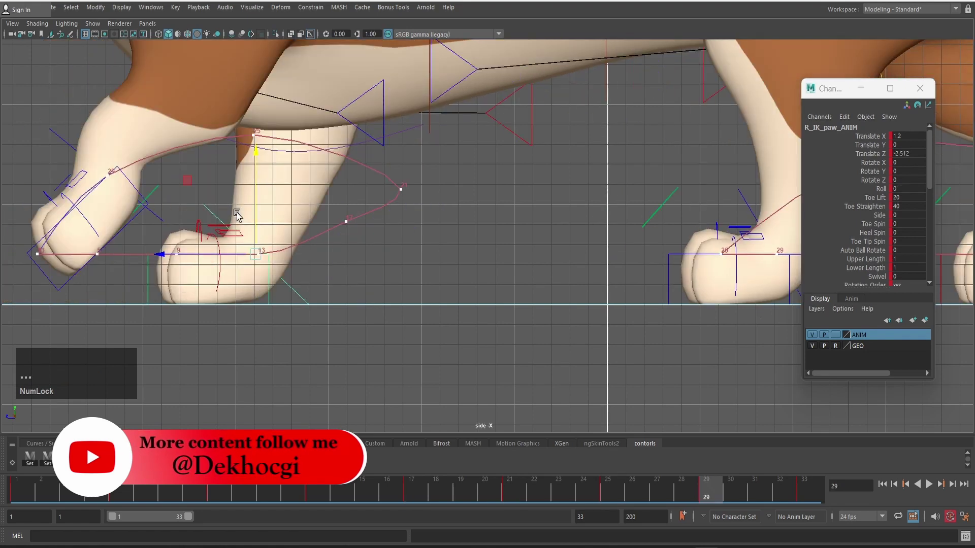
text(.,)
click(211, 256)
text(..)
scroll(down, 3)
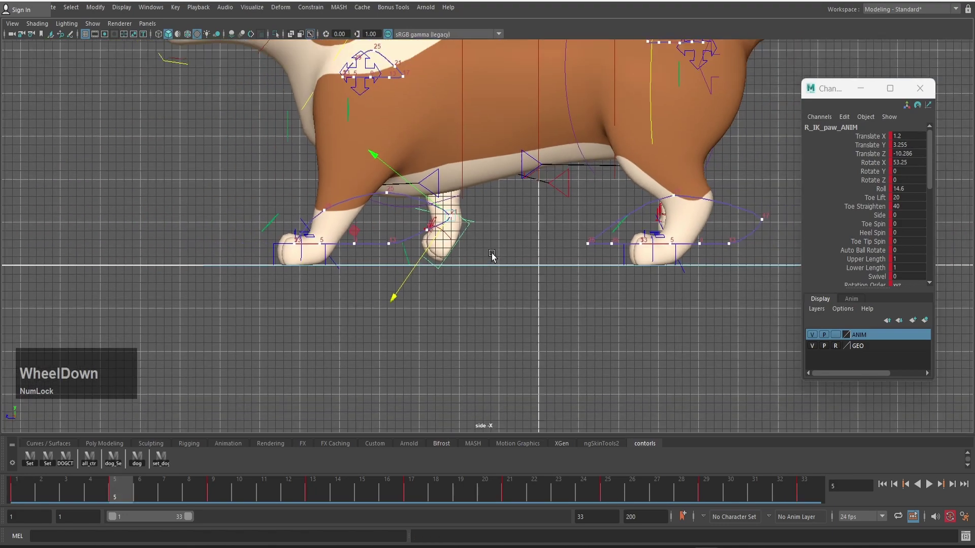
Inspect the left hind foot control's lifted, tilted pose at frame 17 for reference
middle_click(630, 259)
scroll(up, 3)
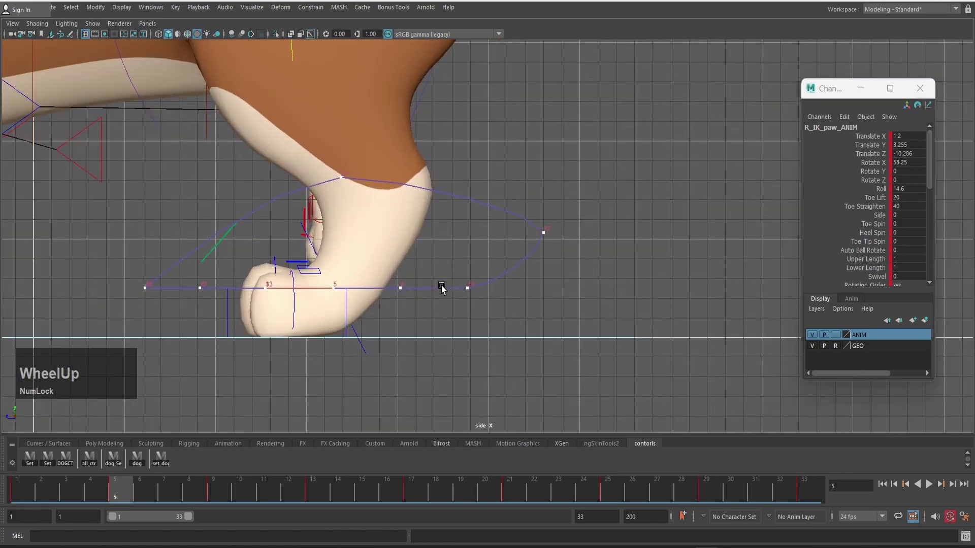
middle_click(409, 322)
scroll(down, 3)
scroll(up, 3)
click(268, 343)
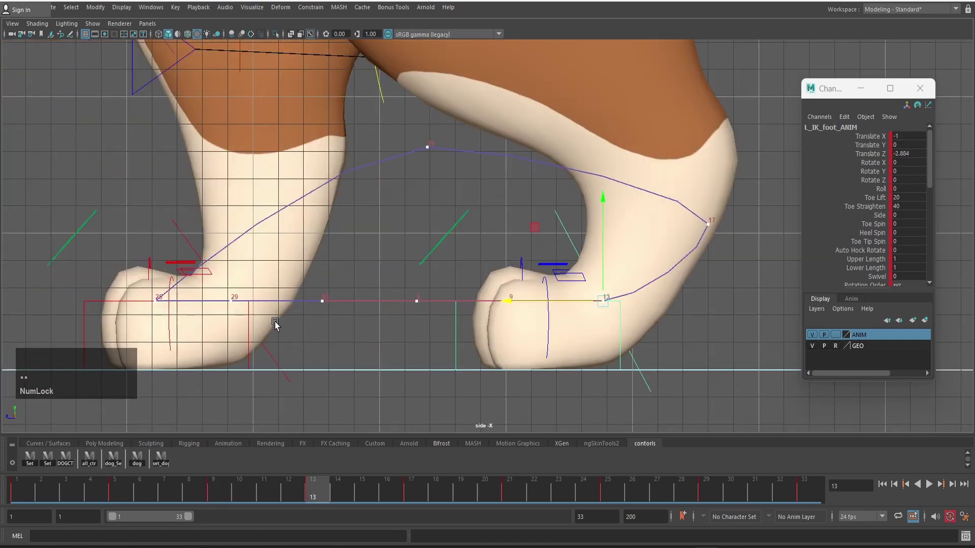
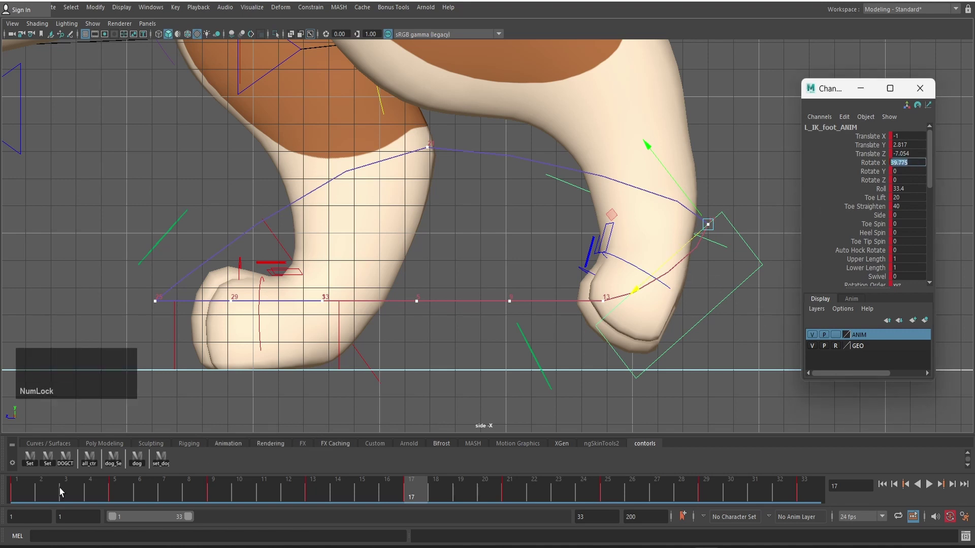
Set R_IK_foot_ANIM at frame 1 to Translate Y 2.812 and Rotate X 39.775
click(20, 492)
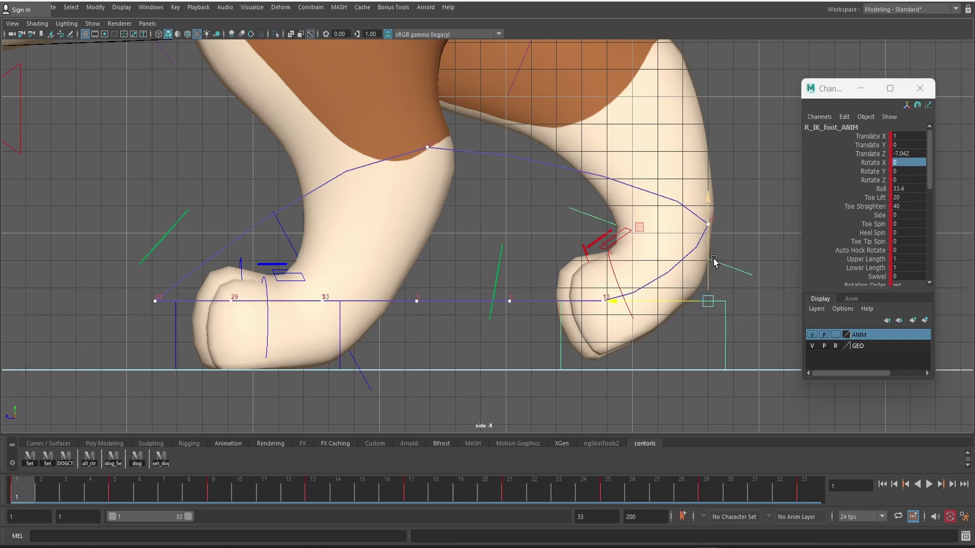
click(711, 253)
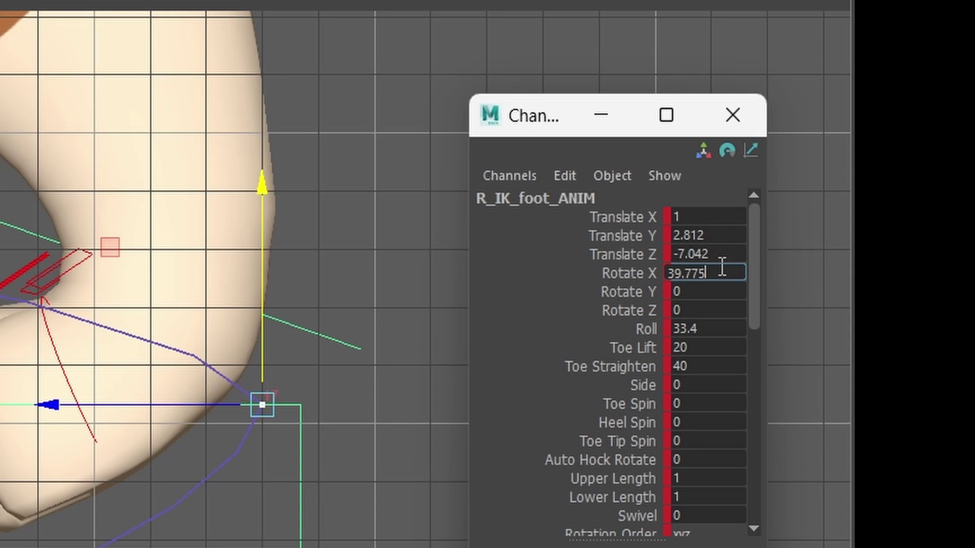
key(KP_Enter)
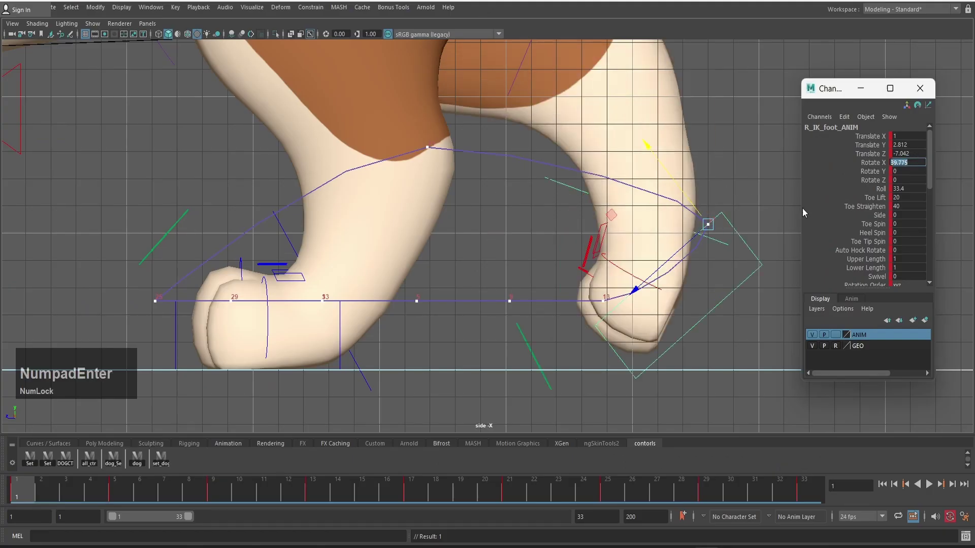
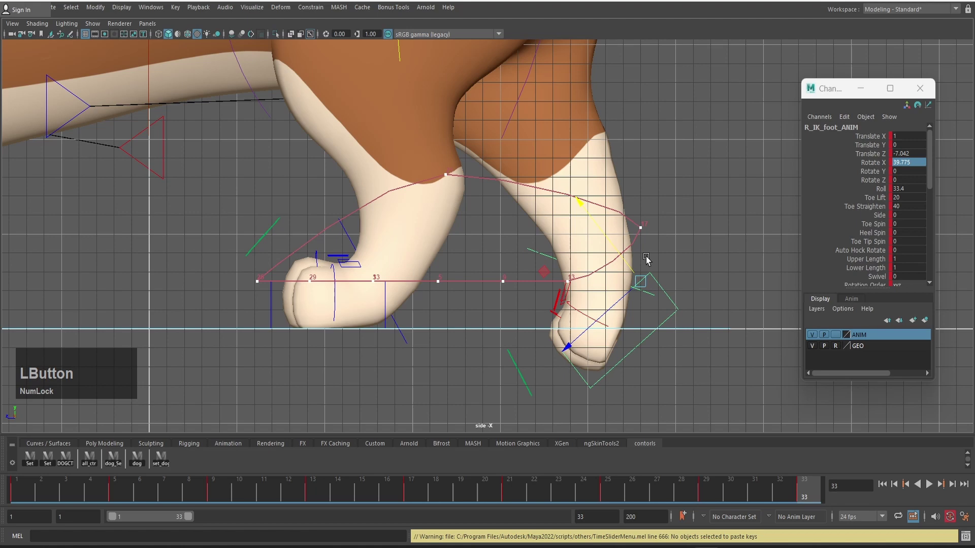
Copy R_IK_foot_ANIM's frame 1 key and paste it onto frame 33 via the Time Slider
scroll(up, 3)
middle_click(721, 282)
click(525, 225)
scroll(down, 3)
text(.)
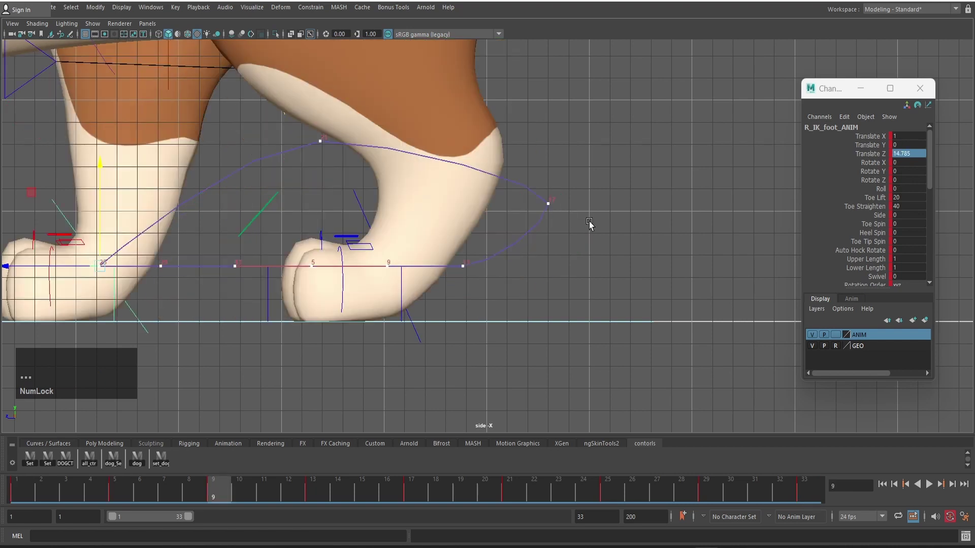
text(.)
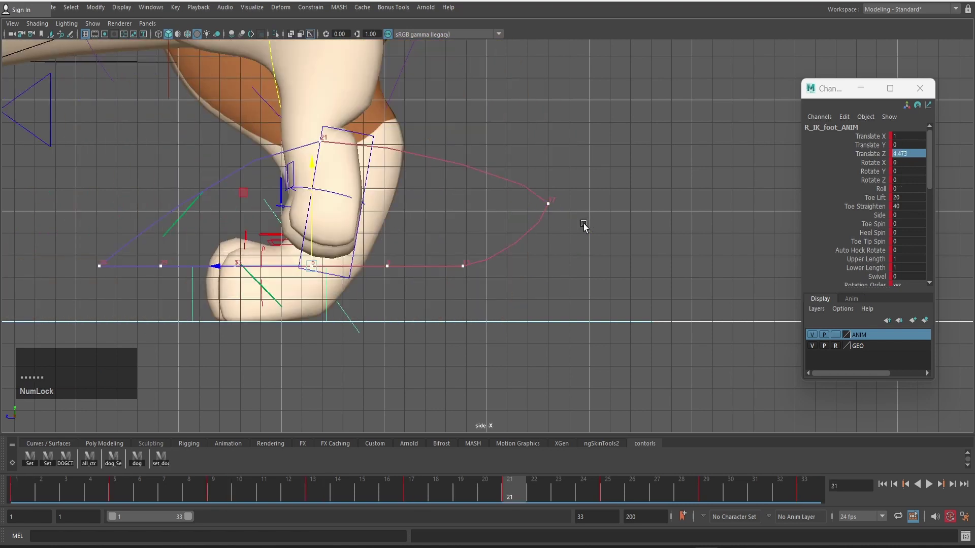
text(,,,,)
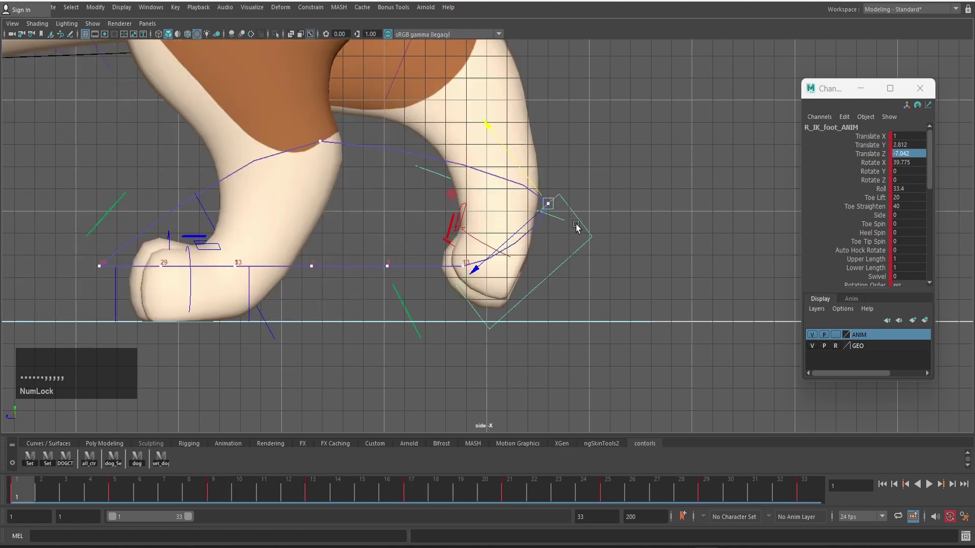
text(,)
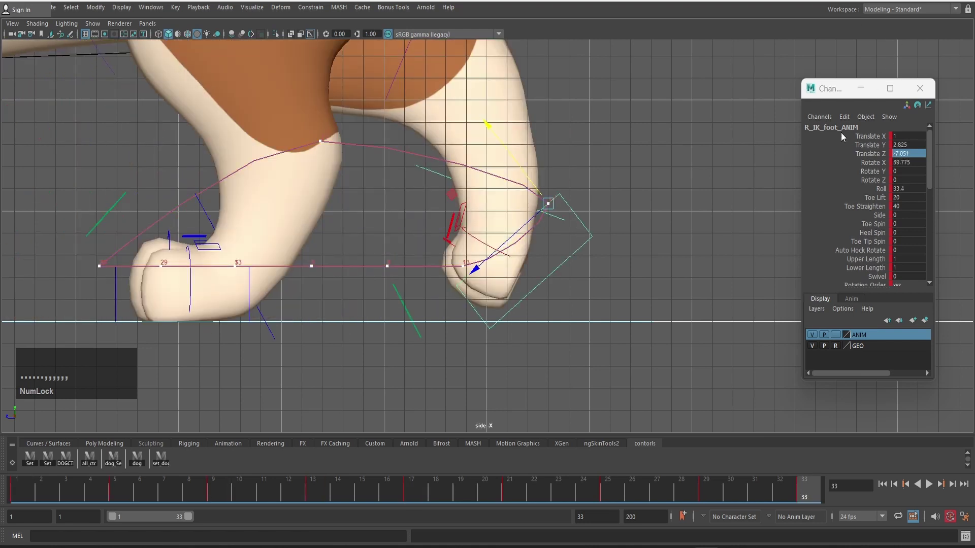
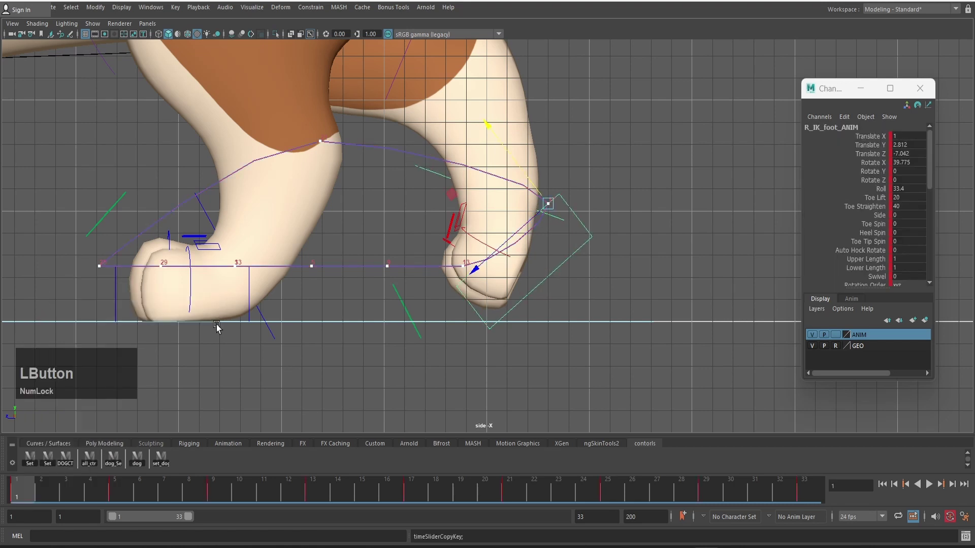
right_click(805, 492)
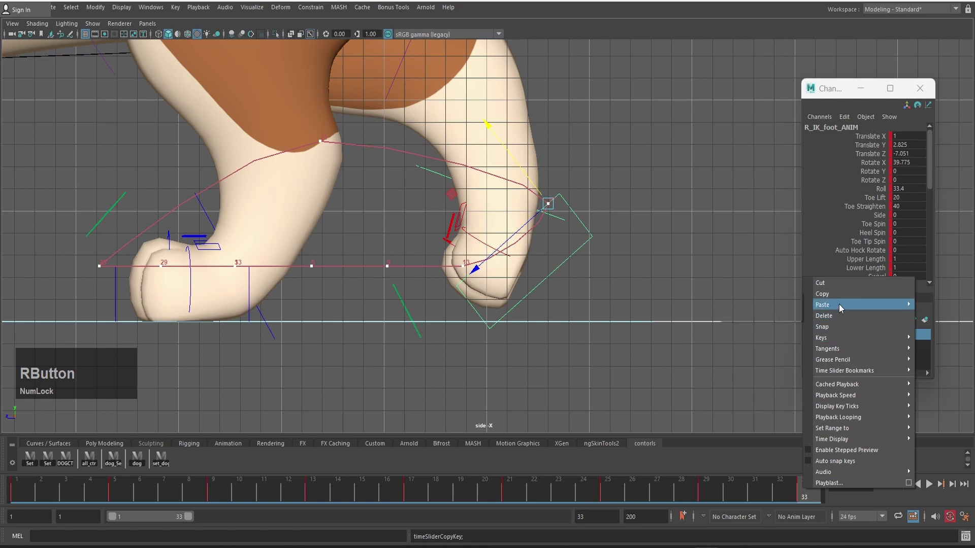
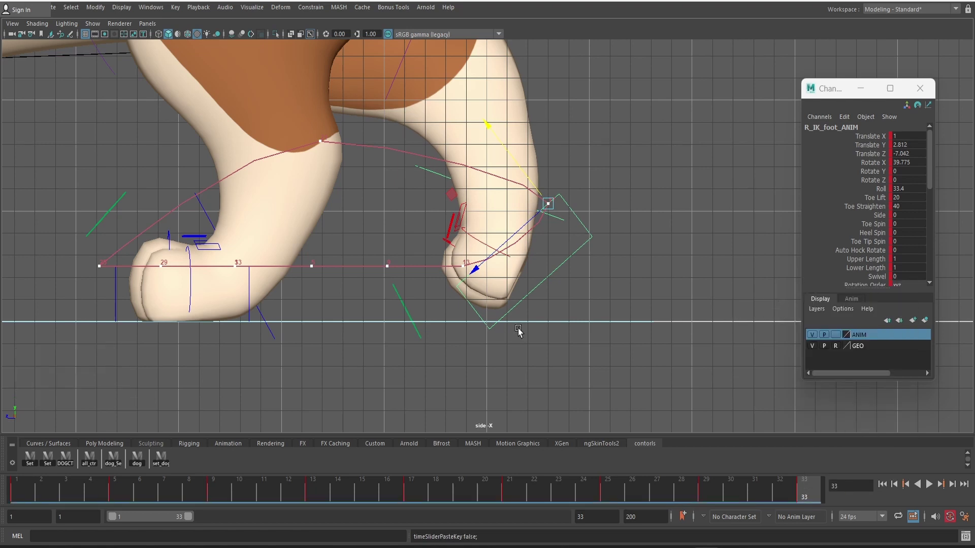
Reposition the right hind foot along its motion trail at frames 5, 17 and 29
text(.)
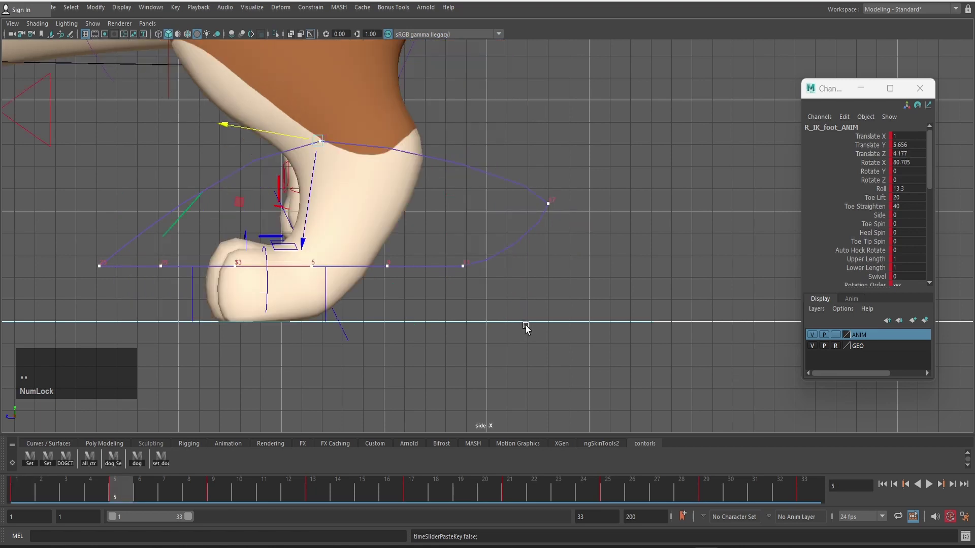
click(259, 129)
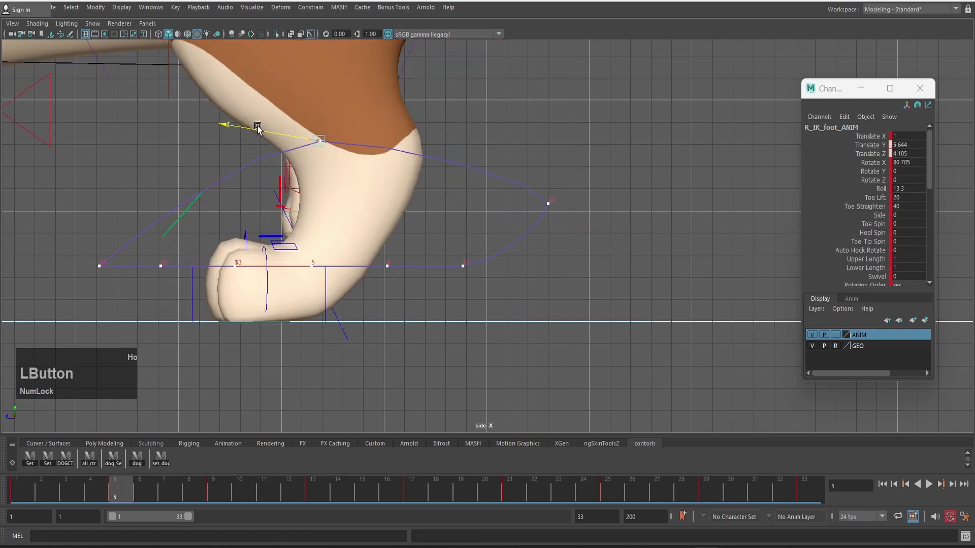
text(.)
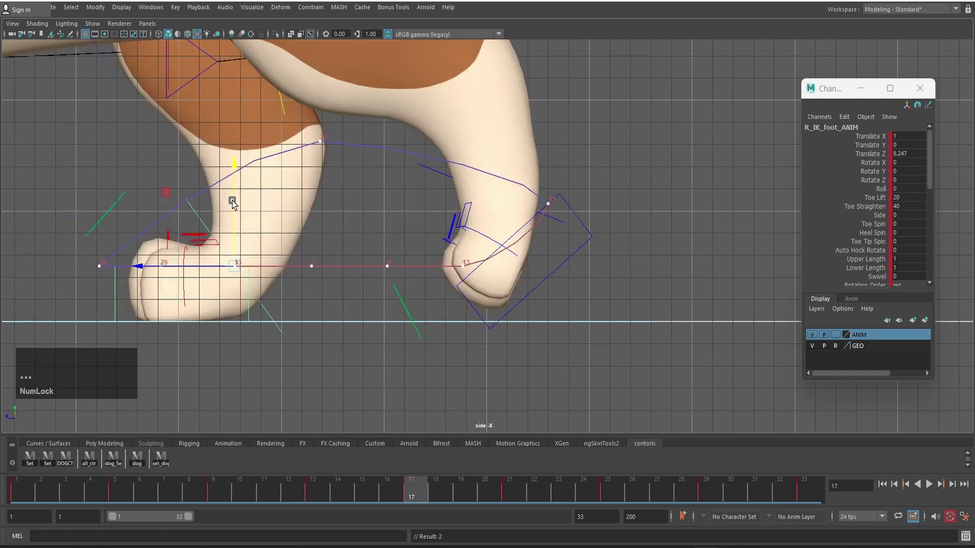
text(.)
click(302, 266)
text(.)
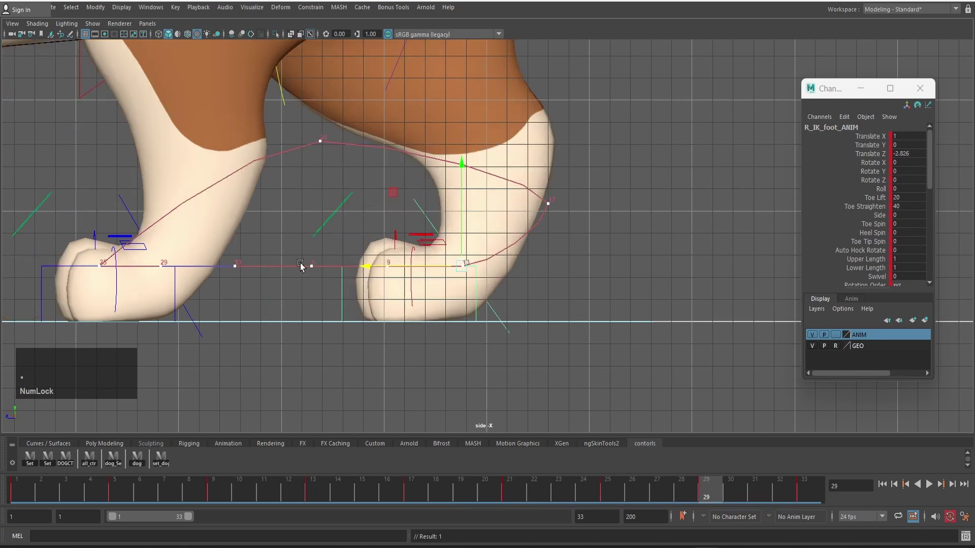
click(371, 271)
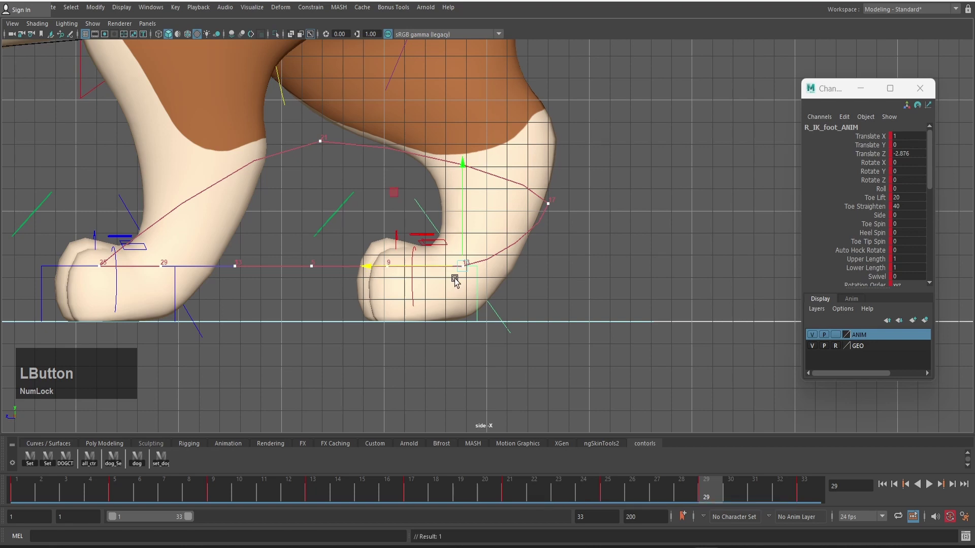
Step through the remaining keys and pan the view to the corgi's rump controls
scroll(down, 3)
text(..)
text(.)
scroll(down, 3)
middle_click(526, 110)
scroll(up, 3)
scroll(down, 3)
scroll(up, 3)
middle_click(459, 314)
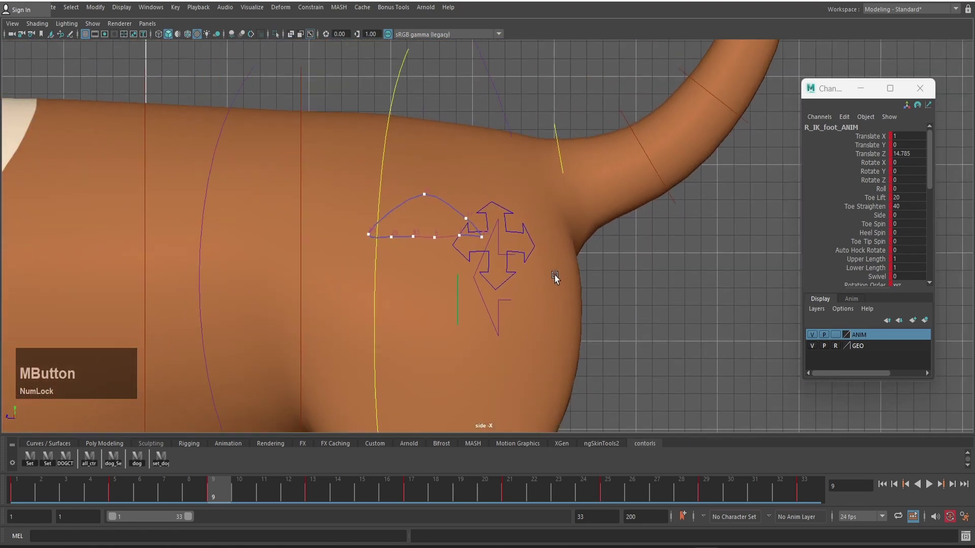
Select L_rump_ANIM and adjust its height and position at frames 9 and 13
key(alt+2)
scroll(up, 3)
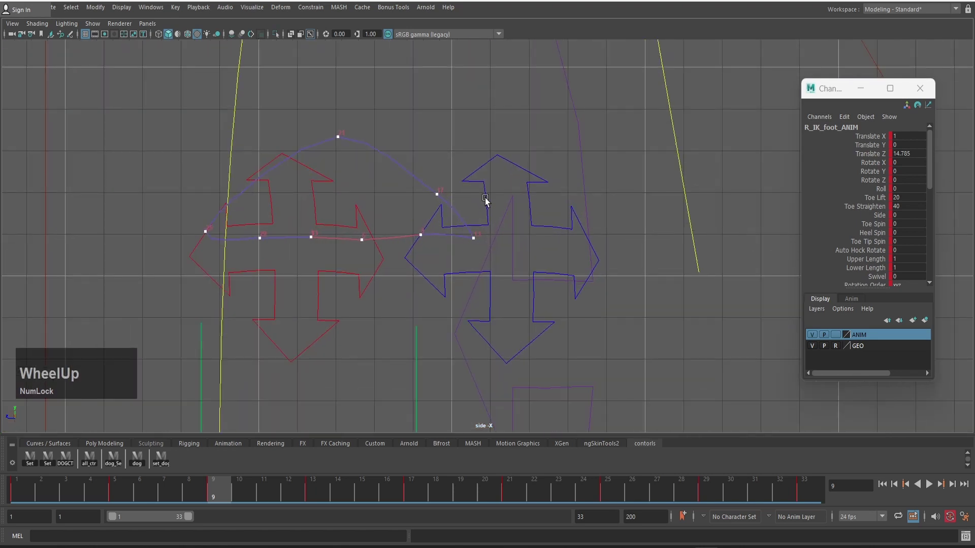
click(486, 199)
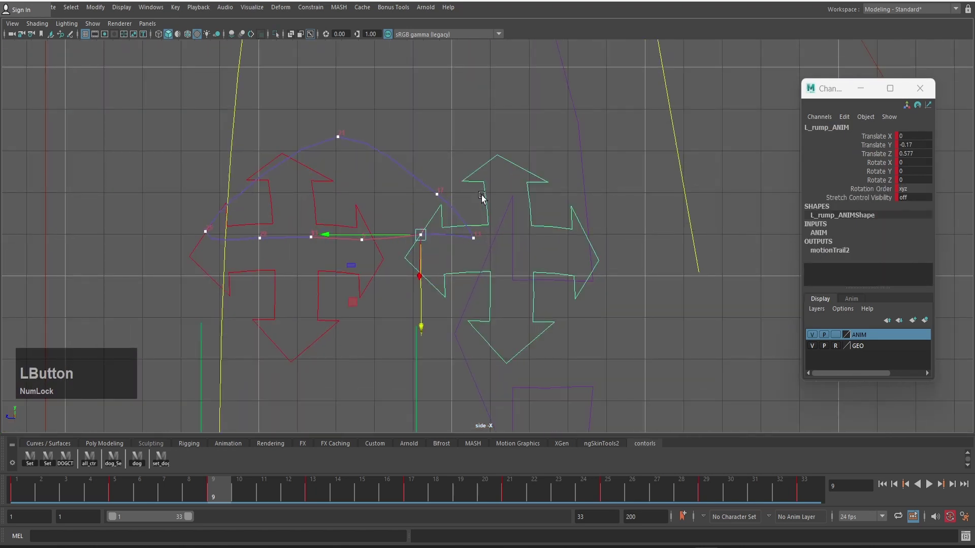
click(369, 348)
scroll(up, 3)
middle_click(378, 345)
click(478, 282)
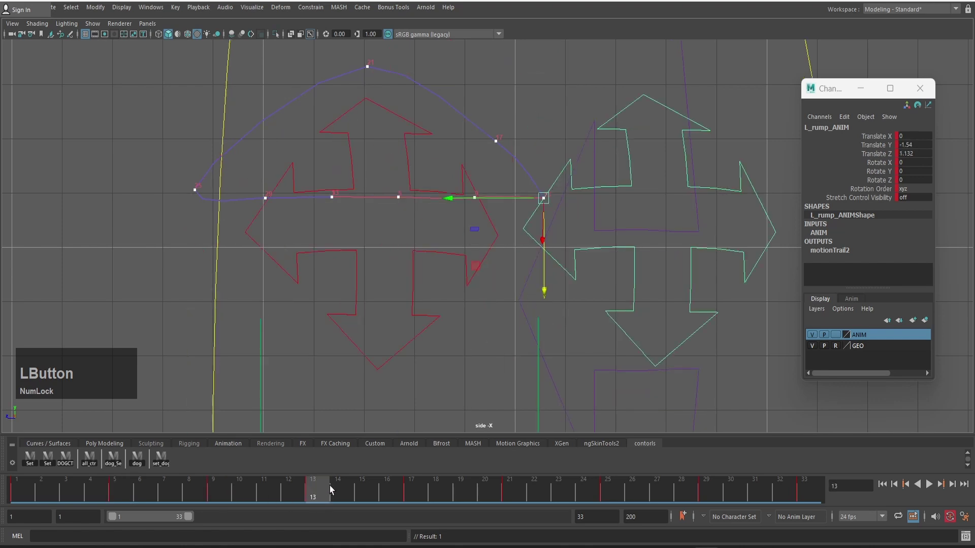
Adjust the left rump's height along its trail at frames 17 through 29
click(418, 498)
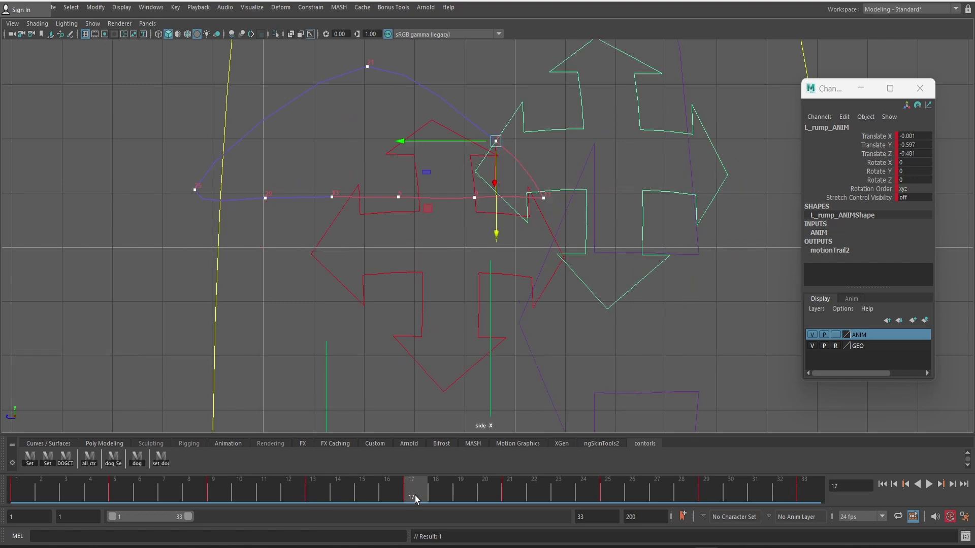
text(..)
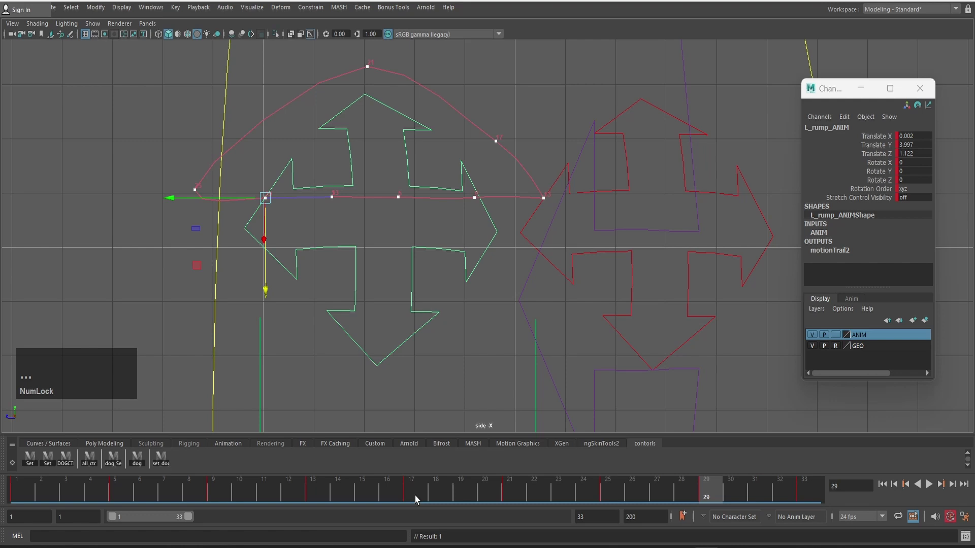
text(,.)
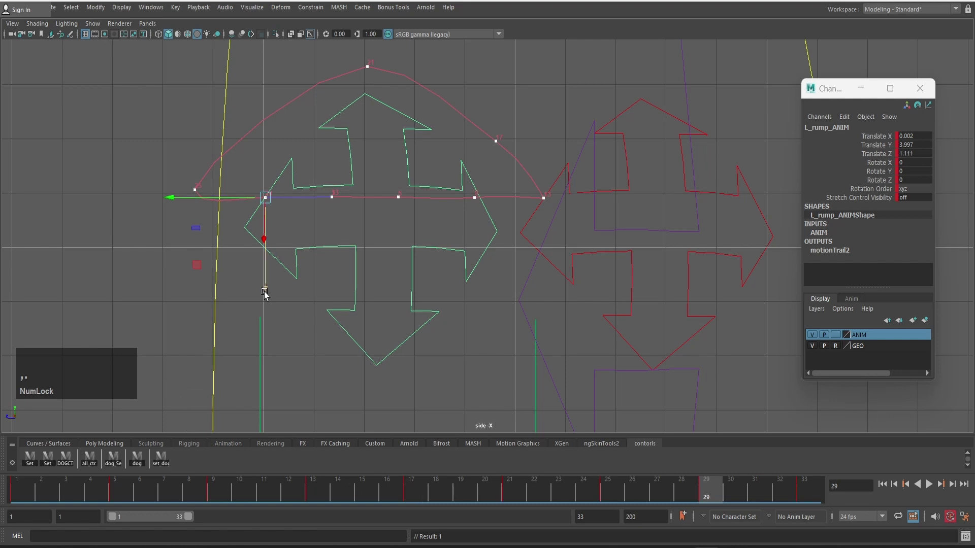
click(268, 292)
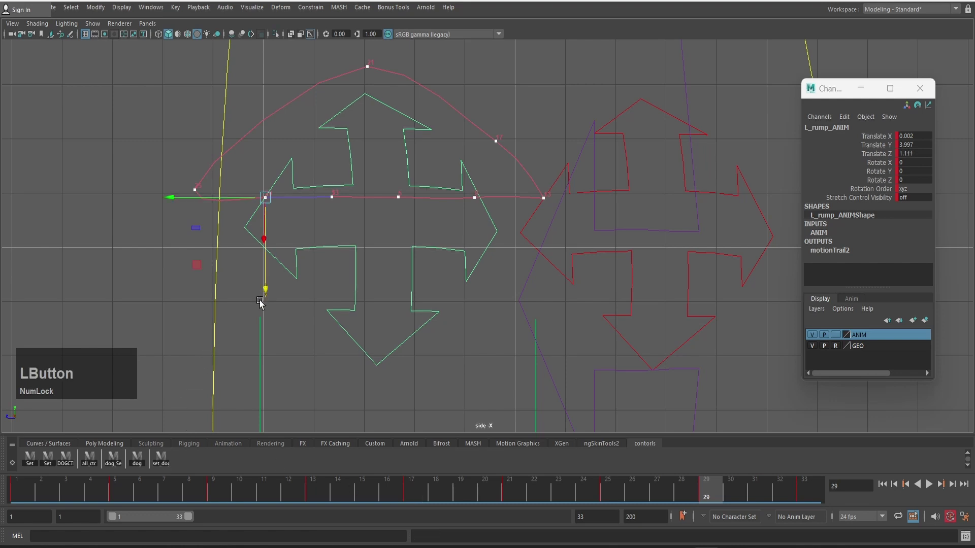
text(..)
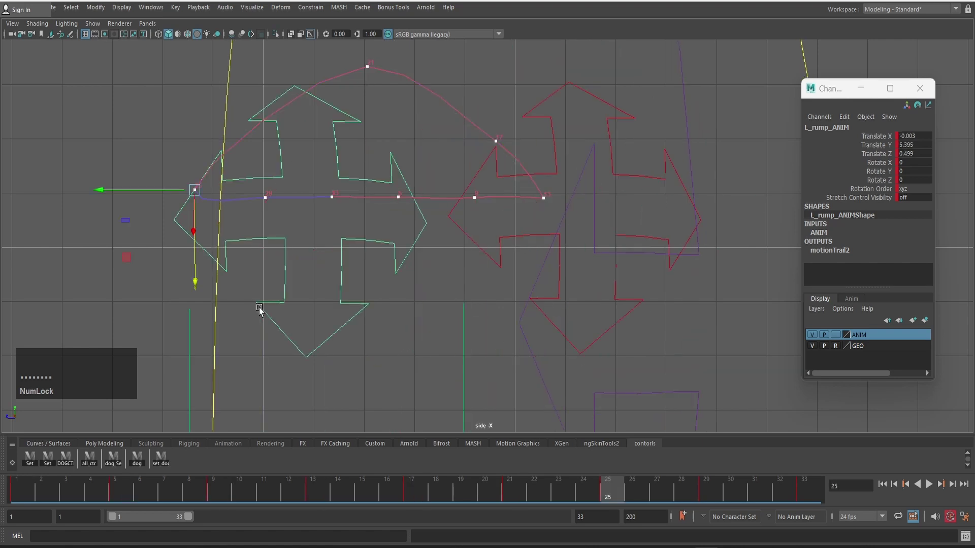
scroll(down, 3)
text(.)
scroll(down, 3)
Go to frame 33 and select the right rump control R_rump_ANIM
click(17, 500)
scroll(down, 3)
click(541, 151)
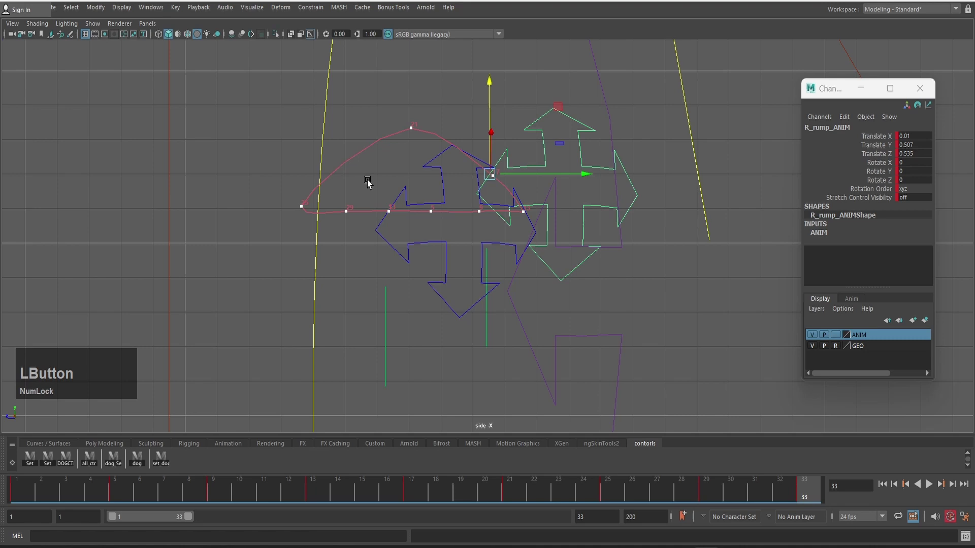
Move and key R_rump_ANIM's pose at frame 1
scroll(up, 3)
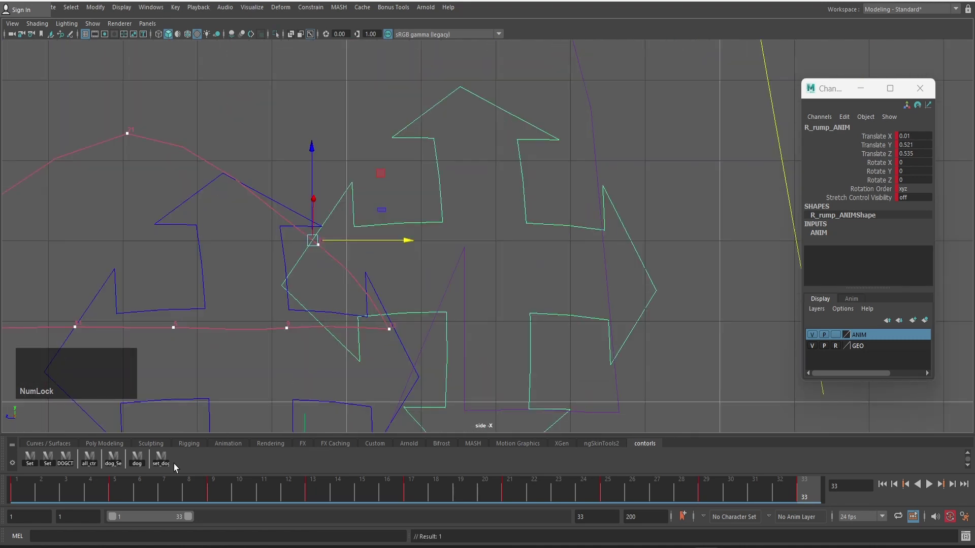
click(23, 495)
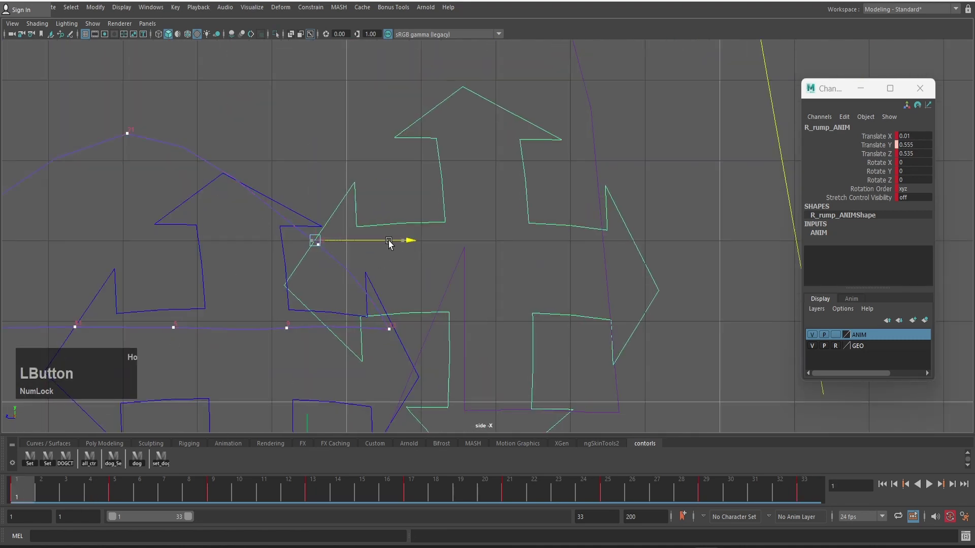
scroll(up, 3)
click(282, 166)
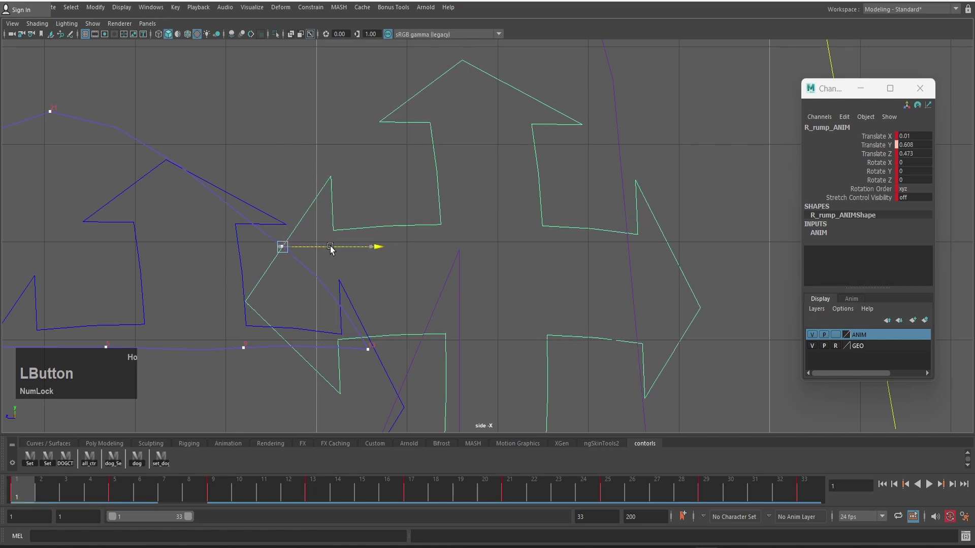
key(Up)
key(Left)
Copy the frame 1 key and paste it onto frame 33 so the rump loops
scroll(down, 3)
scroll(up, 3)
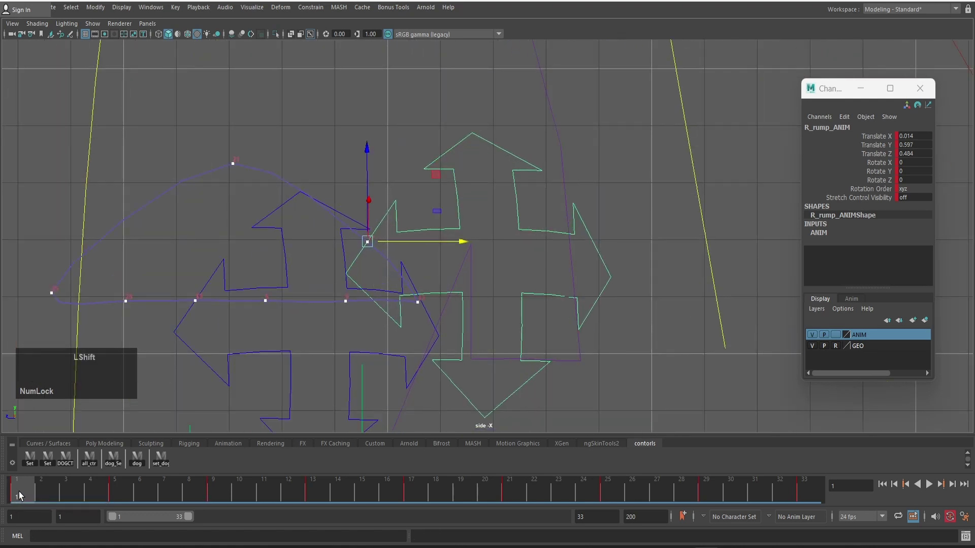
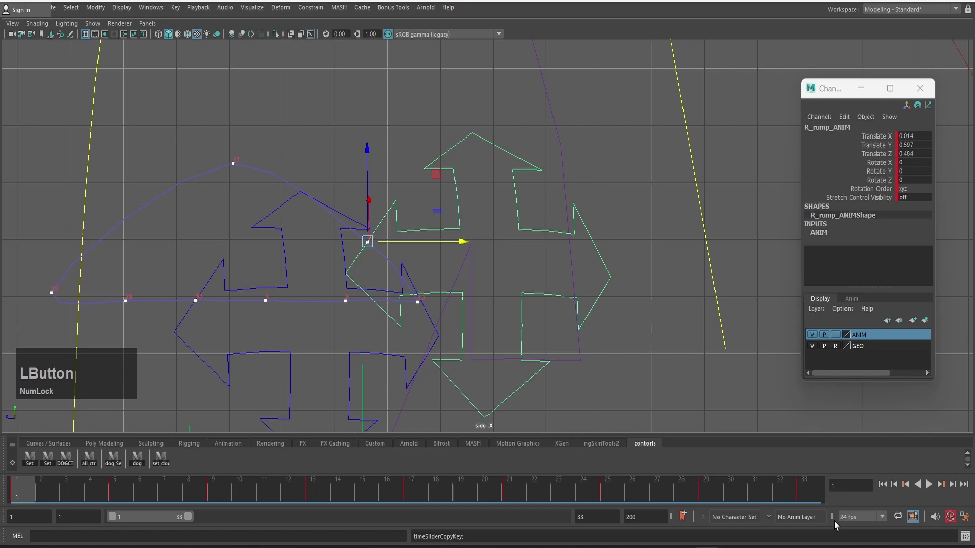
right_click(812, 498)
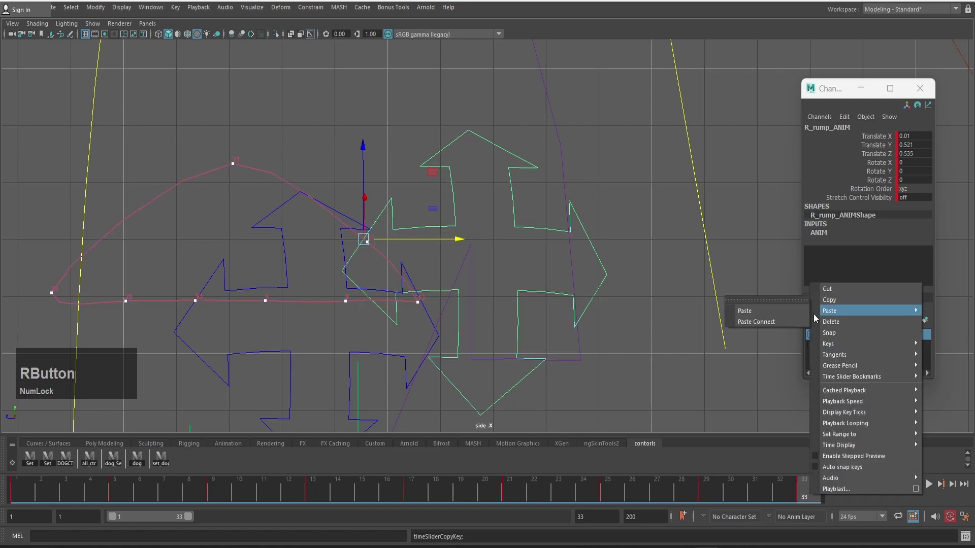
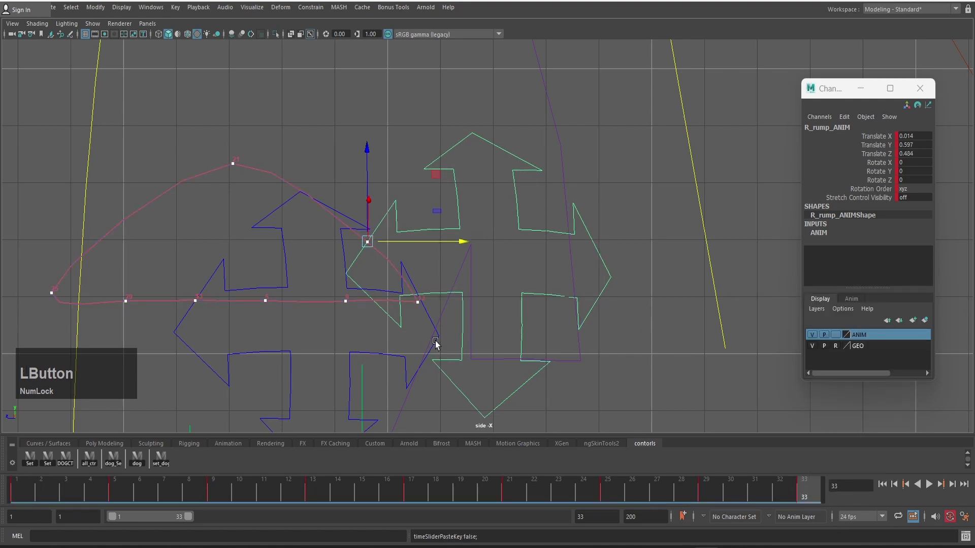
Adjust the right rump control along its motion trail at frames 5 and 13
text(.)
text(.)
scroll(up, 3)
click(179, 100)
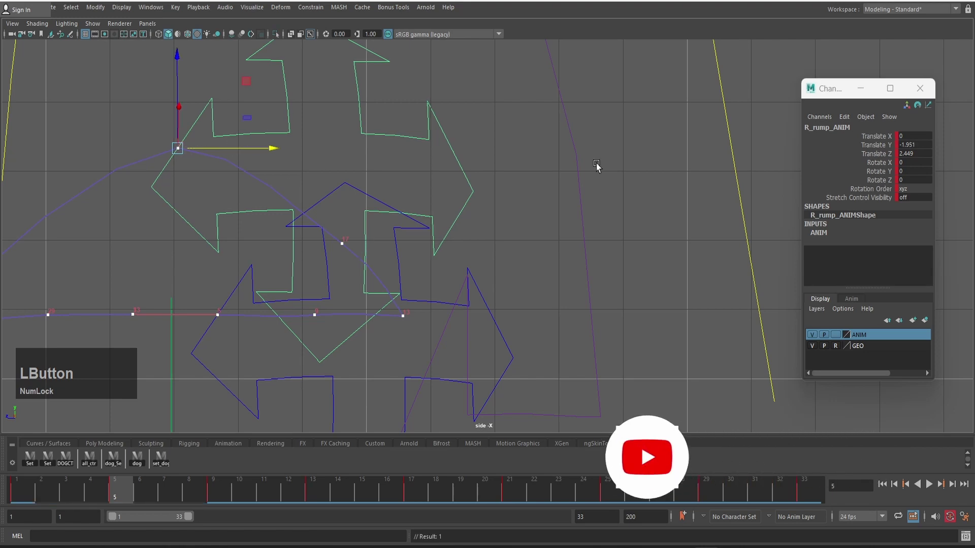
scroll(down, 3)
key(.)
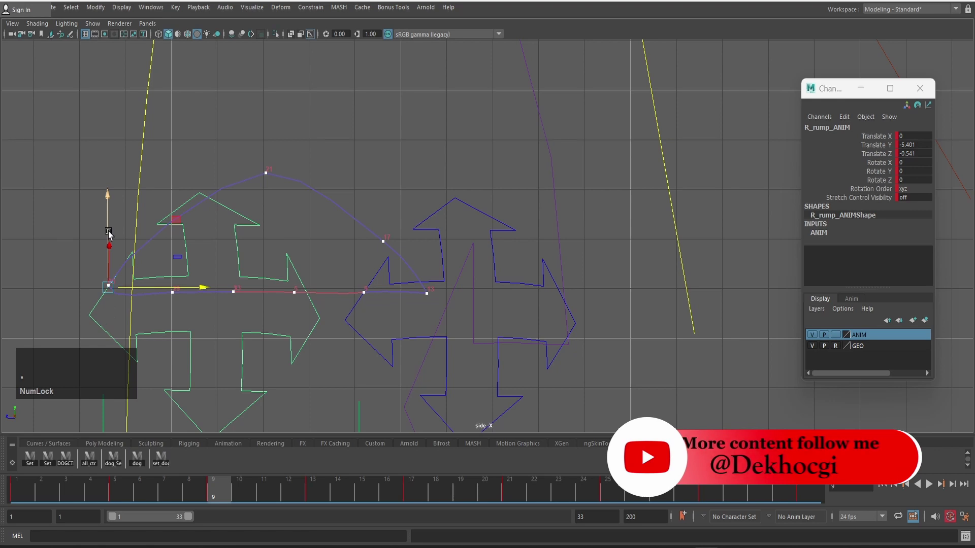
click(108, 233)
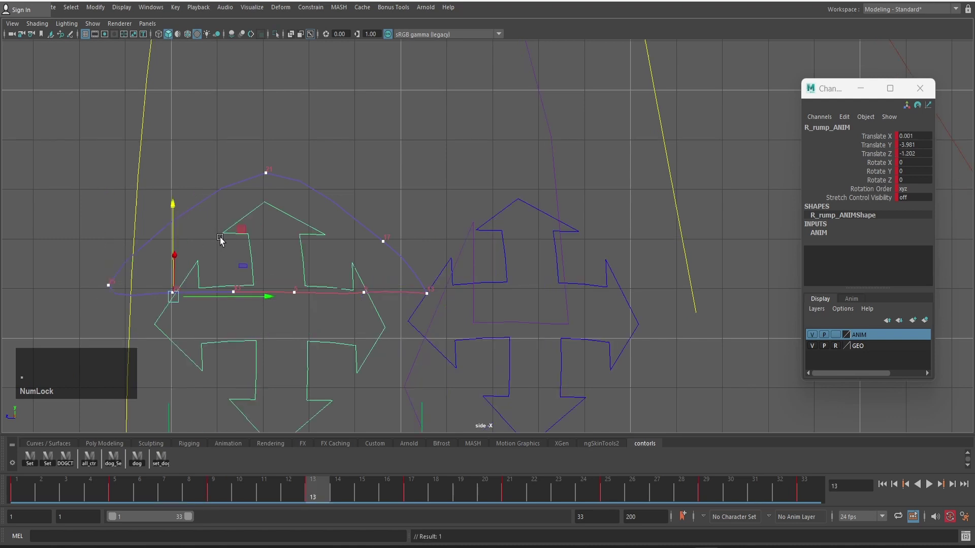
click(175, 211)
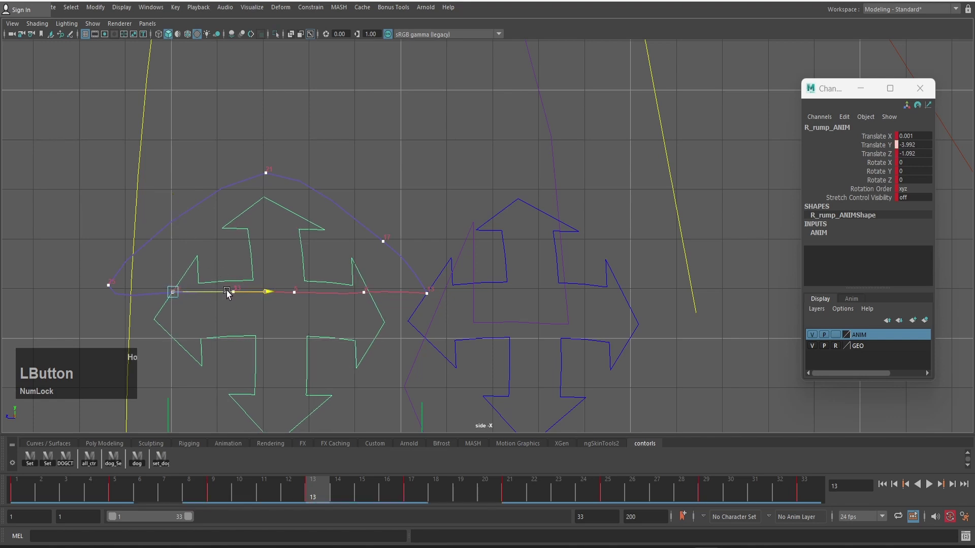
Adjust the right rump control along its trail at frames 21 and 25
key(.)
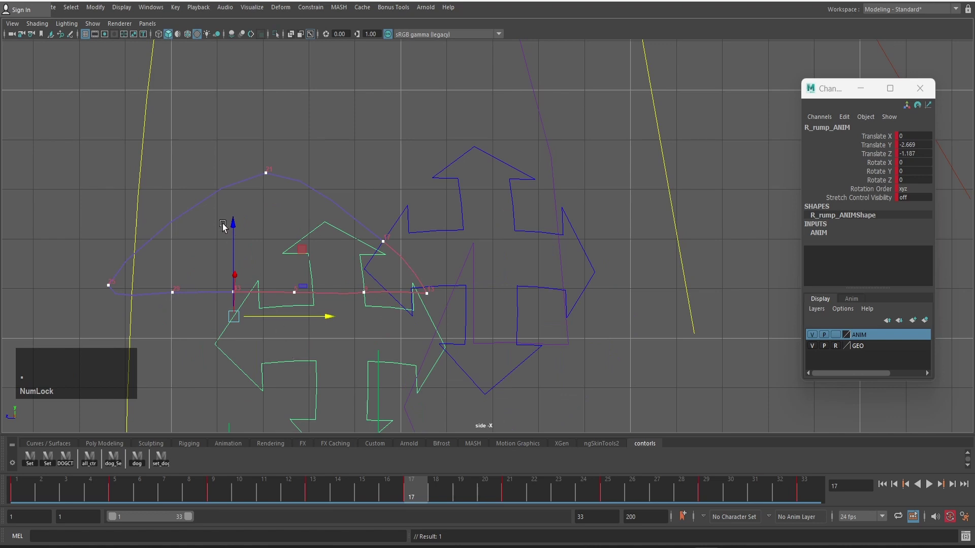
click(235, 239)
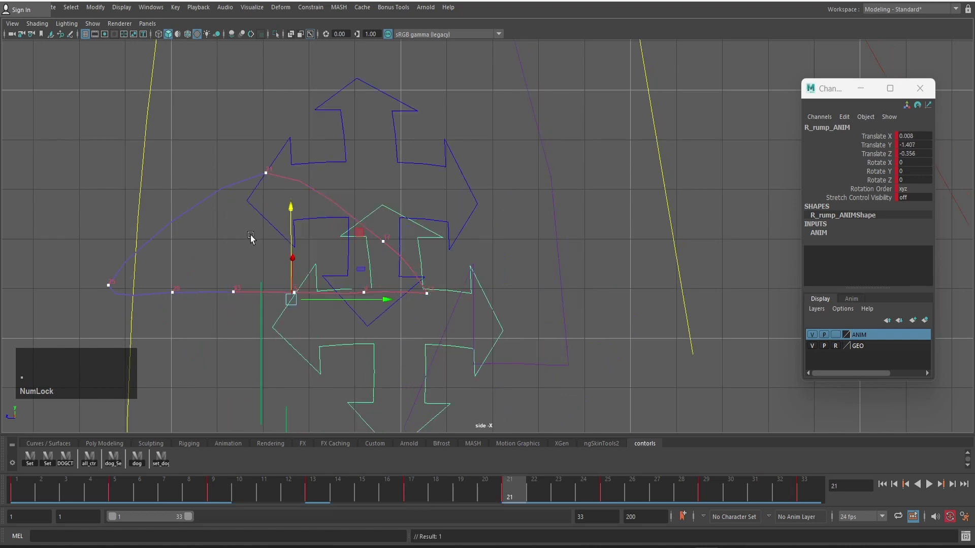
click(293, 223)
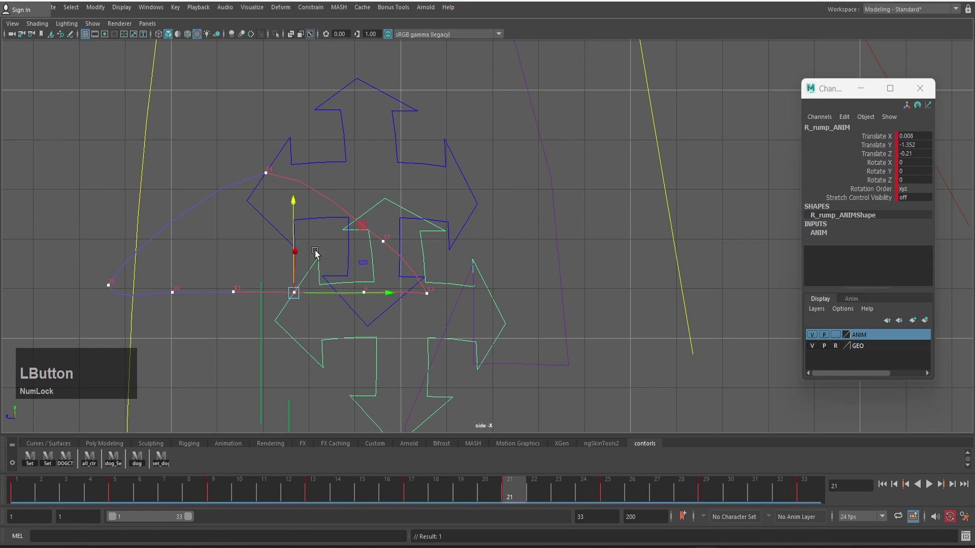
key(Up)
key(Right)
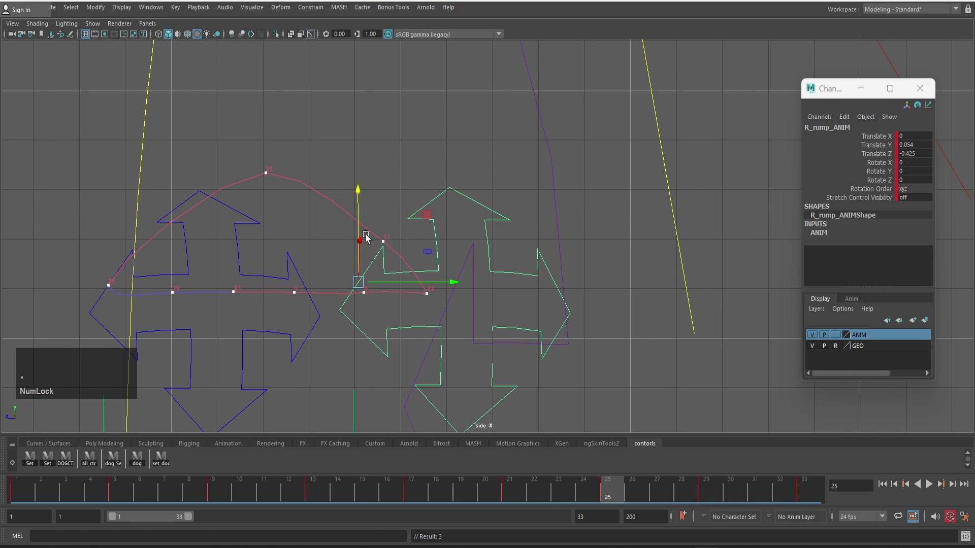
click(360, 232)
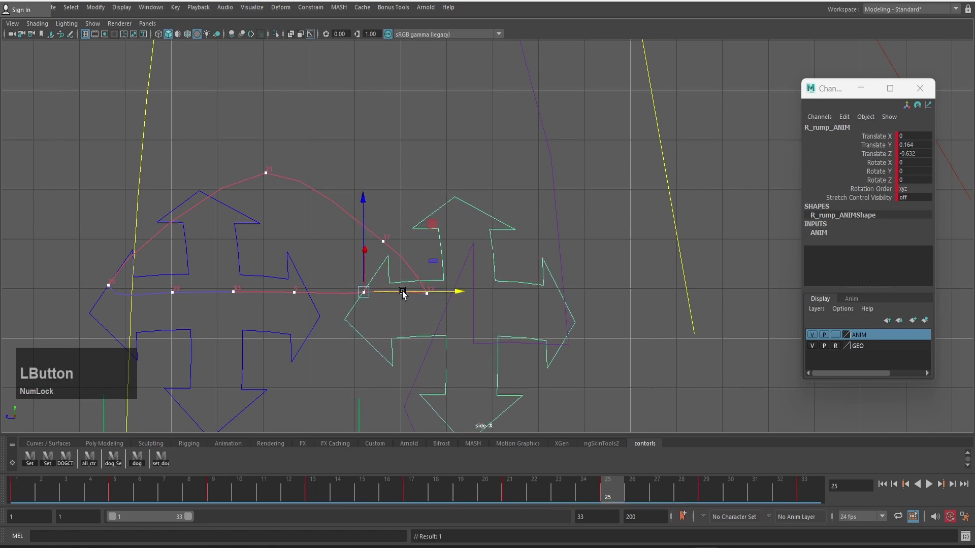
Nudge R_rump_ANIM at frame 29 to raise it and smooth the trail's arc, then review
key(alt+Down)
key(alt+Left)
key(.)
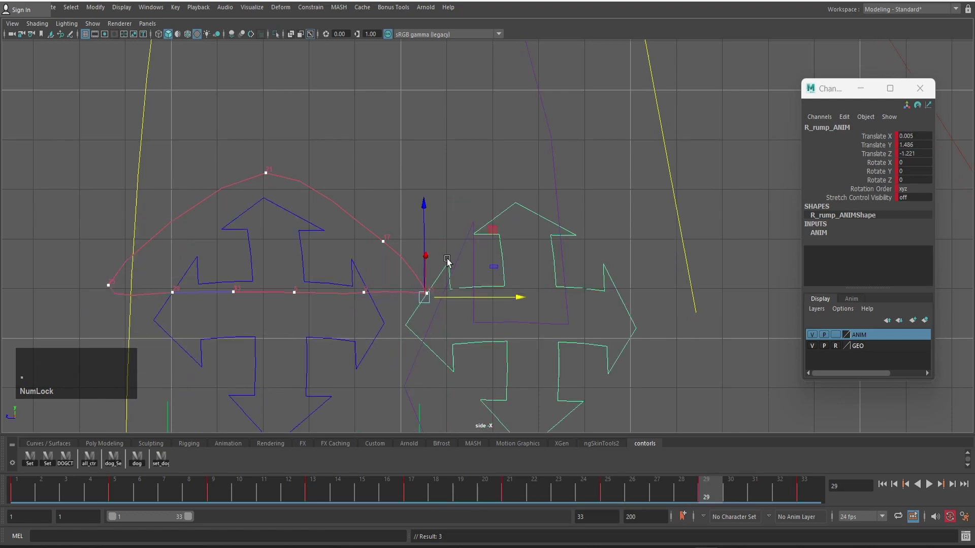
key(alt+Right)
key(alt+Up)
key(alt+Right)
key(Up)
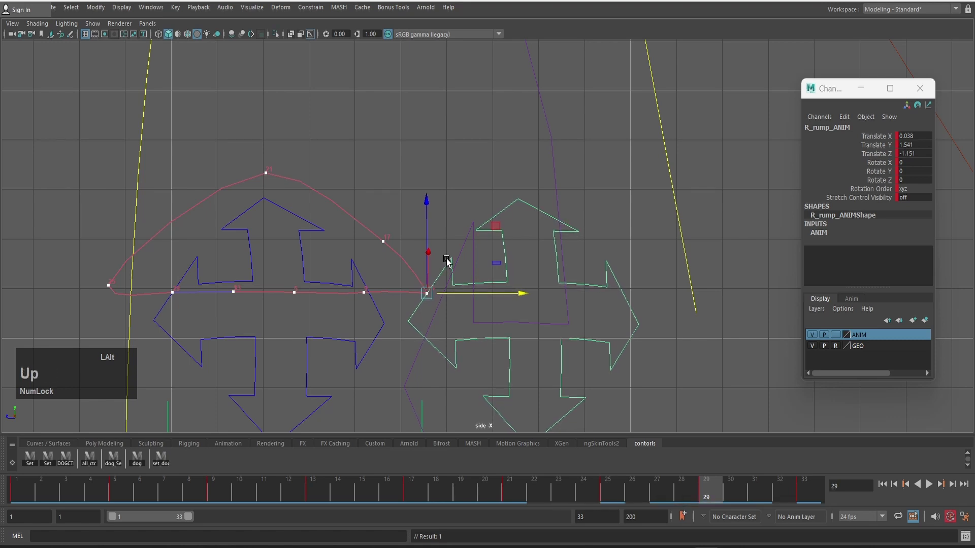
text(.)
scroll(down, 3)
text(.....)
scroll(down, 3)
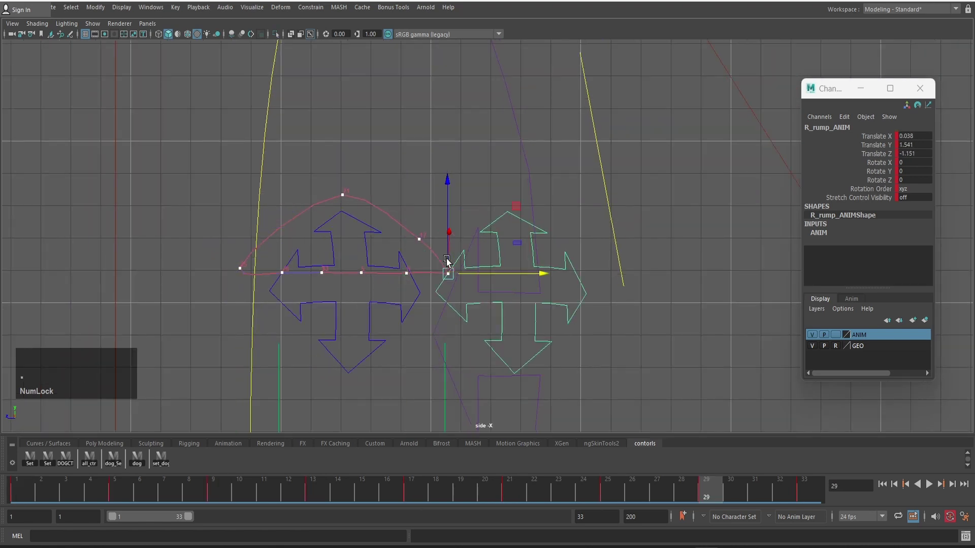
scroll(down, 3)
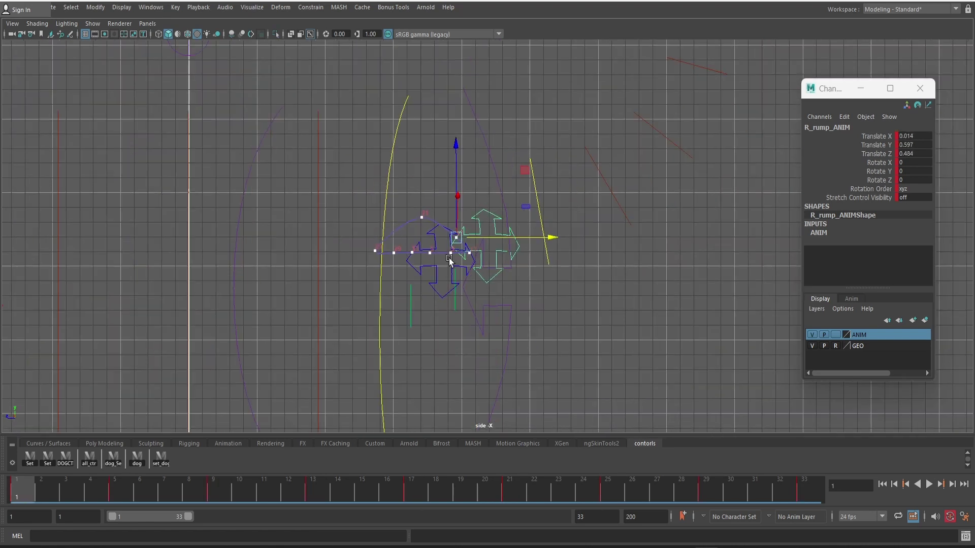
Hide the rig controls in the side view and select a motion trail handle for deletion
scroll(down, 3)
key(1)
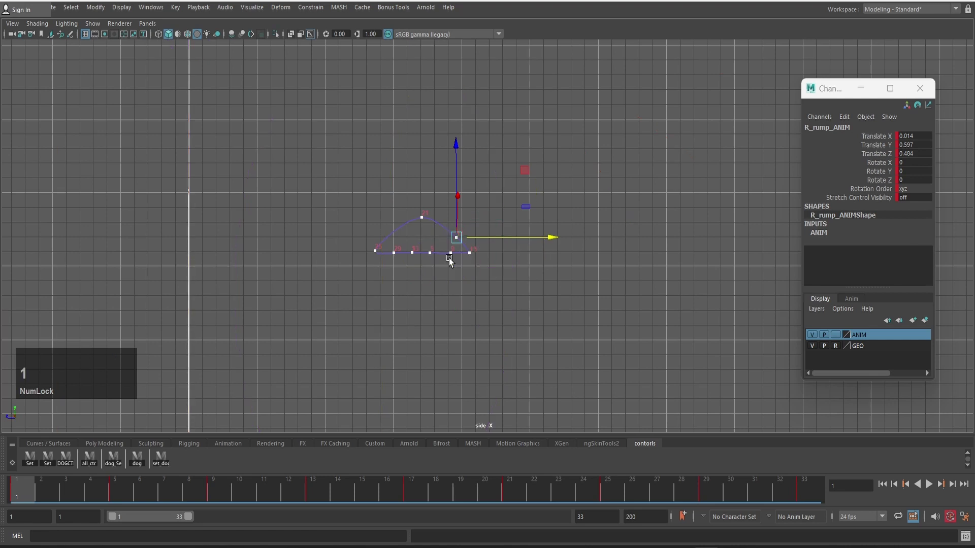
scroll(down, 3)
middle_click(645, 176)
click(551, 172)
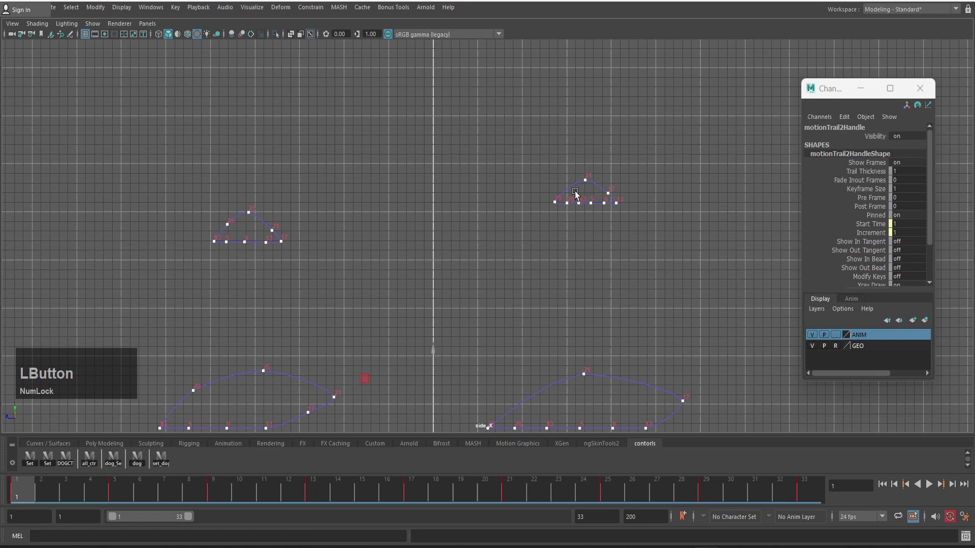
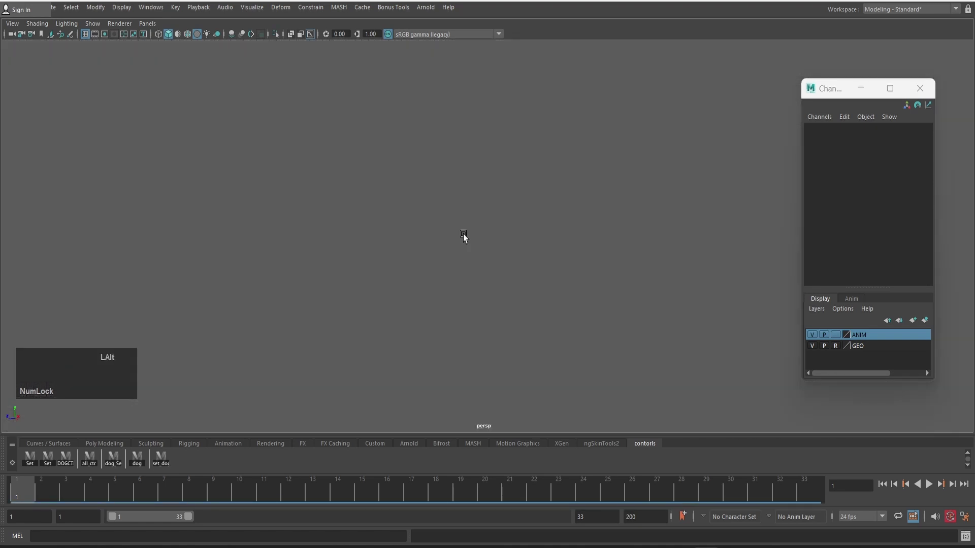
Show the corgi mesh and rig controls again and frame the whole rig in view
text(21)
scroll(up, 3)
click(519, 276)
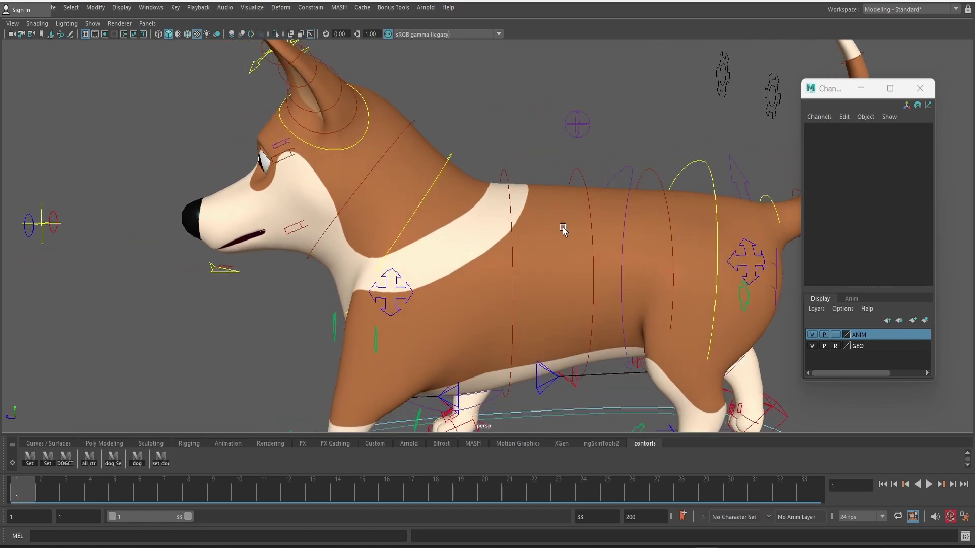
scroll(down, 3)
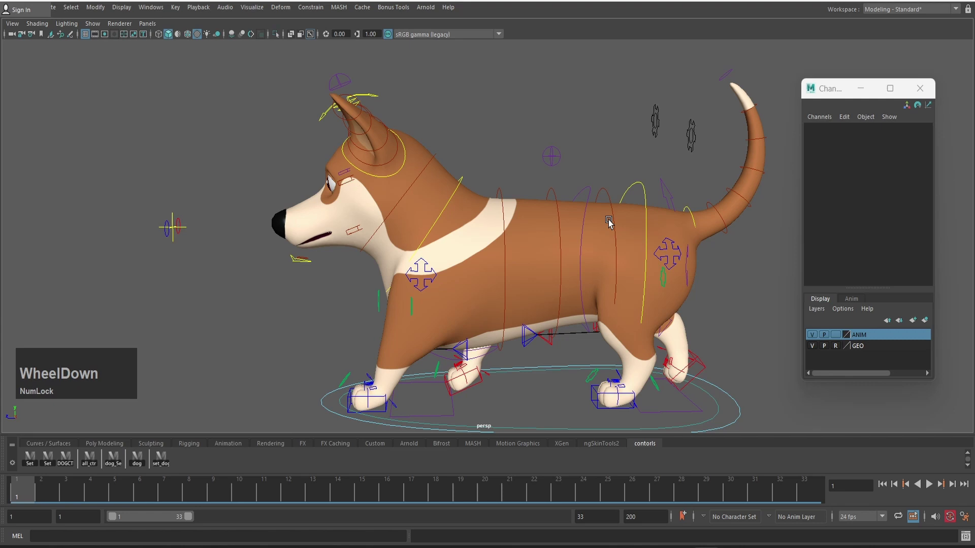
scroll(up, 3)
Key spine_hipTop_ANIM's Rotate X to -2.199 at frame 5
click(590, 178)
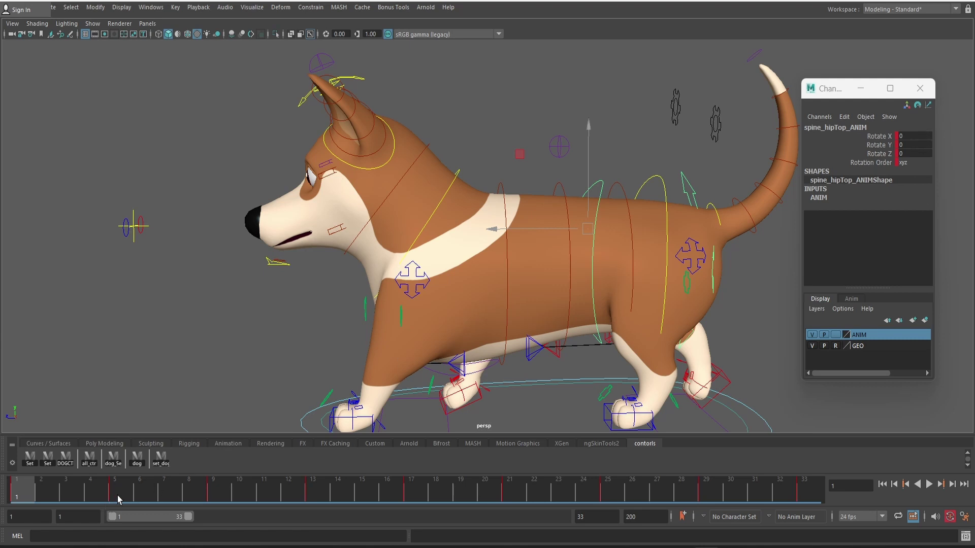
click(120, 498)
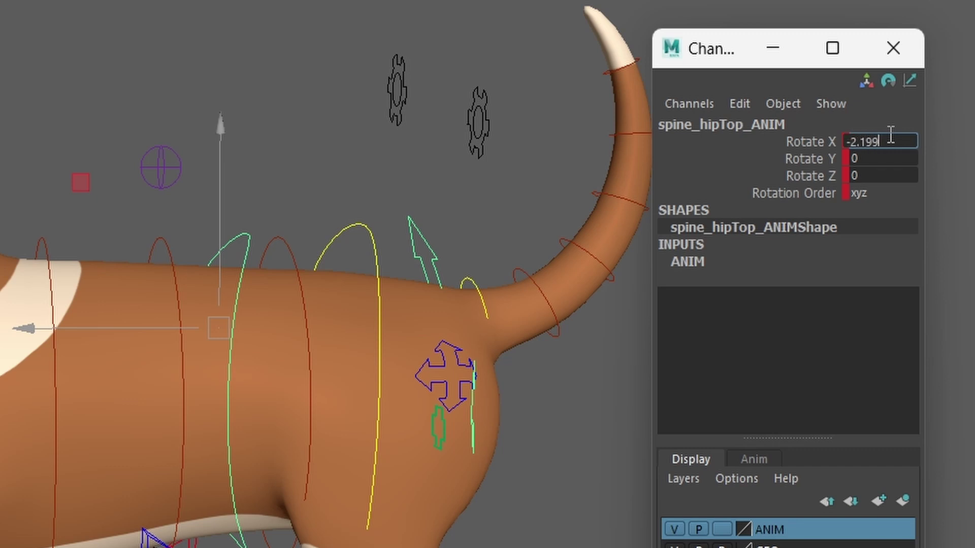
key(KP_9)
key(Return)
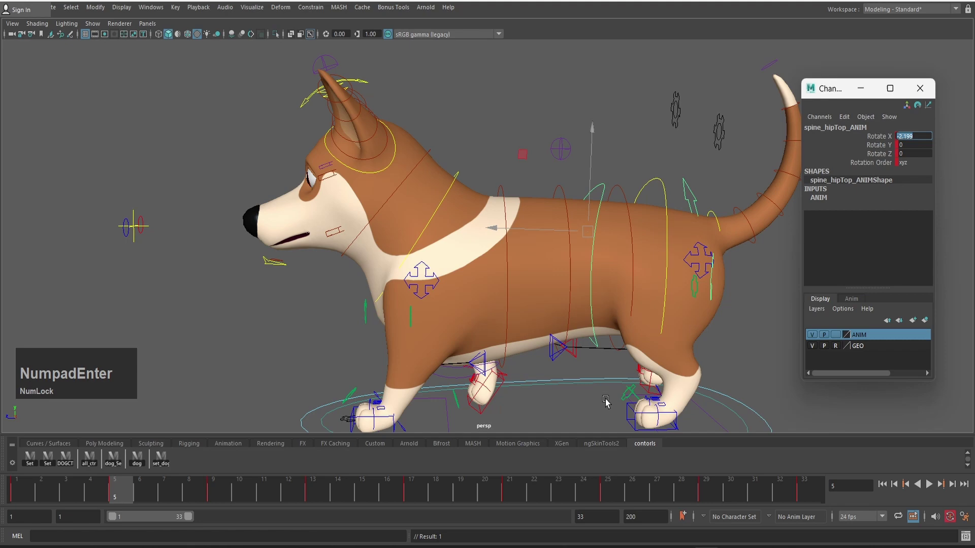
Key the hip-top Rotate X to -0.892 at frame 9 and -0.17 at frame 13
click(220, 496)
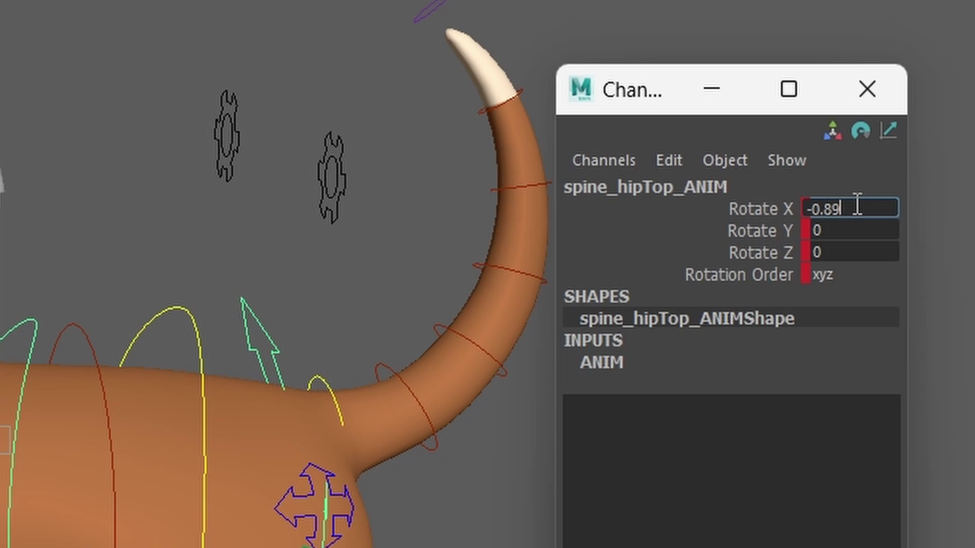
key(KP_2)
key(Return)
click(319, 495)
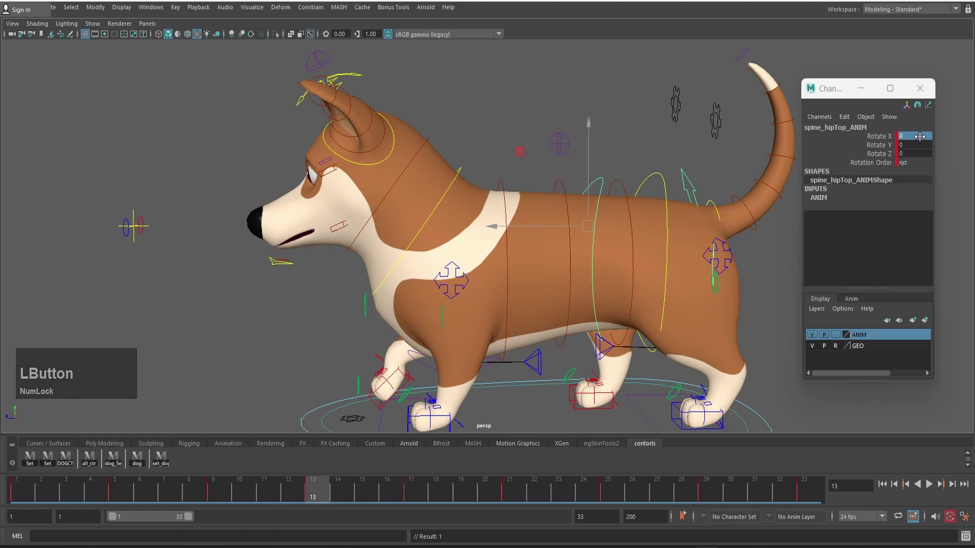
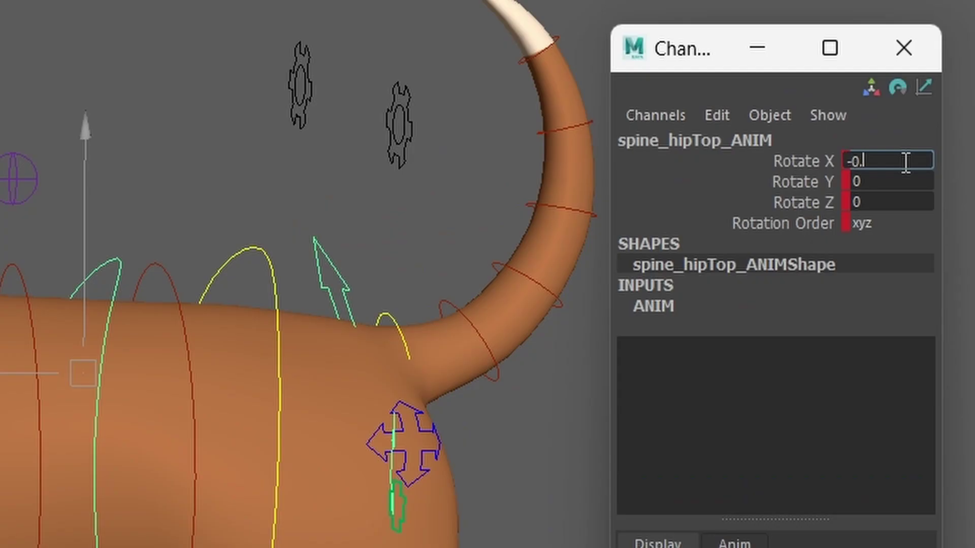
key(KP_0)
key(KP_Enter)
Return to frame 1, where the hip-top Rotate X reads 0
scroll(up, 3)
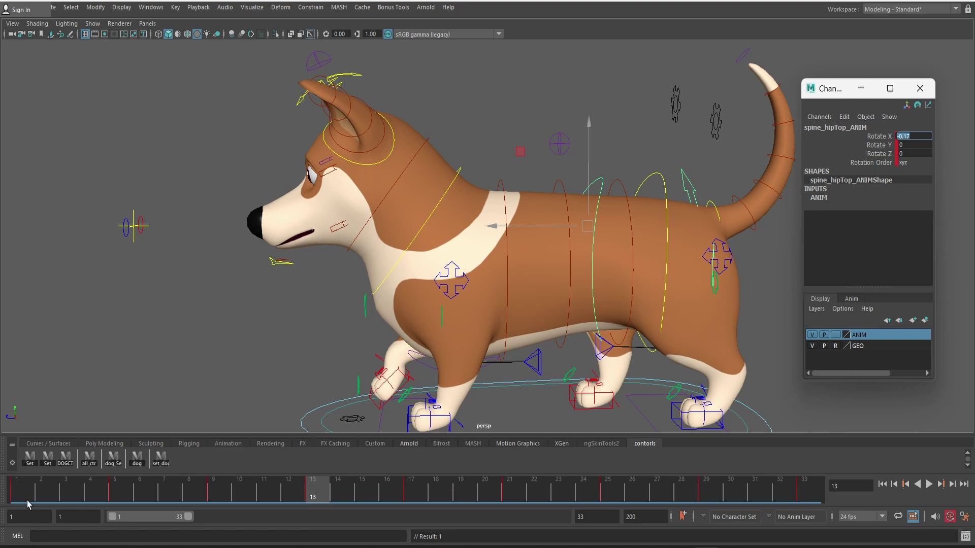
scroll(up, 3)
click(26, 495)
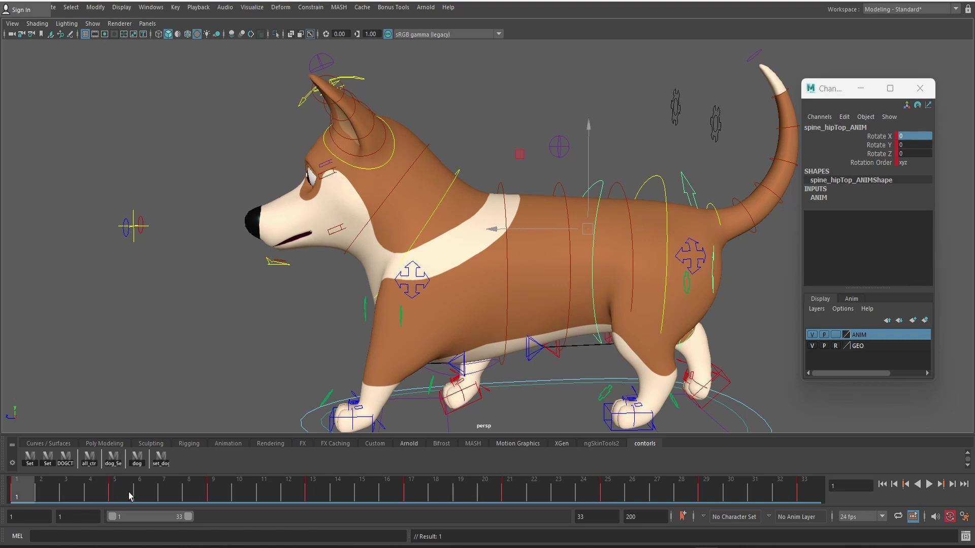
Key spine_hipTop_ANIM Rotate Y at 0.62 on frame 5 and 2 on frame 9
click(128, 496)
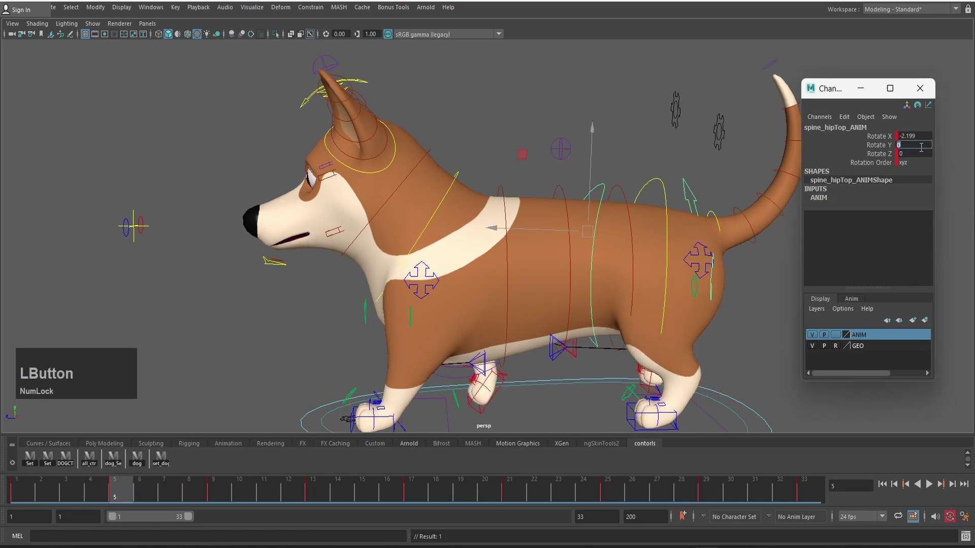
key(KP_0)
key(KP_0)
key(KP_Enter)
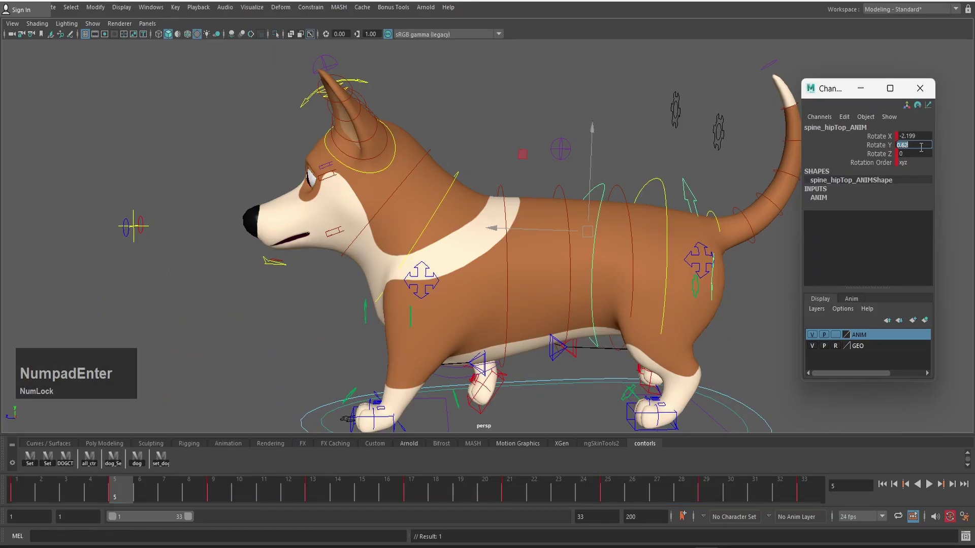
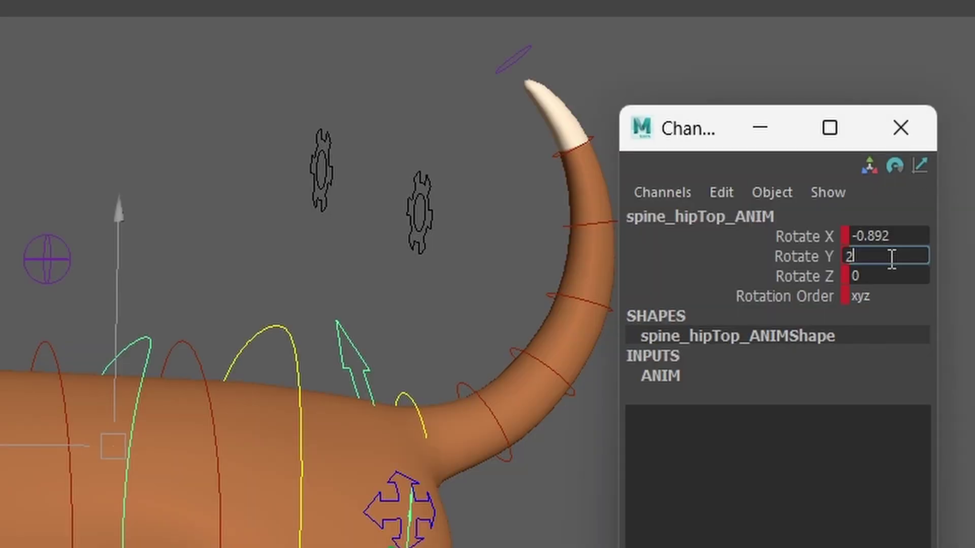
key(KP_2)
key(KP_Enter)
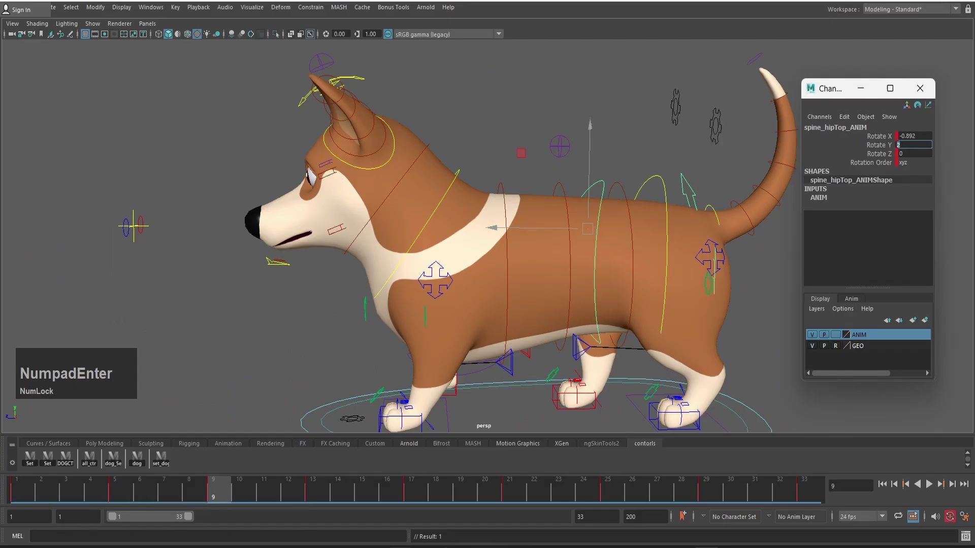
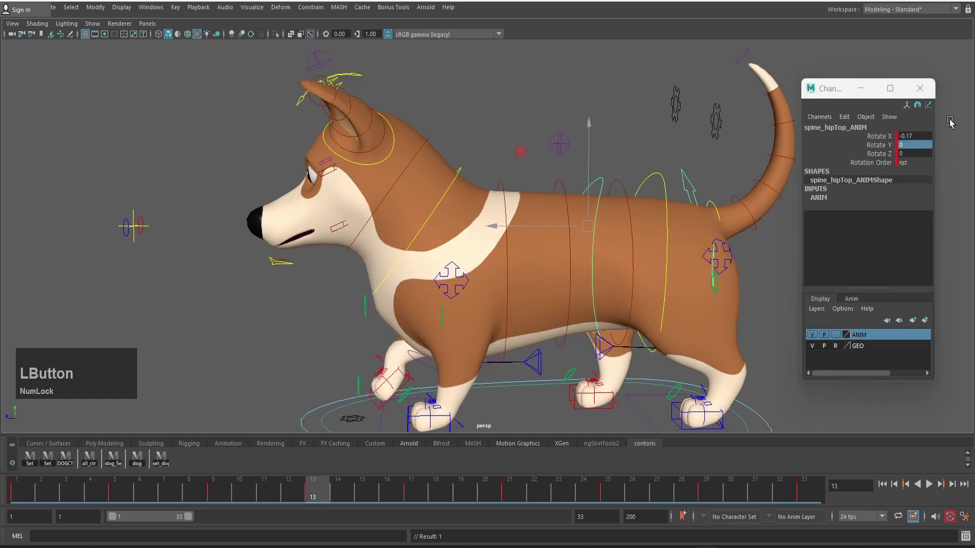
Key Rotate Y 0.681 on frame 13, then return to the start and frame 5 to check
key(KP_0)
key(KP_Decimal)
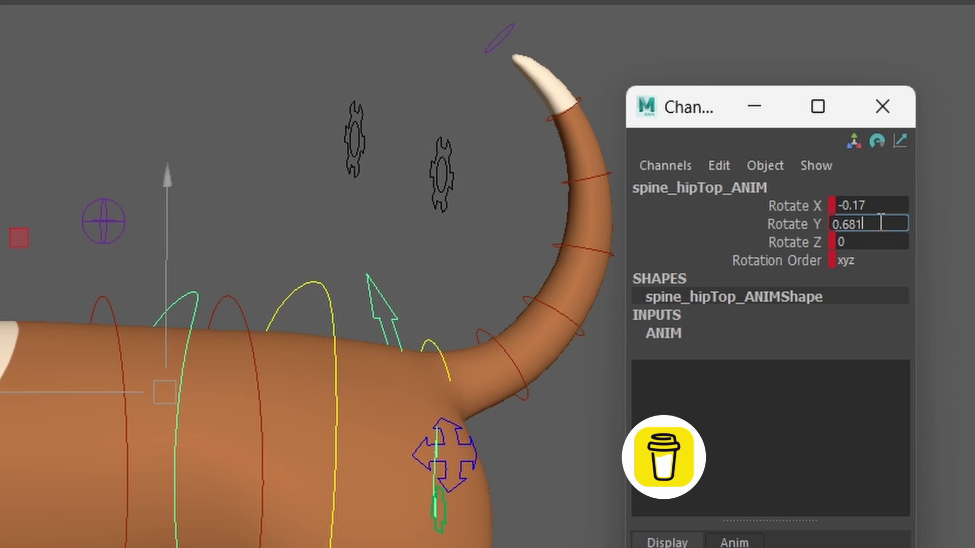
key(KP_1)
key(KP_Enter)
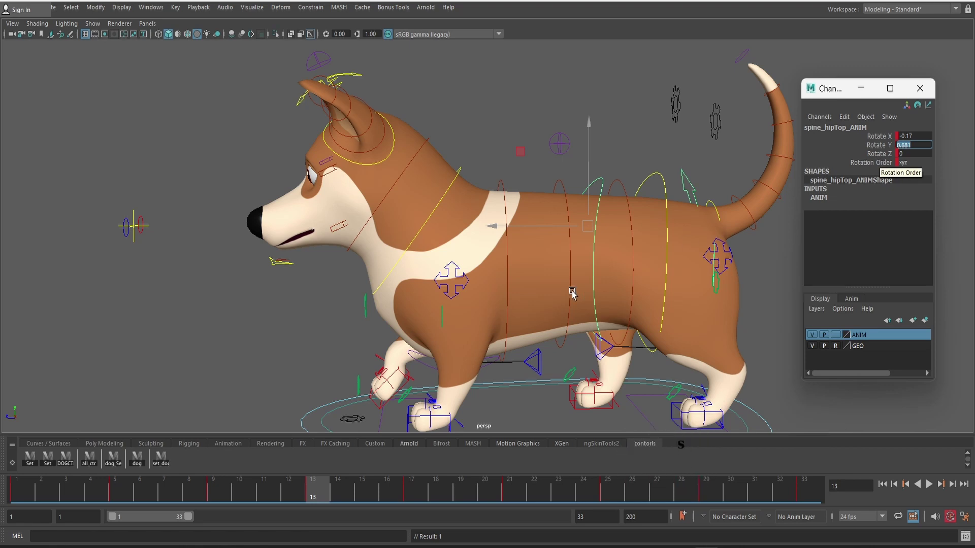
key(KP_Enter)
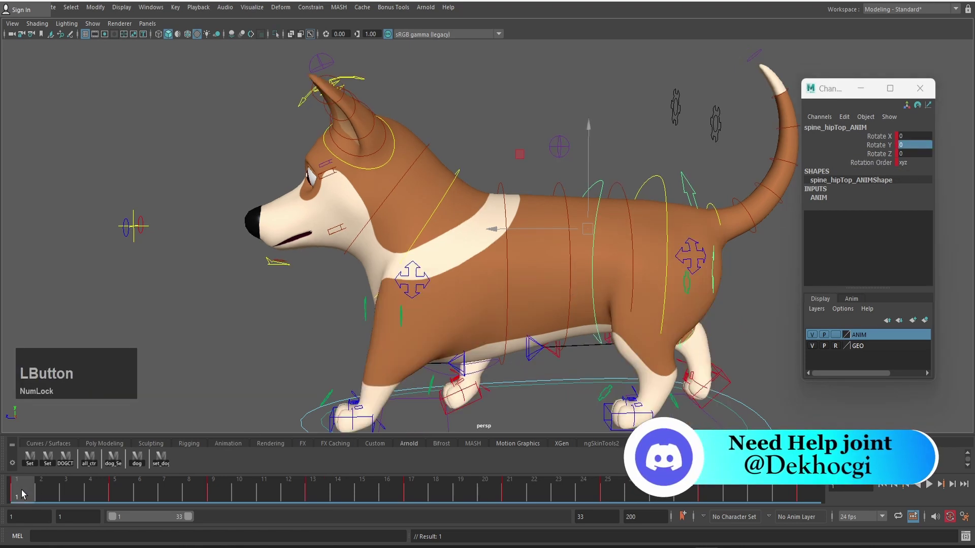
click(39, 501)
click(130, 492)
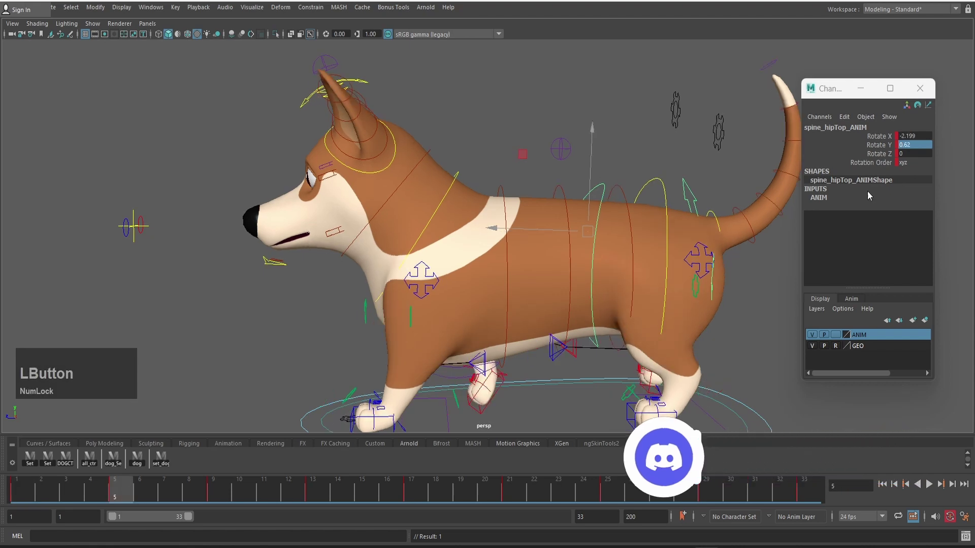
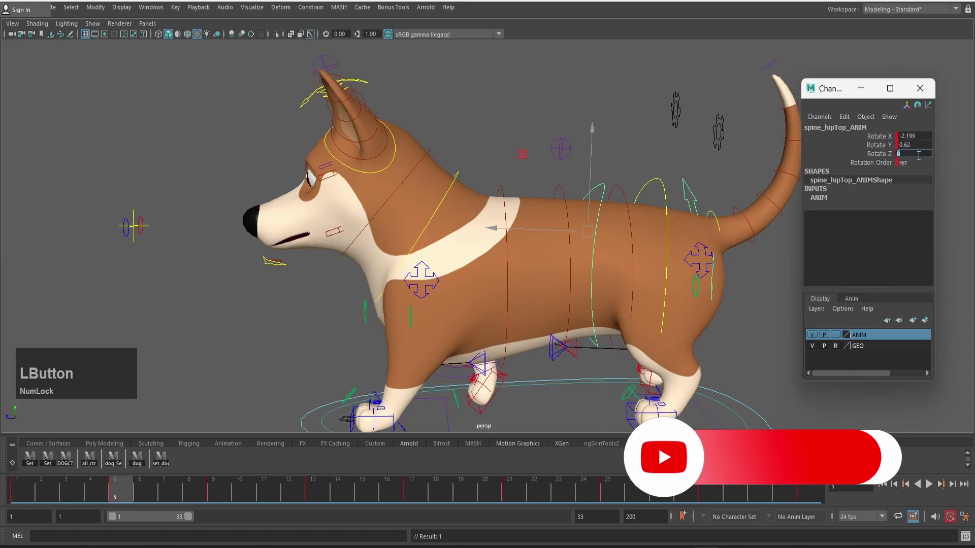
Key the hip-top Rotate Z at -0.703 on frame 9 and -0.121 on frame 13
key(KP_Enter)
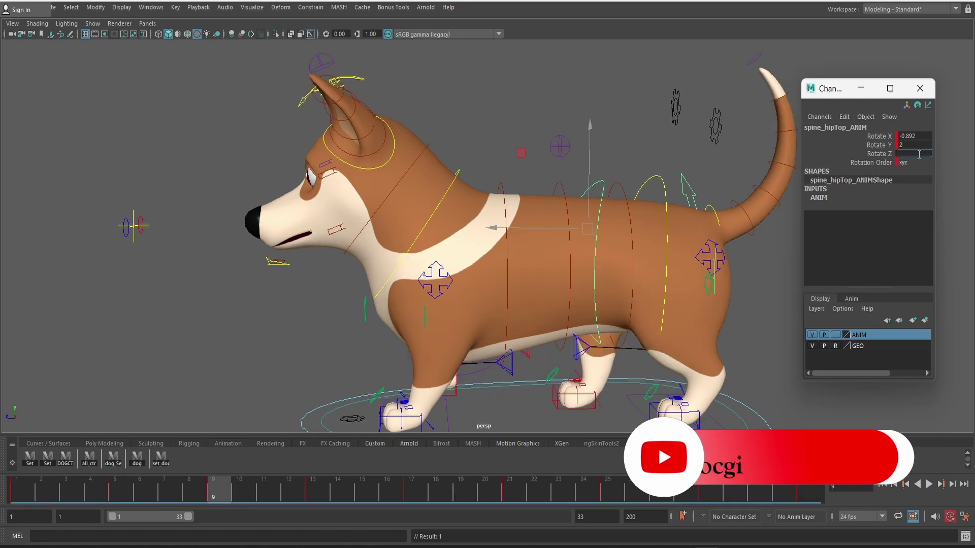
key(BackSpace)
key(KP_0)
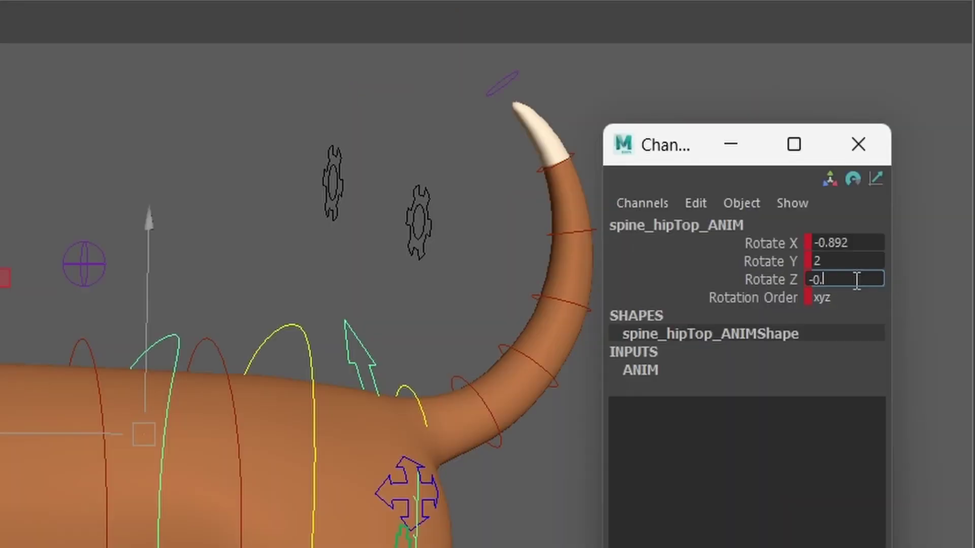
key(KP_3)
key(KP_Enter)
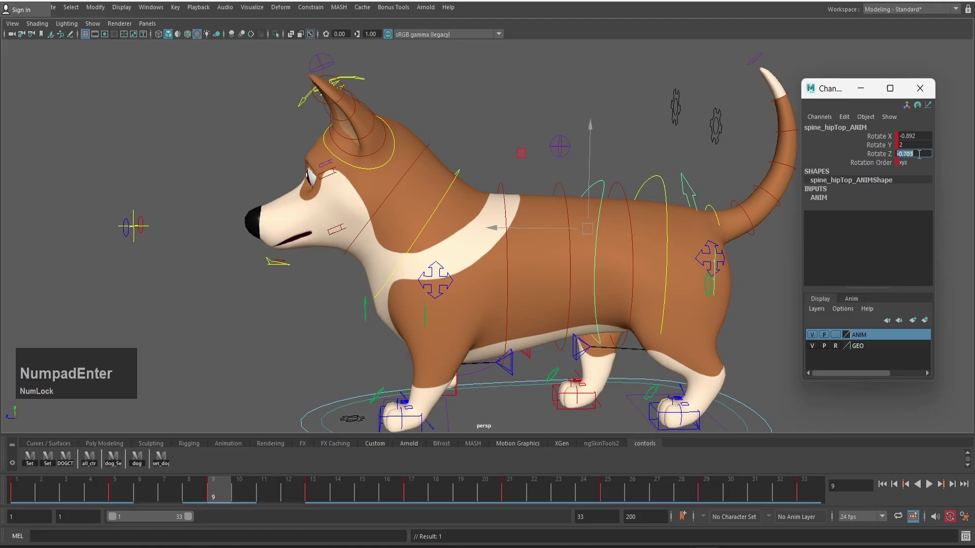
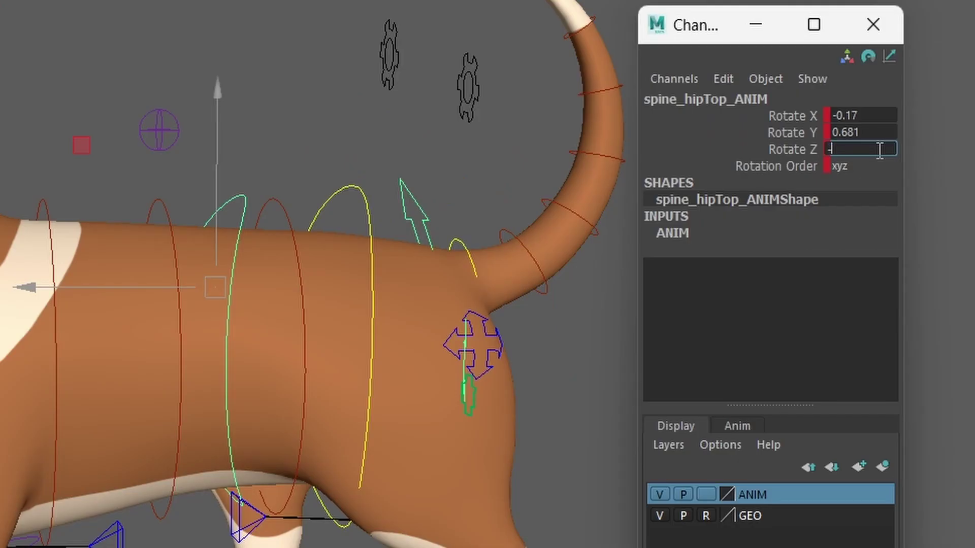
key(KP_1)
key(KP_1)
click(347, 344)
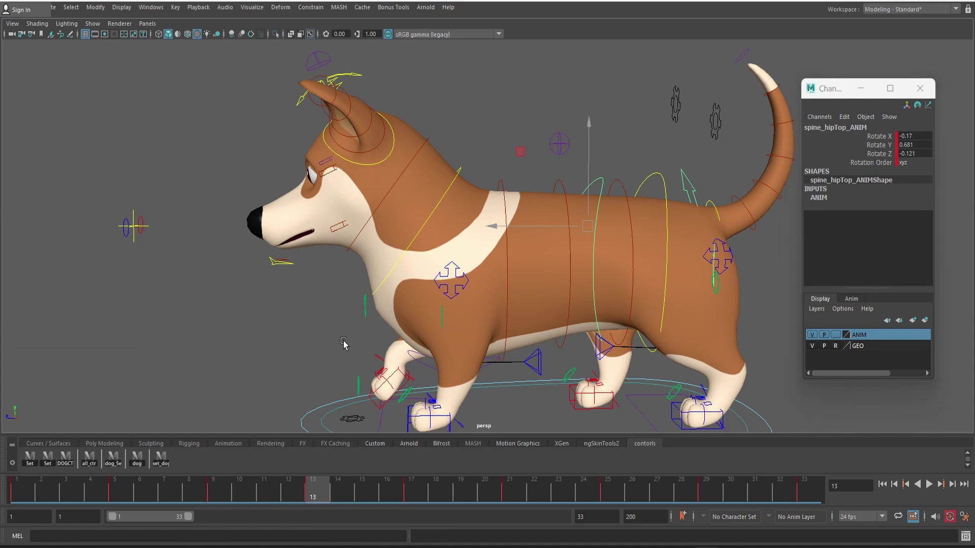
In the Graph Editor, copy the Rotate X frame-5 key value onto the frame-21 key
key(shift+alt+6)
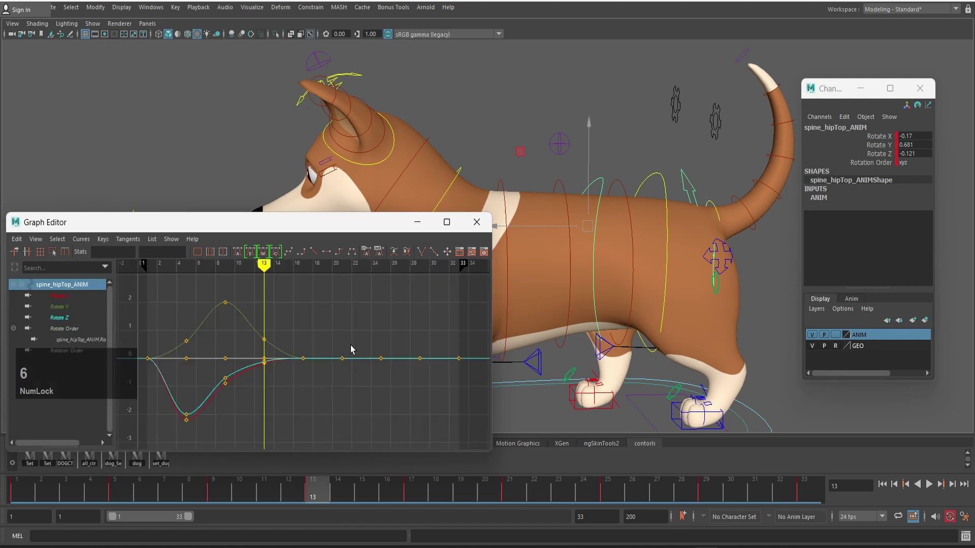
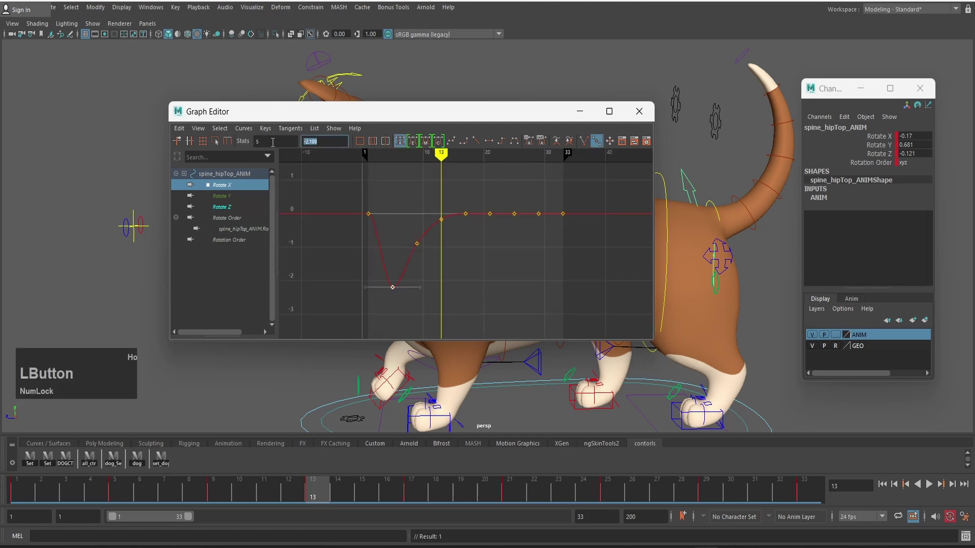
key(ctrl+c)
click(494, 216)
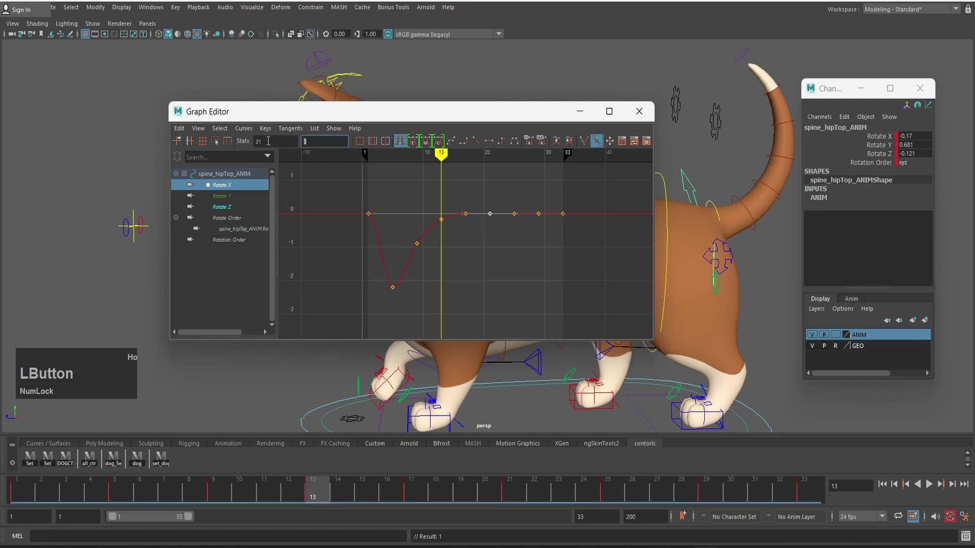
key(ctrl+v)
key(KP_Enter)
Copy the frame-9 value to frame 25 and give frame 29 the frame-13 value -0.17
click(423, 231)
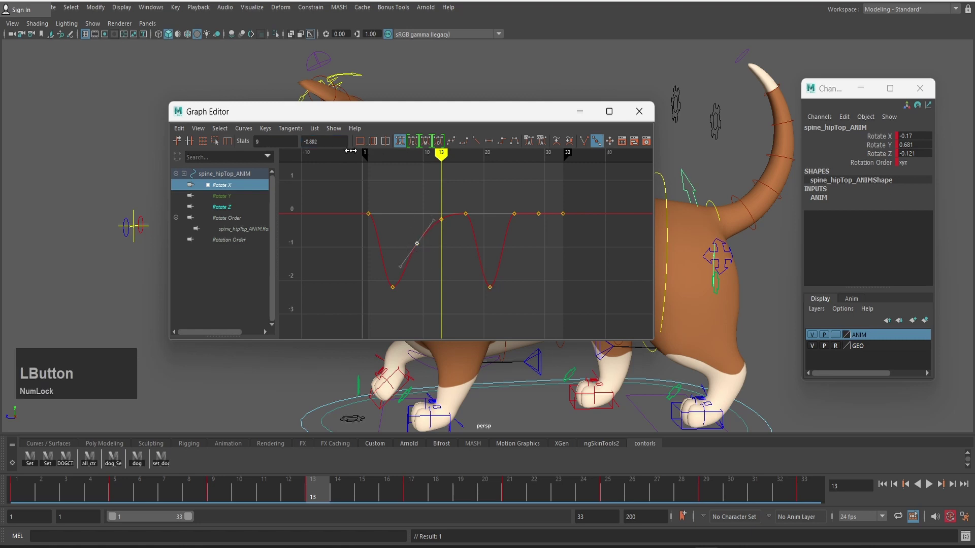
key(ctrl+c)
key(ctrl+c)
click(506, 191)
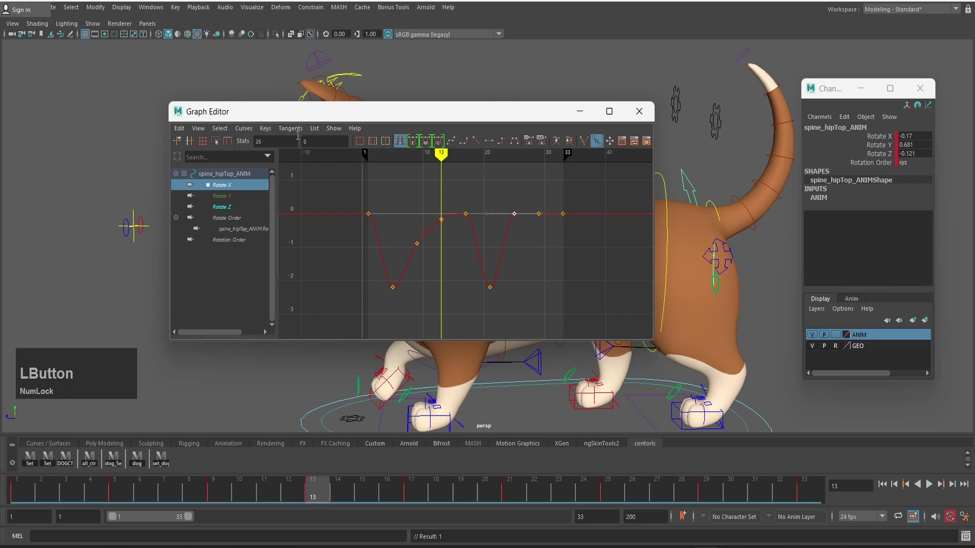
key(v)
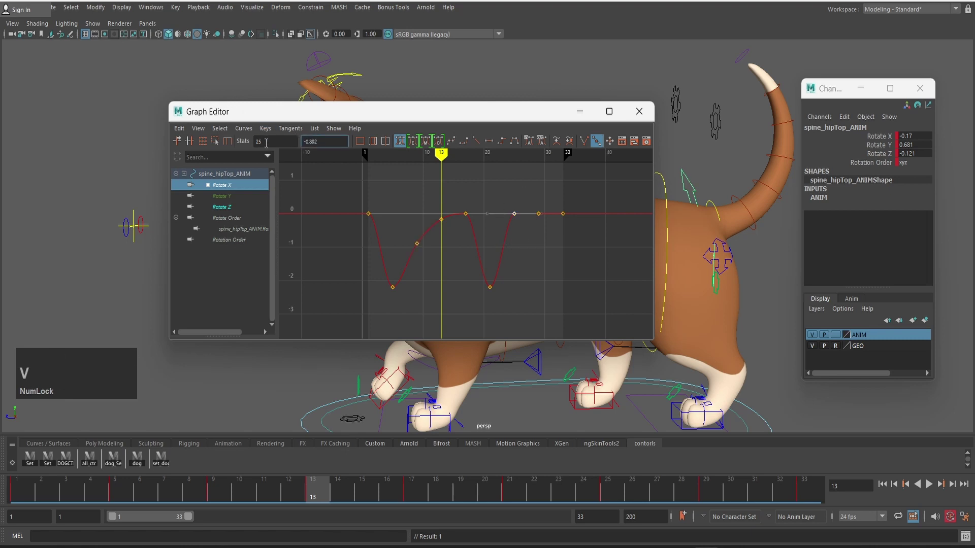
key(KP_Enter)
click(432, 208)
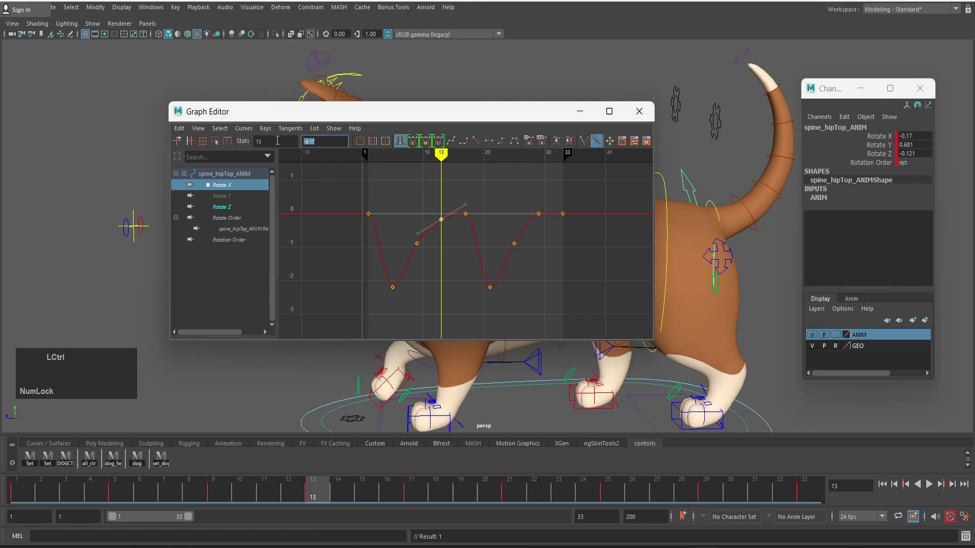
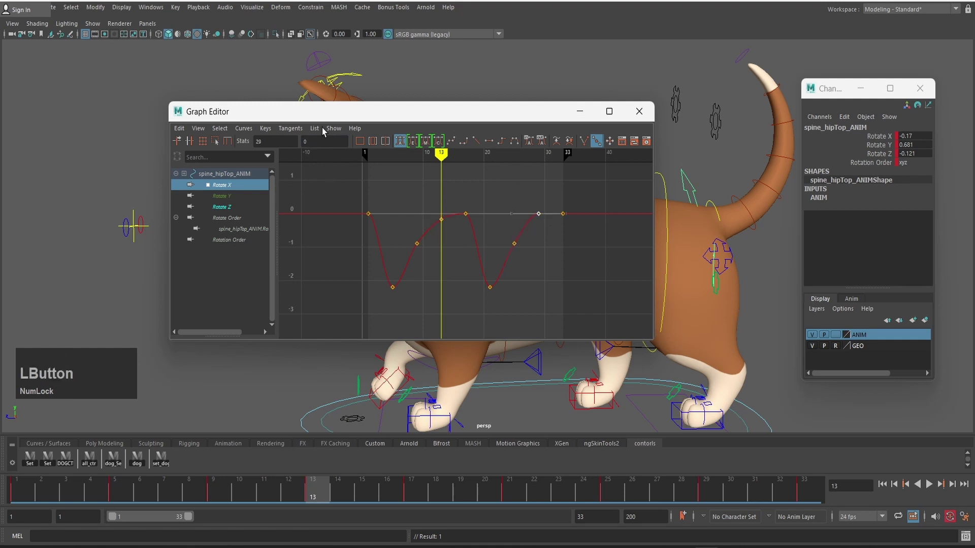
key(v)
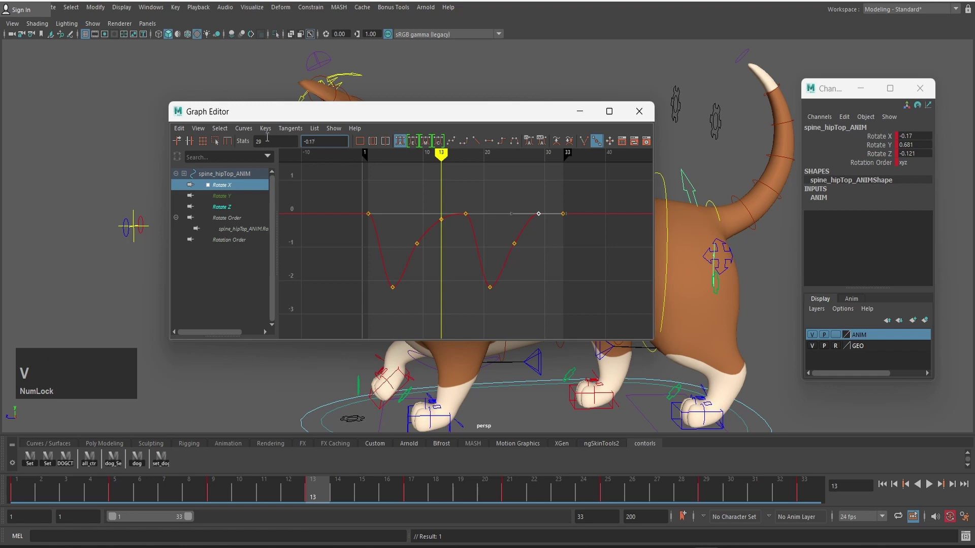
key(KP_Enter)
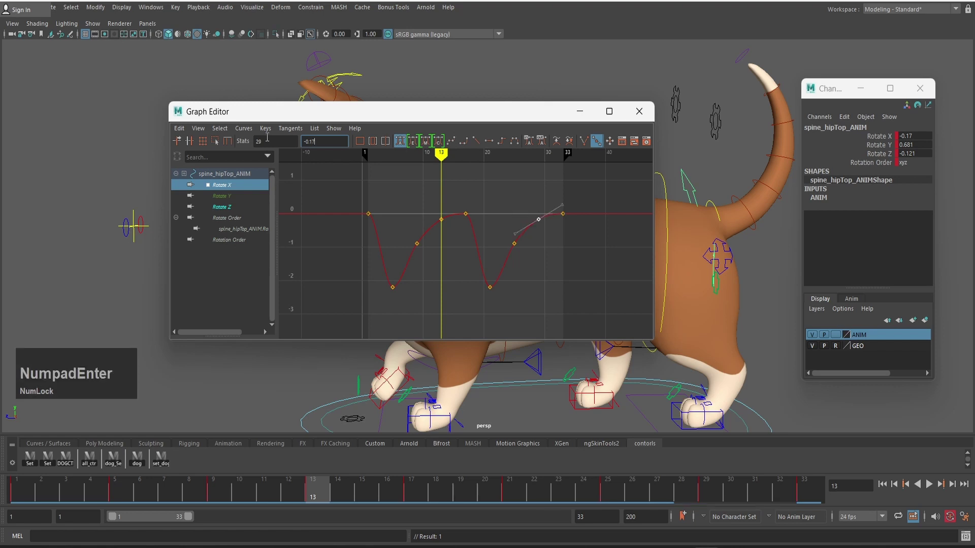
scroll(up, 3)
scroll(down, 3)
Select the keys of both Rotate X dips and give them matching smooth tangents
click(433, 220)
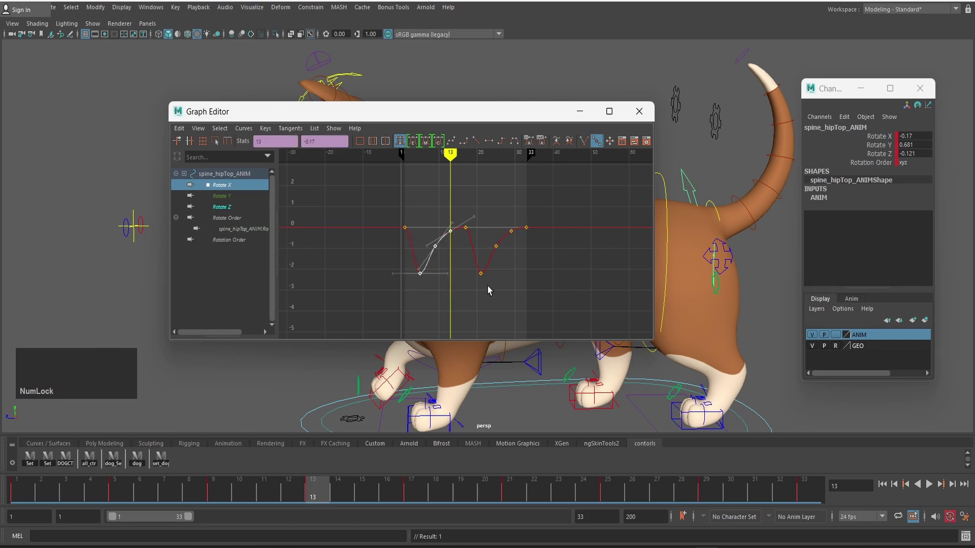
click(482, 199)
key(Home)
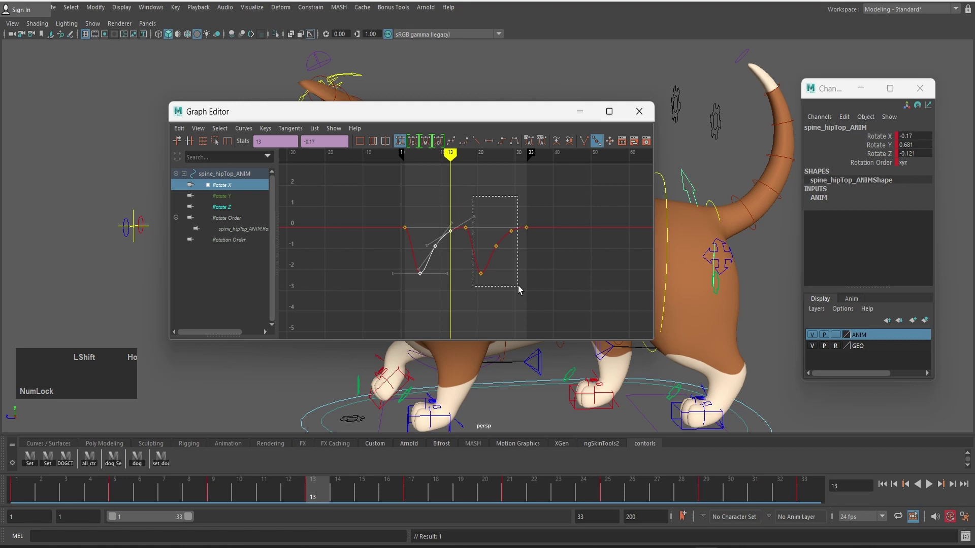
text(dd)
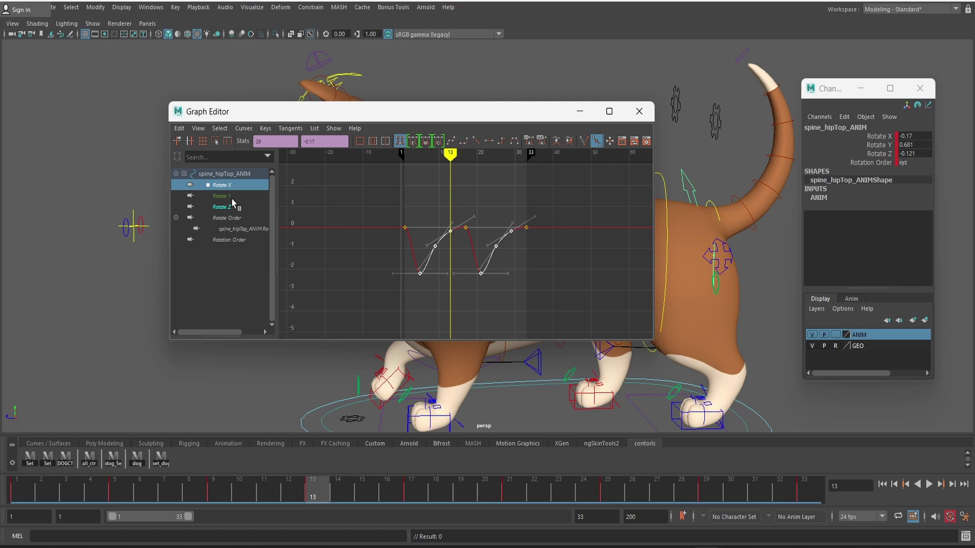
text(ddd)
scroll(down, 3)
scroll(down, 3)
Isolate the Rotate Y curve and give the frame-25 and frame-21 keys negated peak values
click(450, 233)
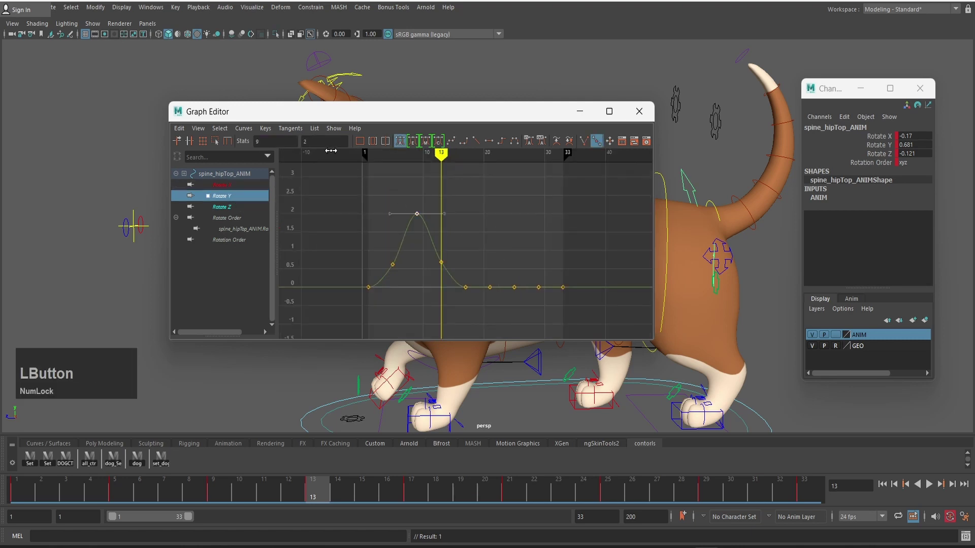
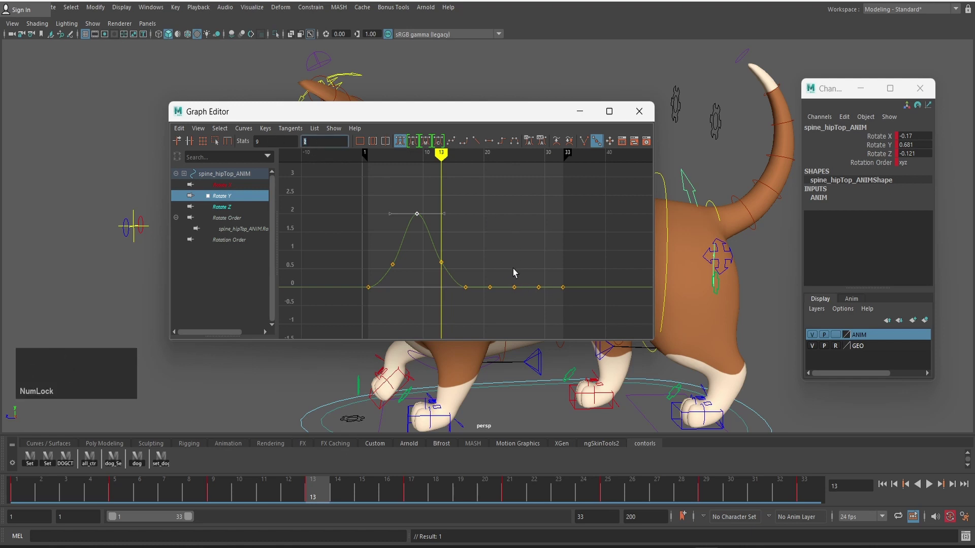
click(517, 277)
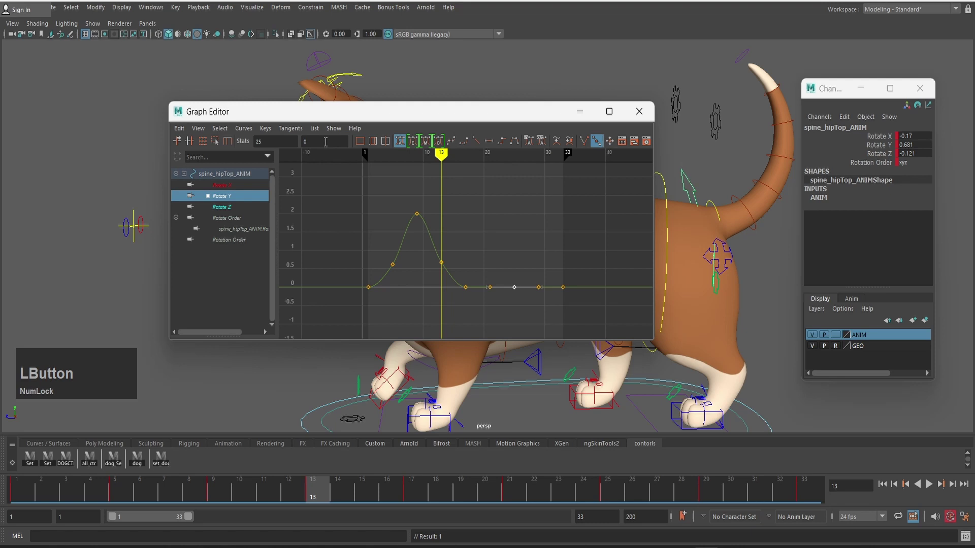
key(ctrl+v)
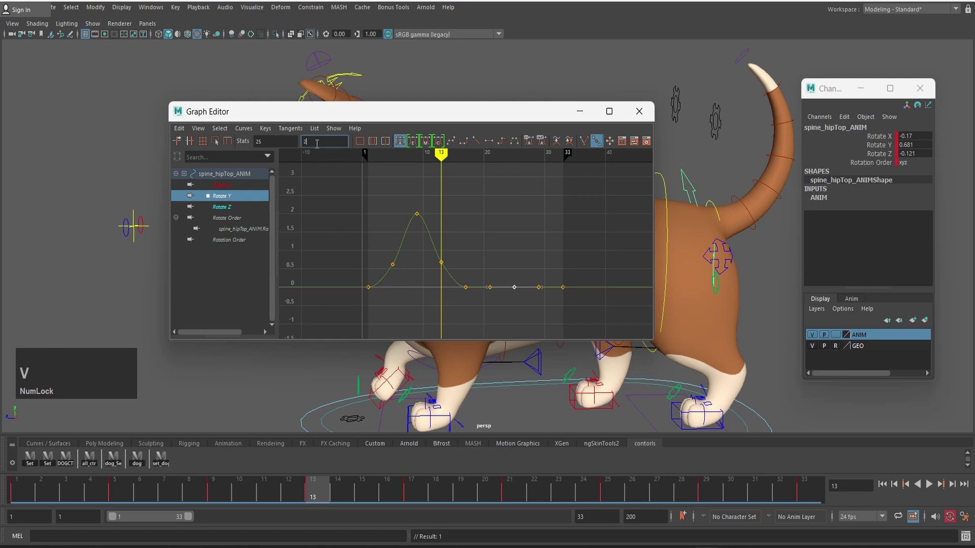
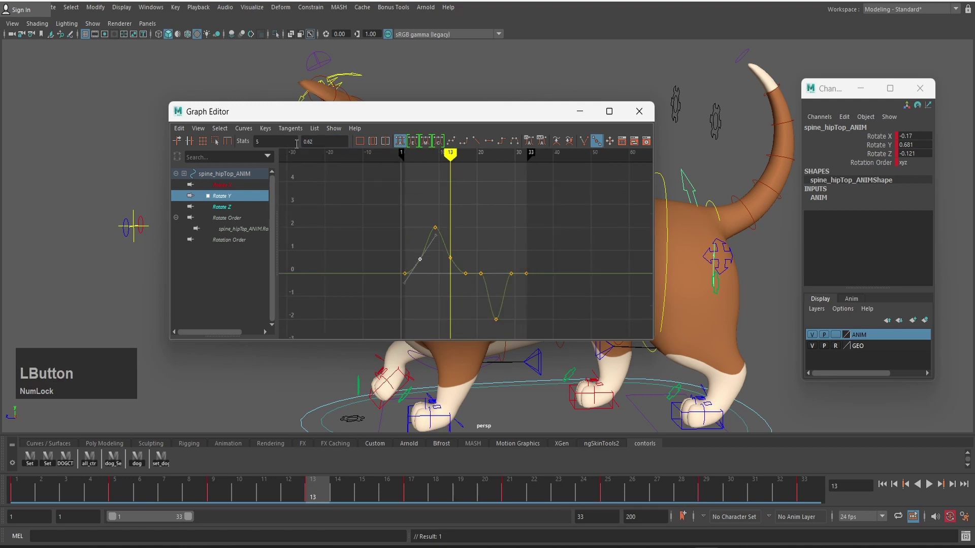
key(ctrl+c)
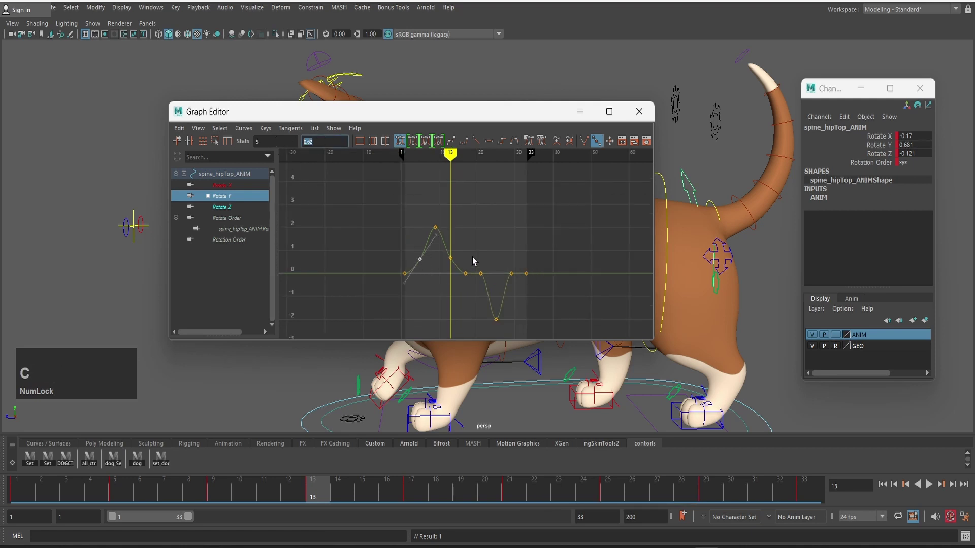
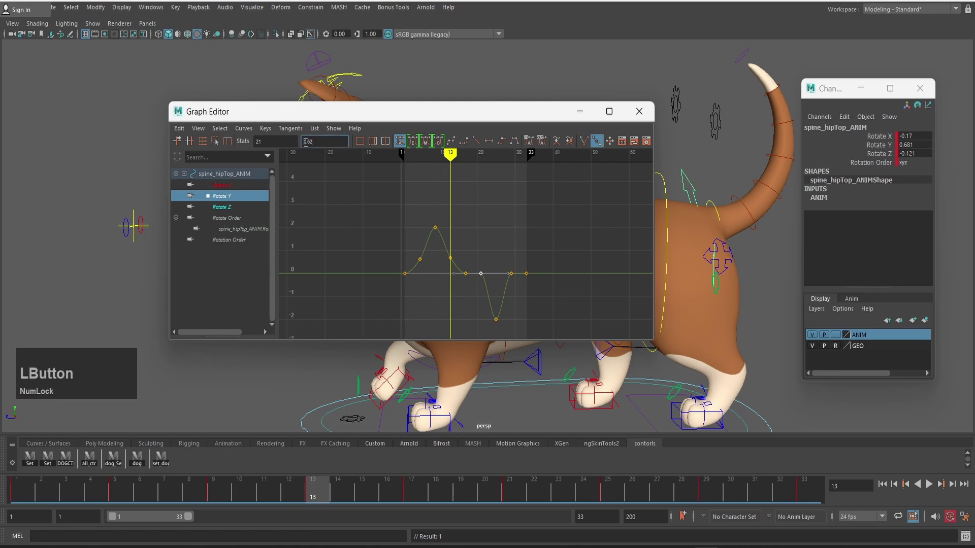
key(KP_Subtract)
key(KP_Enter)
scroll(up, 3)
Copy the frame-13 value to the frame-29 key negated and frame the whole curve in view
click(440, 256)
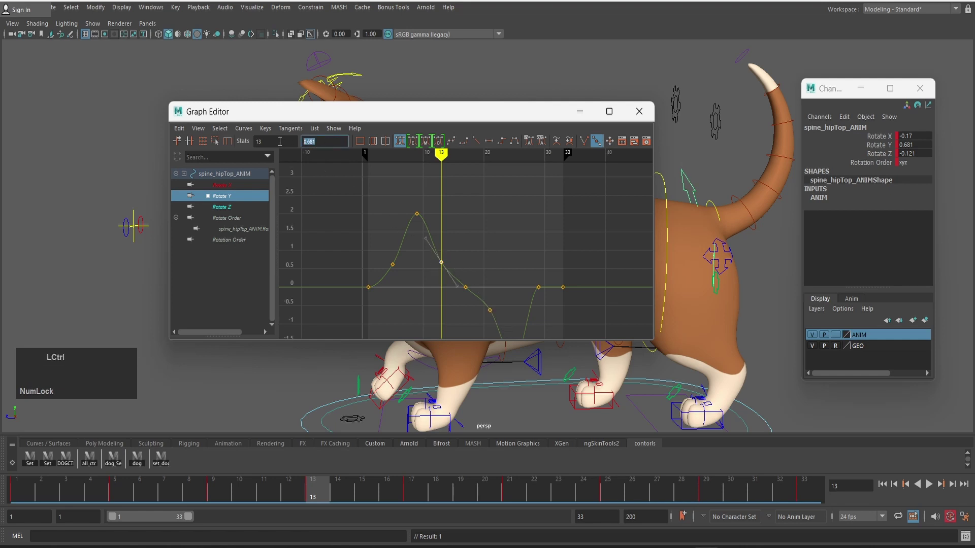
key(ctrl+c)
key(ctrl+c)
text(cc)
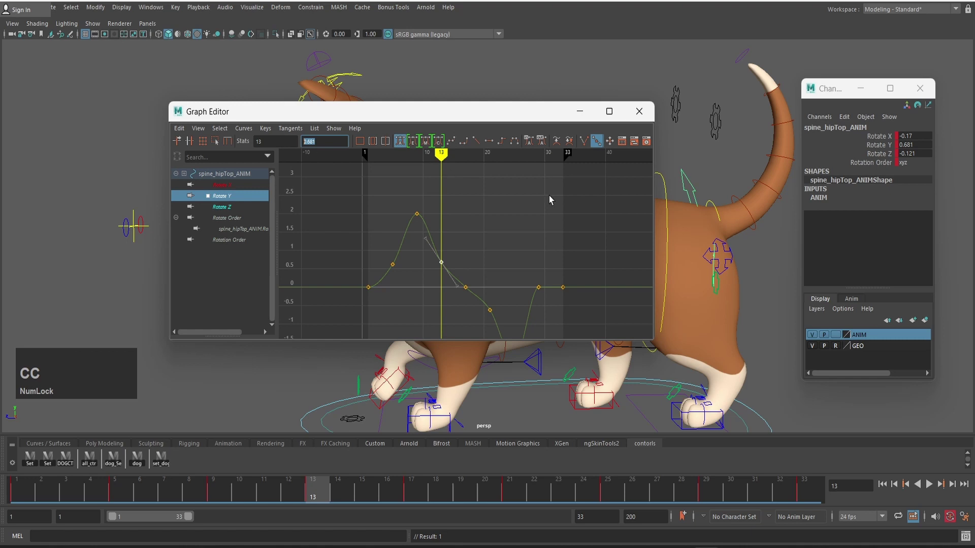
click(542, 277)
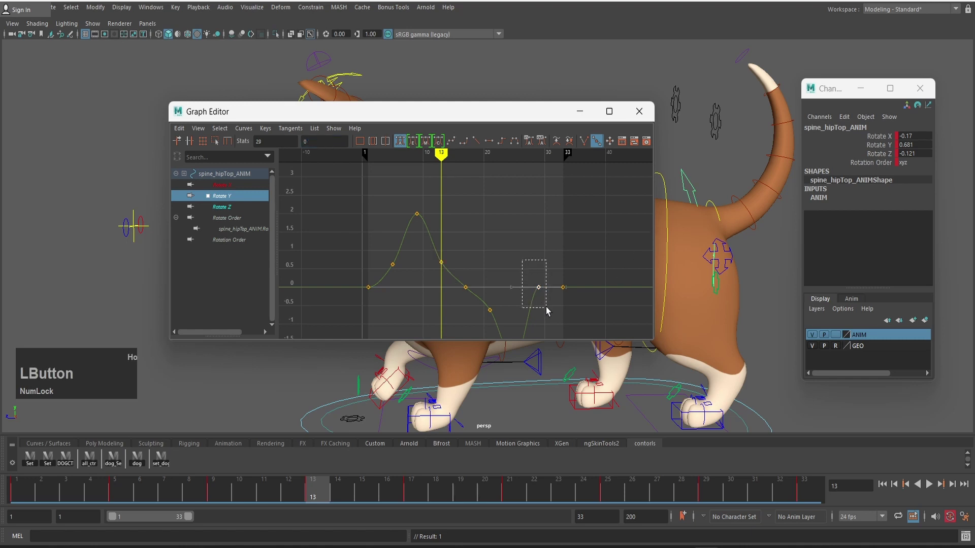
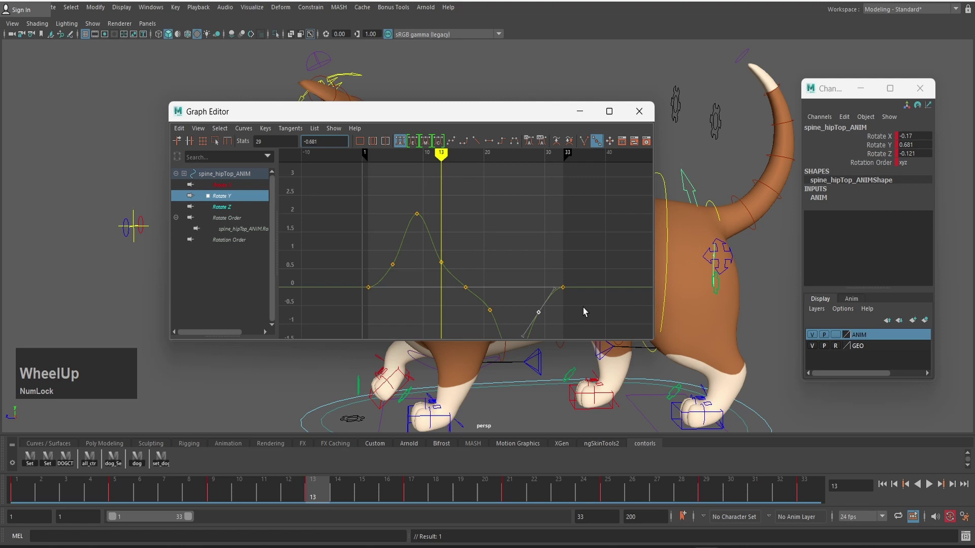
click(455, 299)
middle_click(472, 285)
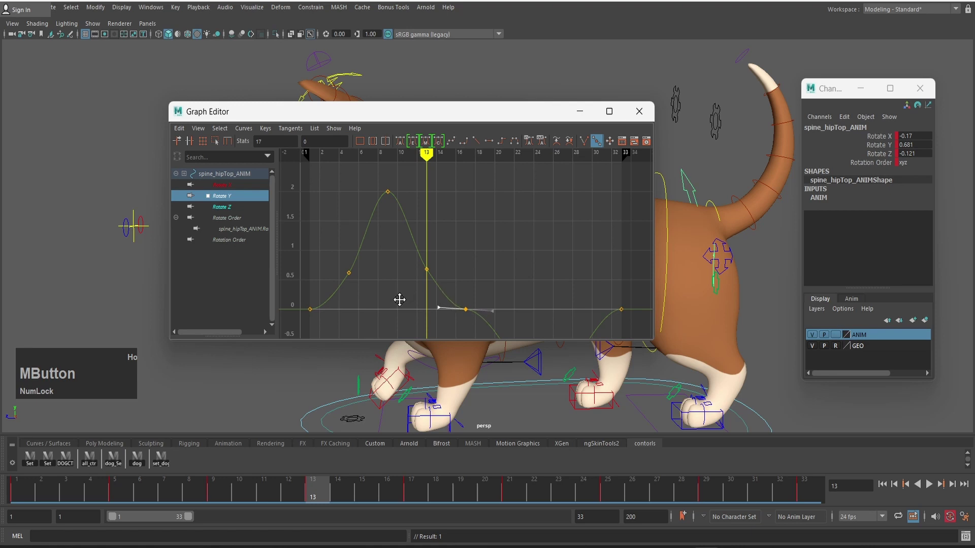
scroll(down, 3)
middle_click(539, 303)
scroll(up, 3)
Smooth the tangents of the new negative dip and the first peak so they match
click(471, 267)
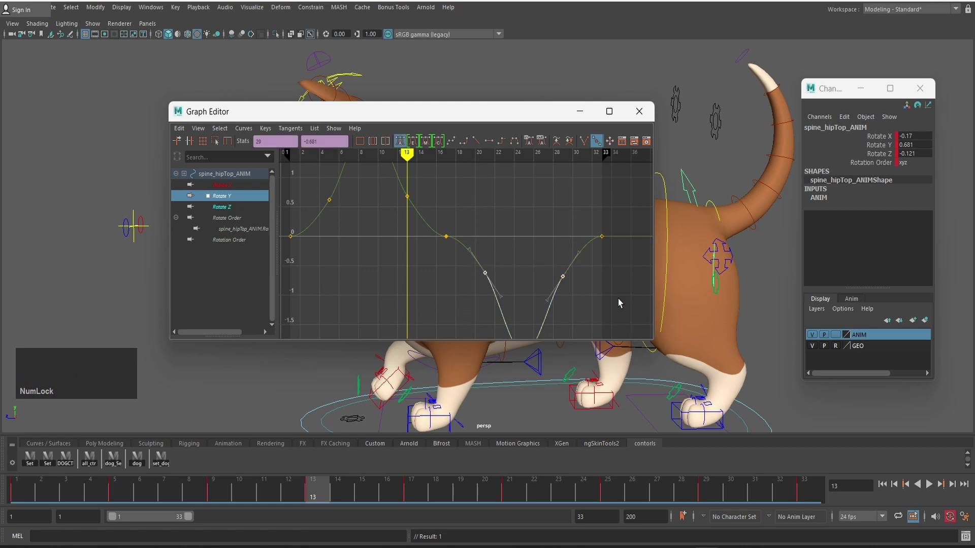
scroll(down, 3)
text(dd)
click(377, 166)
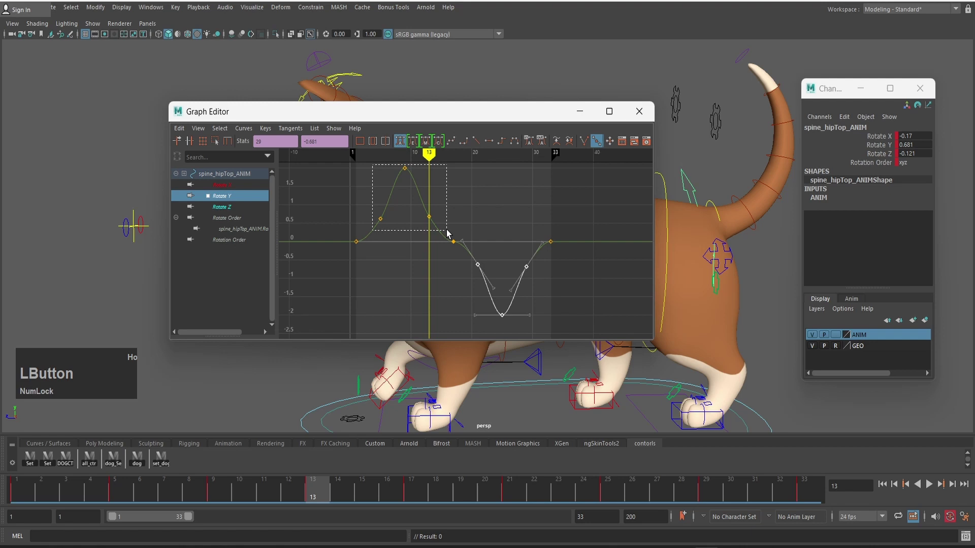
text(ddd)
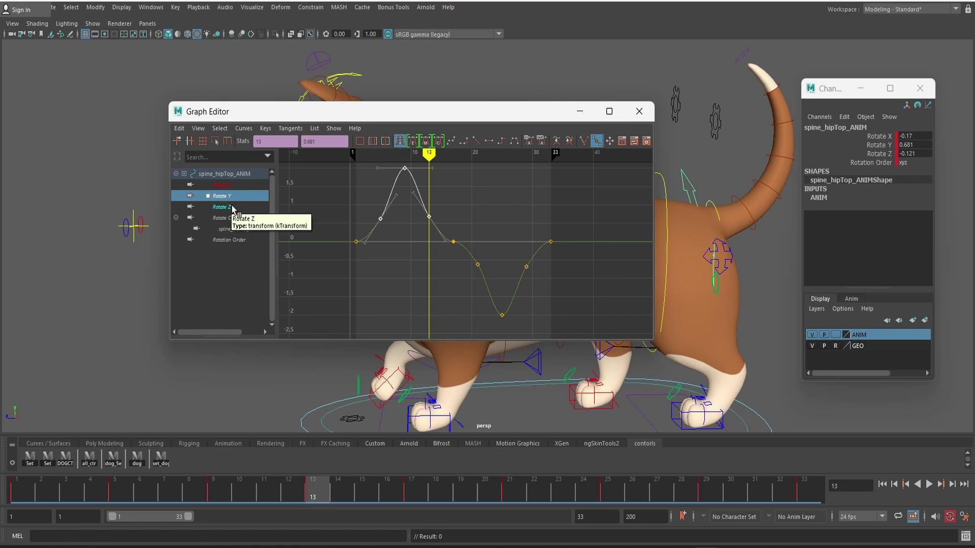
On the Rotate Z curve, raise the frame-21 key into a peak opposite the dip's lowest value
text(ddd)
scroll(down, 3)
click(385, 275)
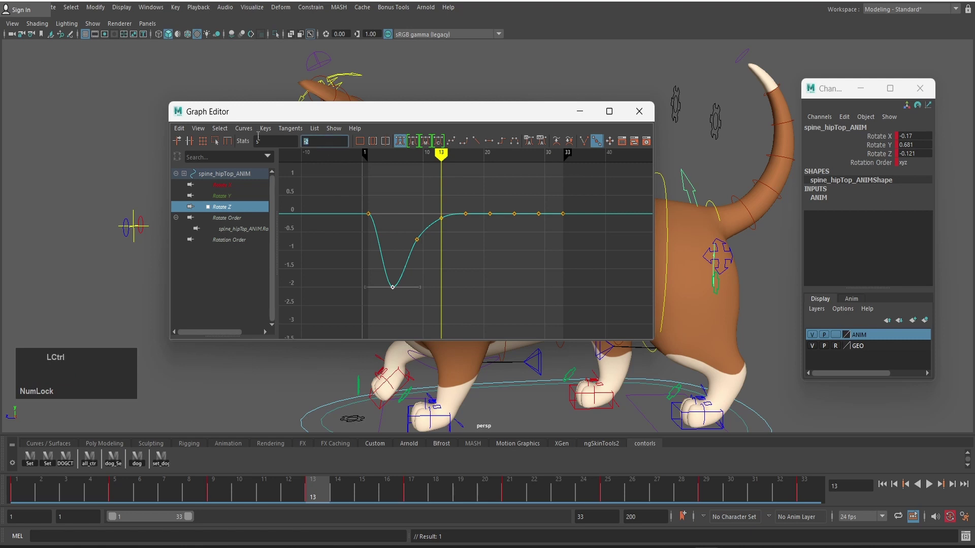
key(c)
key(c)
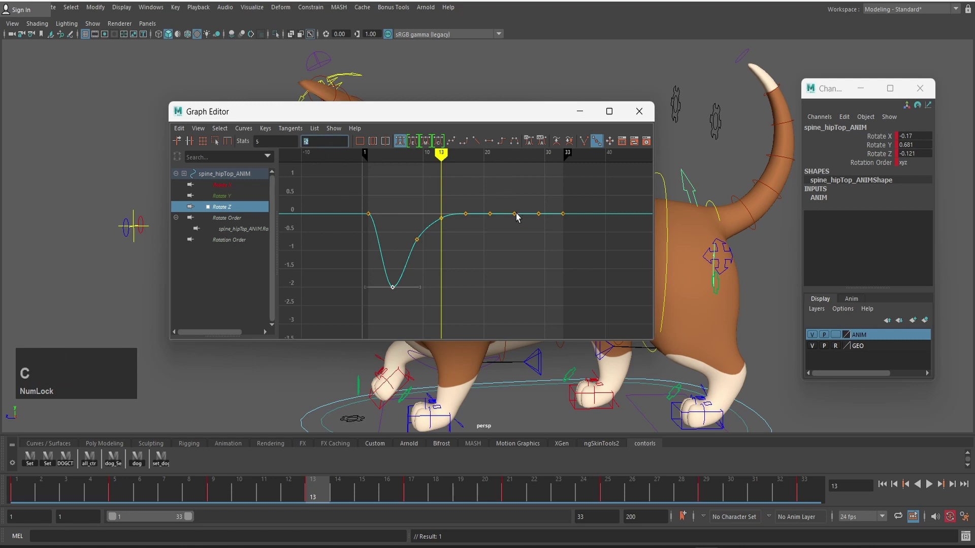
click(487, 204)
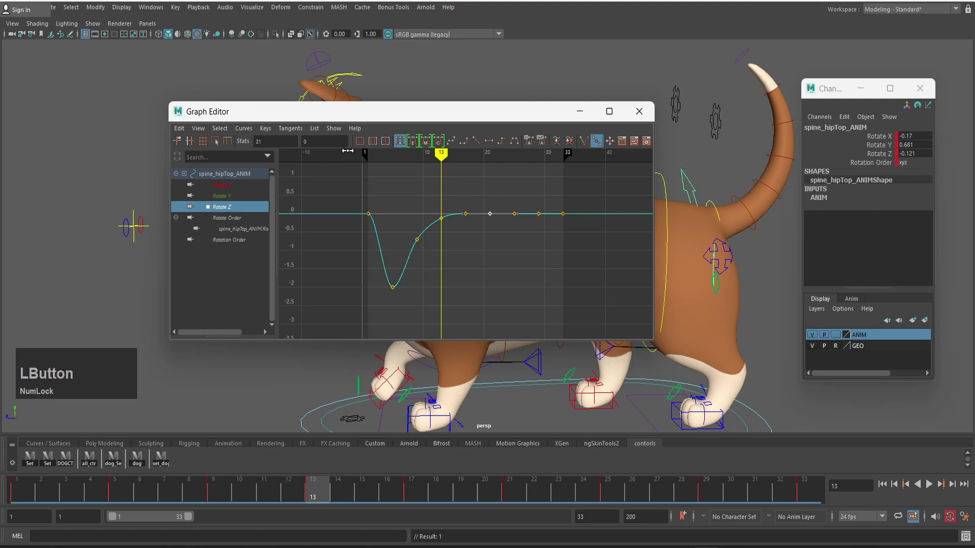
key(v)
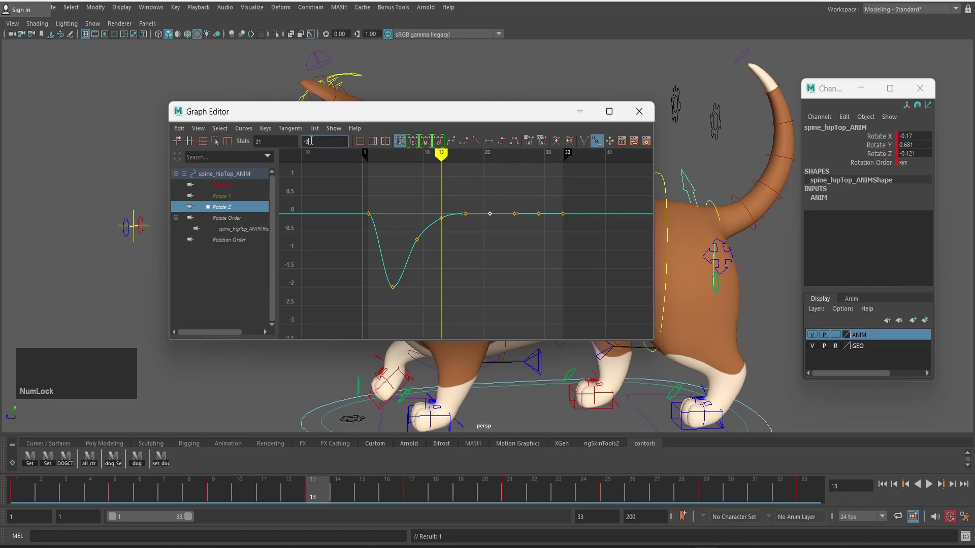
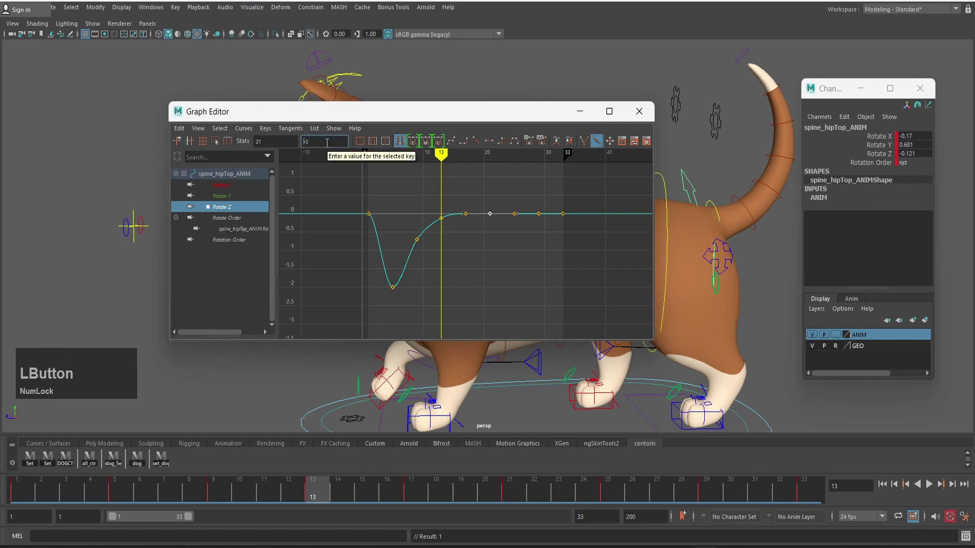
key(Right)
key(BackSpace)
key(Right)
key(KP_2)
key(KP_Enter)
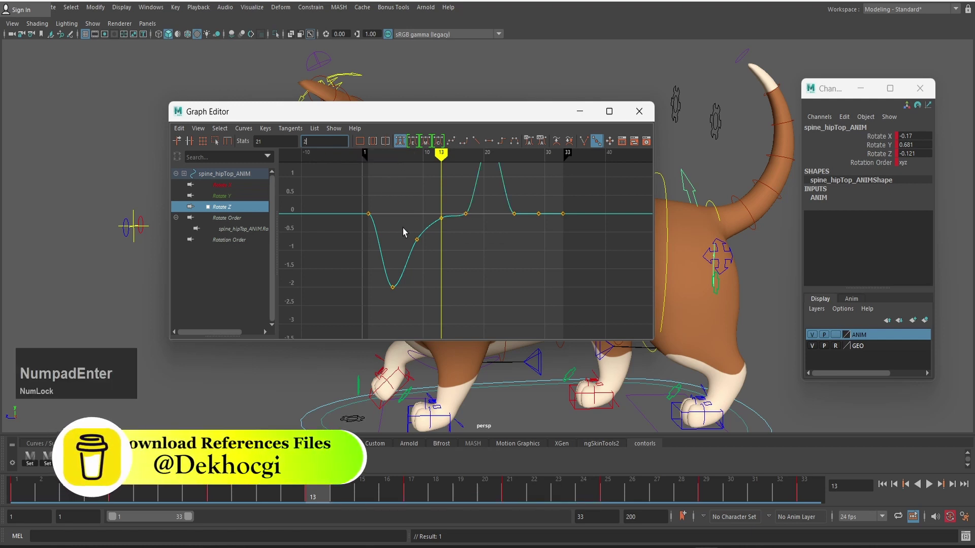
Give the frame-25 key the mirrored value of the frame-9 key
click(407, 229)
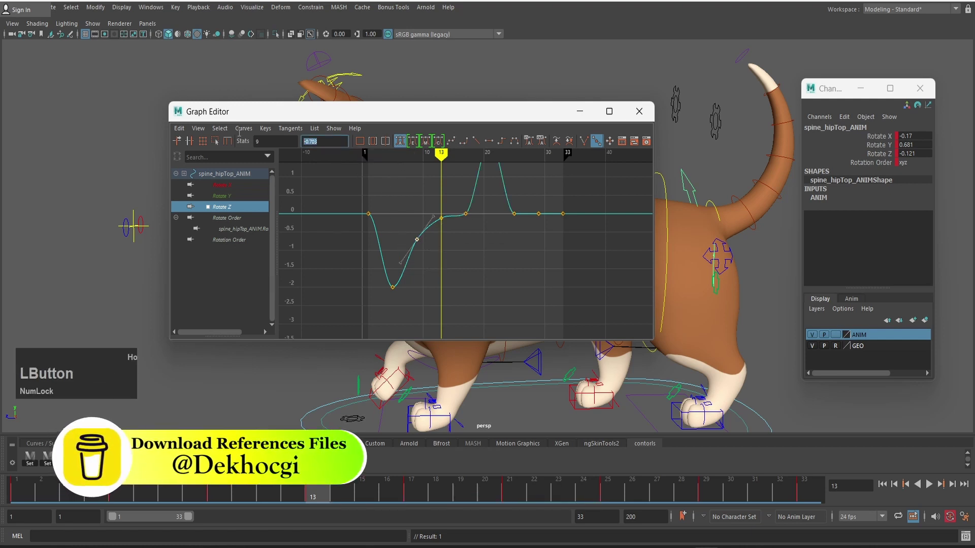
key(ctrl+c)
key(ctrl+c)
click(516, 207)
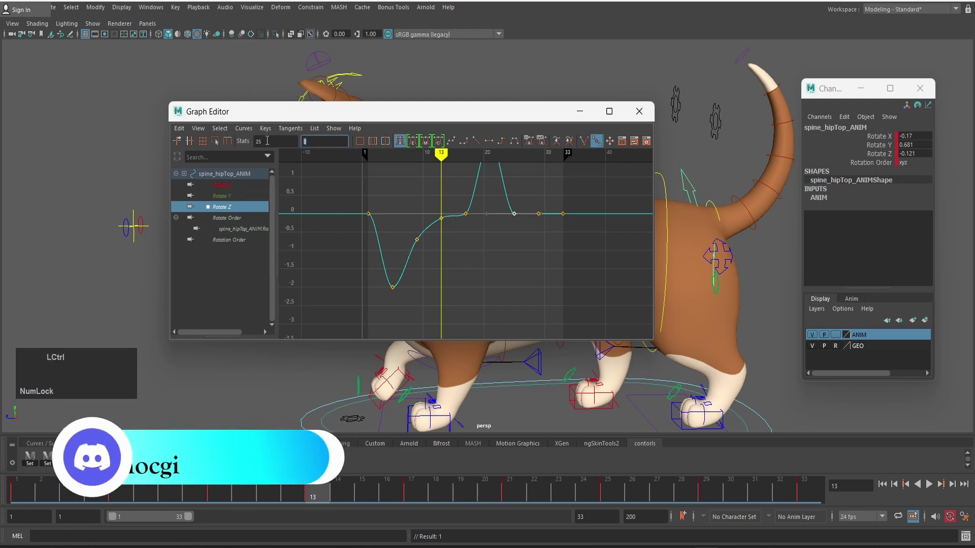
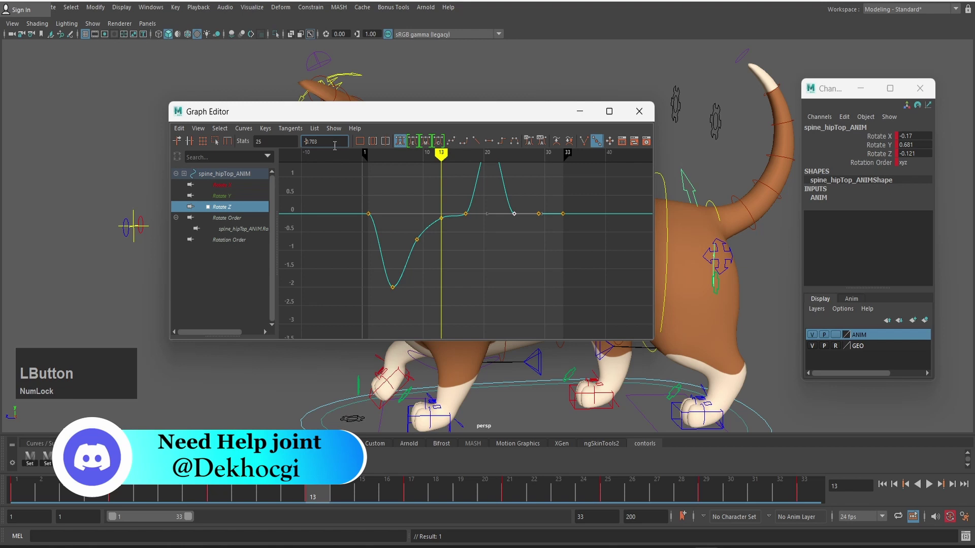
key(BackSpace)
key(KP_Enter)
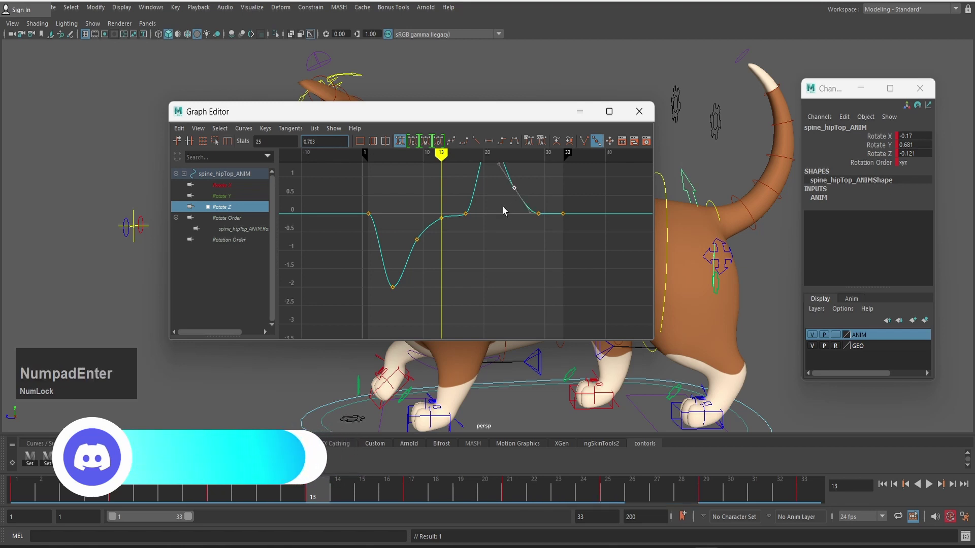
Adjust tangents at frame 13 and on the keys easing back to zero after the peak
click(432, 212)
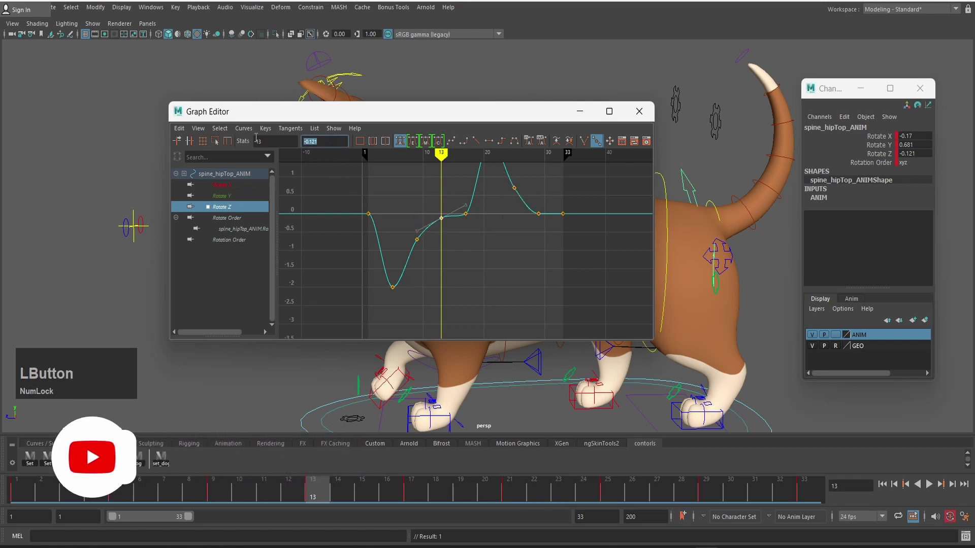
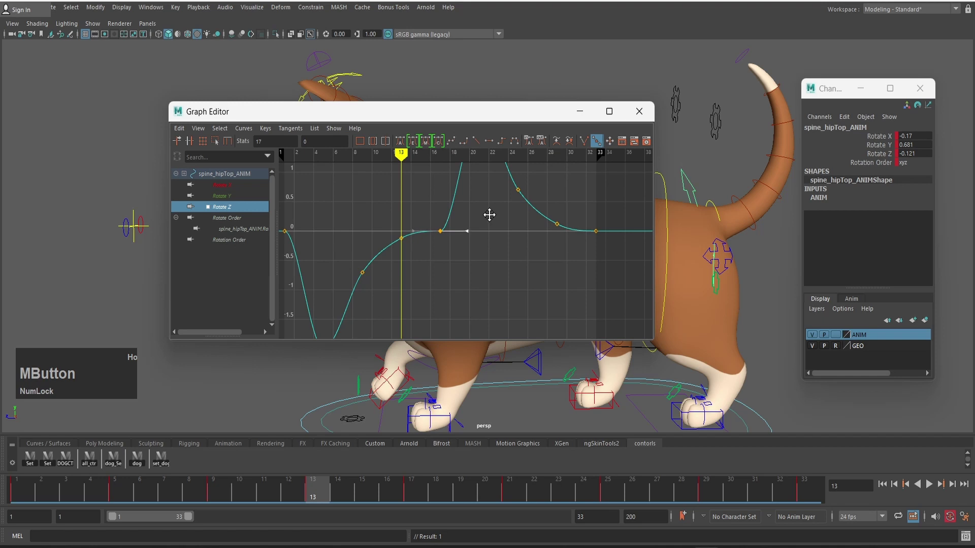
click(514, 231)
scroll(down, 3)
scroll(up, 3)
click(413, 234)
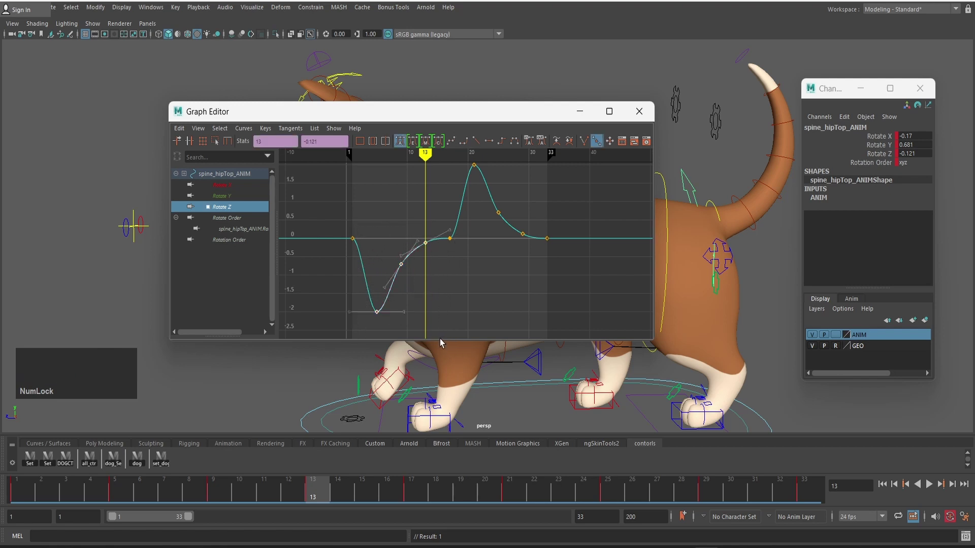
text(ddd)
scroll(down, 3)
click(465, 179)
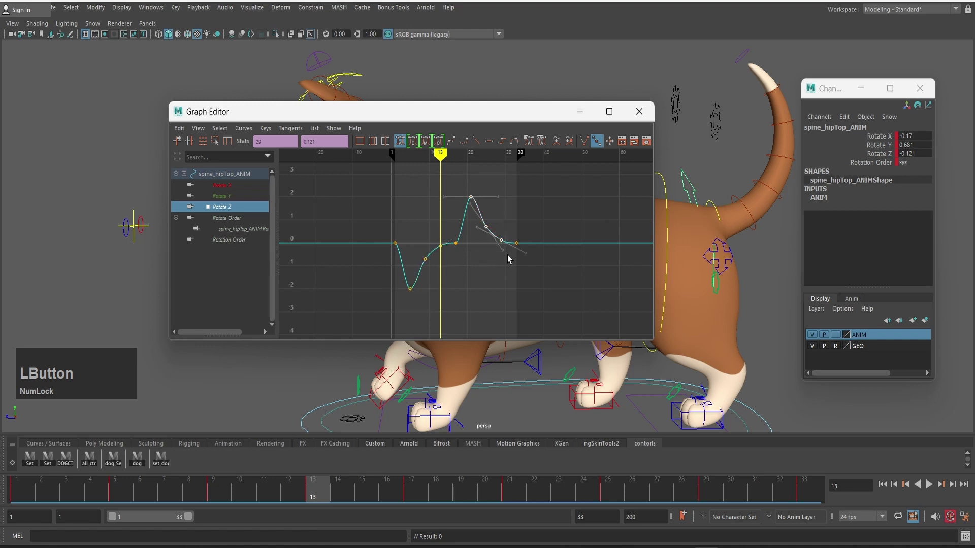
text(dddd)
click(541, 194)
scroll(up, 3)
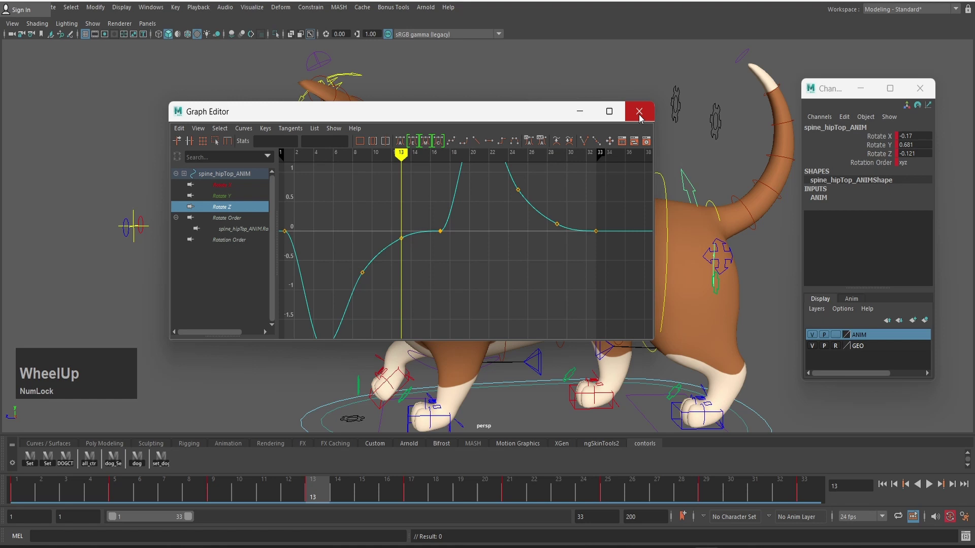
scroll(up, 3)
Close the Graph Editor, play the walk cycle, select spine_FK_3_ANIM and stop at frame 30
click(641, 116)
scroll(down, 3)
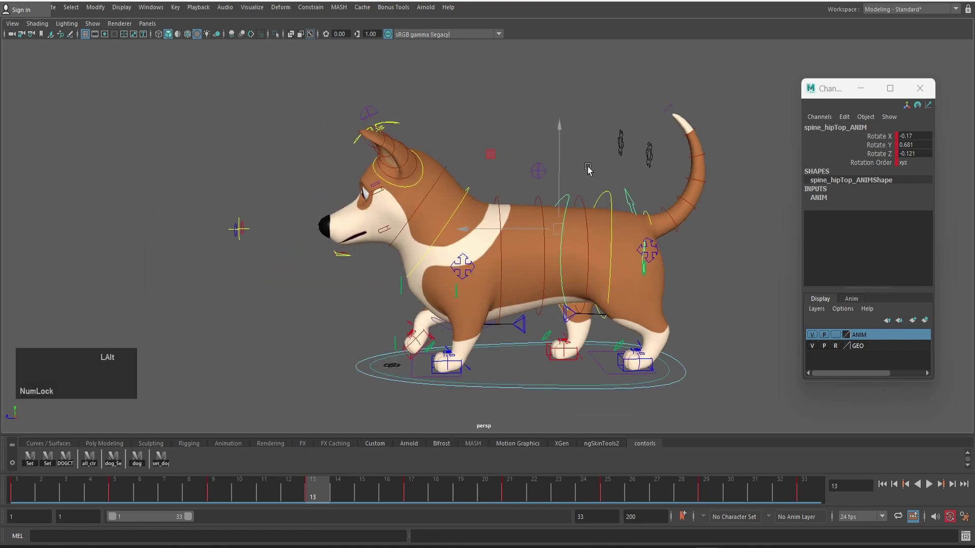
key(alt+v)
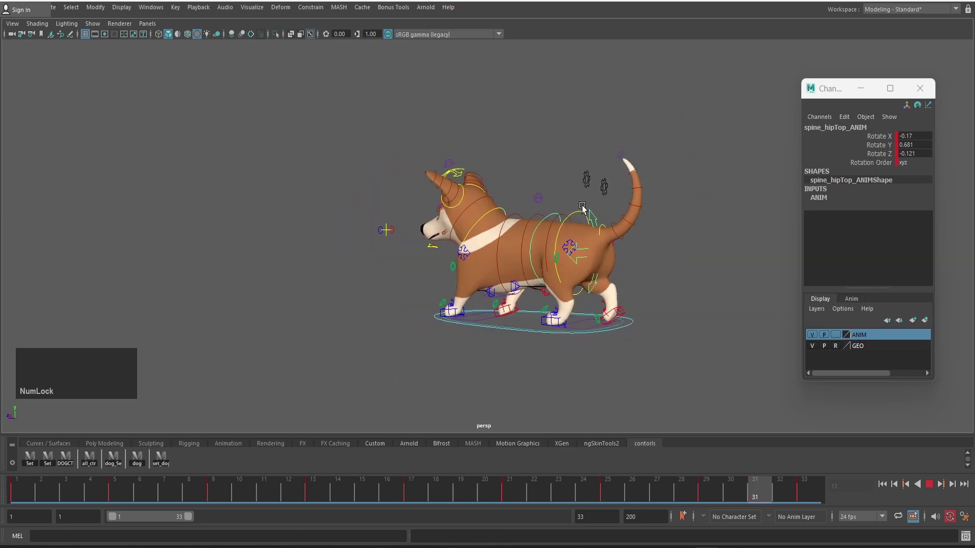
scroll(up, 3)
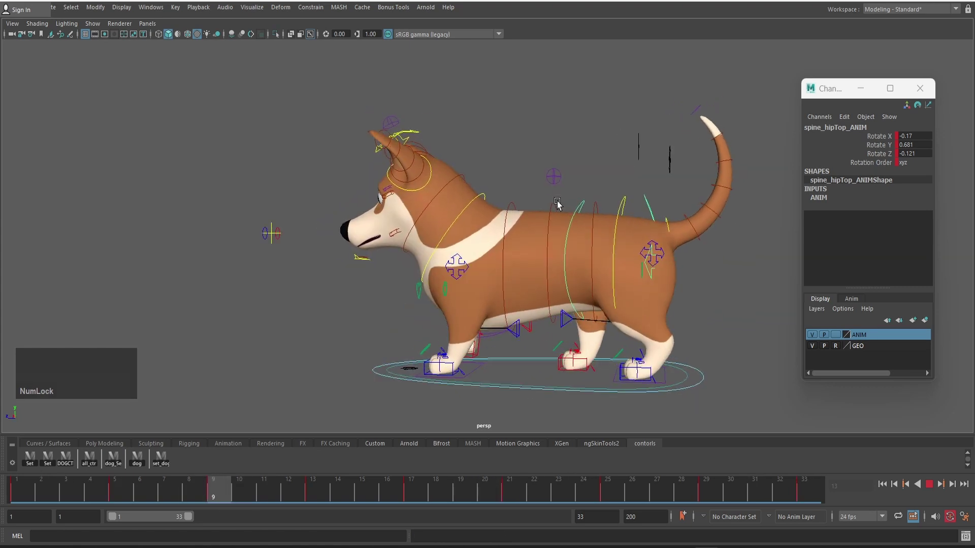
click(514, 207)
key(v)
scroll(down, 3)
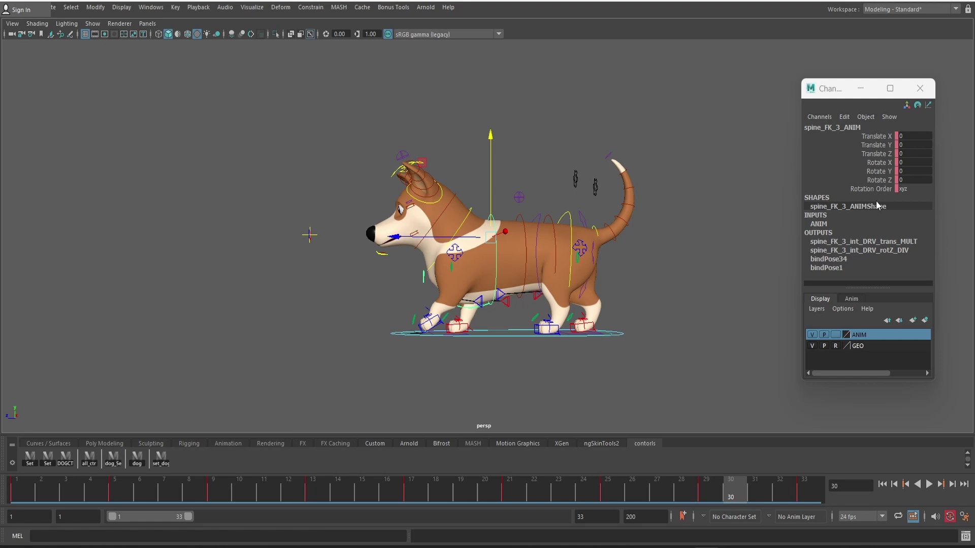
Key spine_FK_3_ANIM Rotate Z at -1.2 on the current frame and jump to the cycle's last frame
click(21, 490)
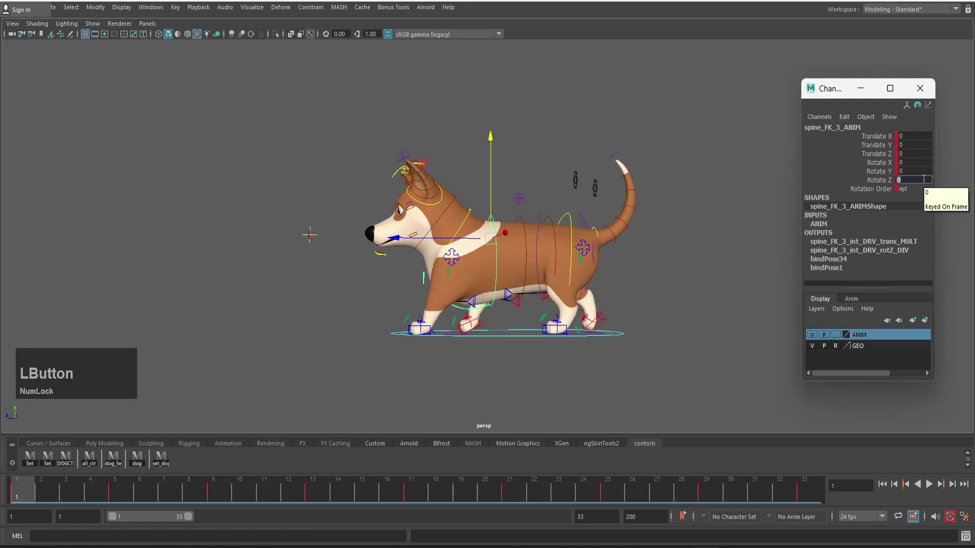
key(KP_Subtract)
key(KP_1)
key(KP_Decimal)
key(KP_2)
key(KP_Enter)
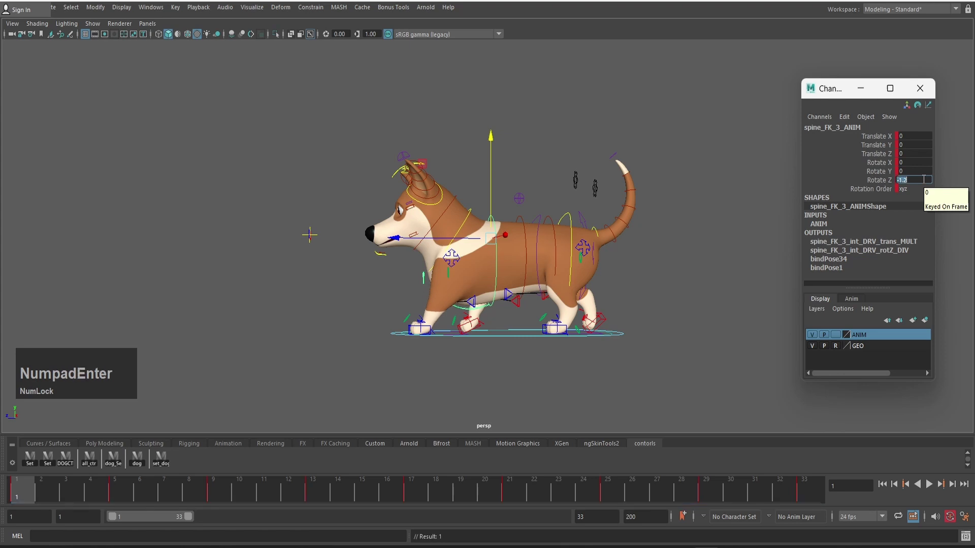
key(KP_Enter)
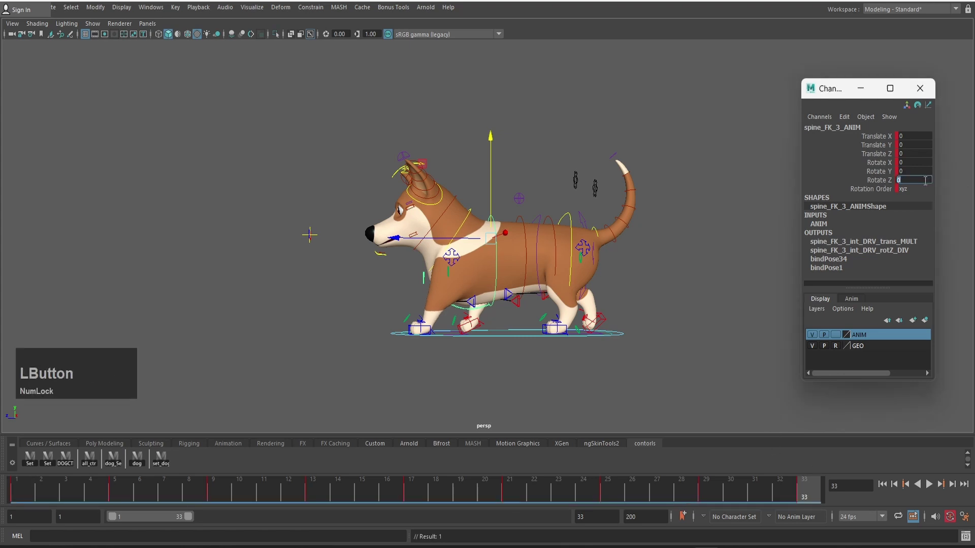
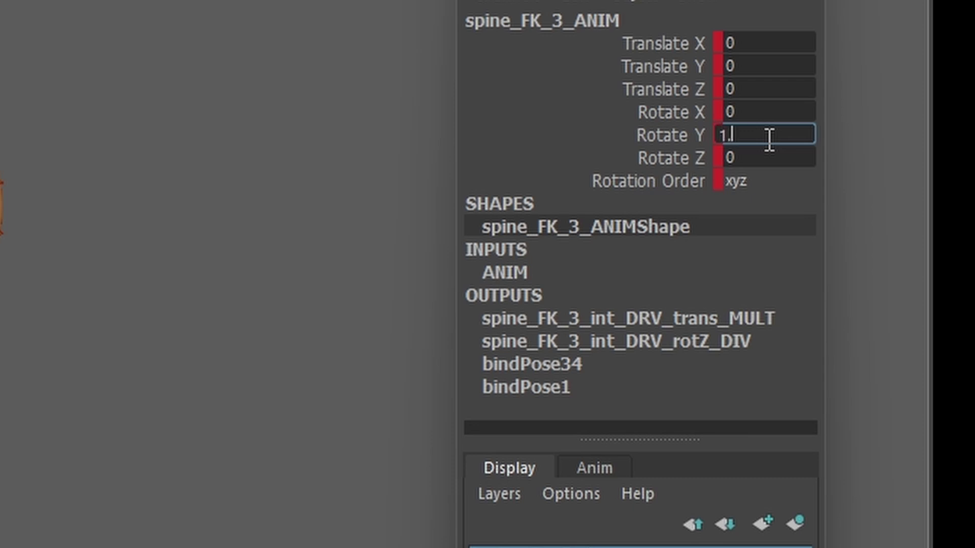
Key the control's Rotate Y at frame 17 and -1.2 at frame 1
key(KP_Enter)
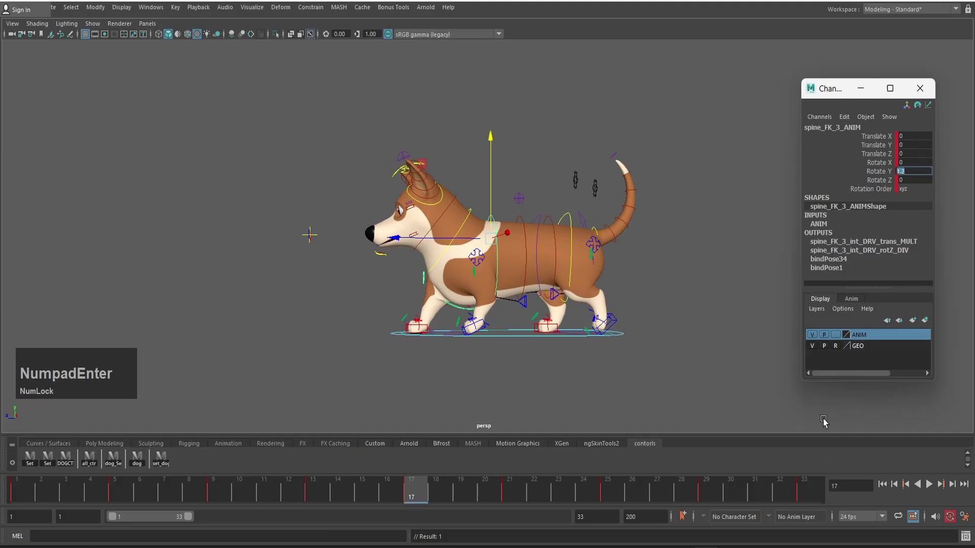
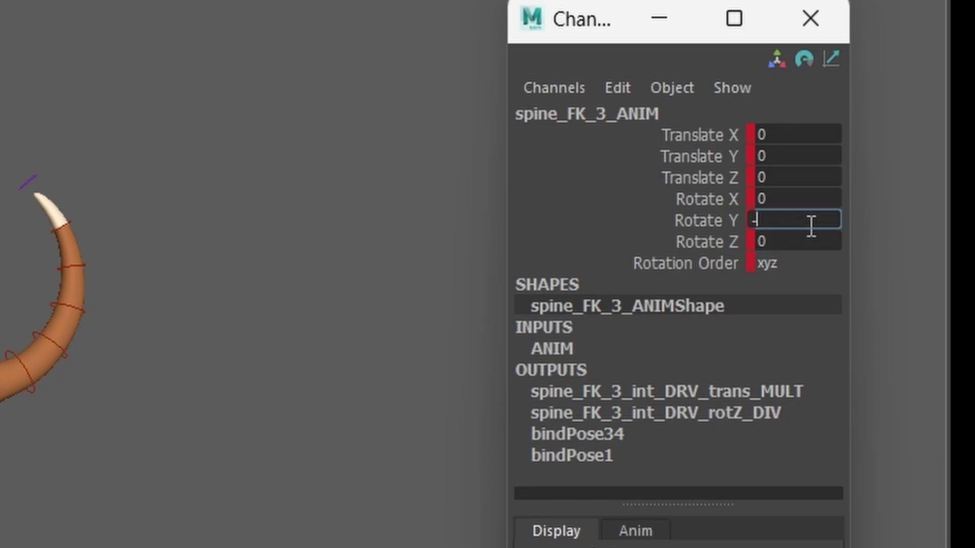
key(KP_Enter)
click(27, 490)
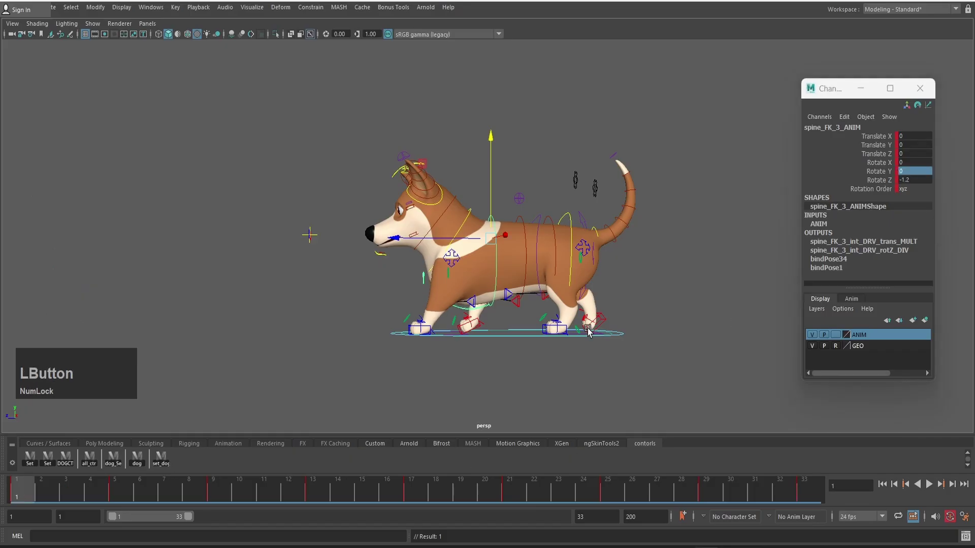
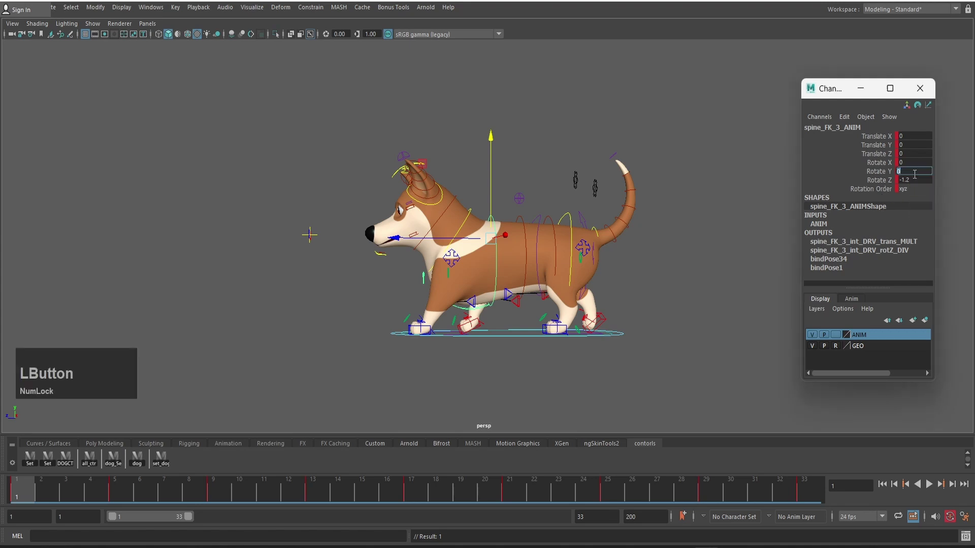
key(KP_Subtract)
key(KP_1)
key(KP_Decimal)
key(KP_2)
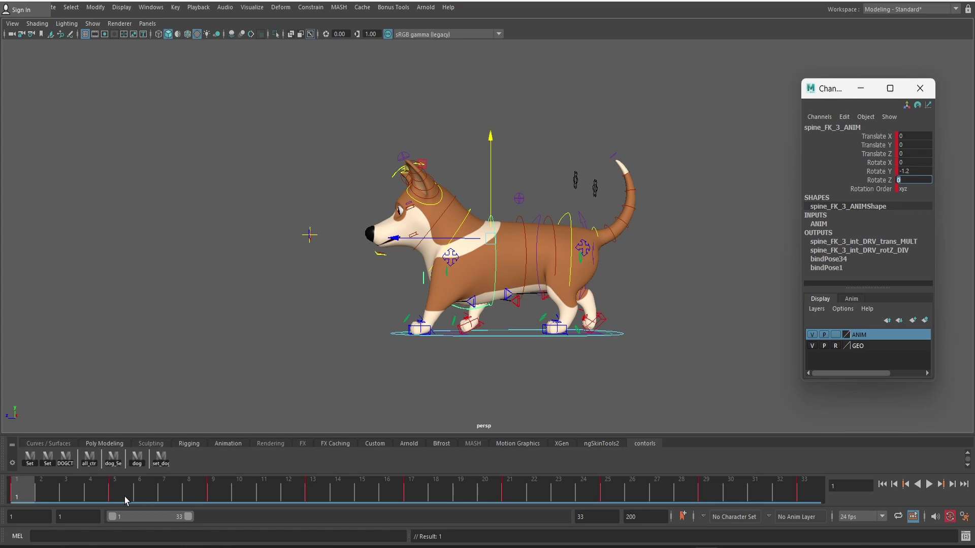
Key Rotate Z on frame 5, then 0.607 on frame 9 and 0.182 on frame 13
click(127, 499)
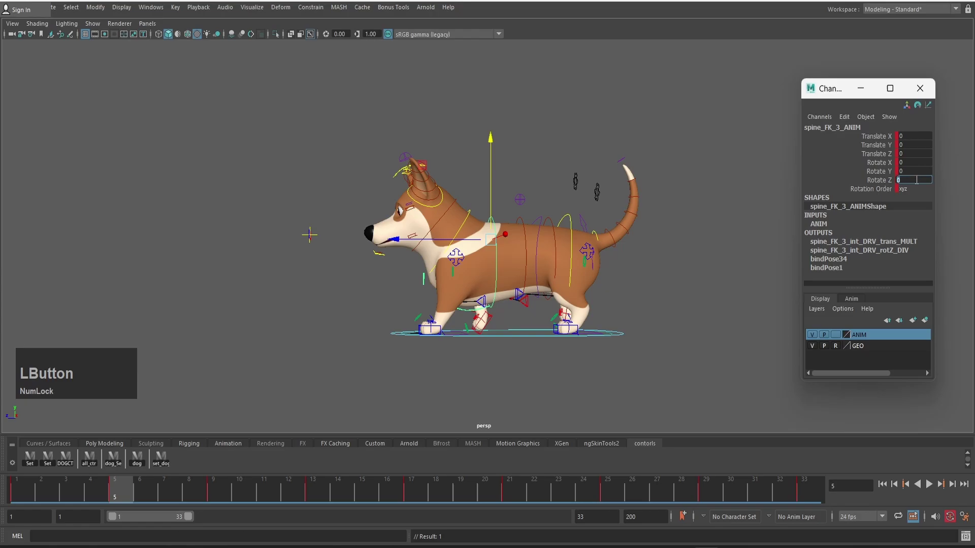
key(KP_1)
key(KP_Enter)
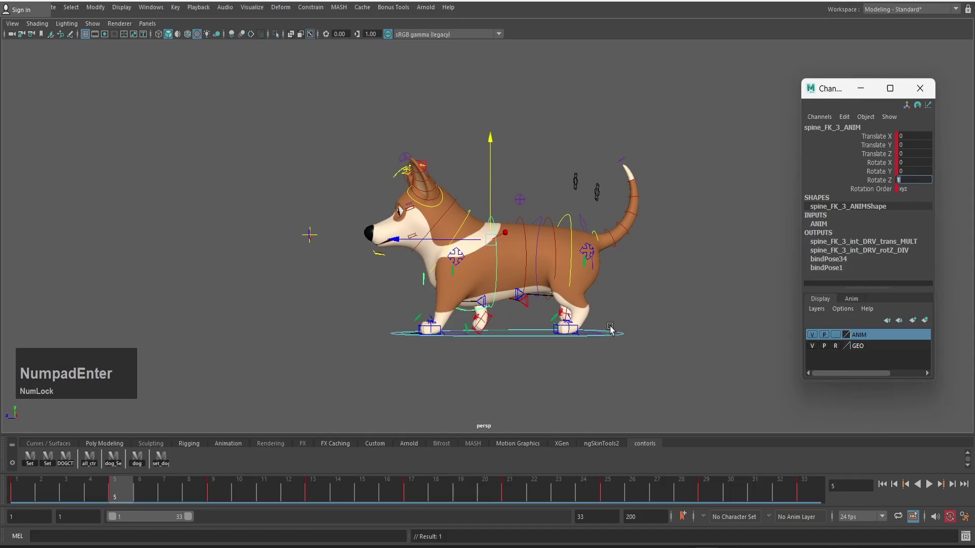
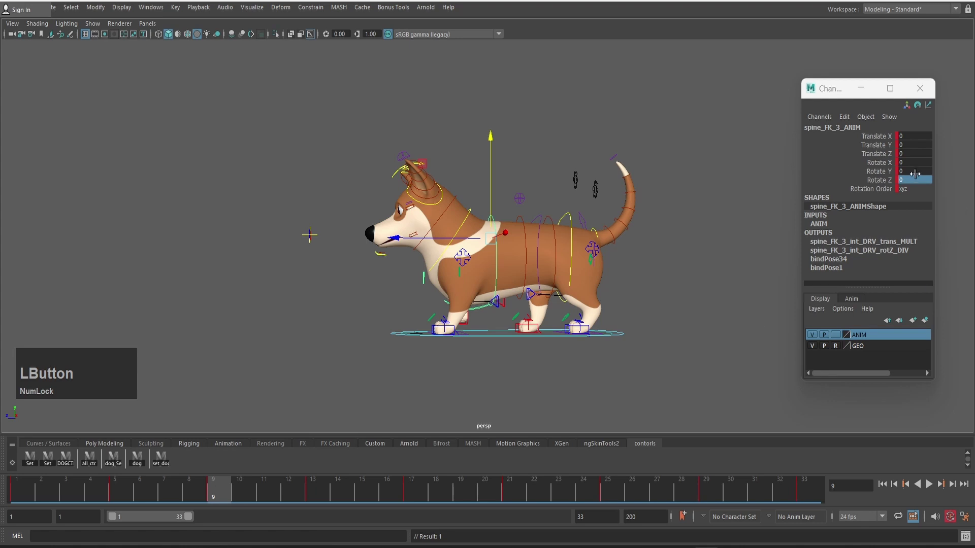
key(BackSpace)
key(KP_0)
key(KP_Decimal)
key(KP_7)
key(Return)
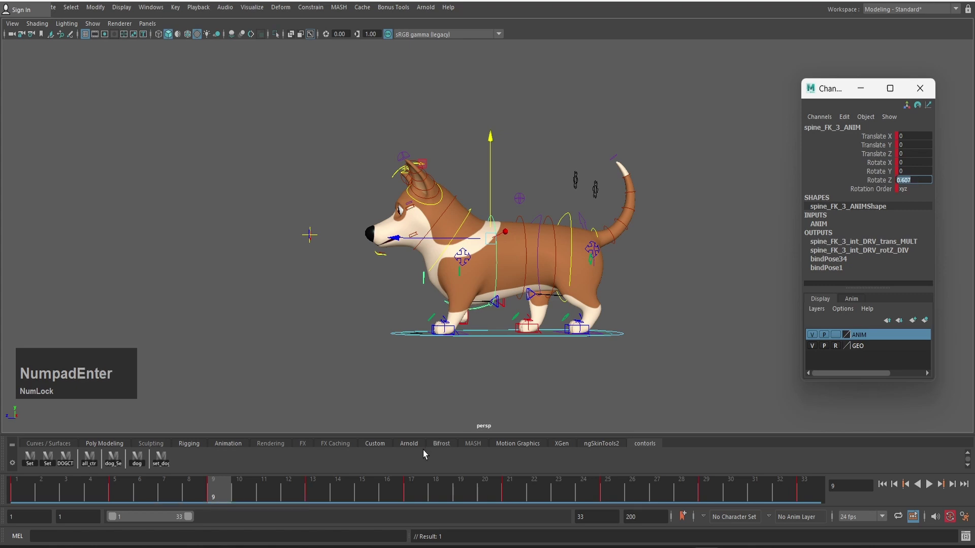
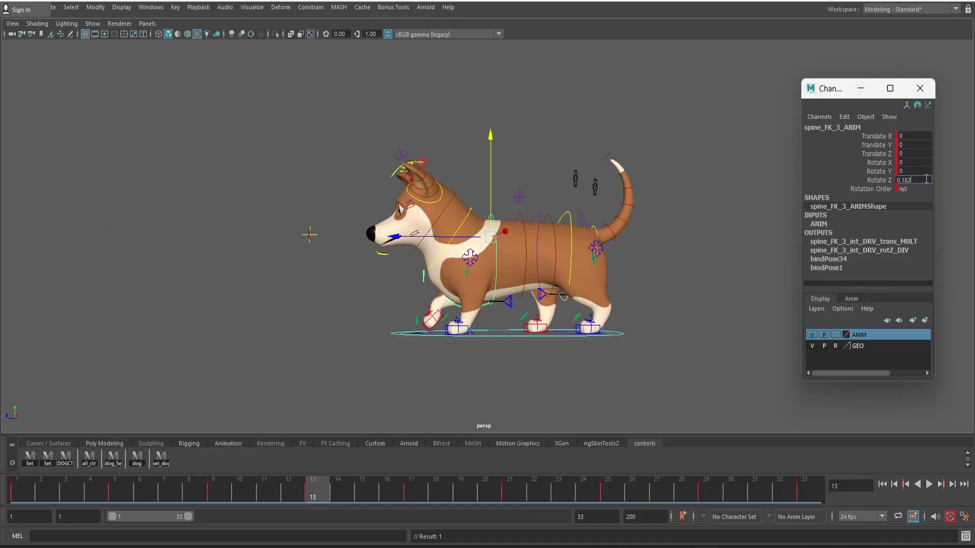
key(Return)
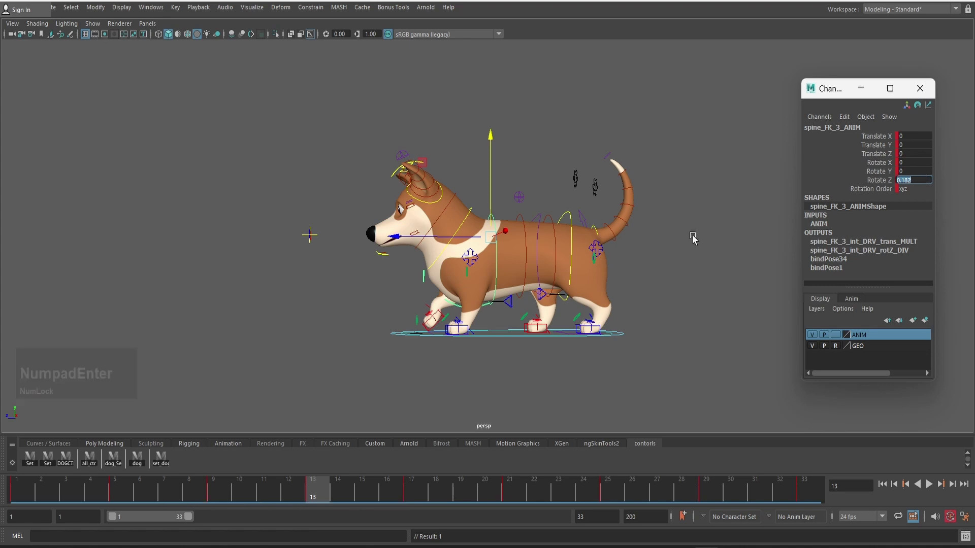
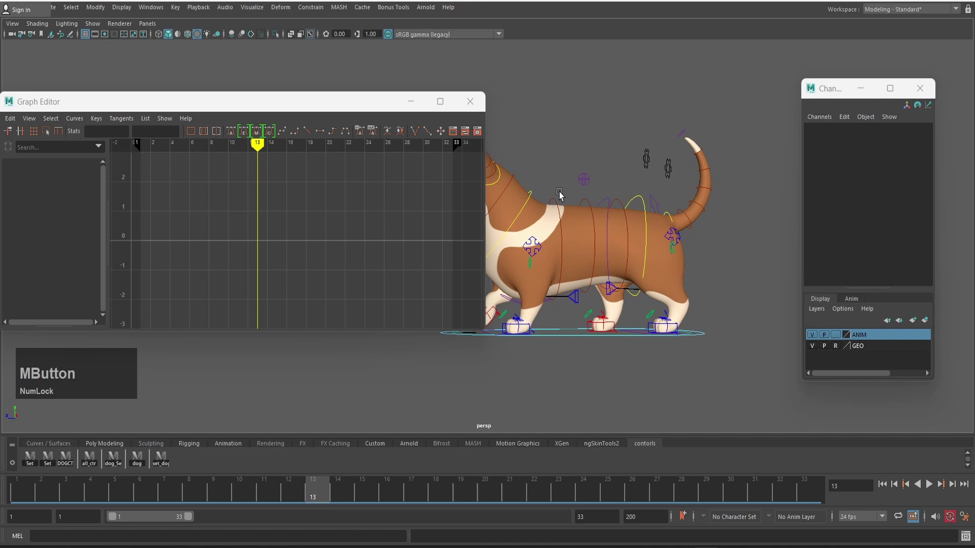
Load spine_FK_3_ANIM's curves, isolate Rotate Z and set its frame 21 key to -1
click(560, 206)
scroll(down, 3)
middle_click(573, 165)
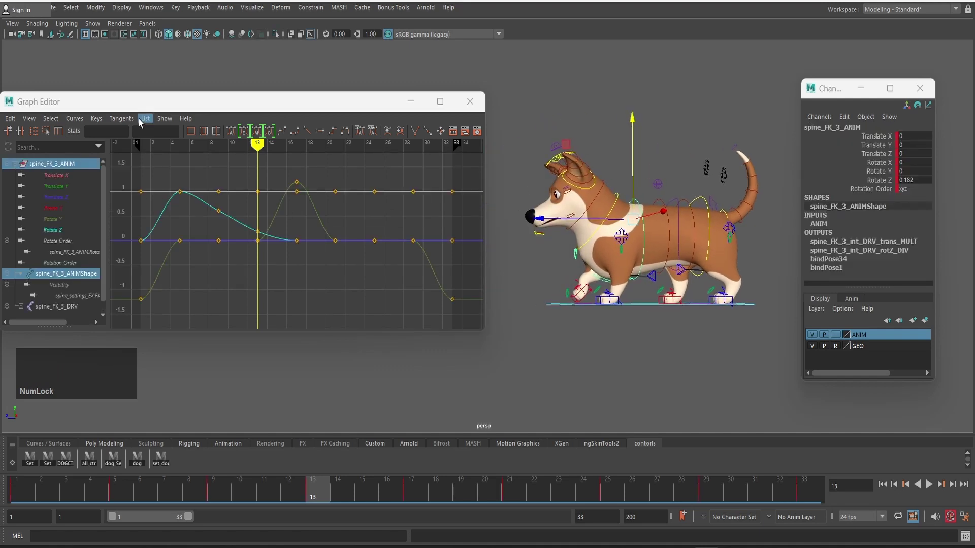
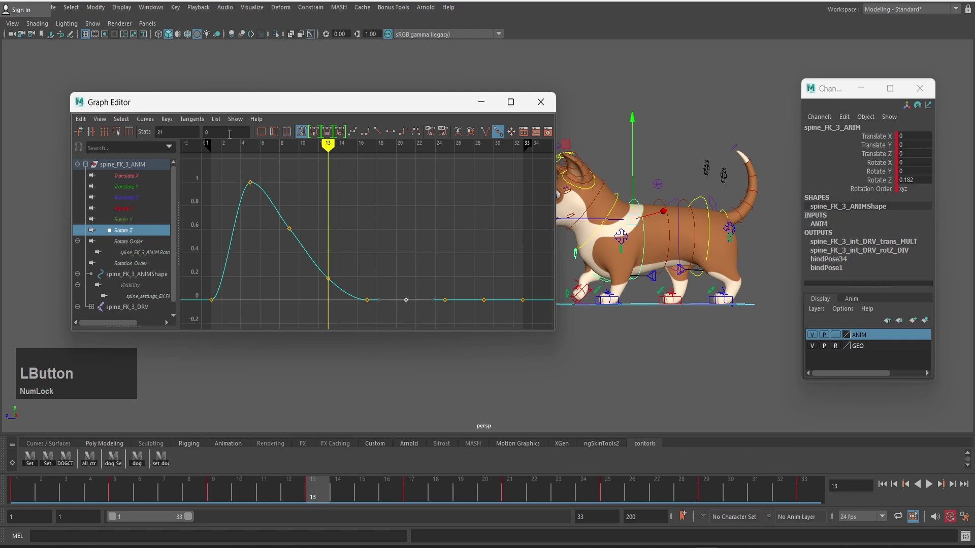
key(ctrl+v)
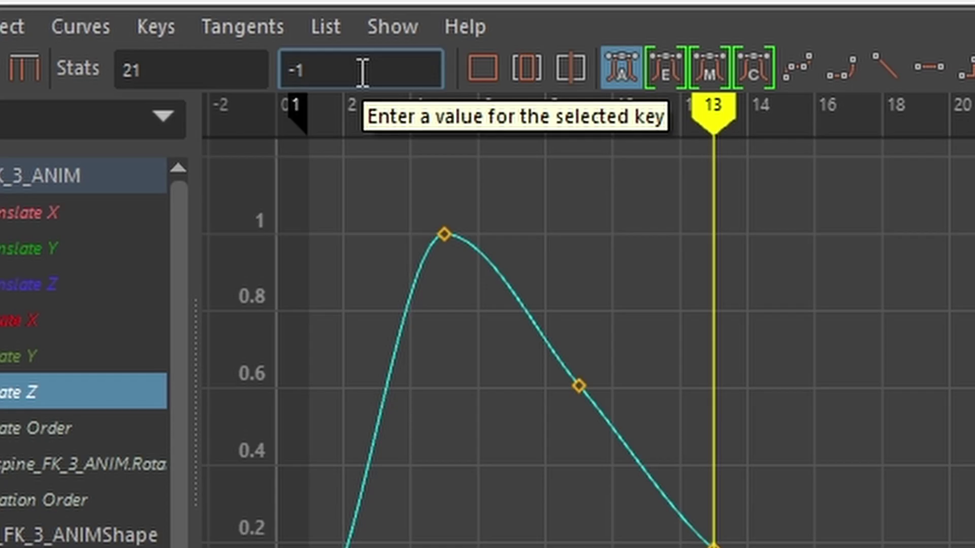
key(KP_Enter)
scroll(down, 3)
scroll(up, 3)
Copy the 0.607 value from the frame 9 Rotate Z key onto the frame 25 key
click(285, 221)
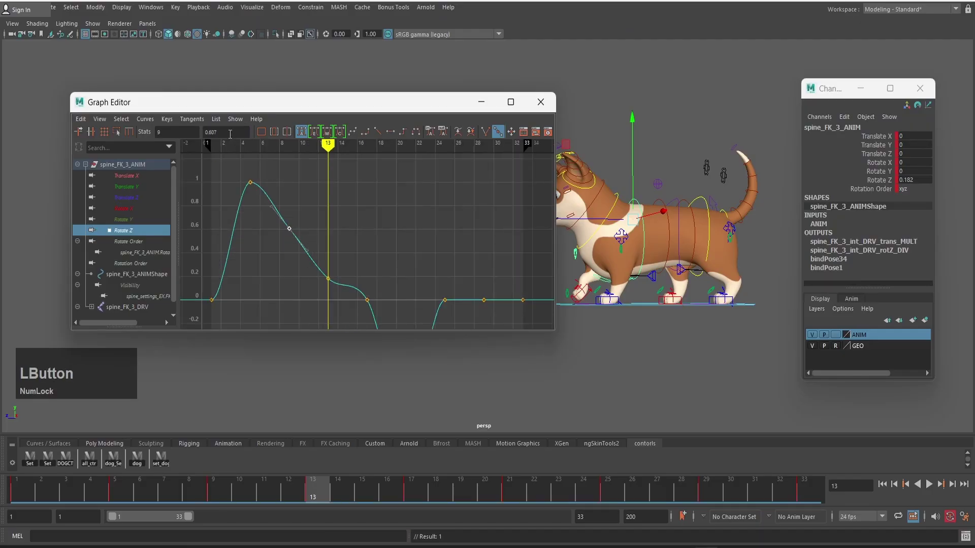
key(ctrl+c)
scroll(down, 3)
scroll(up, 3)
click(443, 289)
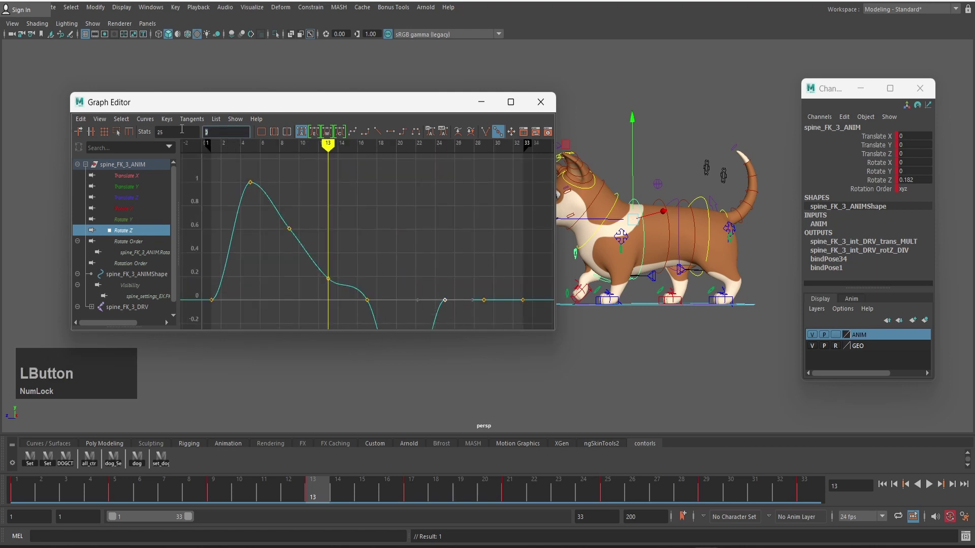
key(ctrl+v)
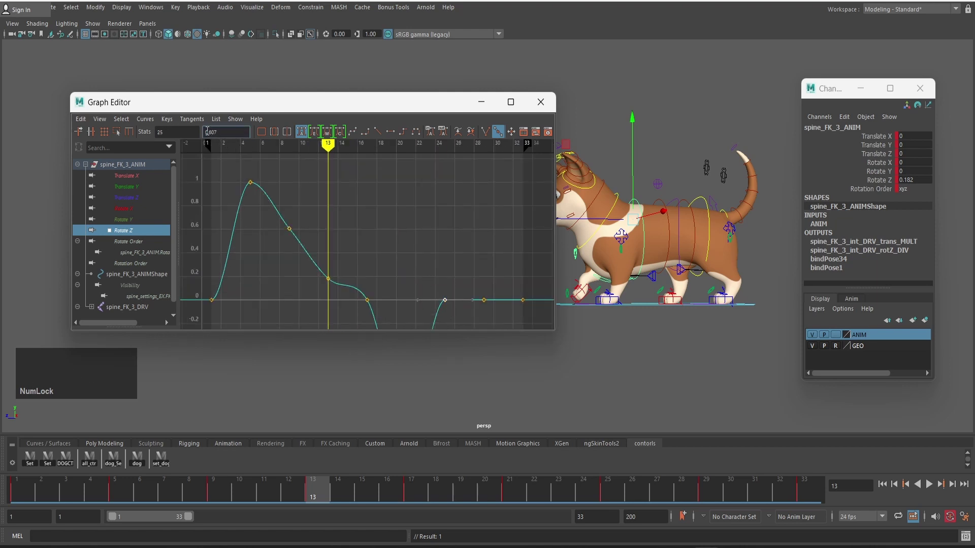
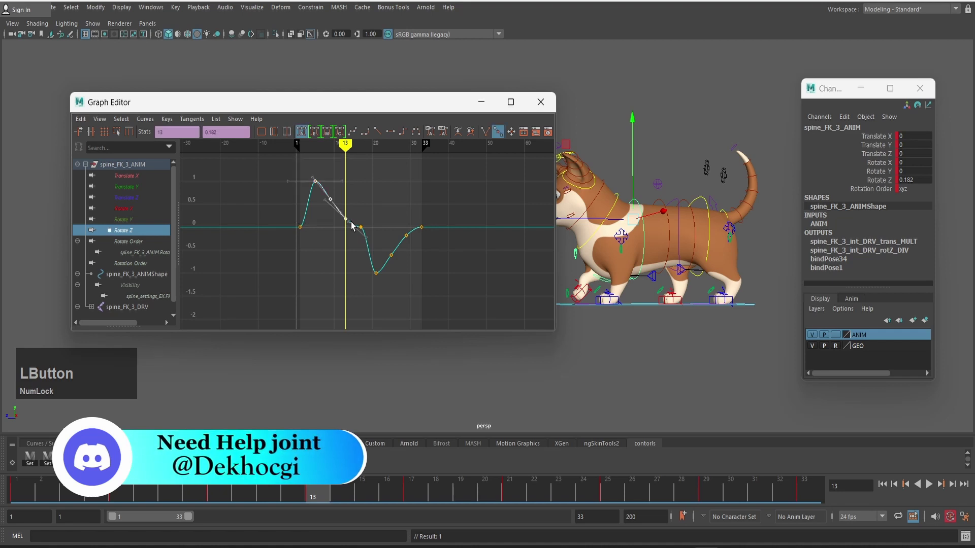
Frame the whole Rotate Z curve in view to check the peak near 1 and dip to -1
text(ddd)
scroll(up, 3)
scroll(down, 3)
click(375, 196)
key(d)
text(ddd)
click(385, 211)
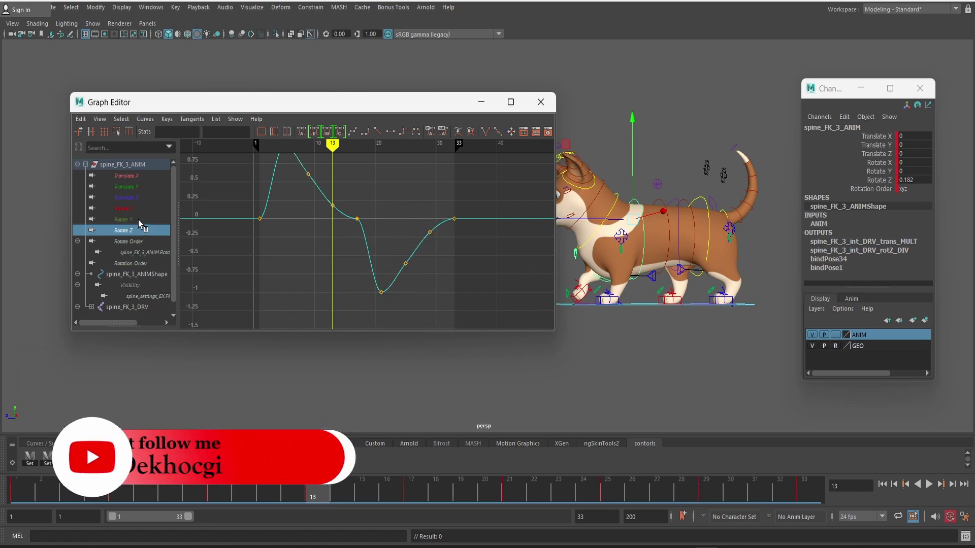
Delete the flat in-between Rotate Y keys, leaving three keys with one smooth peak near frame 17
click(143, 223)
scroll(down, 3)
click(282, 223)
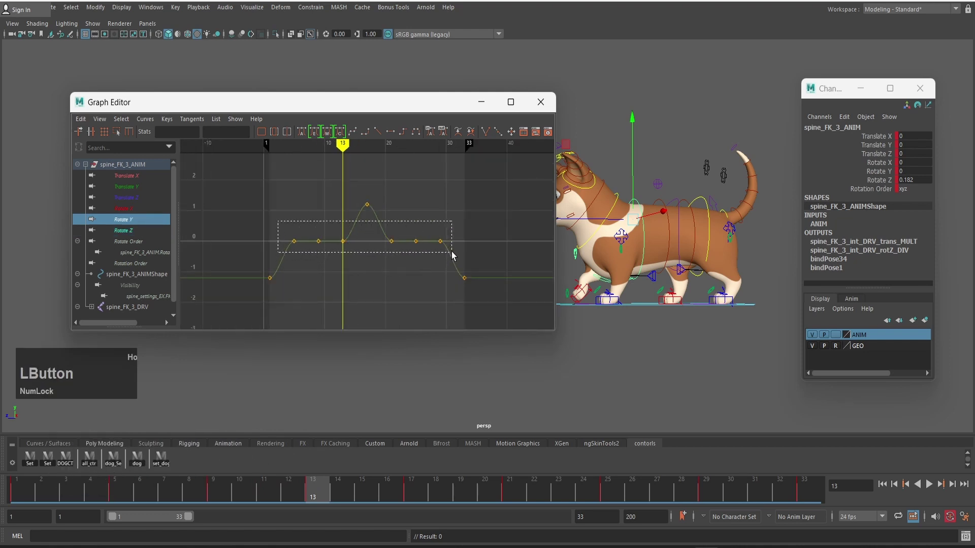
key(Delete)
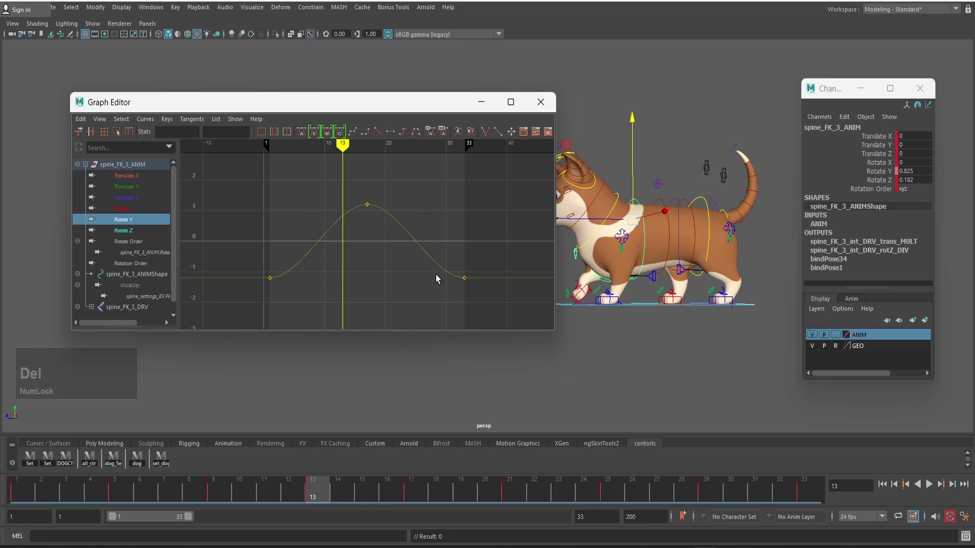
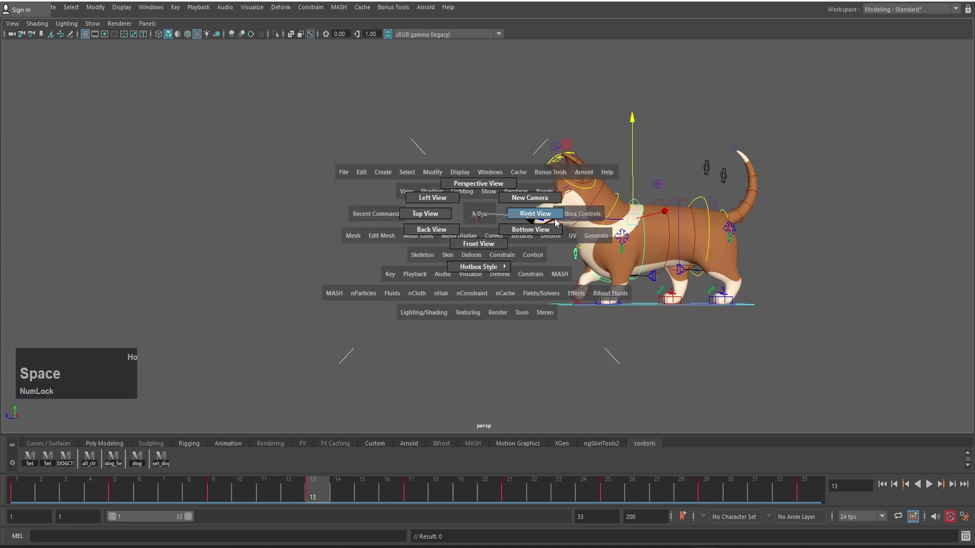
View the corgi from the right side with grid and rig controls hidden, mesh only
scroll(down, 3)
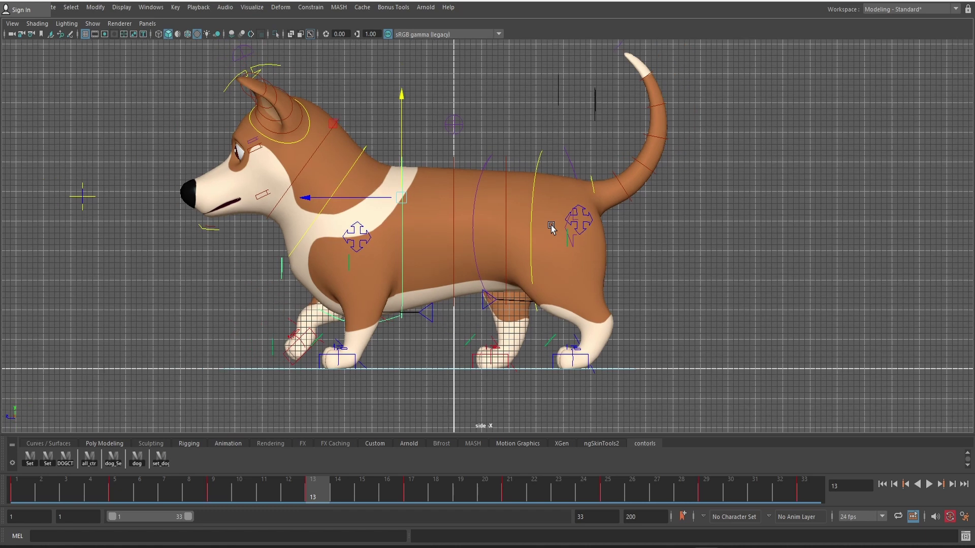
scroll(down, 3)
text(gg)
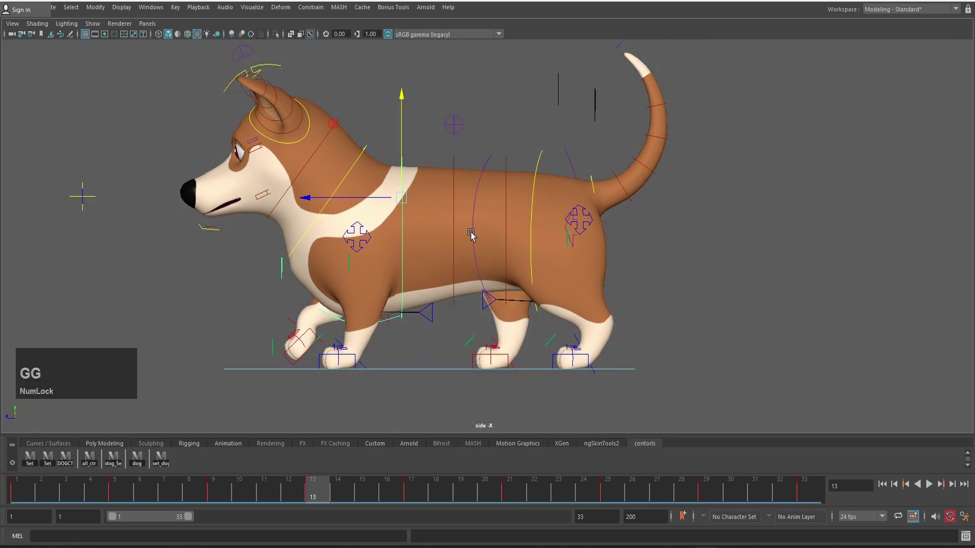
text(gg)
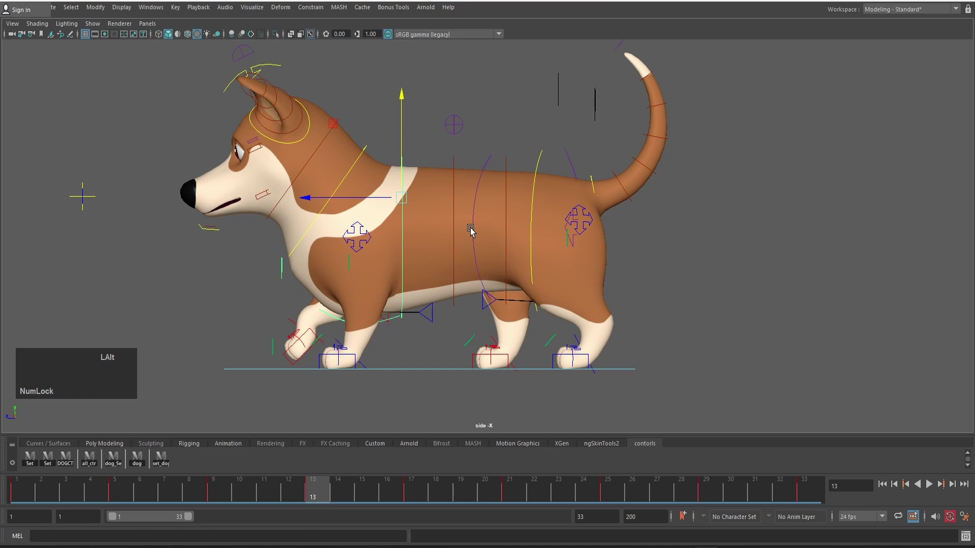
key(1)
scroll(up, 3)
middle_click(532, 230)
key(Home)
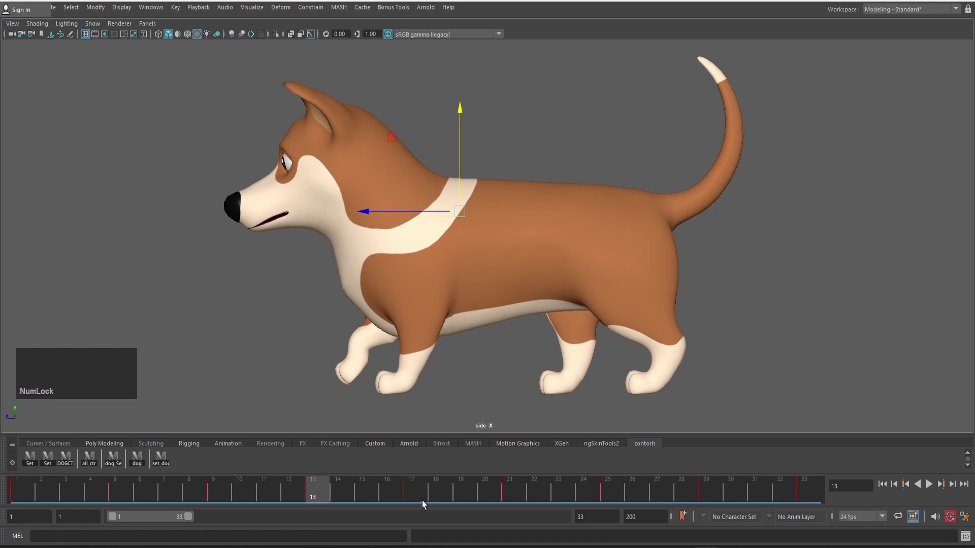
Playblast the walk cycle from the Time Slider as an H.264 QuickTime movie
right_click(432, 494)
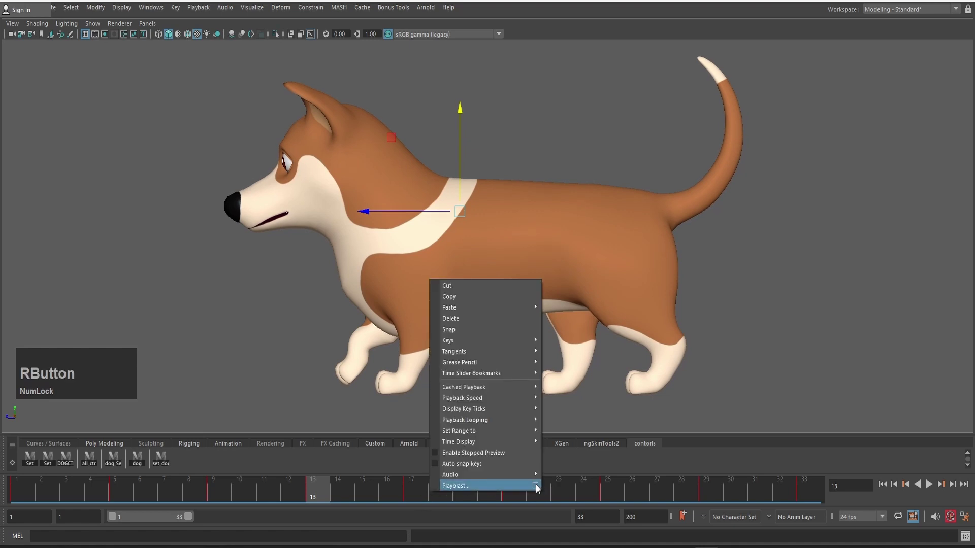
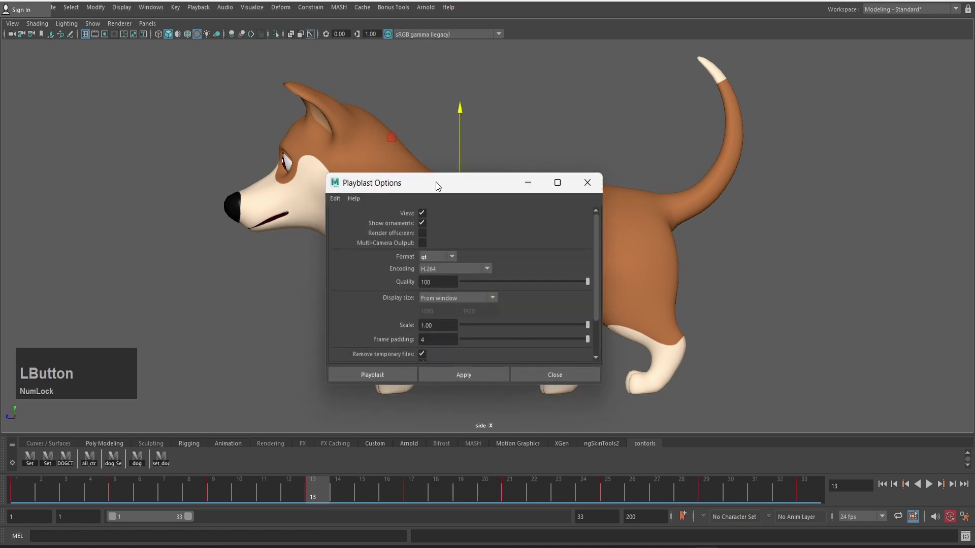
scroll(down, 3)
scroll(up, 3)
click(307, 200)
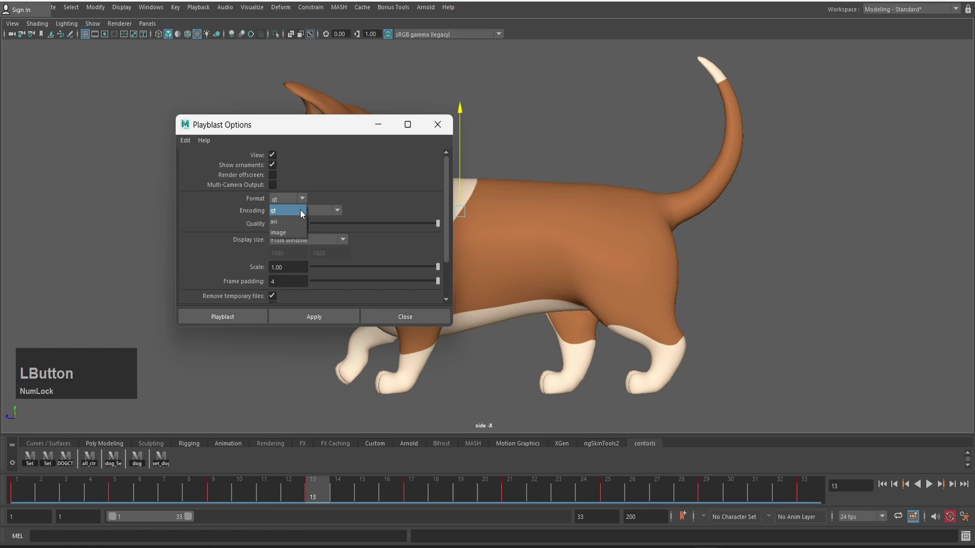
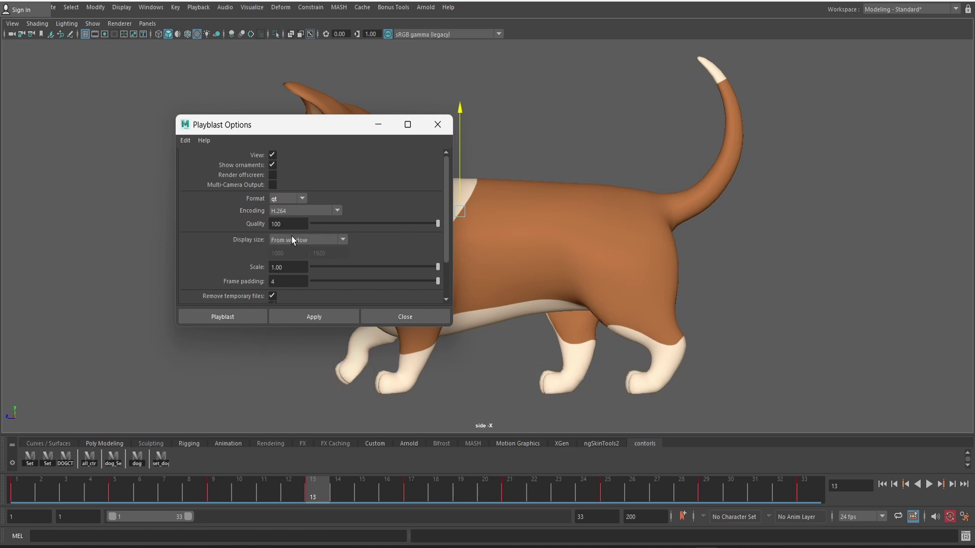
scroll(down, 3)
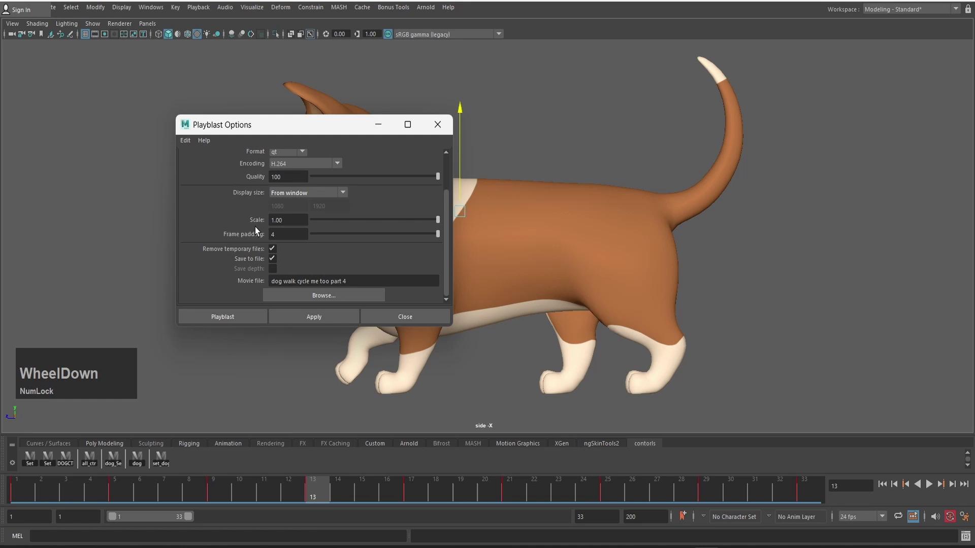
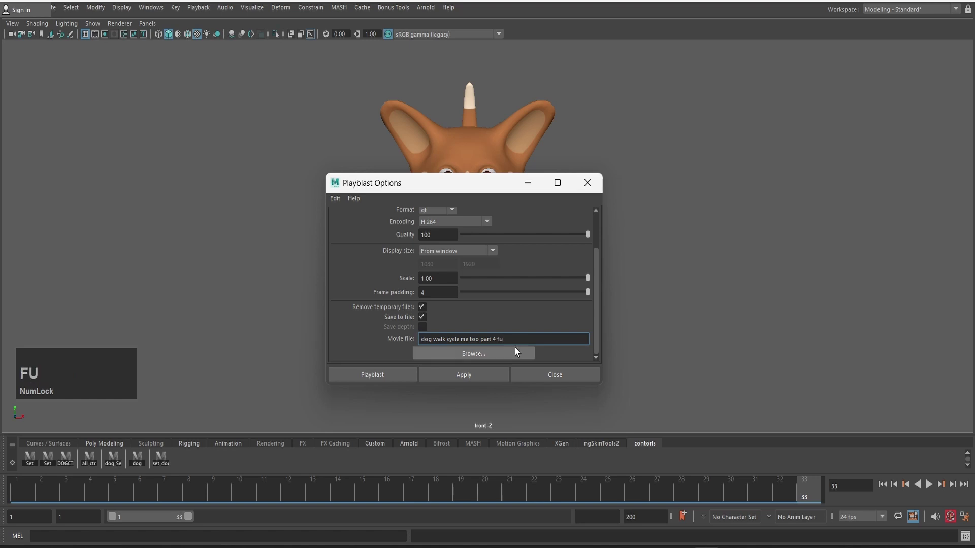
click(452, 377)
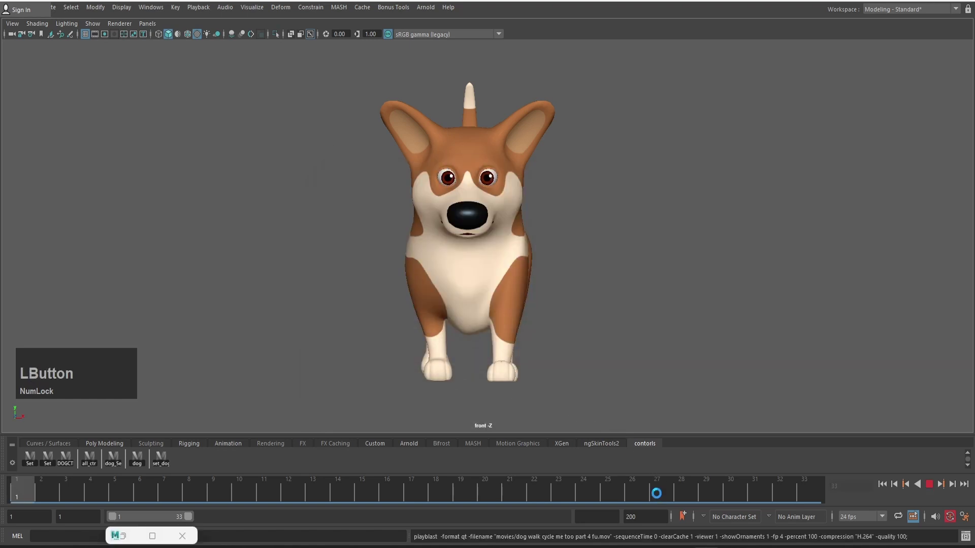
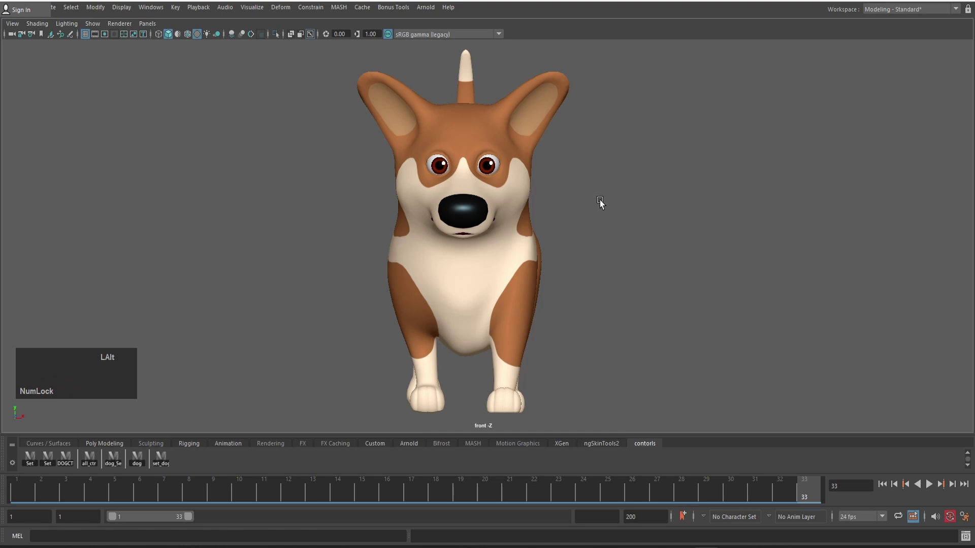
Show the rig controls again and center the corgi in the front view
key(alt+1)
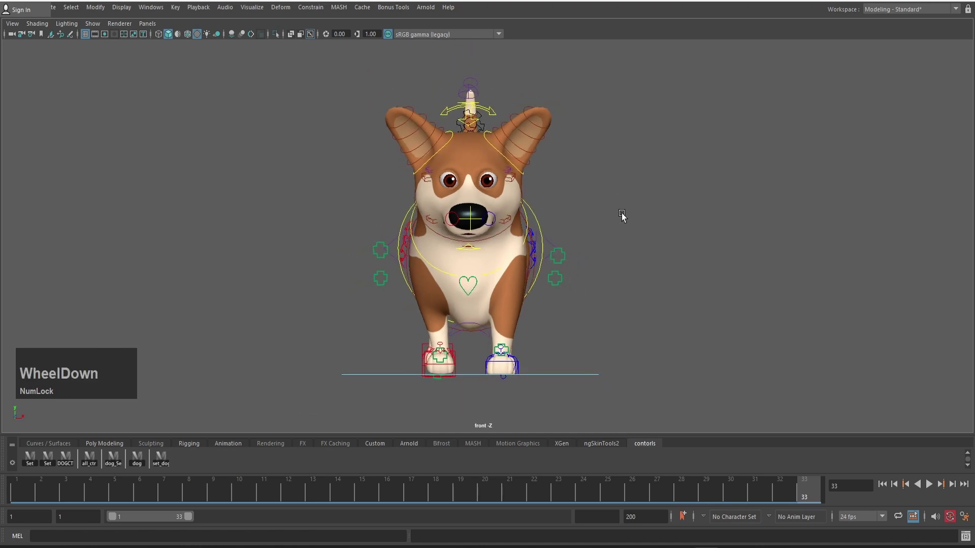
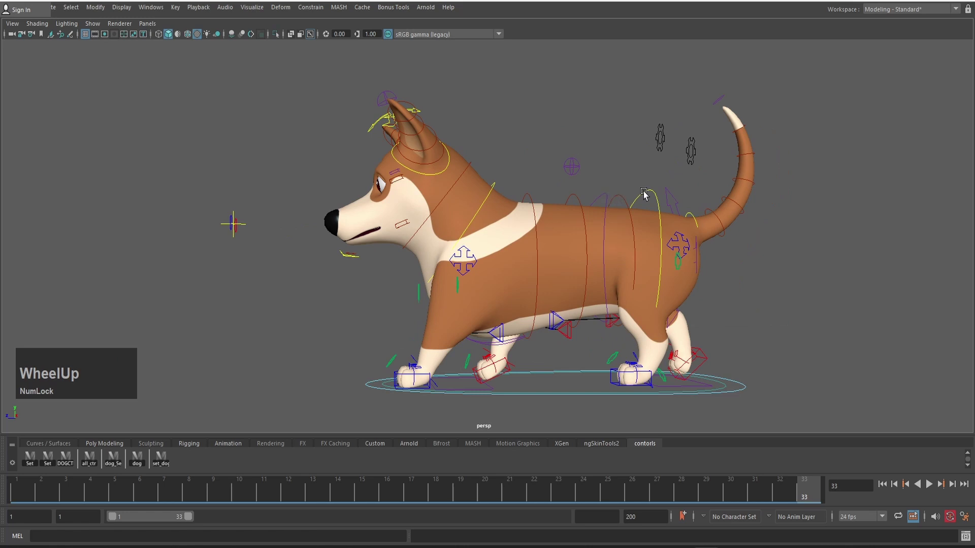
click(646, 194)
scroll(down, 3)
key(alt+c)
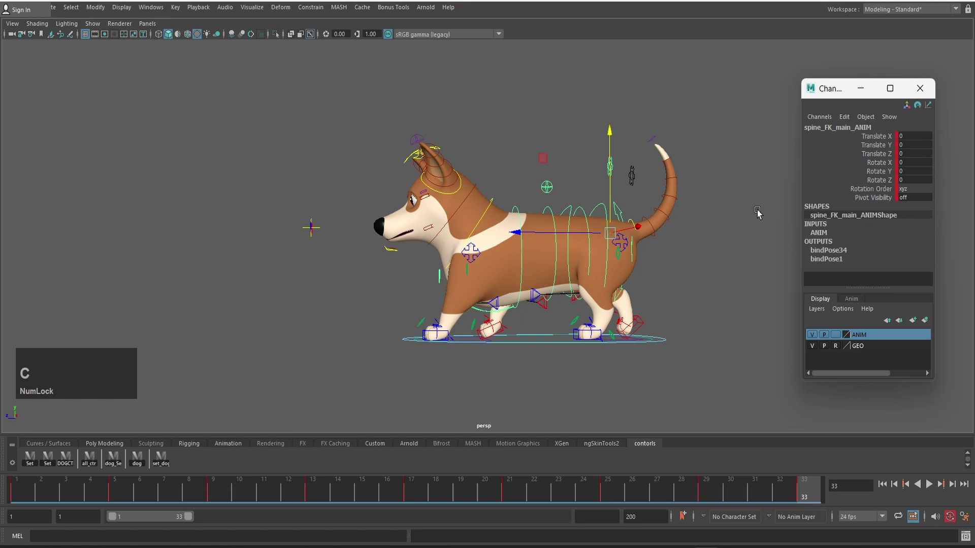
text(..)
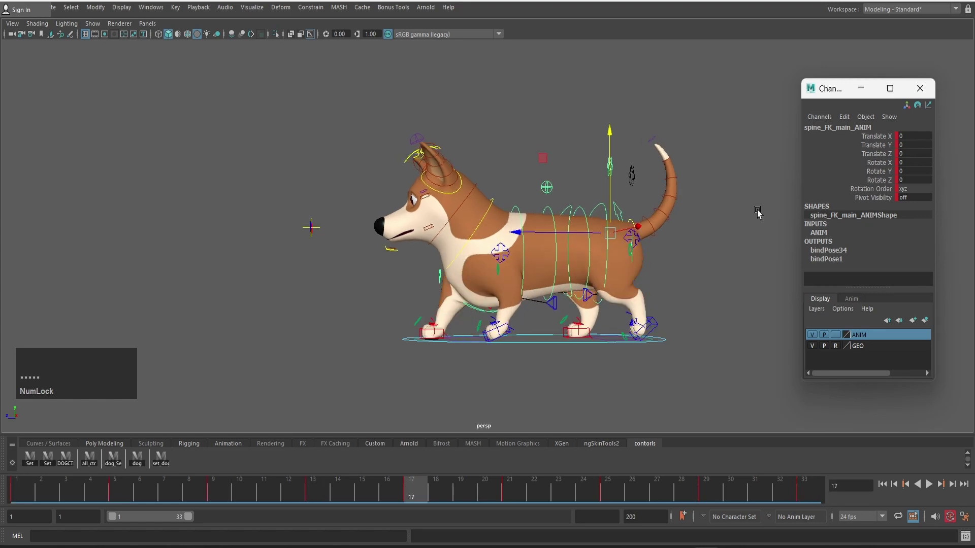
text(..)
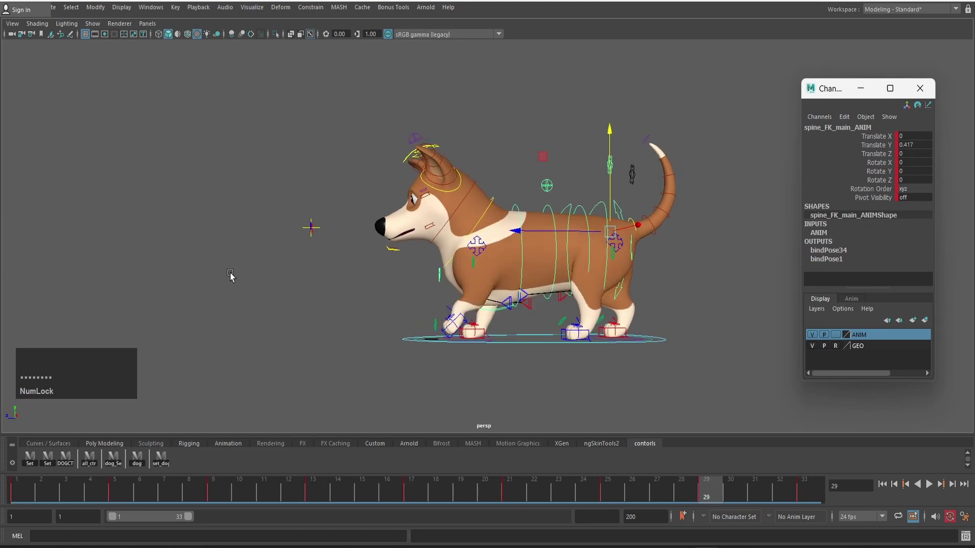
click(20, 497)
key(space)
scroll(down, 3)
middle_click(565, 220)
Key spine_FK_main_ANIM's sideways Translate X position at frame 5 and copy its value
click(534, 232)
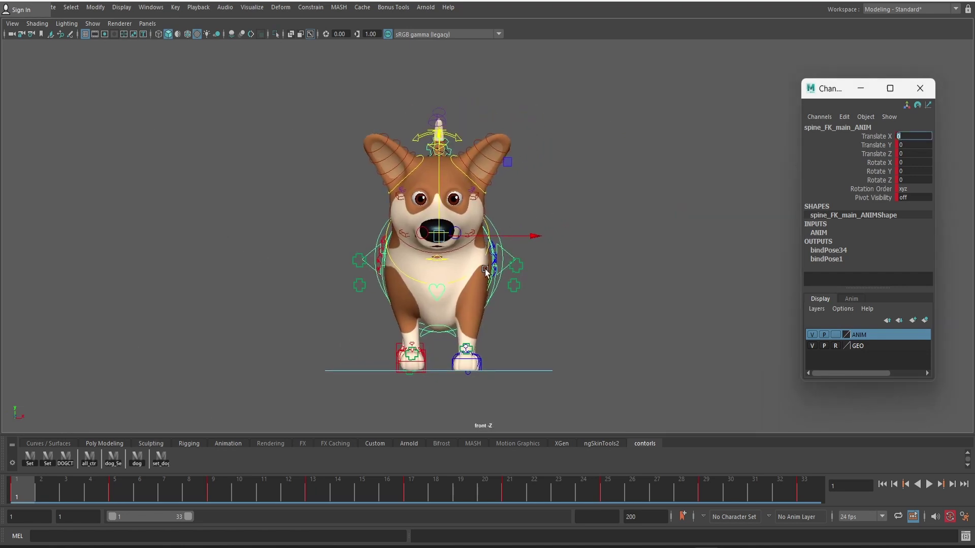
click(540, 244)
key(Home)
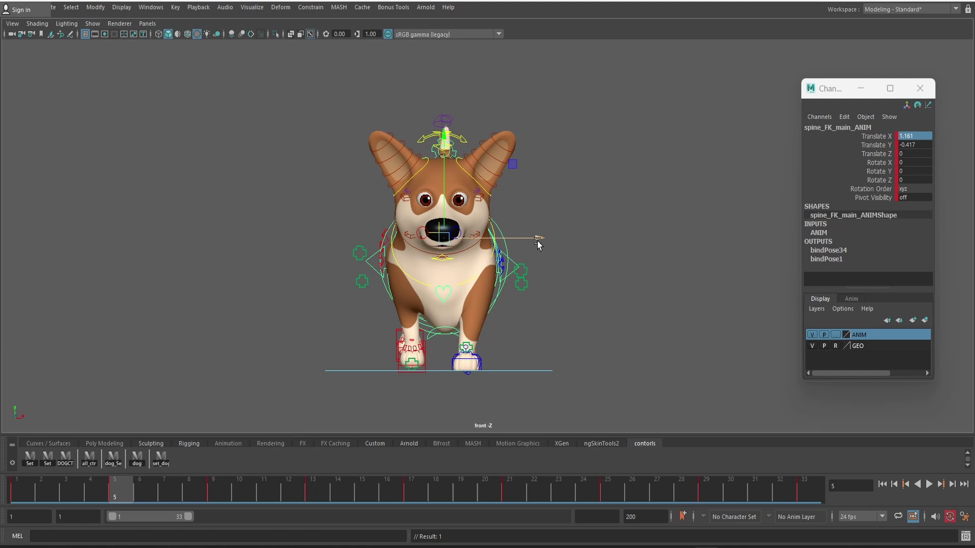
click(541, 242)
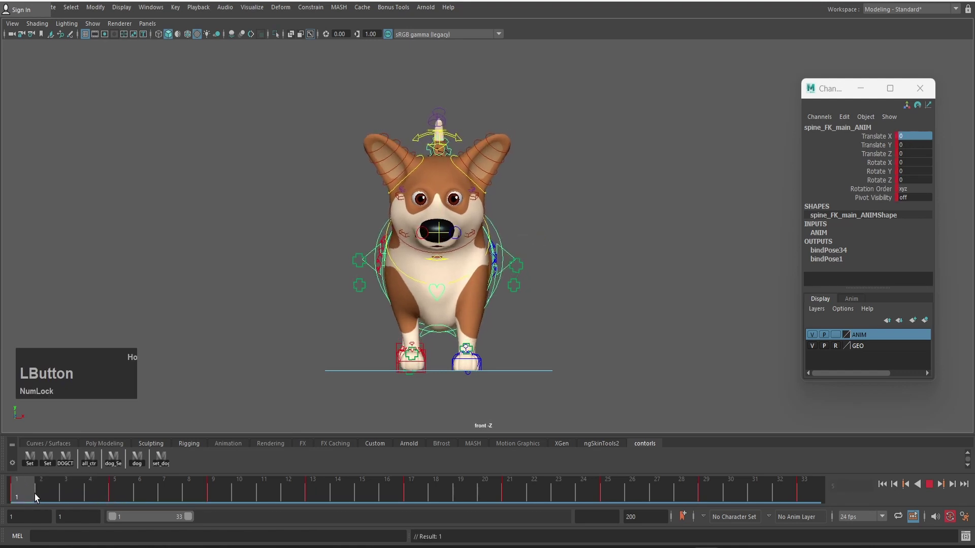
key(ctrl+c)
key(ctrl+c)
text(ccc)
Key spine_FK_main_ANIM at frame 21 with Translate X -0.813, then clear the selection
click(512, 486)
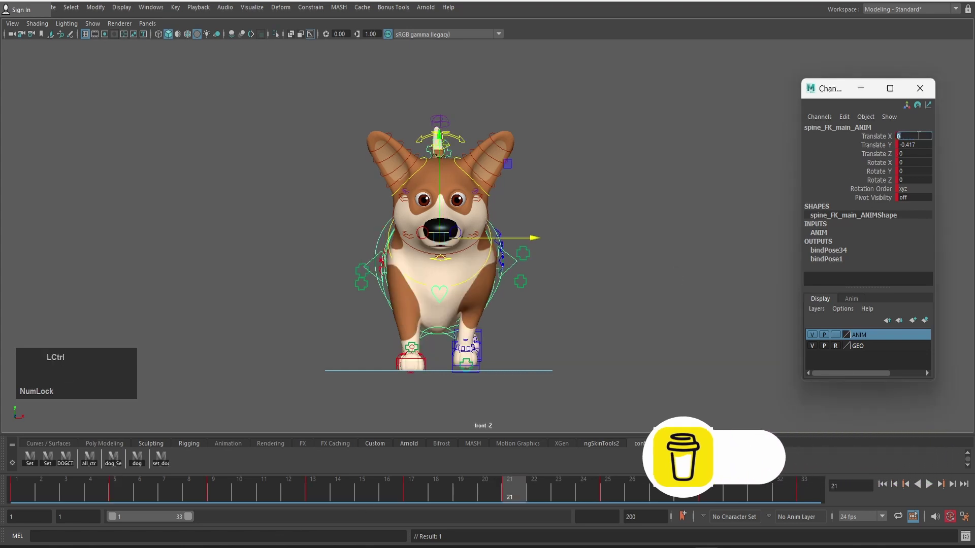
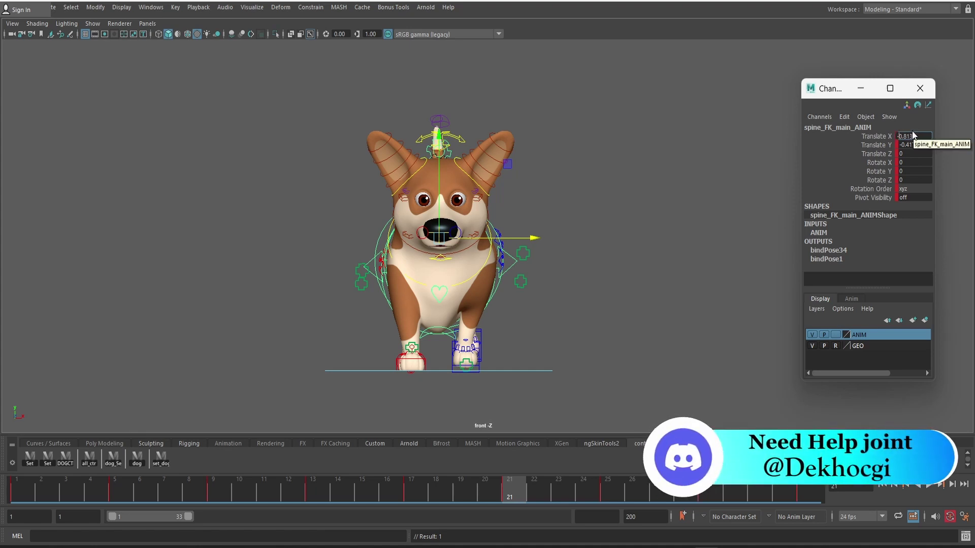
key(KP_Subtract)
key(KP_Enter)
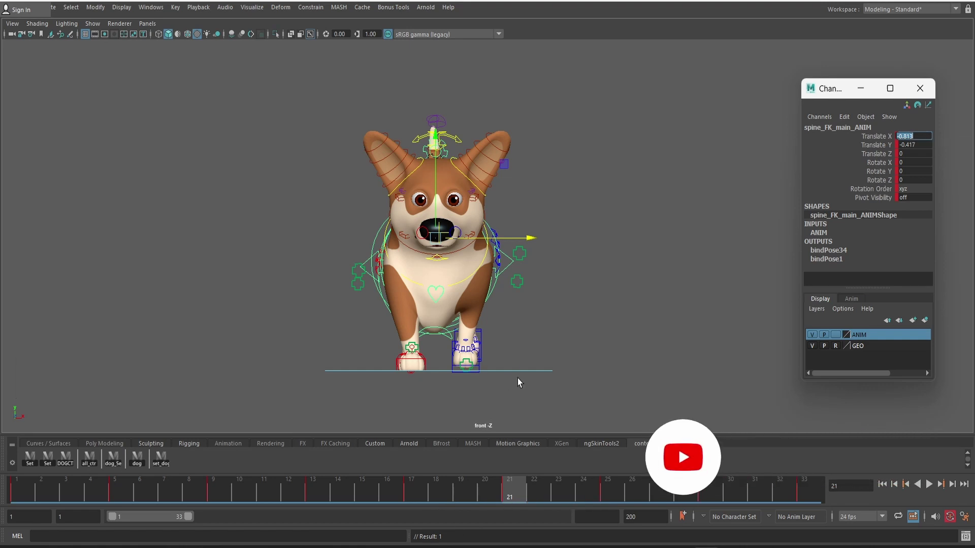
click(575, 293)
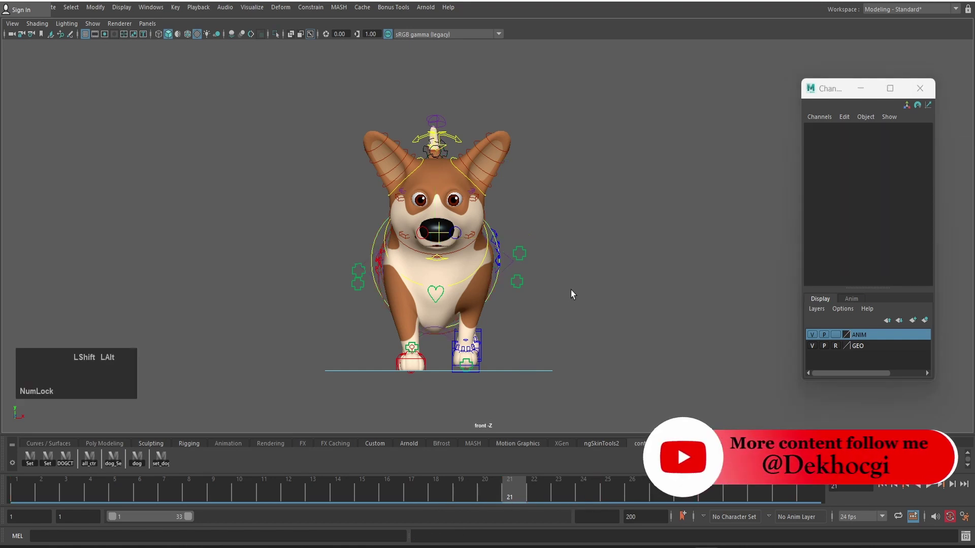
Bring up the Graph Editor showing only spine_FK_main_ANIM's Translate X curve
key(shift+alt+6)
scroll(up, 3)
middle_click(620, 266)
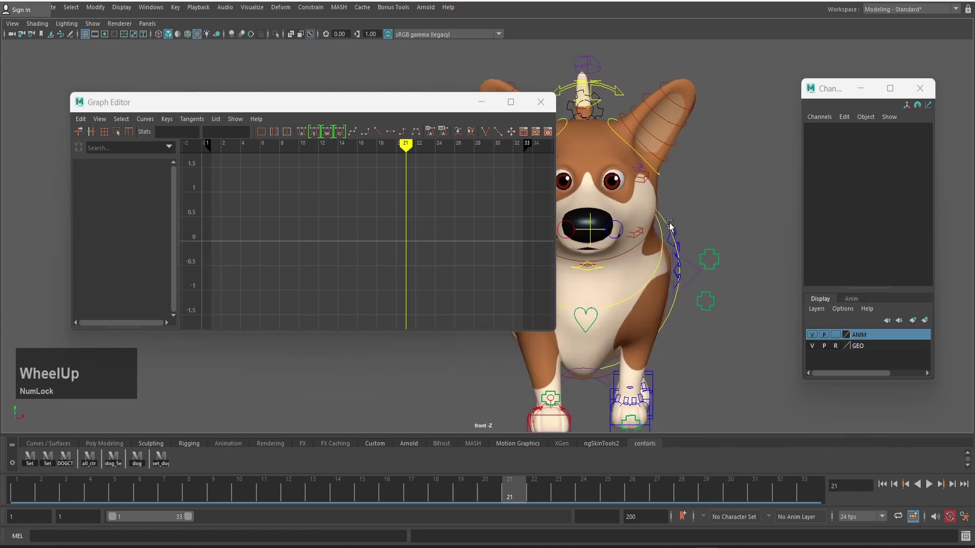
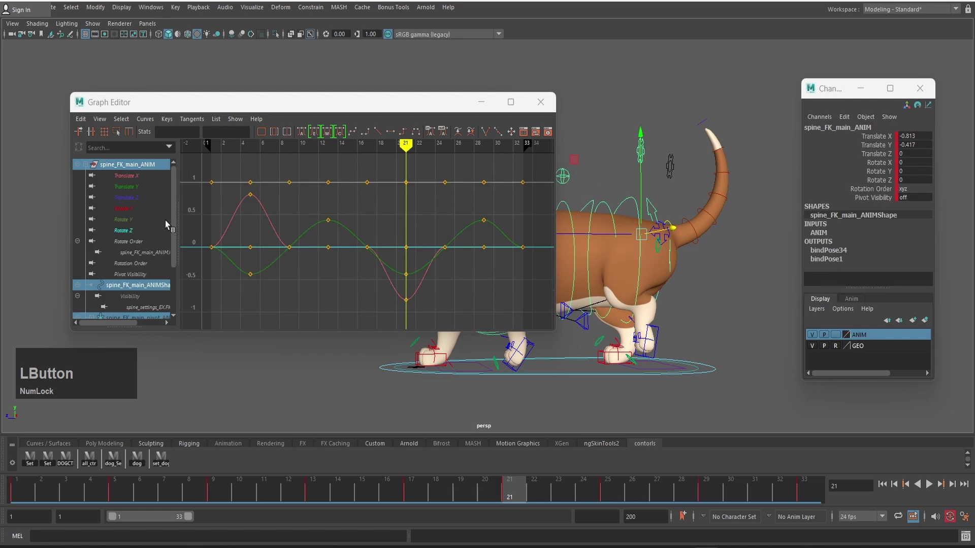
click(153, 180)
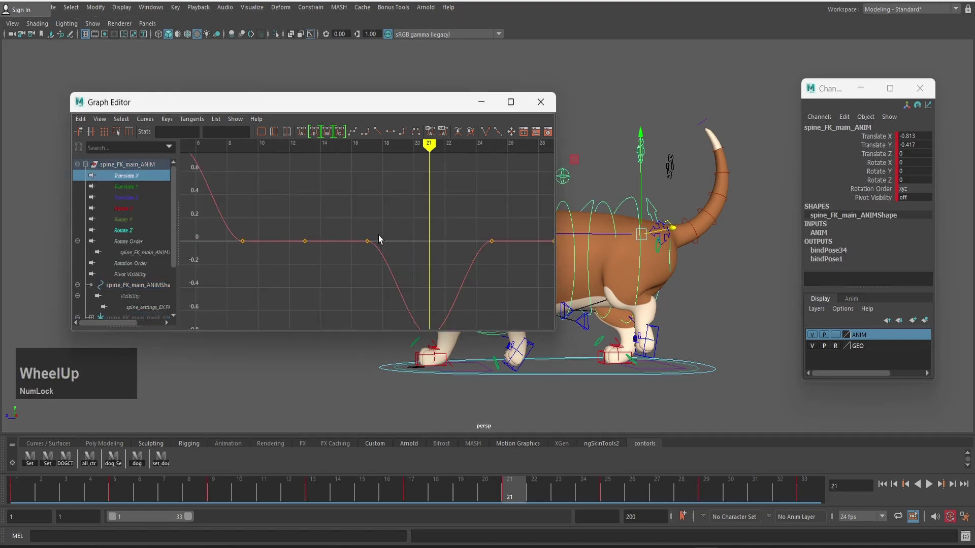
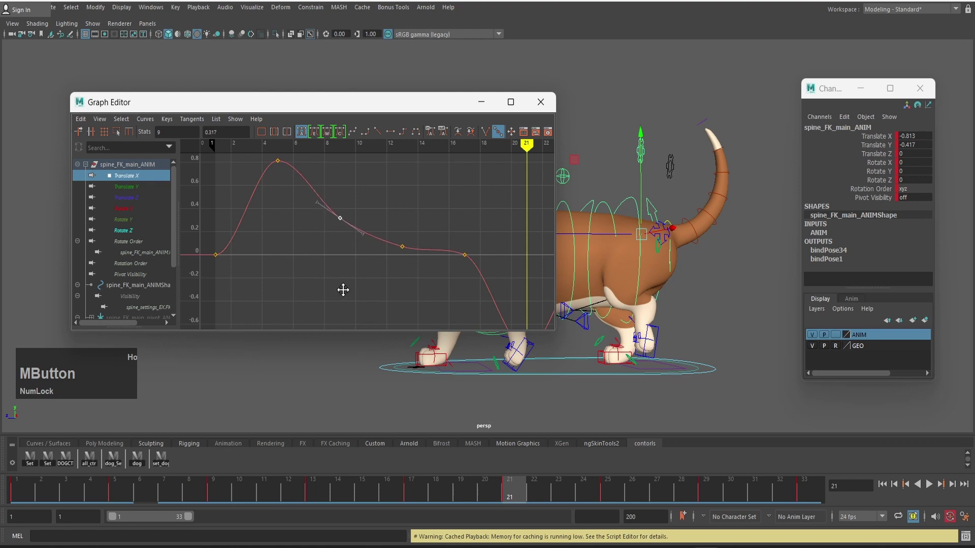
Bend the sway curve after the early peak and level it out around frame 17 via tangent handles
click(396, 240)
key(d)
click(421, 249)
scroll(up, 3)
middle_click(446, 297)
click(462, 271)
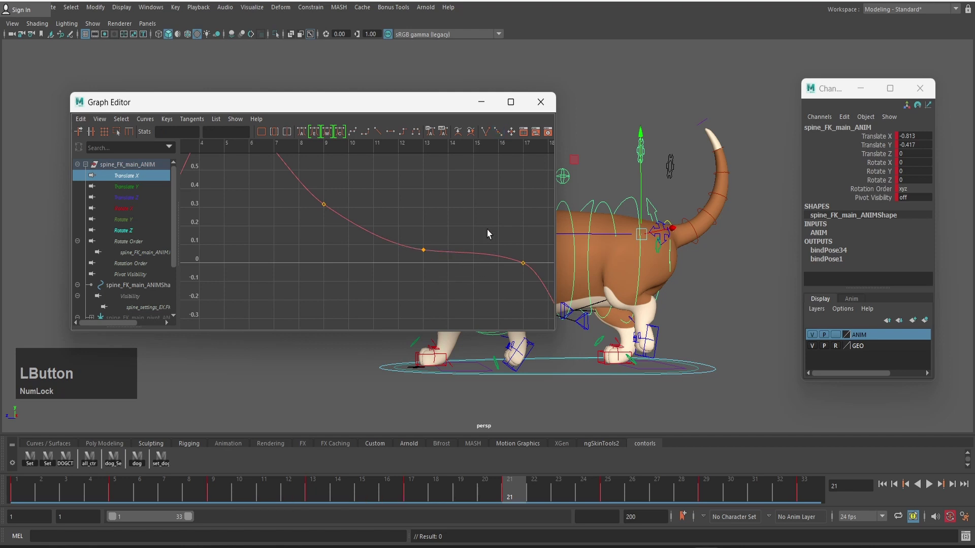
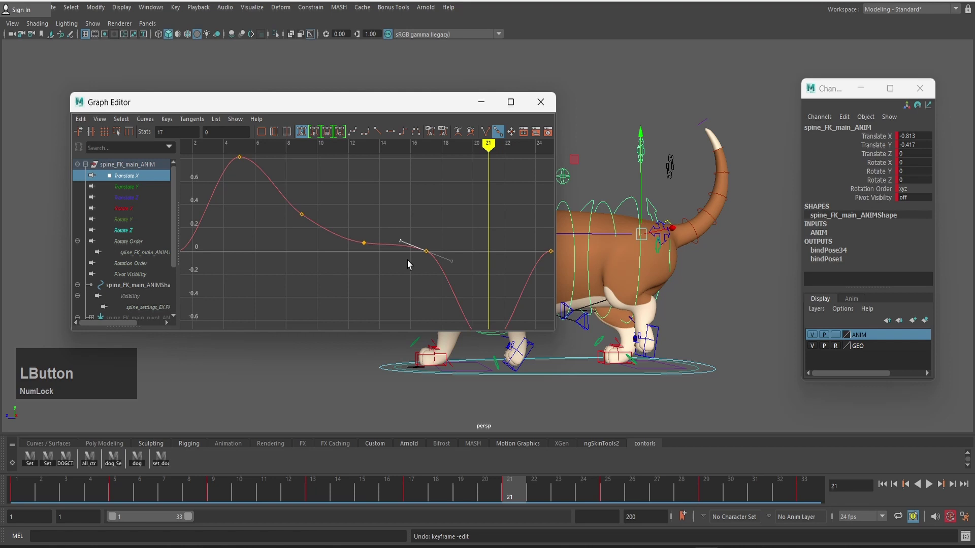
middle_click(410, 212)
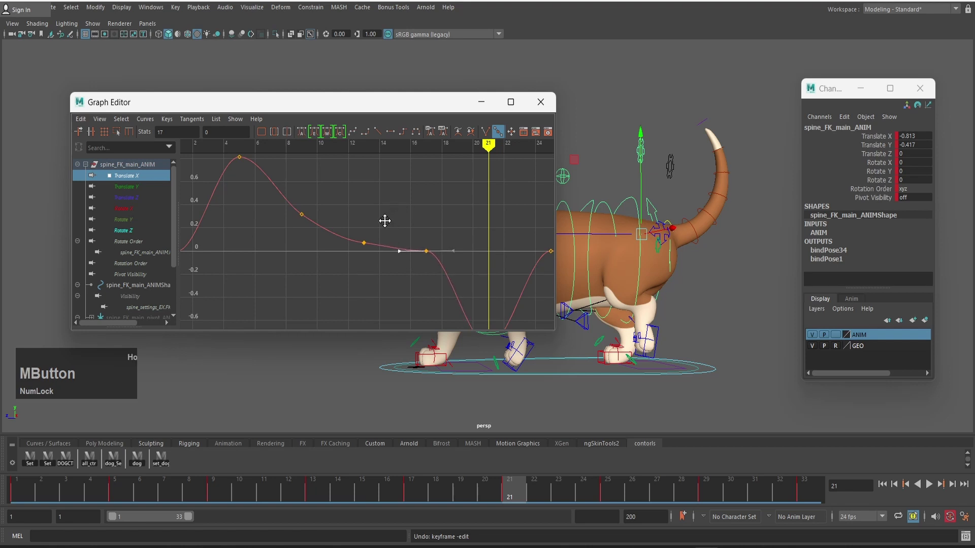
Ease and smooth the slope through the frame 9 key using both tangent handles
click(409, 279)
scroll(up, 3)
click(377, 260)
middle_click(417, 202)
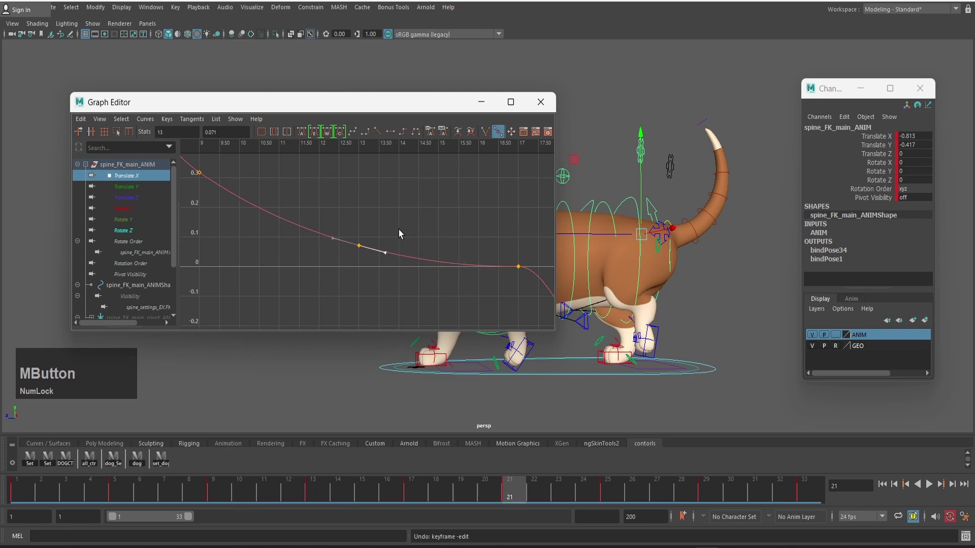
scroll(down, 3)
click(304, 221)
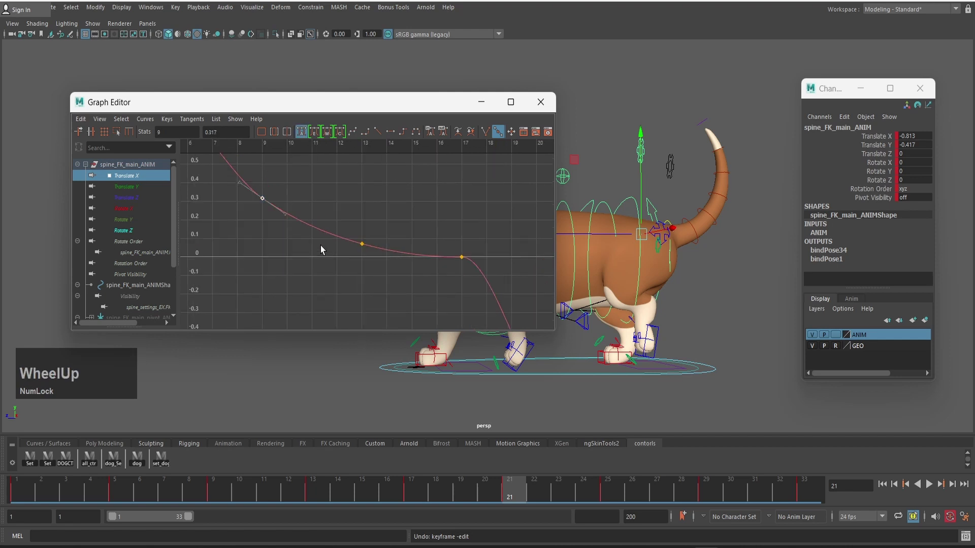
middle_click(321, 246)
click(361, 225)
middle_click(399, 217)
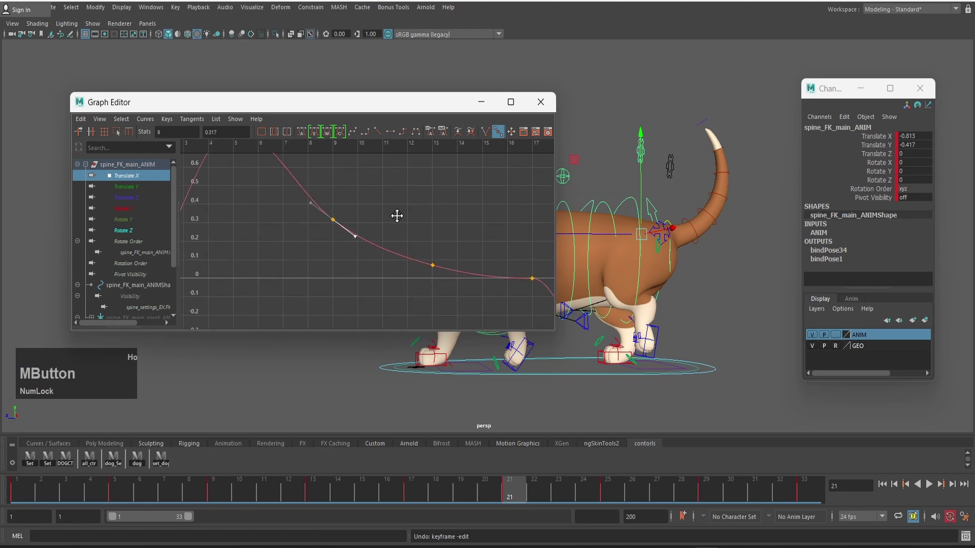
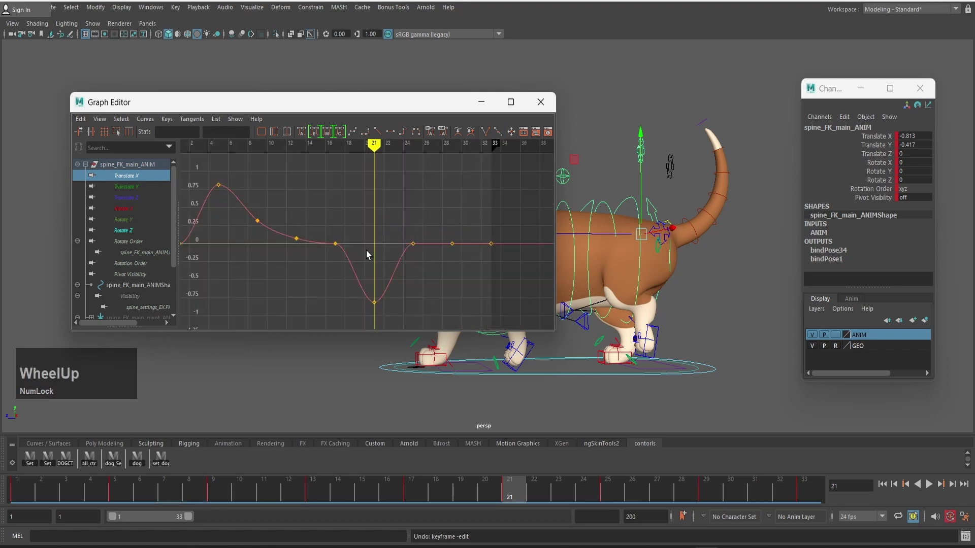
Copy the post-peak key value onto frame 25 and enter the negative value for frame 29
click(265, 221)
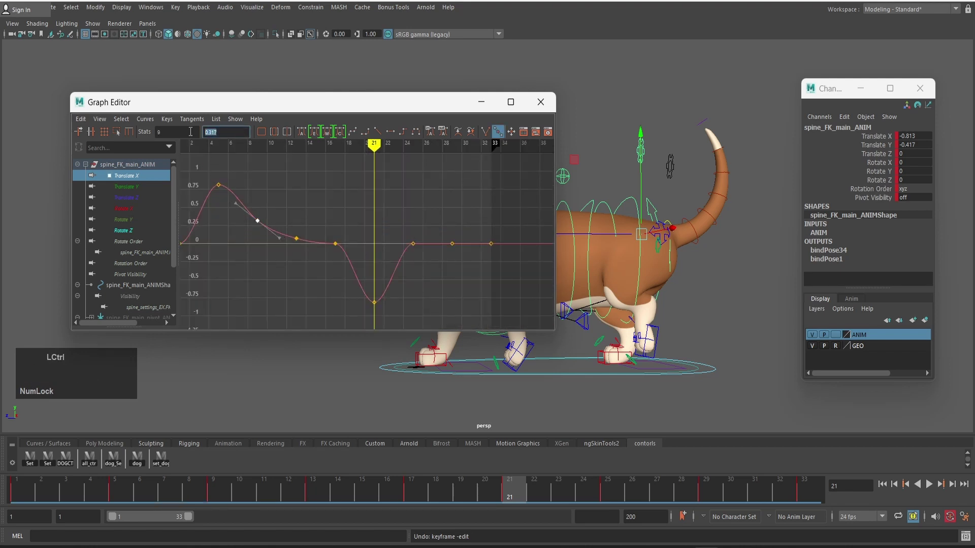
key(ctrl+c)
text(cc)
click(417, 237)
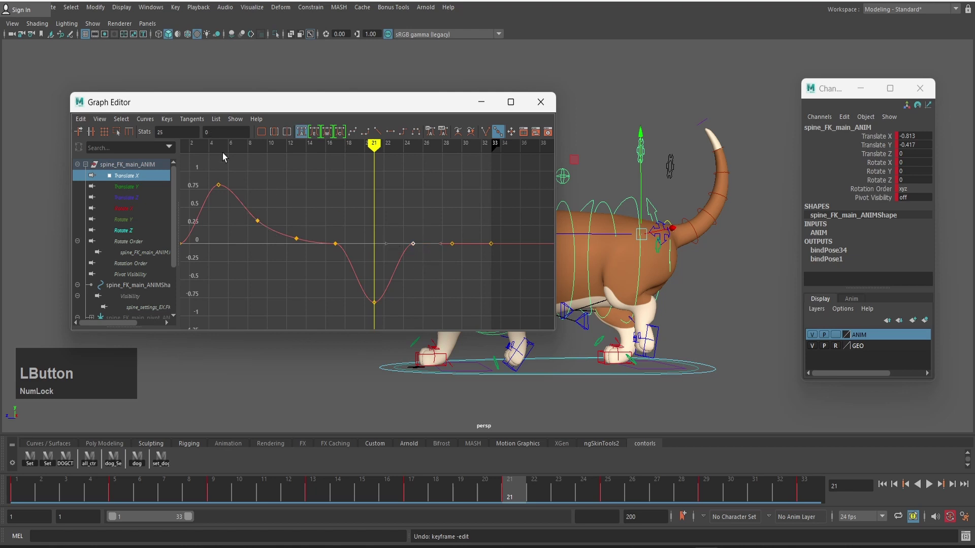
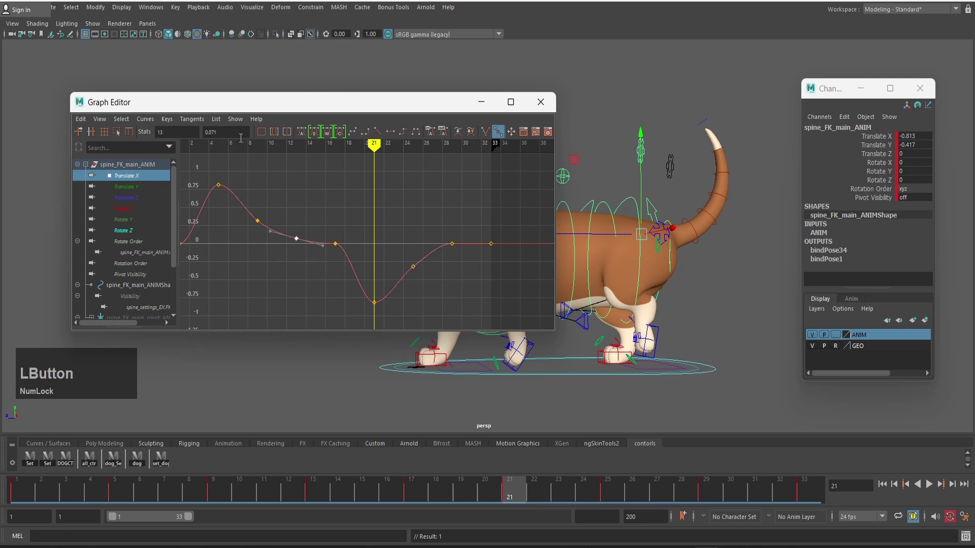
key(ctrl+c)
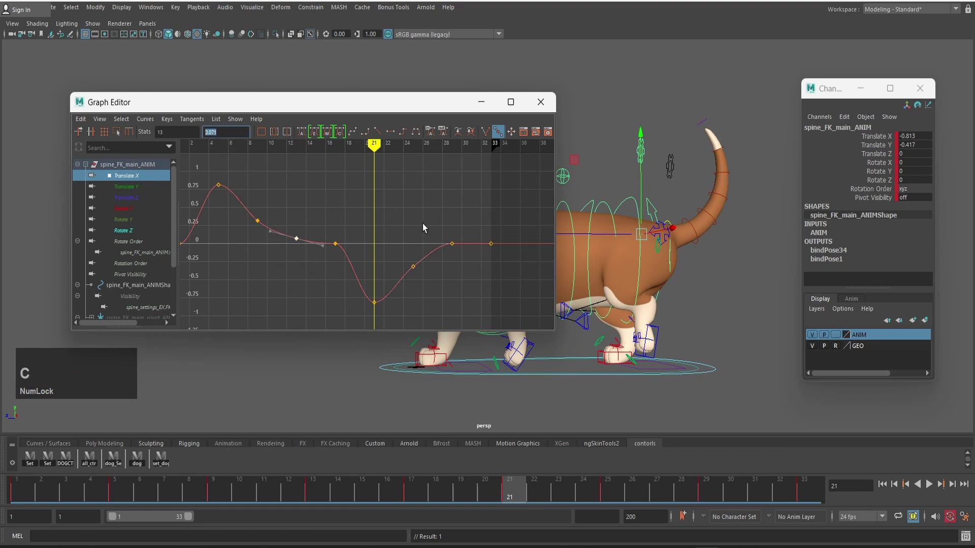
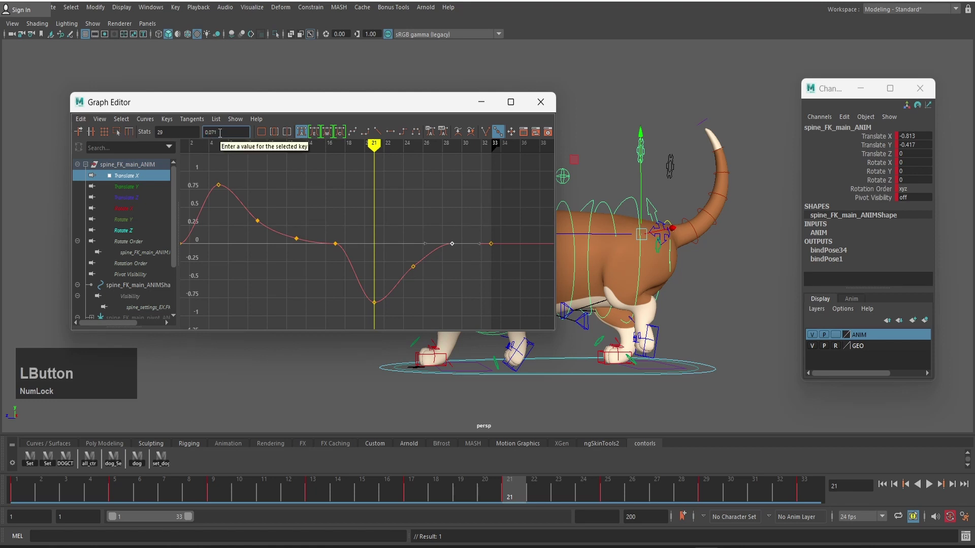
key(KP_Subtract)
key(KP_Enter)
scroll(up, 3)
scroll(down, 3)
Frame the whole sway curve, check the early-peak keys, and minimize the Graph Editor
click(355, 286)
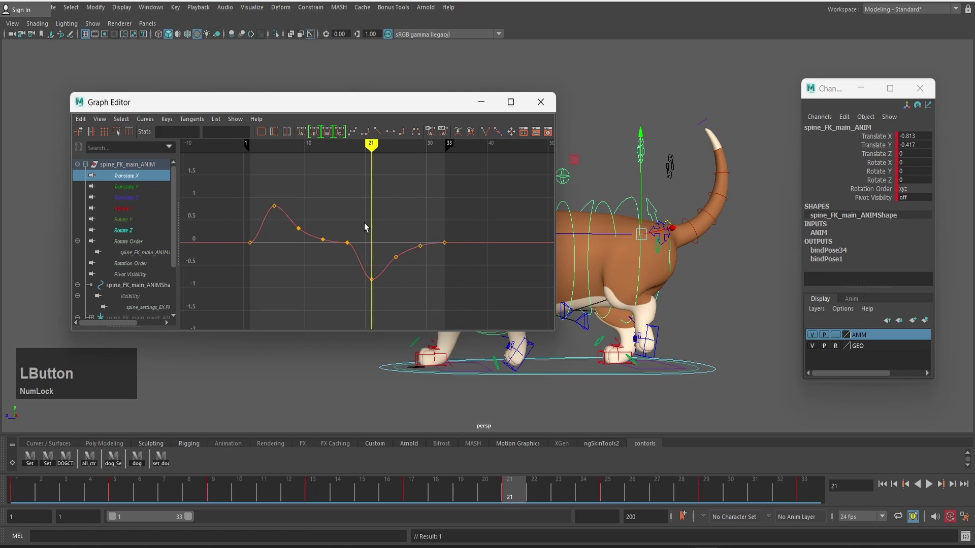
text(ho)
text(ddd)
click(261, 189)
text(ho)
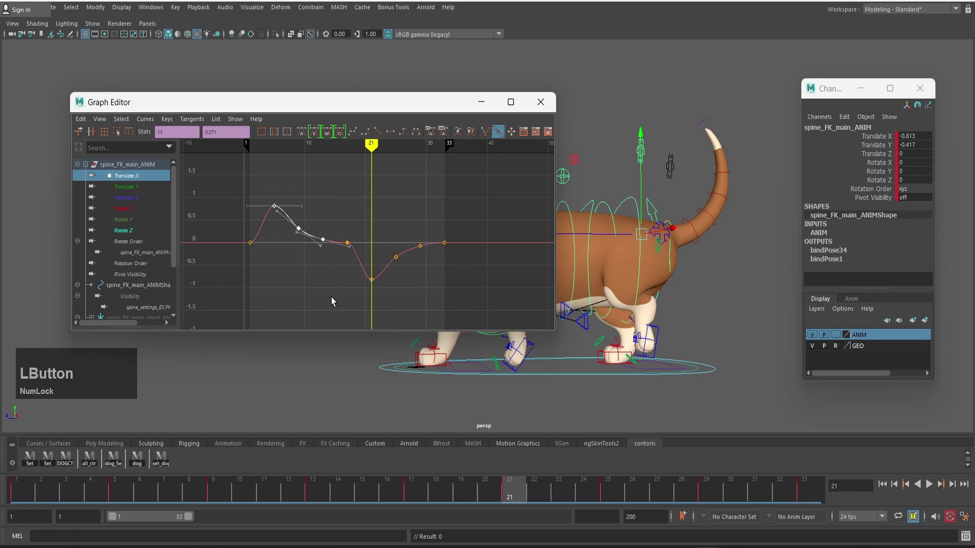
scroll(up, 3)
text(dd)
click(307, 280)
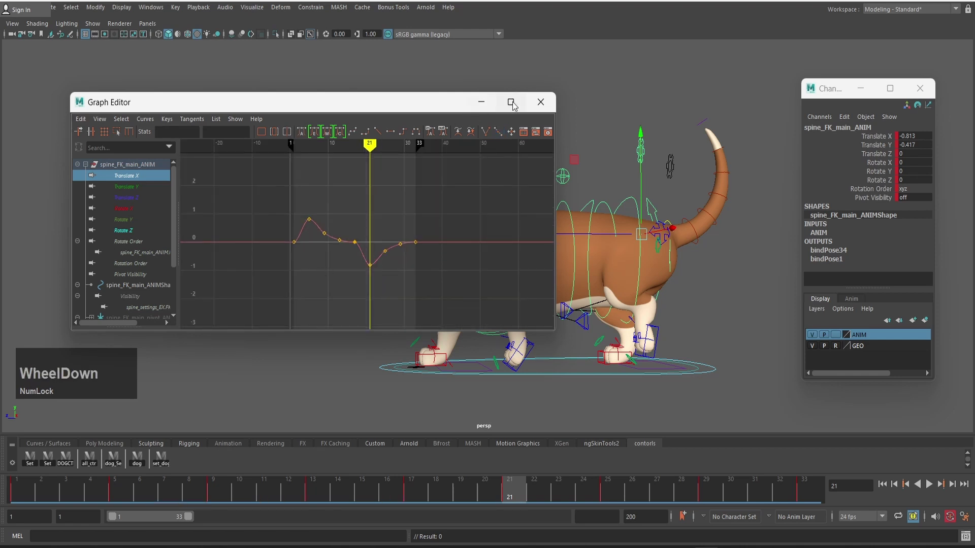
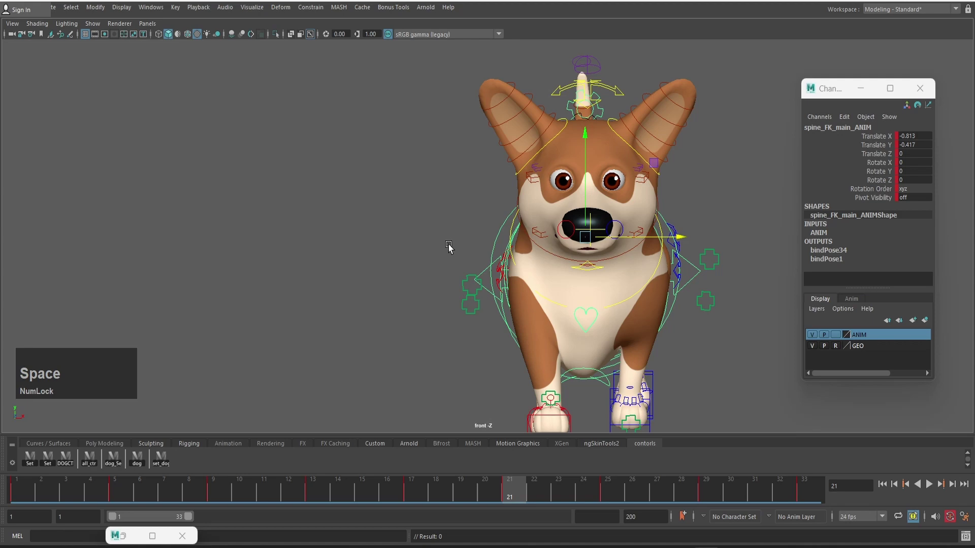
Stop the walk cycle playback and pan the front view to reposition the corgi
scroll(down, 3)
middle_click(703, 268)
key(v)
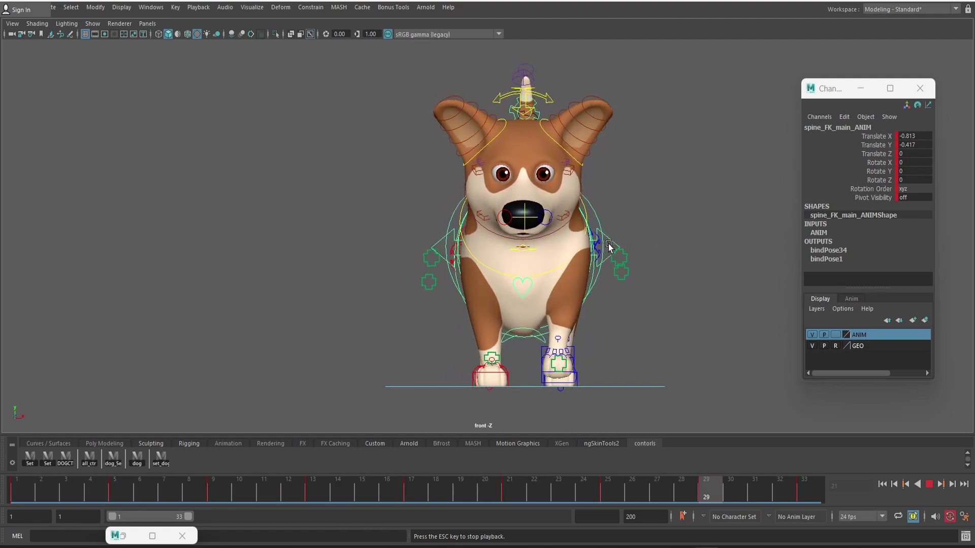
key(v)
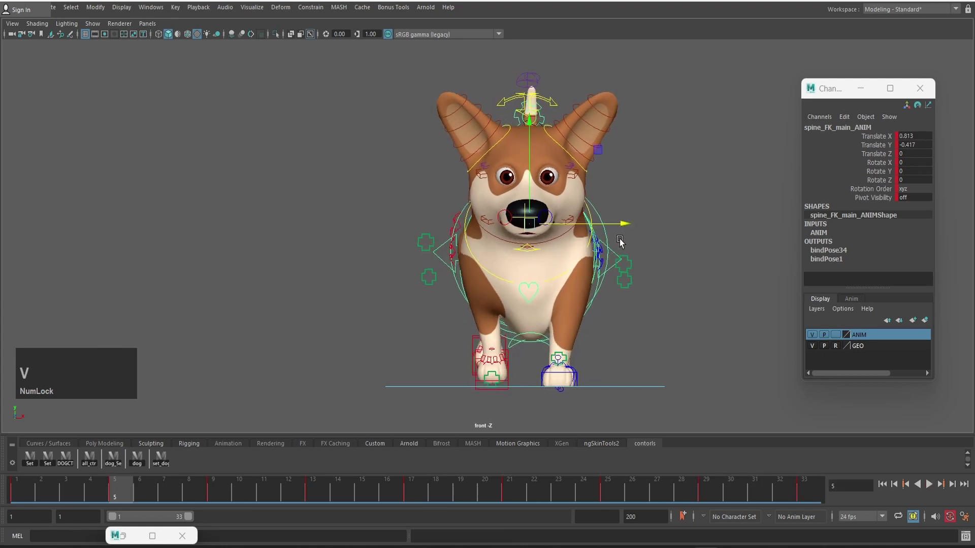
scroll(down, 3)
middle_click(355, 254)
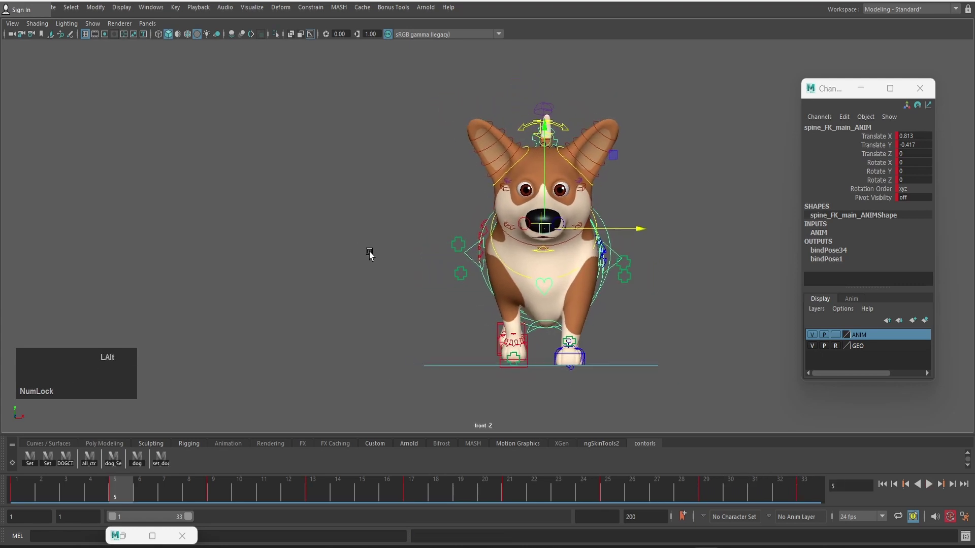
Reopen the Graph Editor on spine_FK_main_ANIM's Translate X sway curve
key(shift+alt+6)
scroll(down, 3)
click(309, 203)
scroll(up, 3)
scroll(up, 3)
Scale the Translate X keys to shrink the sway amplitude and return to the front view
key(r)
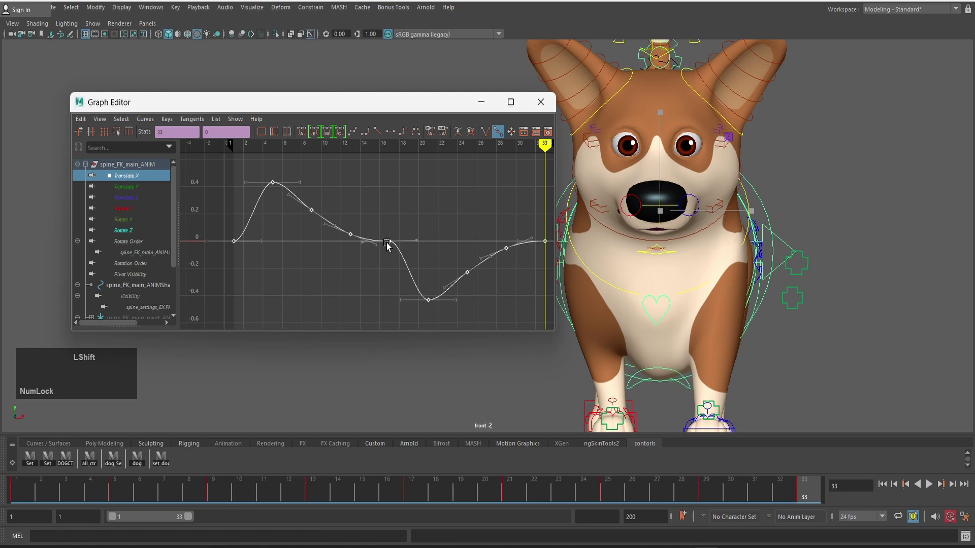
middle_click(391, 243)
key(Home)
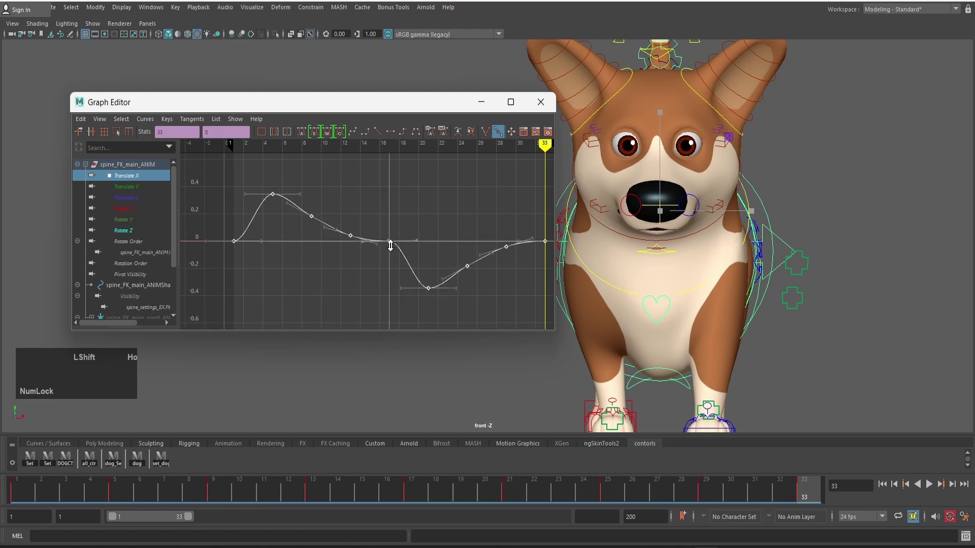
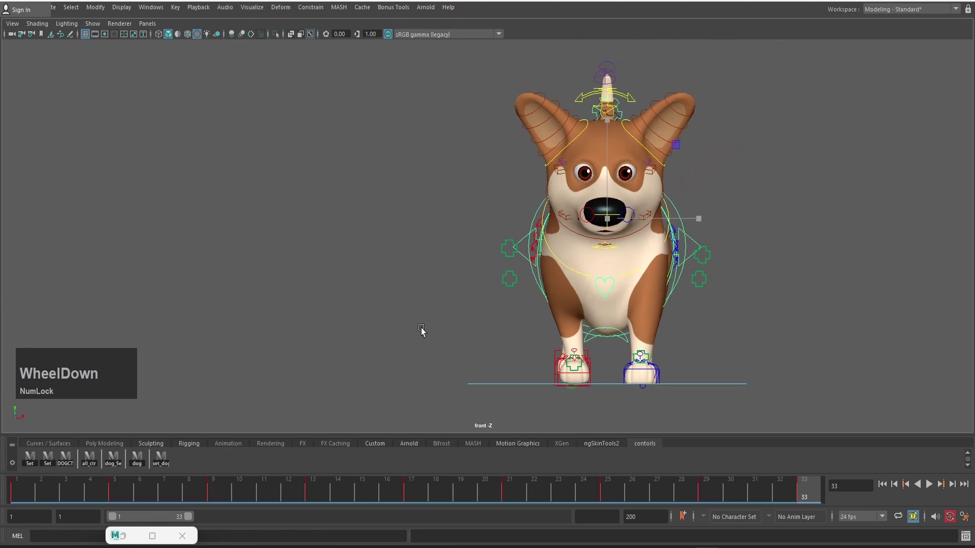
scroll(down, 3)
key(shift+alt+6)
scroll(up, 3)
Undo the key scaling and reshape the tangents at frames 13 and 9 for smoother easing
click(376, 213)
key(z)
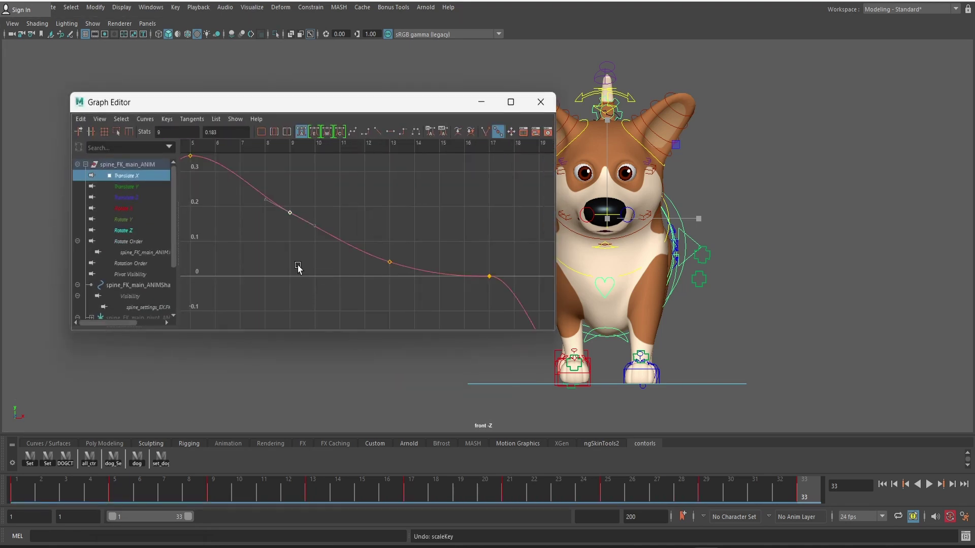
text(ww)
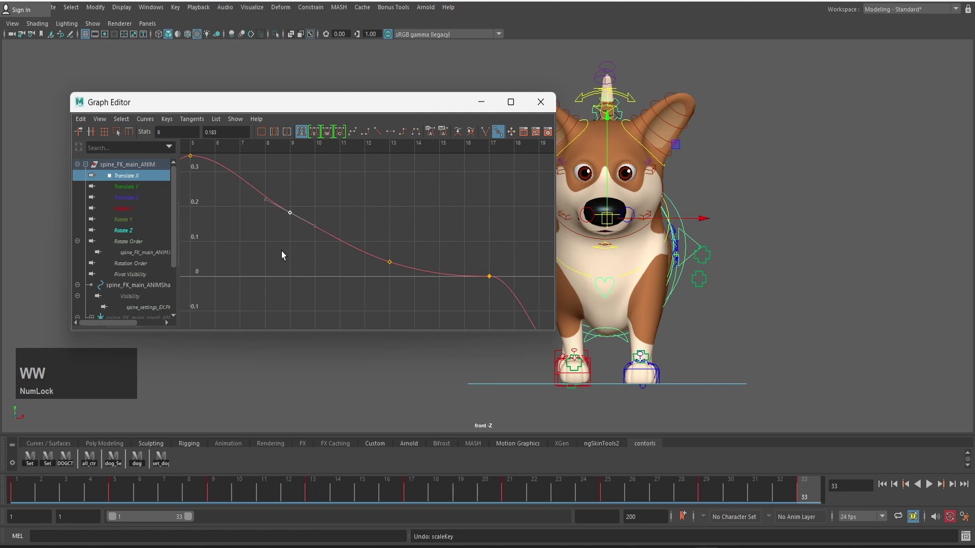
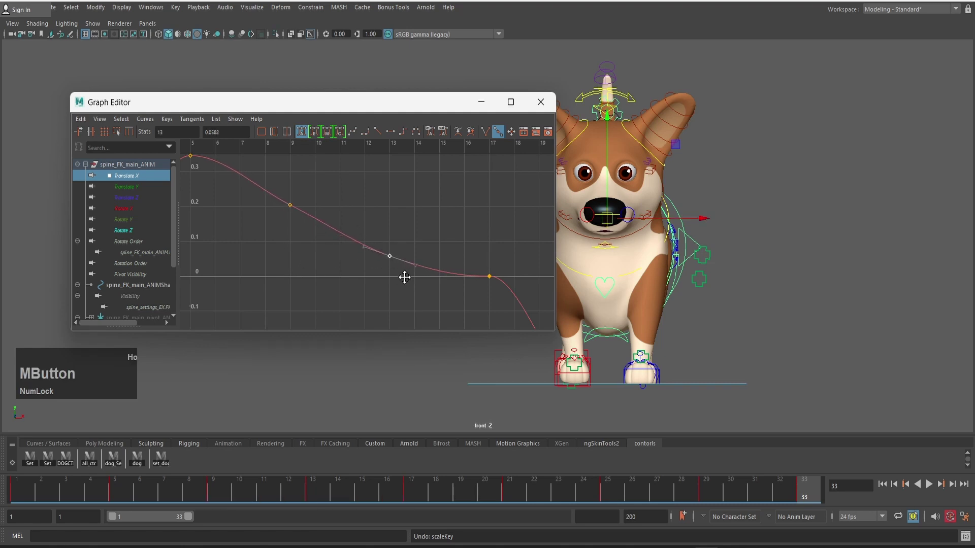
click(412, 244)
middle_click(437, 235)
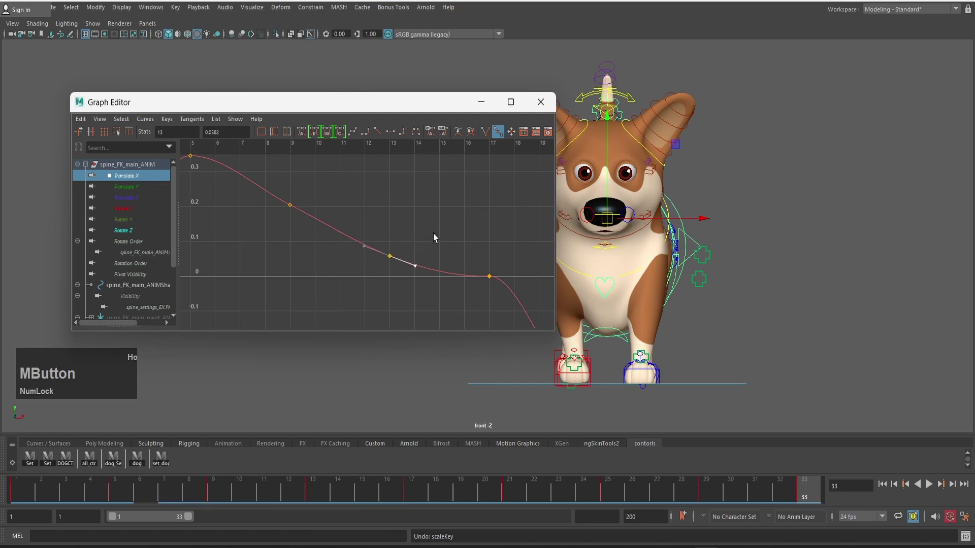
click(245, 196)
scroll(down, 3)
click(309, 227)
middle_click(338, 211)
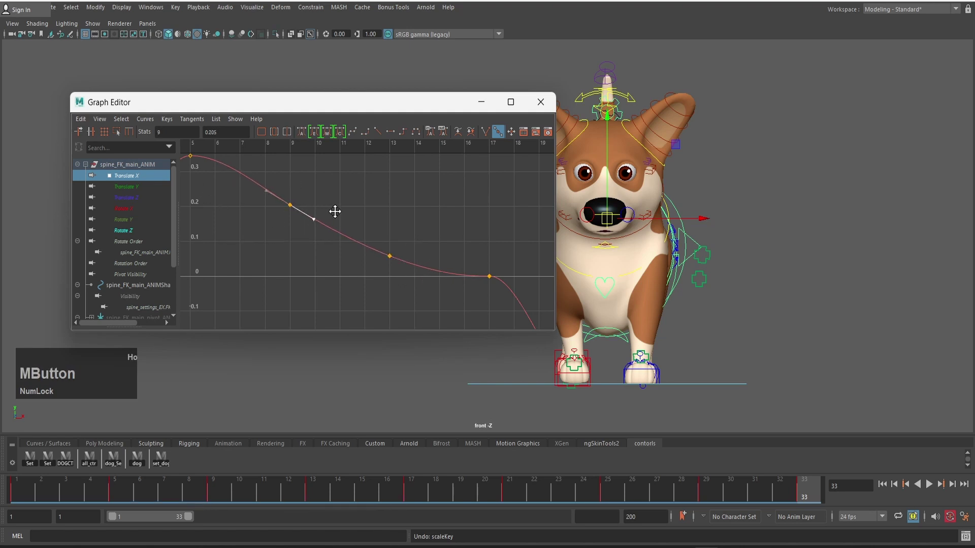
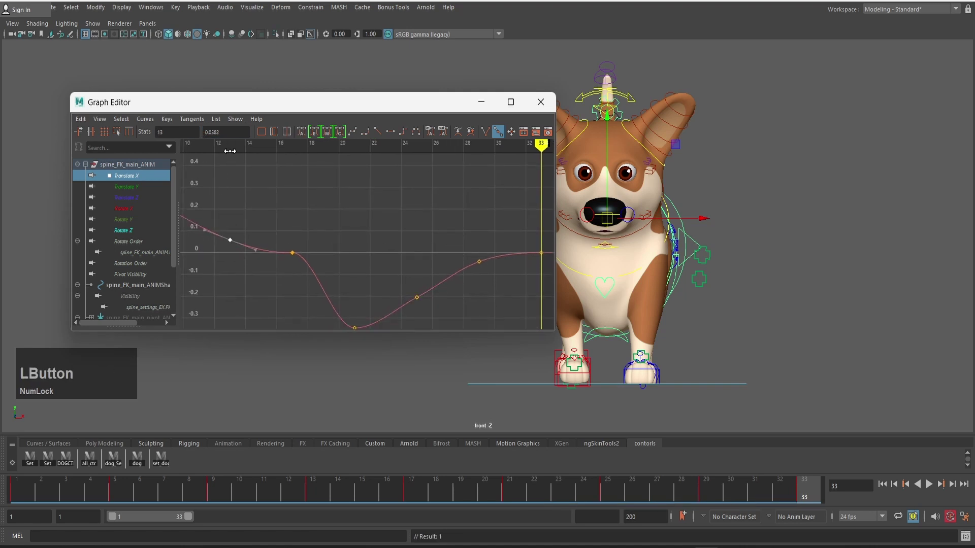
Set the frame 29 Translate X key to -0.0582 to mirror frame 13
key(ctrl+c)
key(ctrl+c)
click(472, 243)
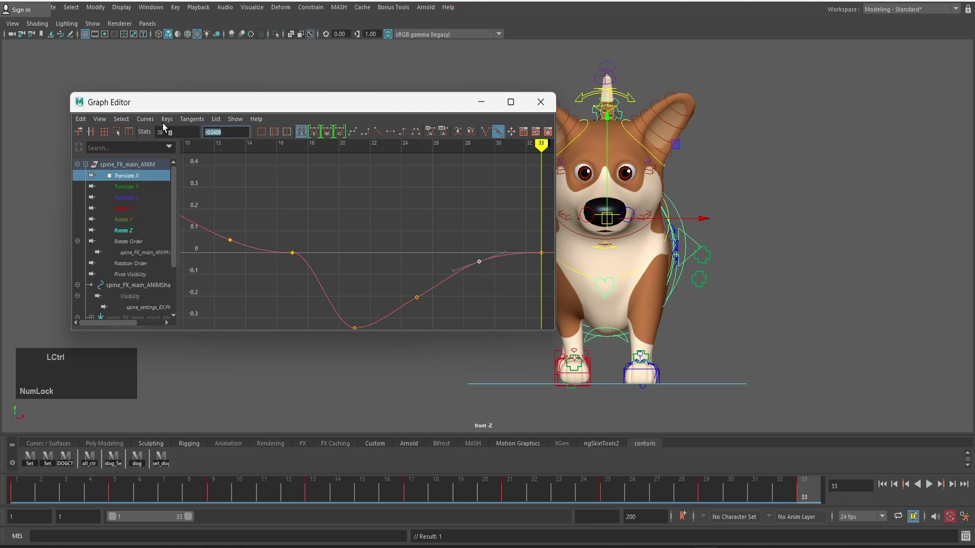
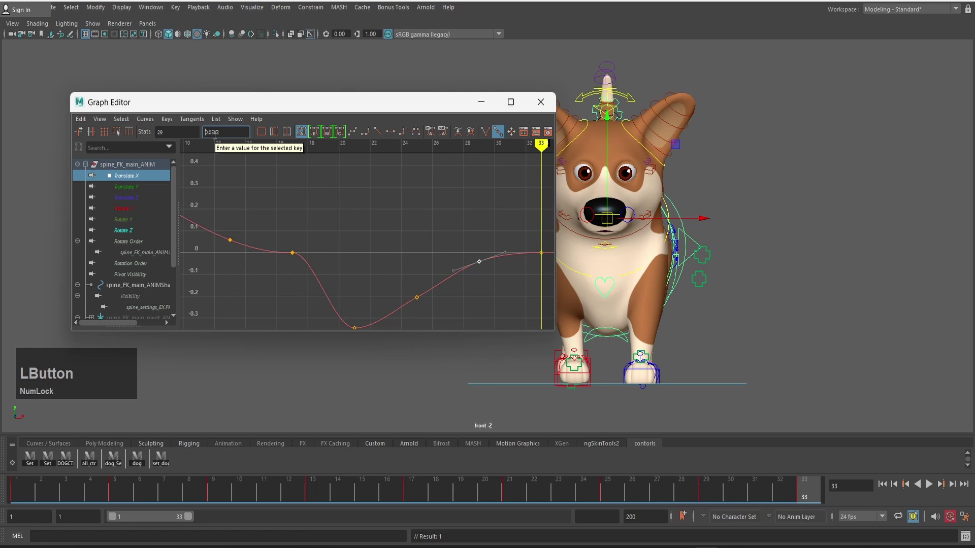
key(KP_Subtract)
key(KP_Enter)
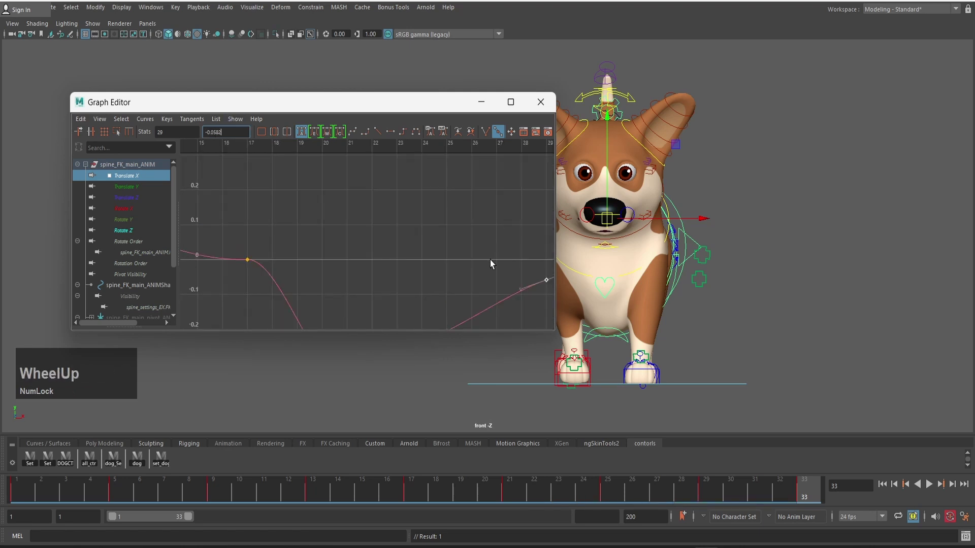
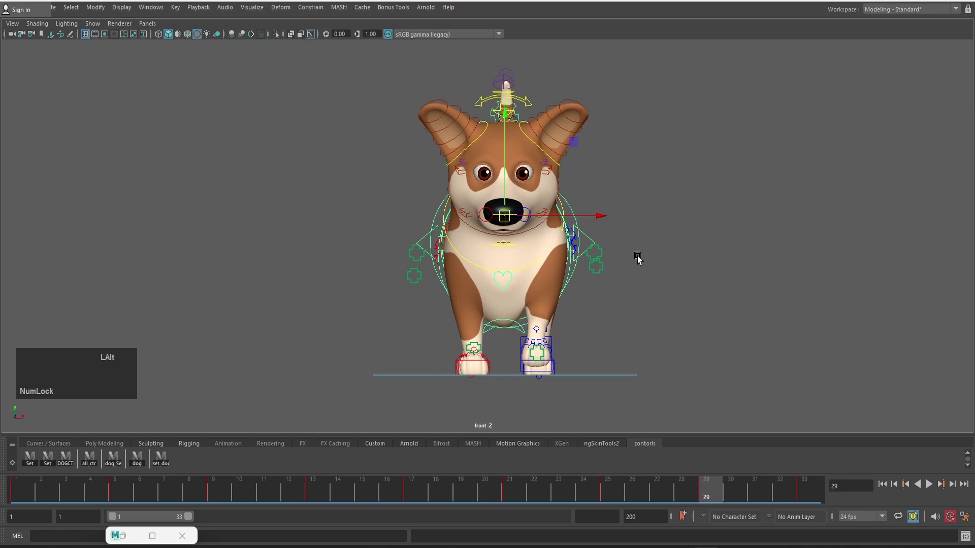
Toggle shaded geometry back on and hide the rig controls so only the corgi model shows
key(alt+2)
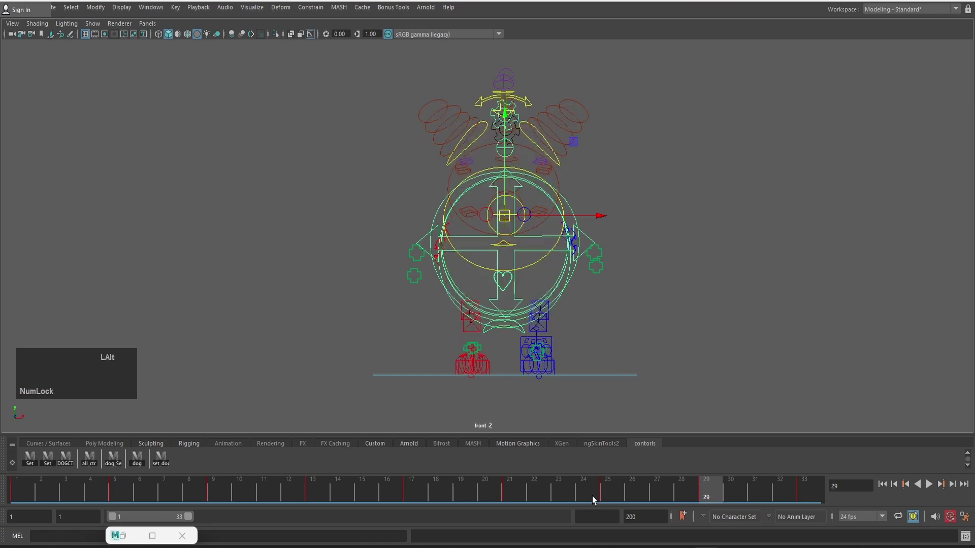
key(alt+2)
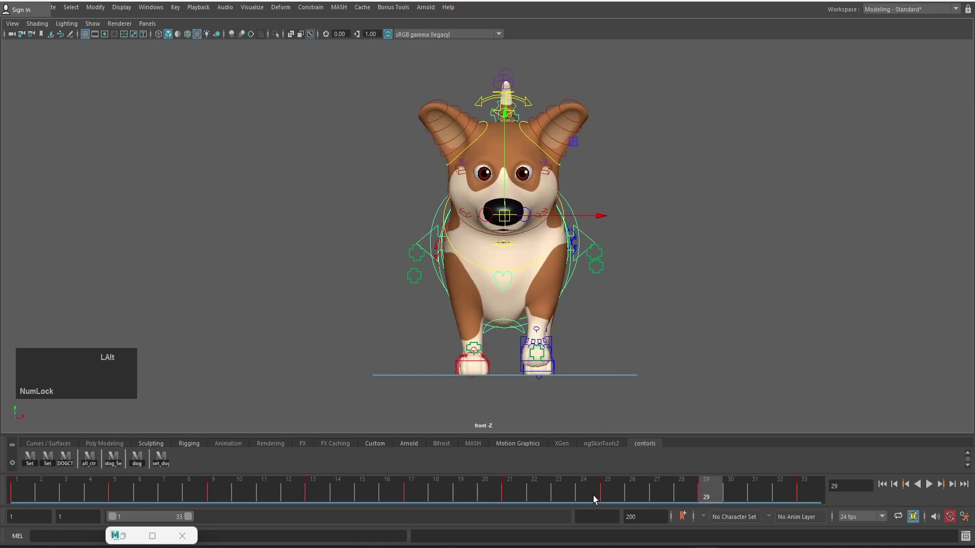
key(alt+1)
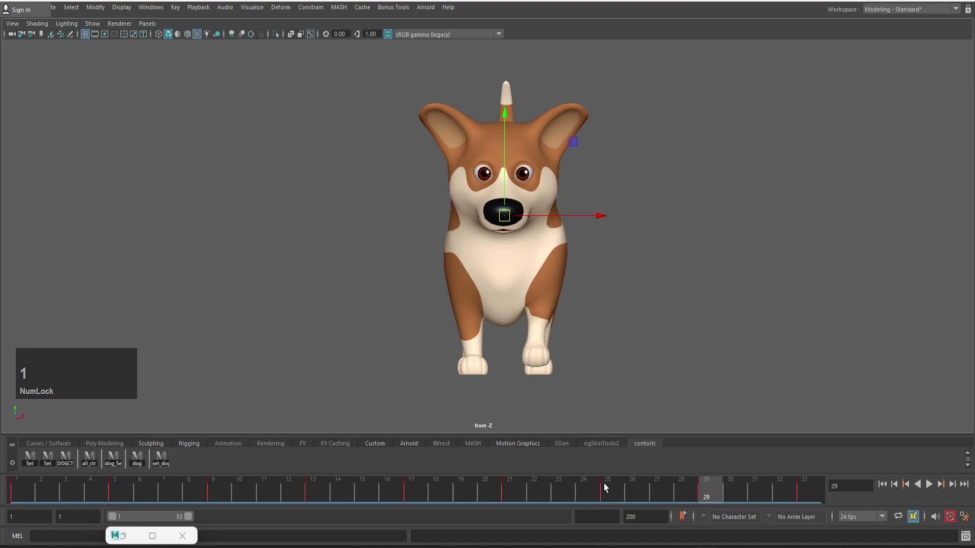
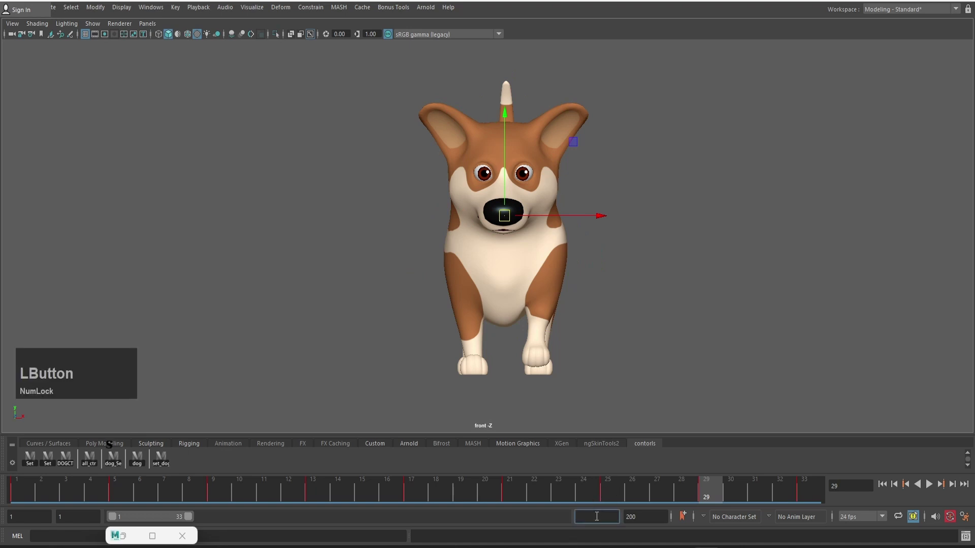
Set the playback range end frame to 32
key(KP_3)
key(KP_2)
key(KP_Enter)
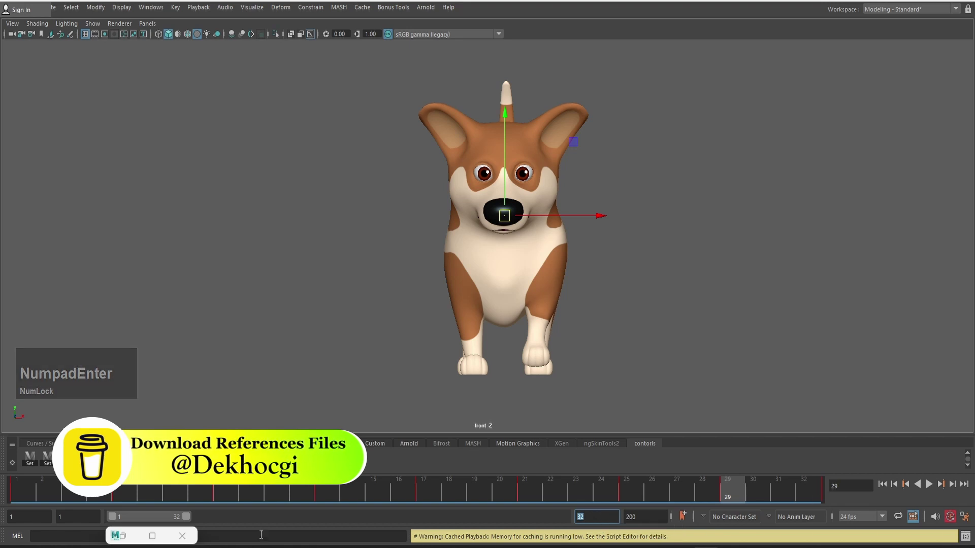